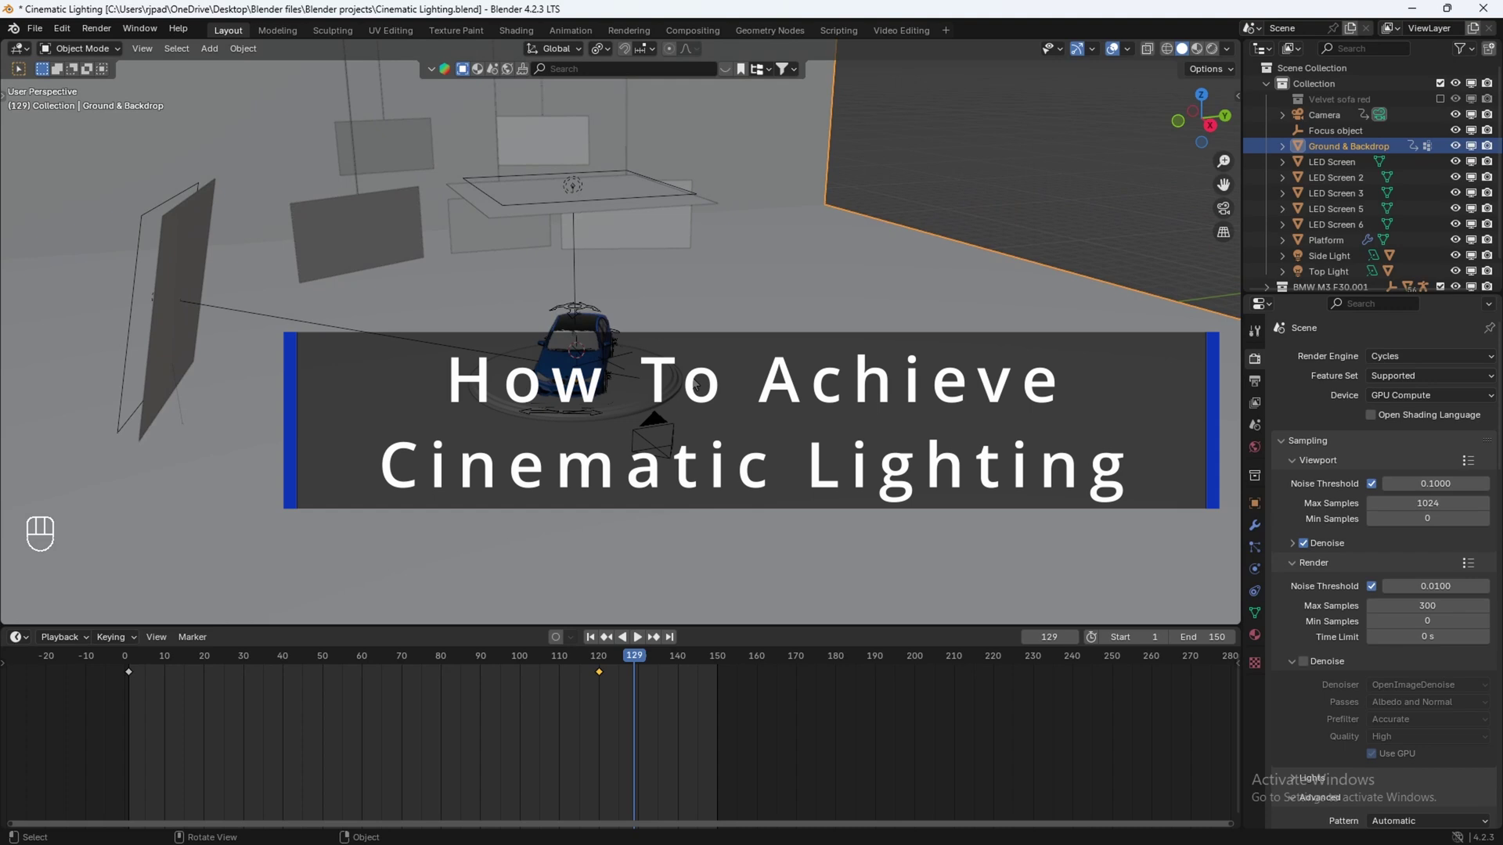
Step: Preview the finished car studio scene through the camera in Cycles rendered shading
key("z")
key("KP_0")
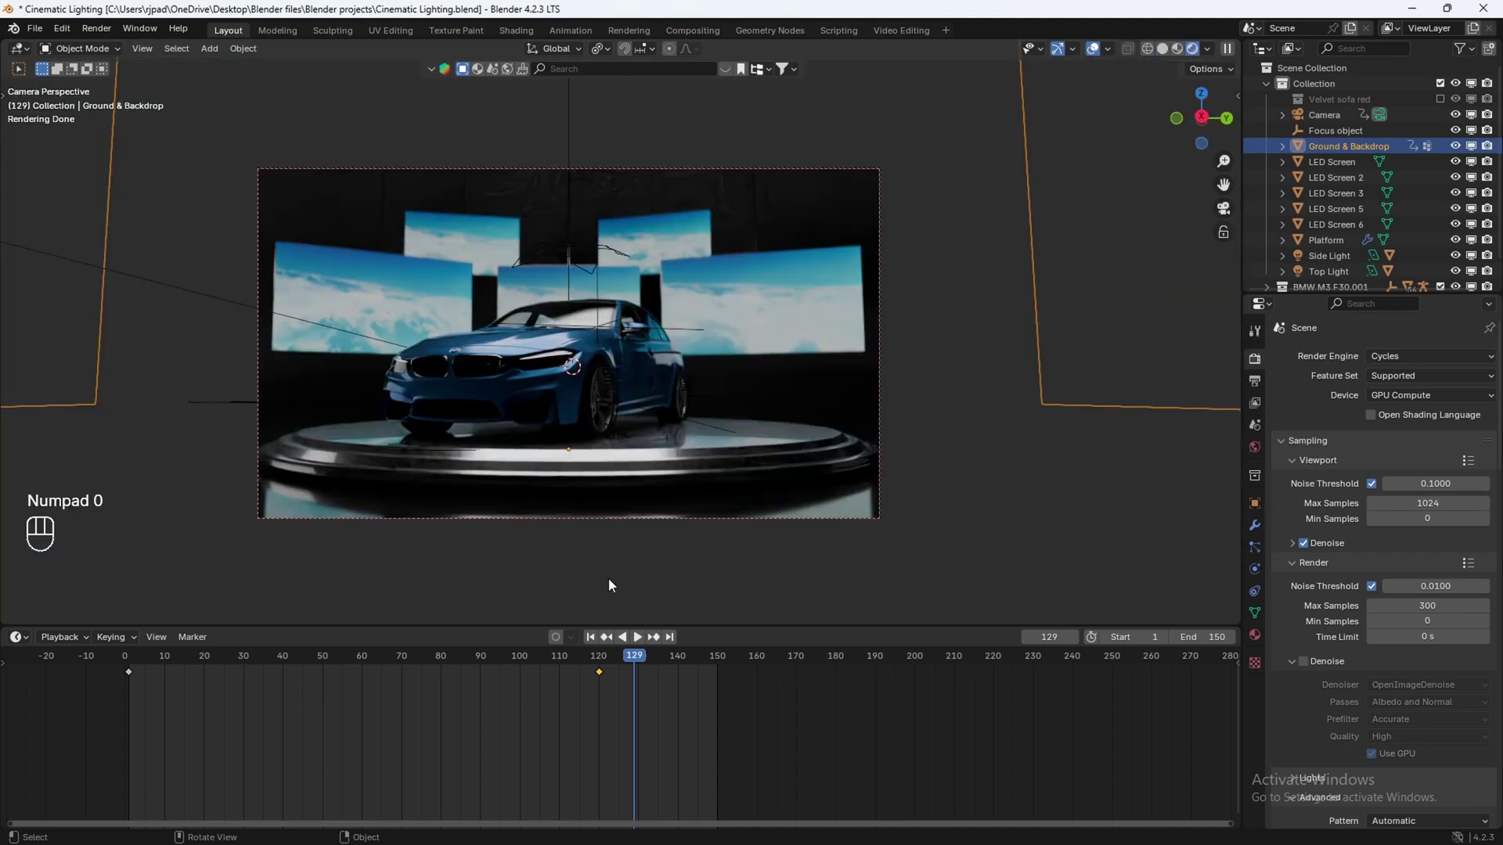
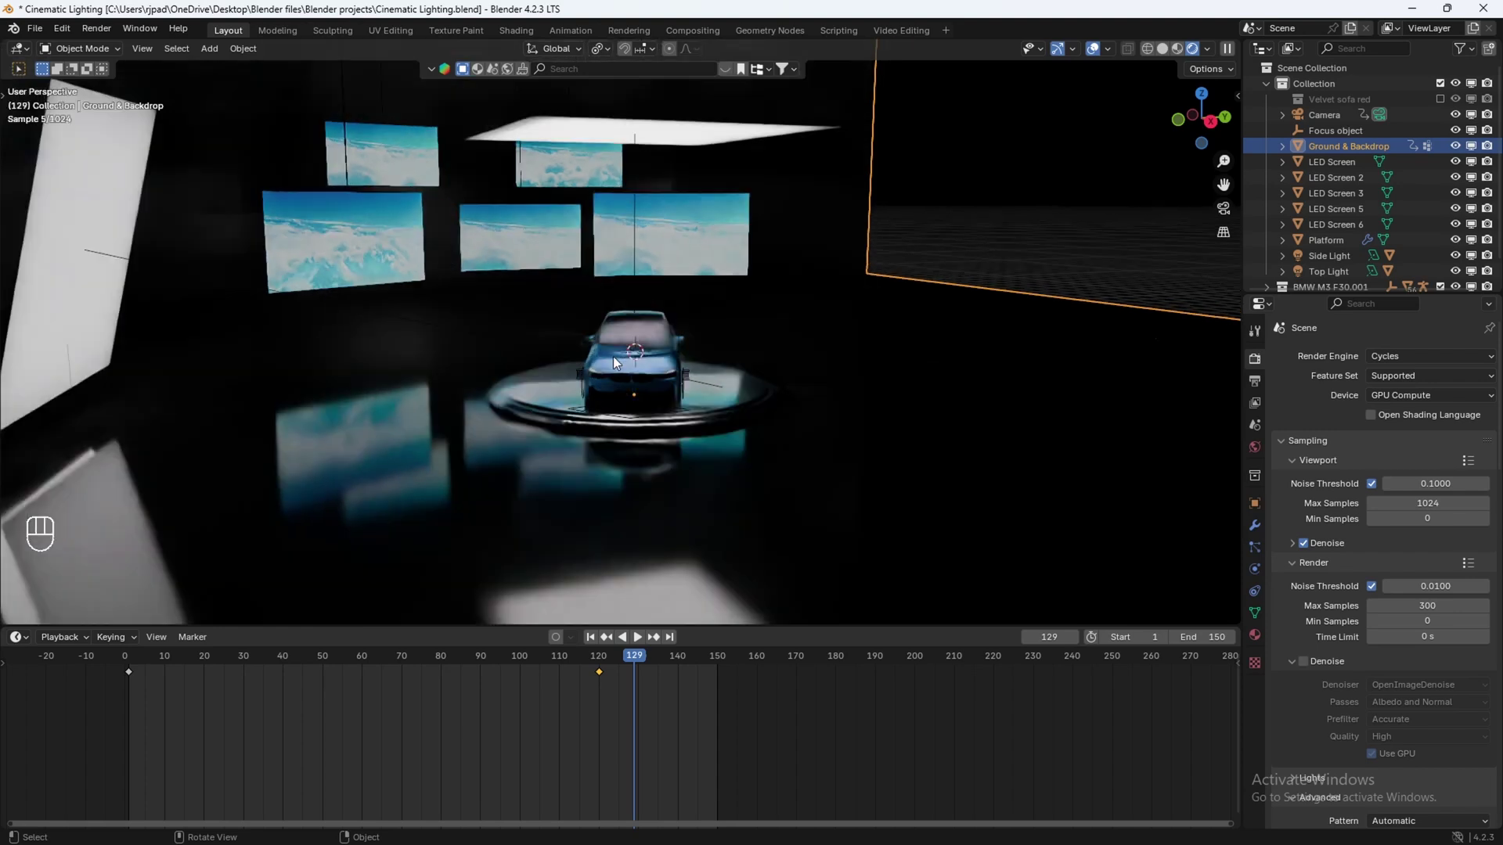
left_click(692, 488)
left_click_drag(744, 416, 708, 415)
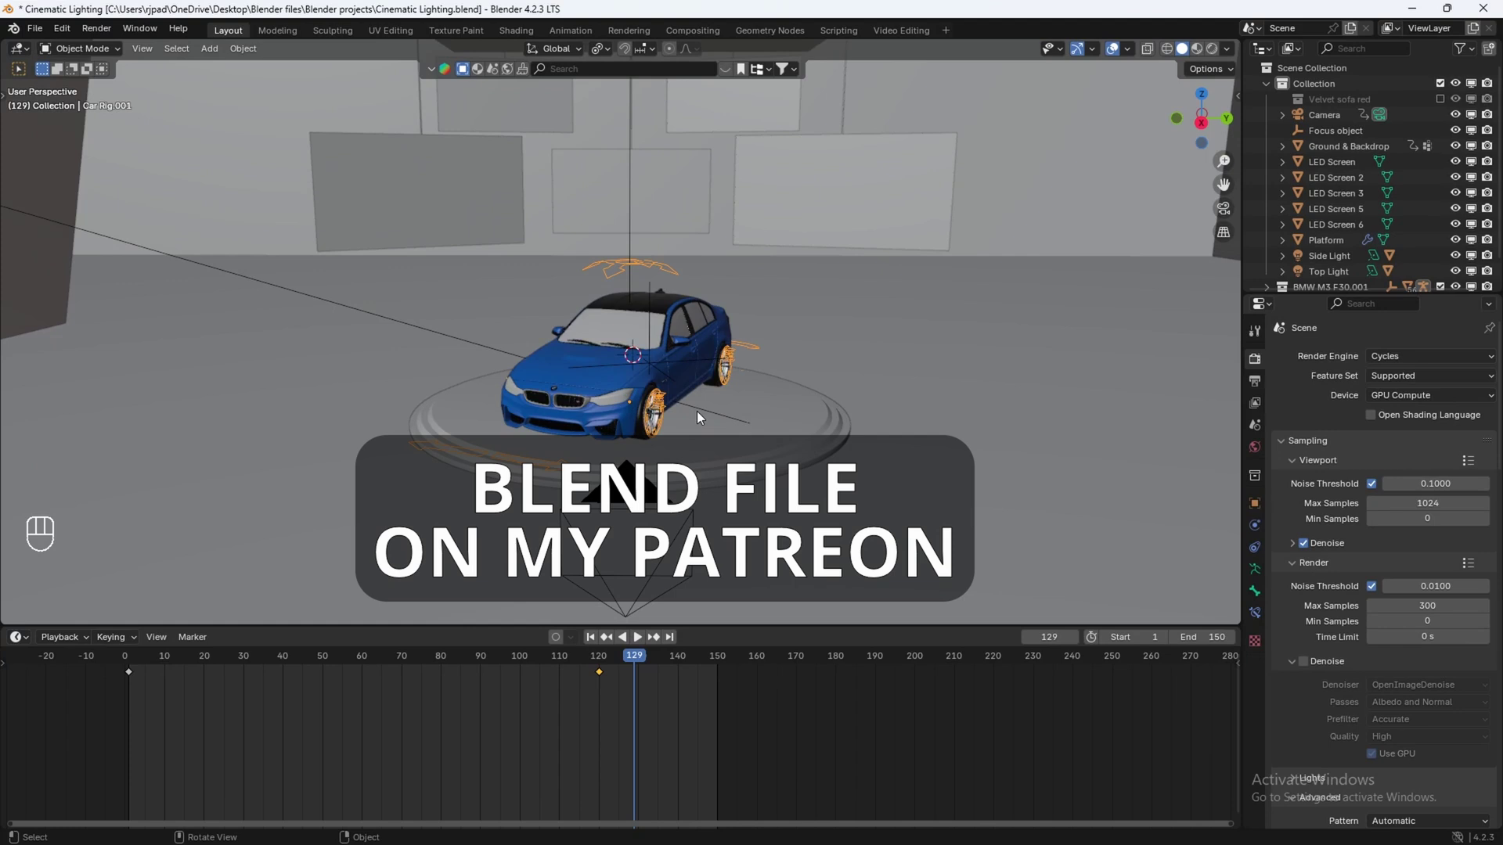
Step: Start a new General file with only the default cube, camera and light
left_click(650, 373)
left_click(636, 307)
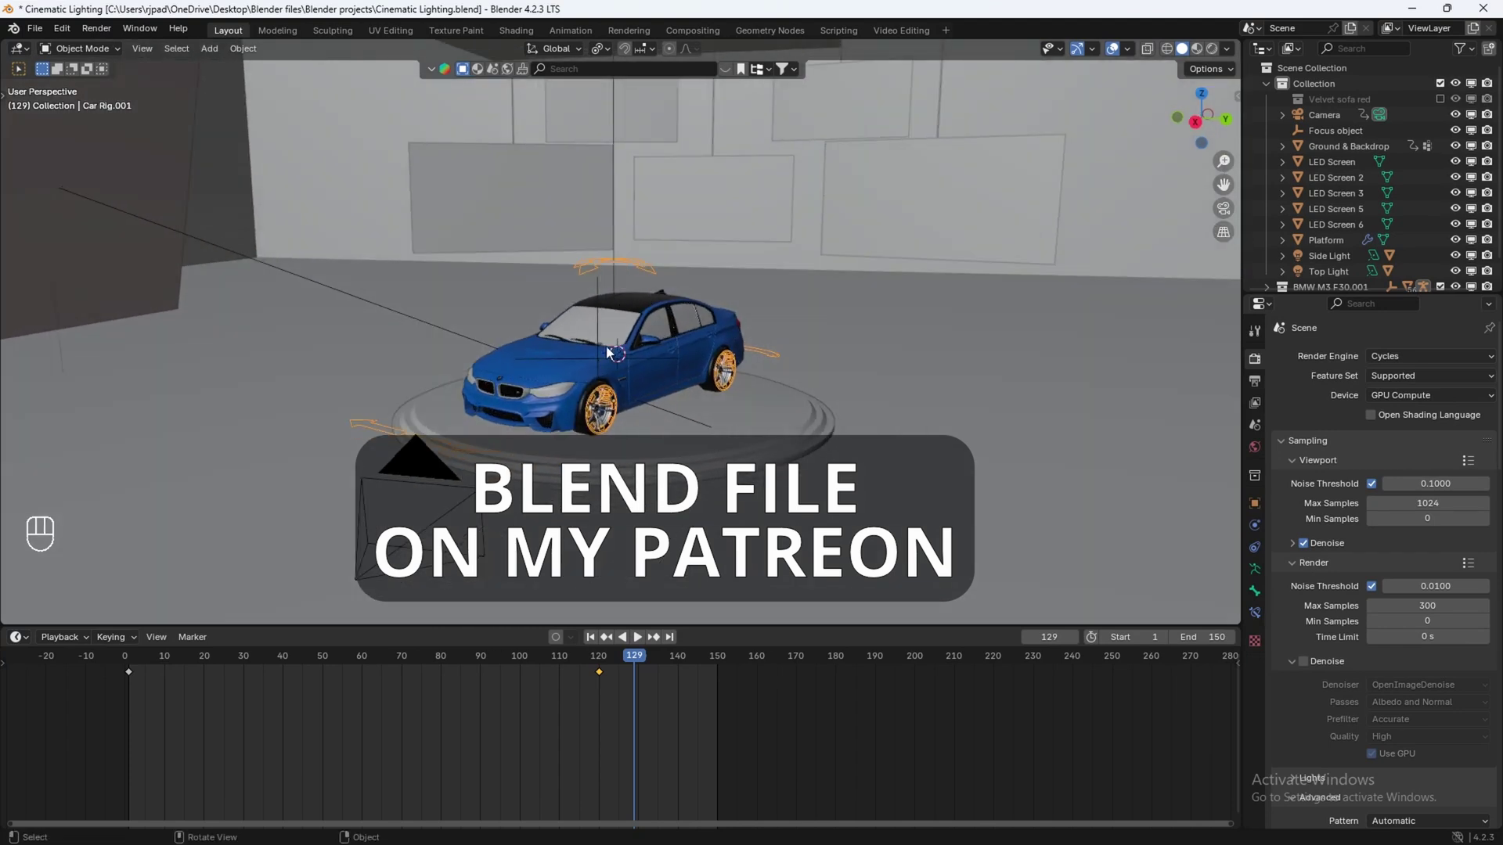
left_click(609, 397)
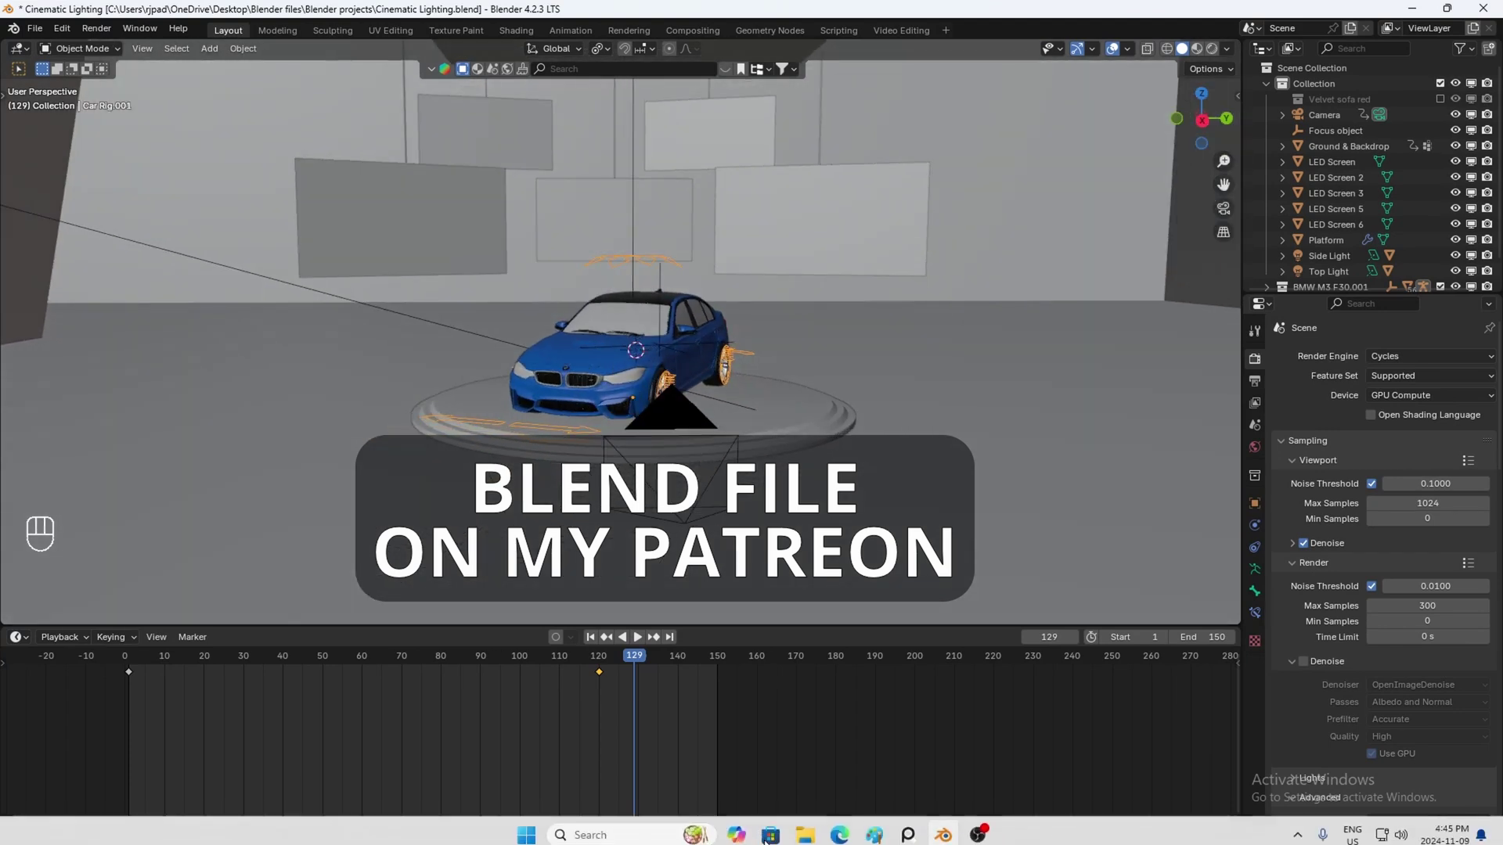
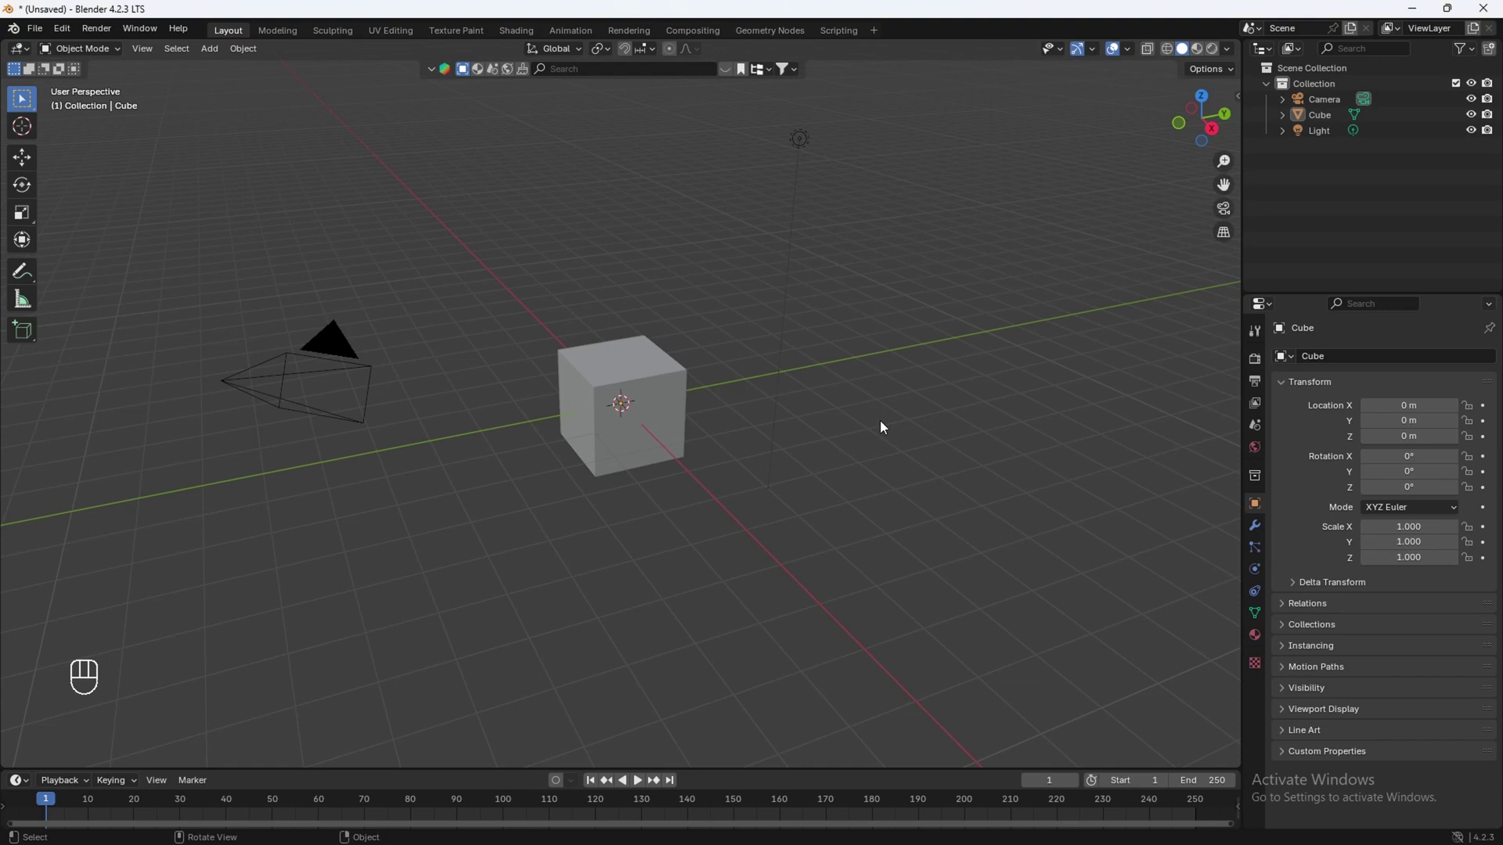
Step: Delete the default cube, camera and light from the new scene
key("a")
key("x")
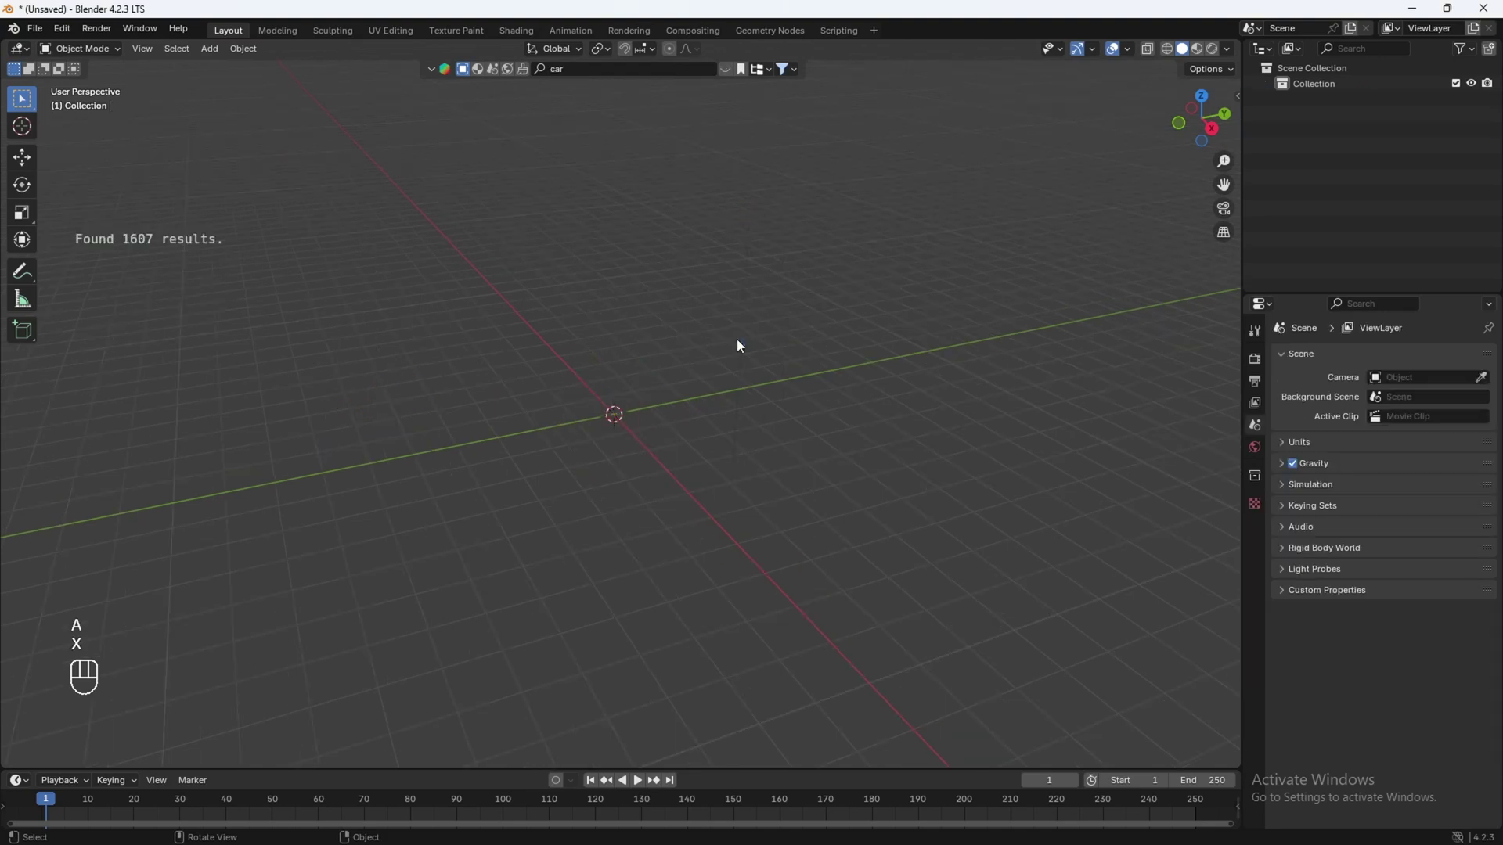
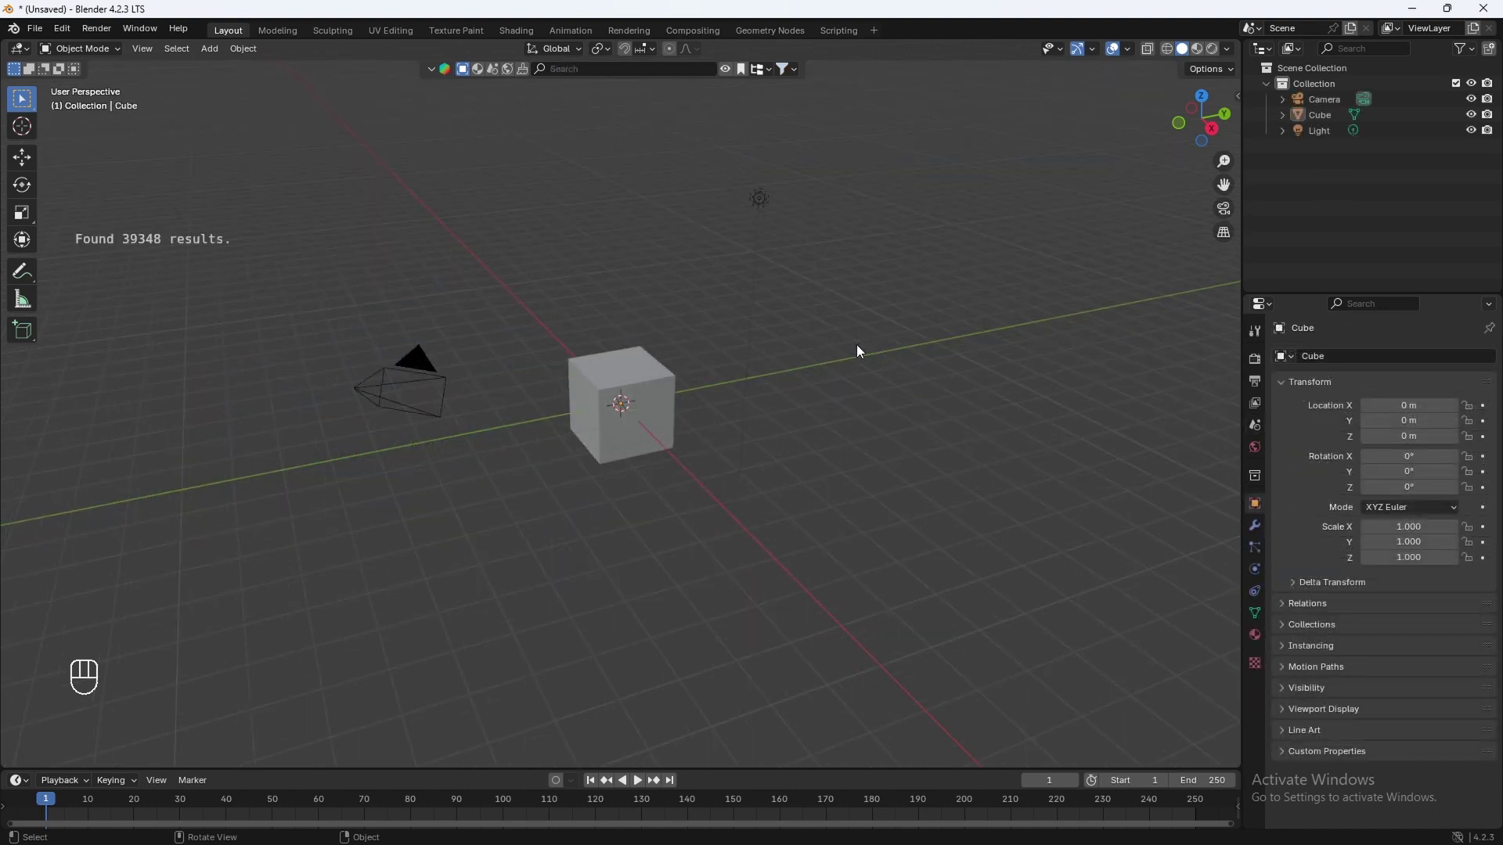
key("a")
key("x")
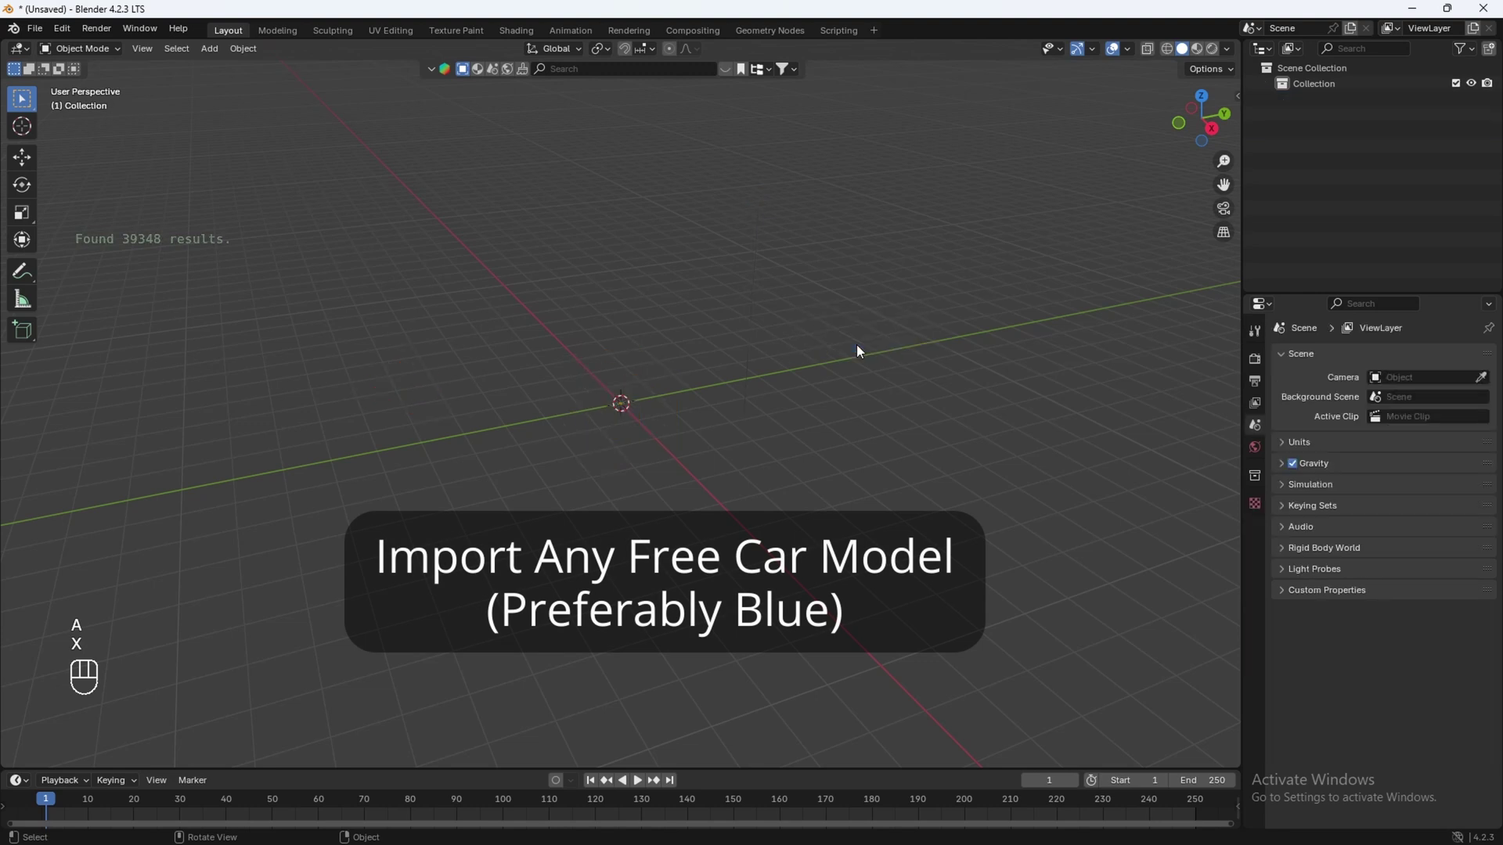
Step: Import the blue BMW M3 F30 model and raise it 1 m along Z
key("n")
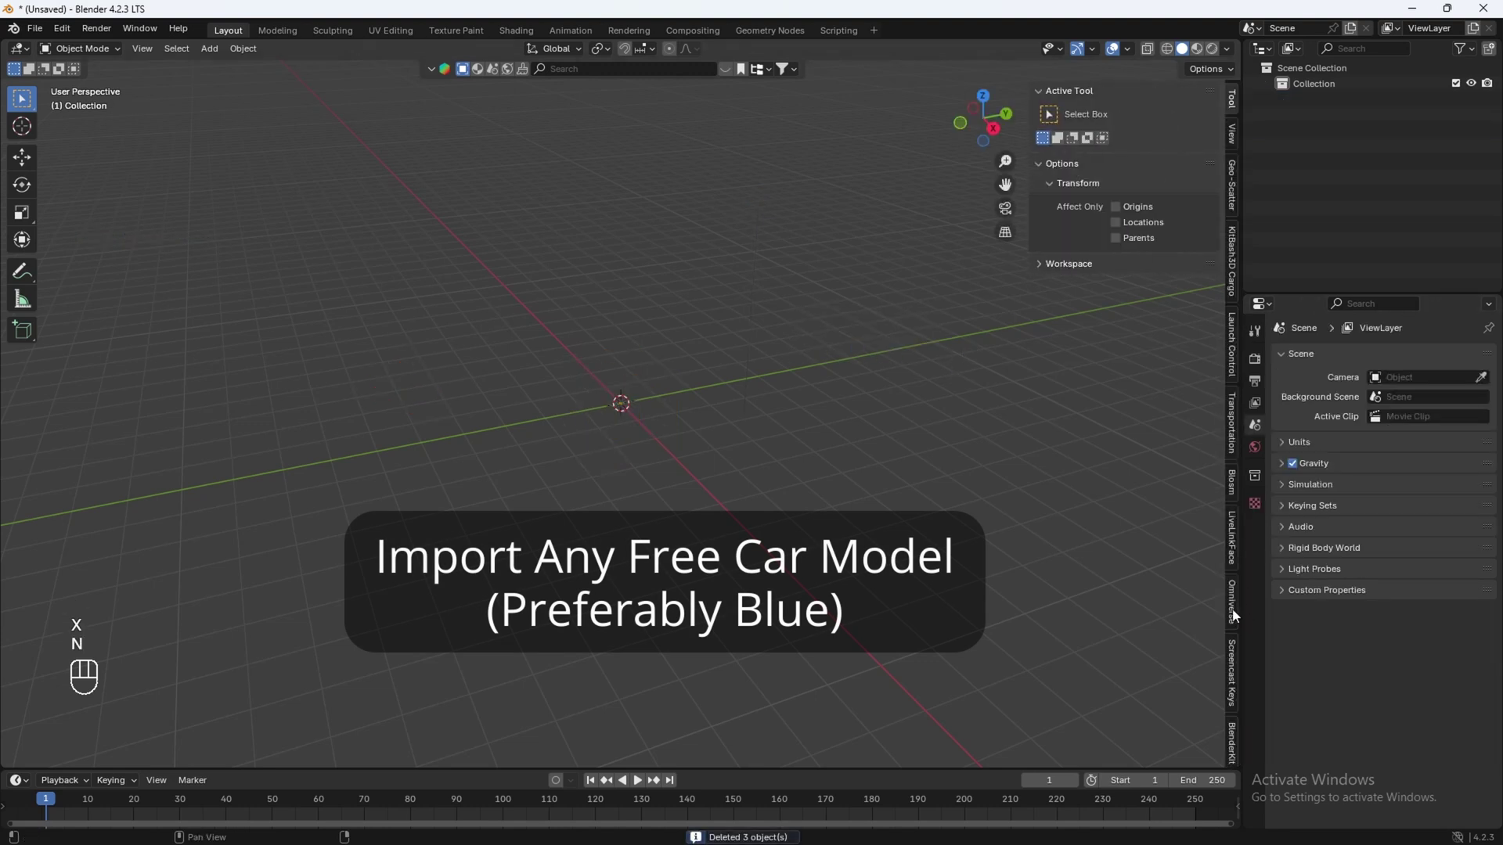
key("n")
key("g")
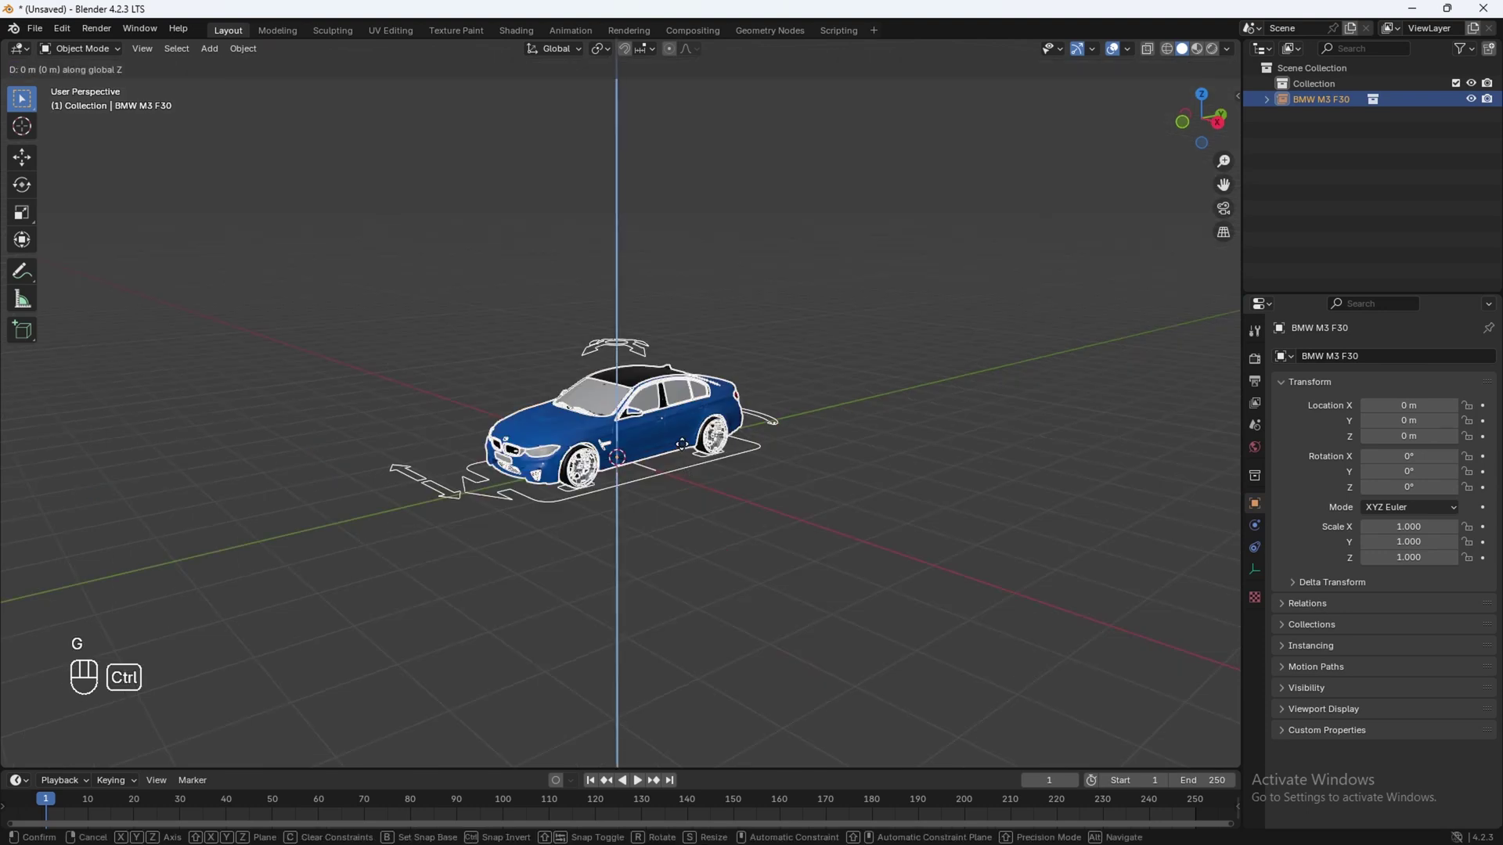
left_click(636, 483)
Step: Add a filled mesh circle under the car and scale it into a wide disc
key("shift+a")
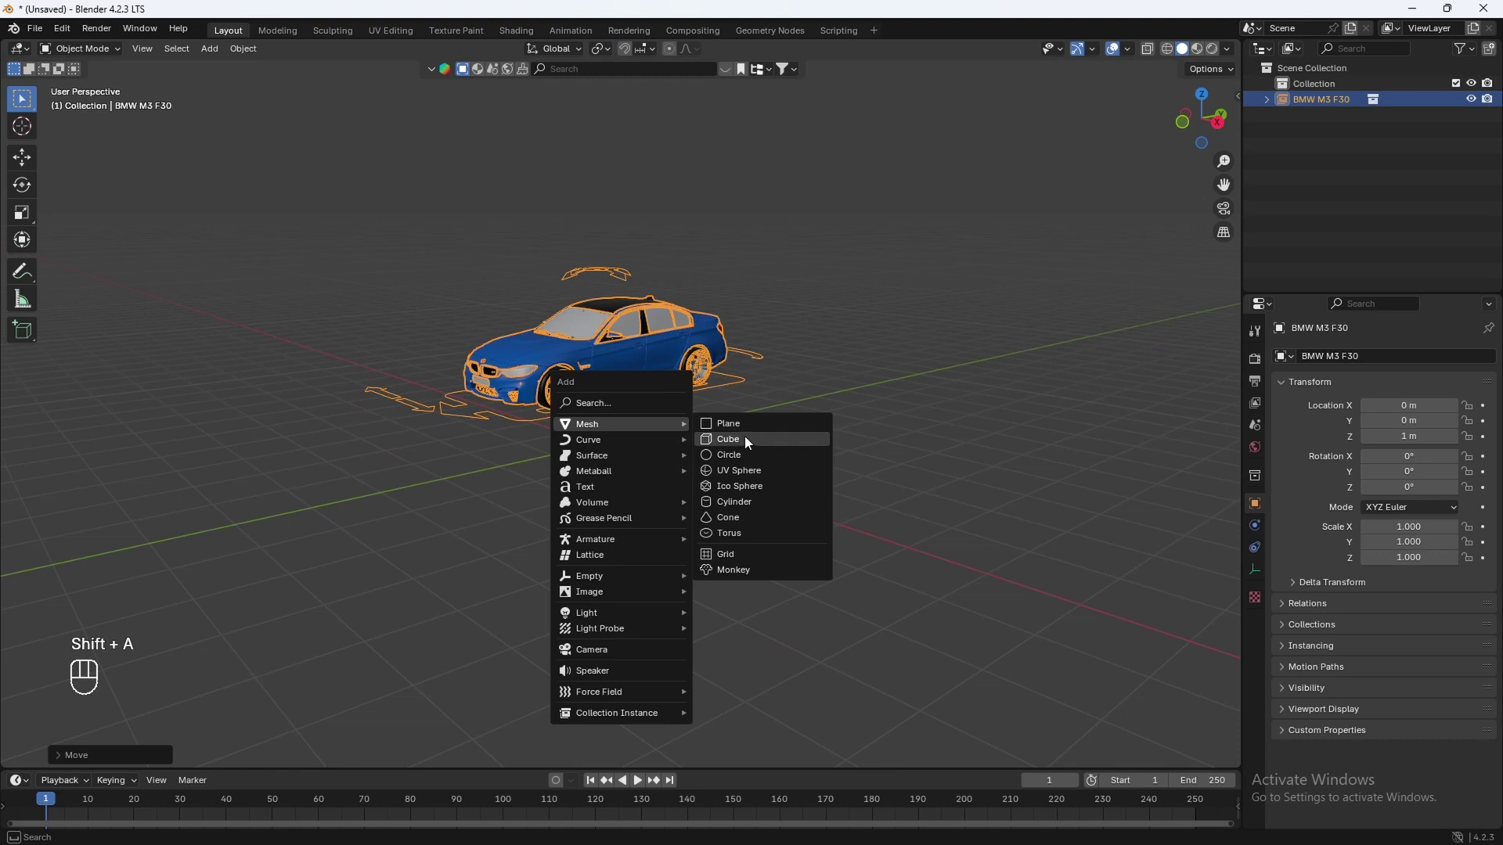
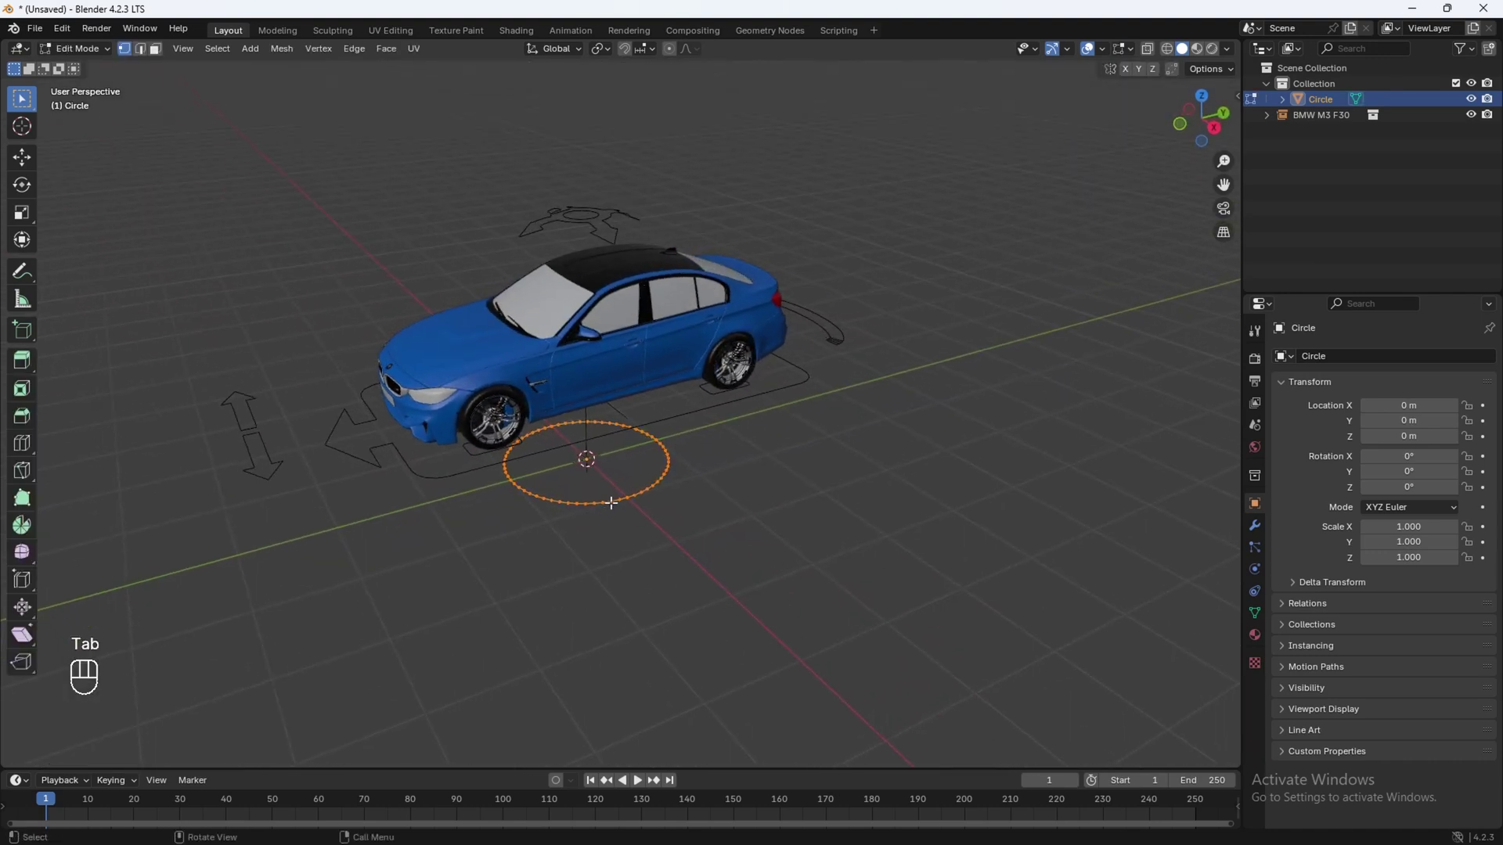
key("f")
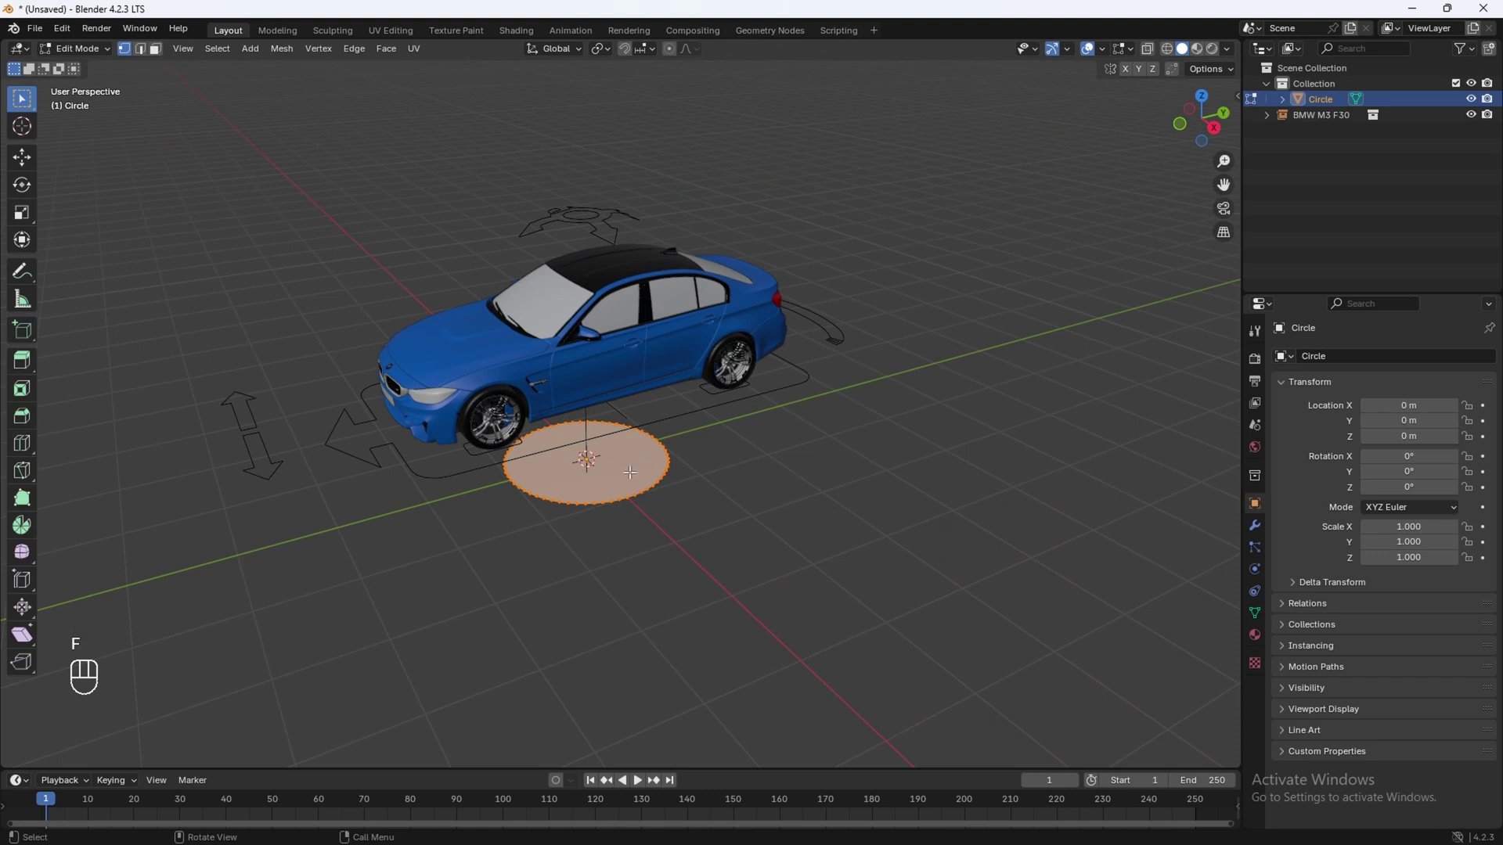
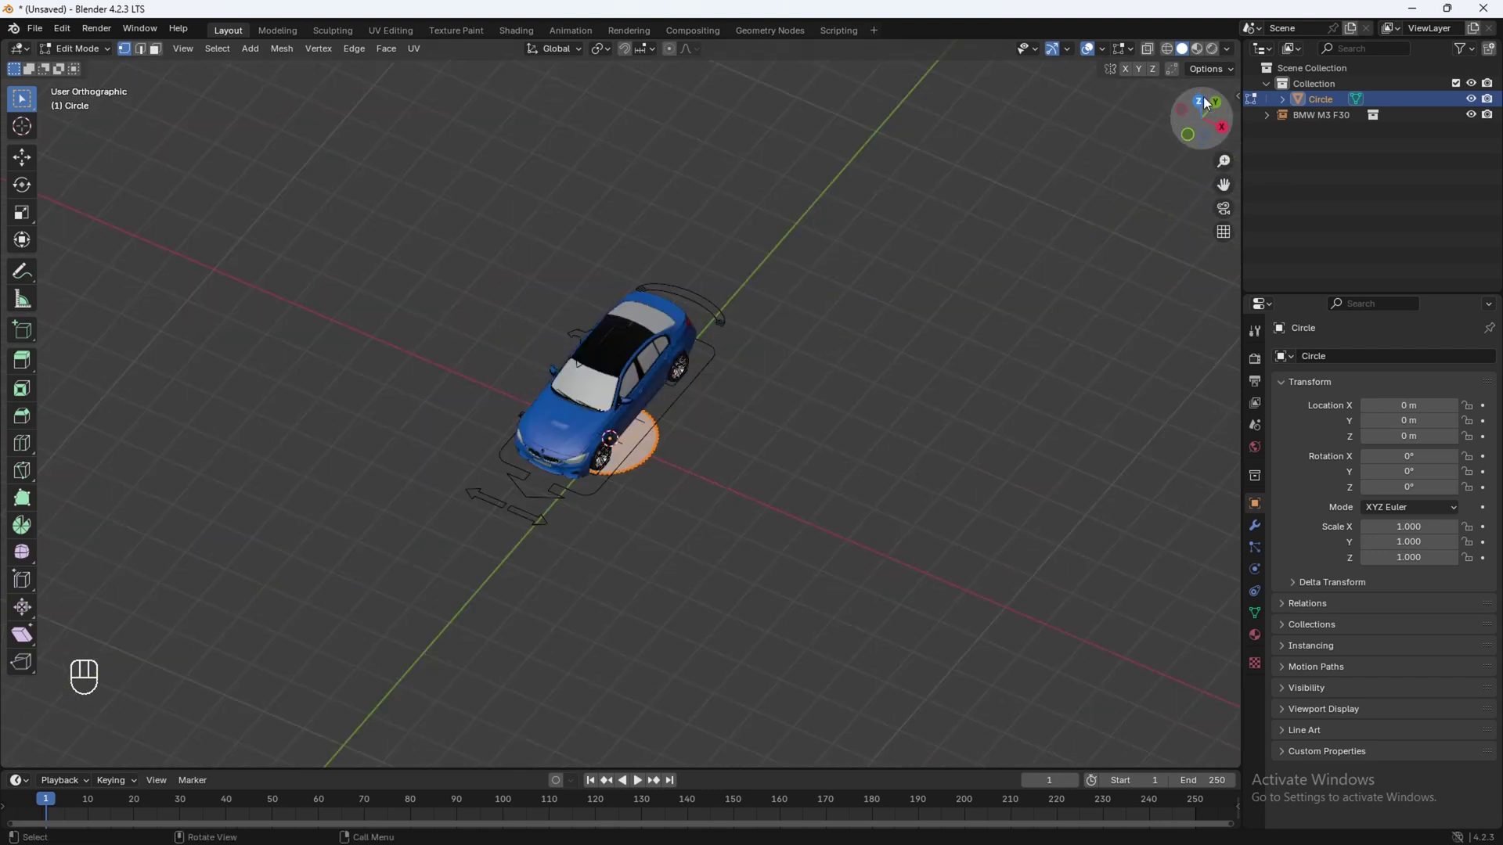
key("s")
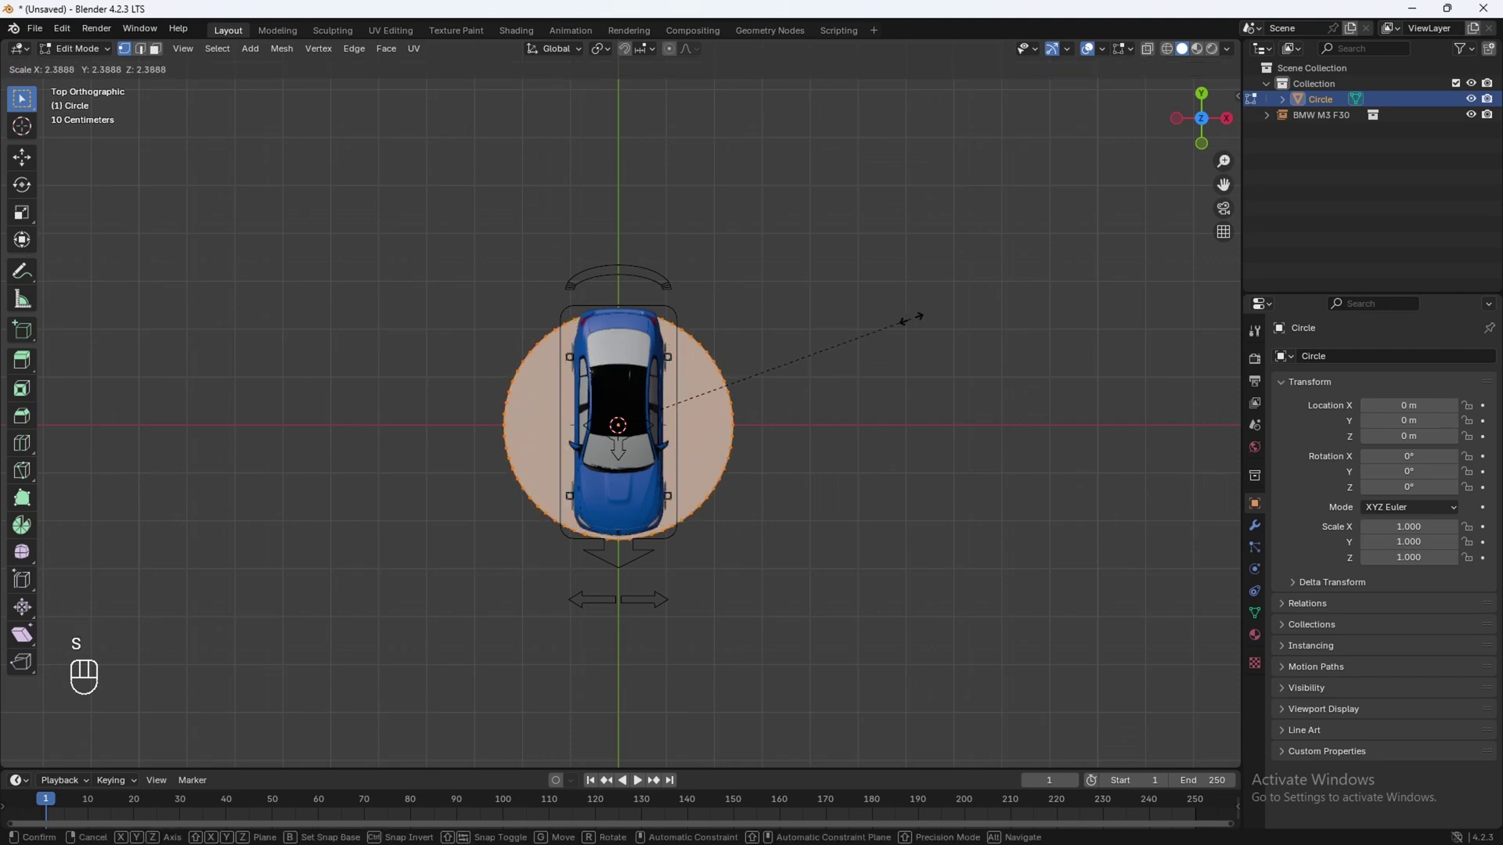
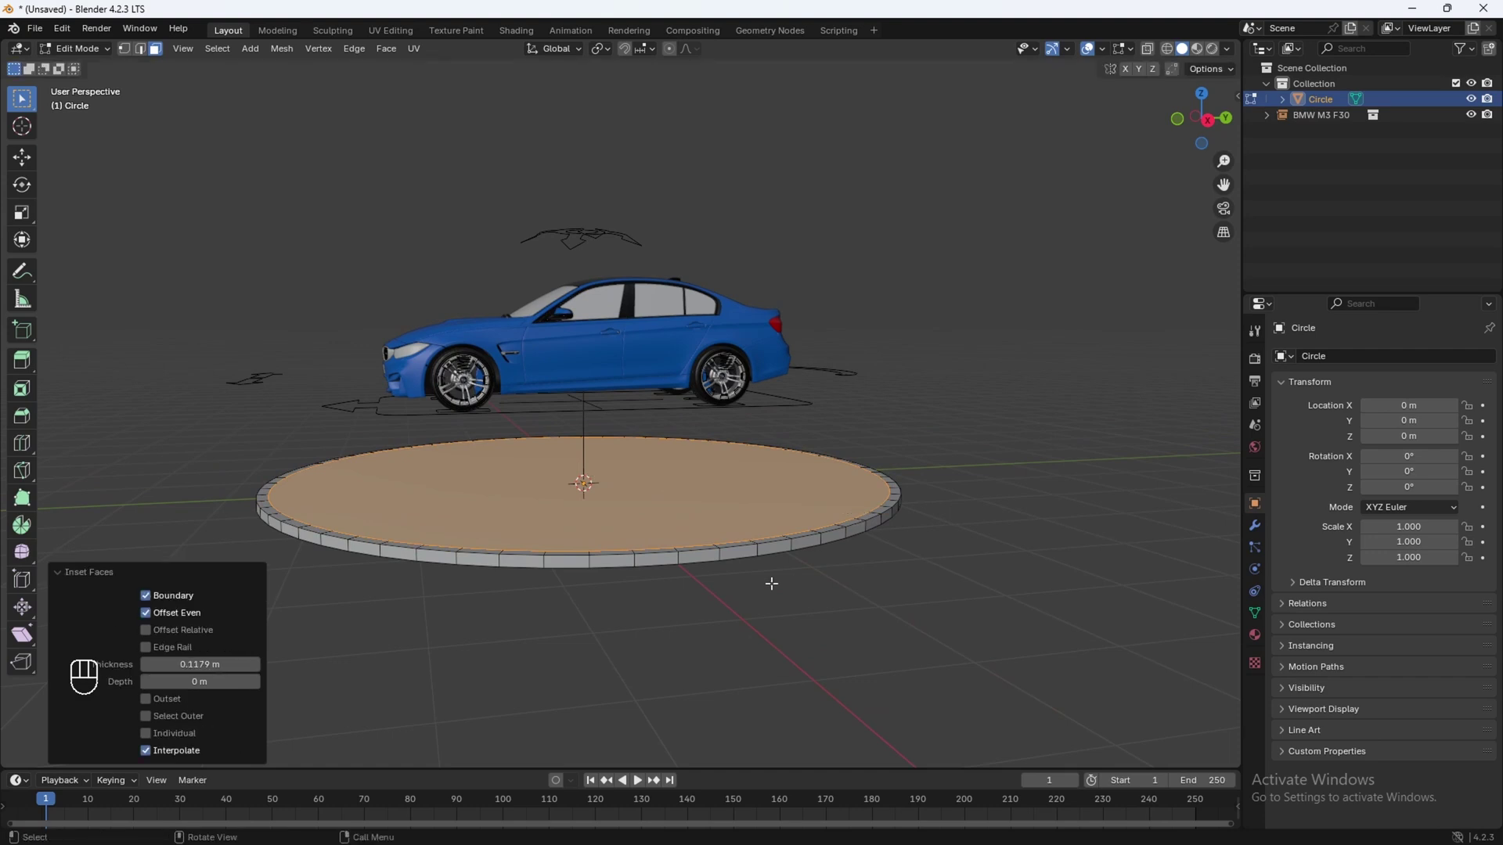
Step: Extrude and inset the disc into a stepped platform, then lower and turn the car on it
key("e")
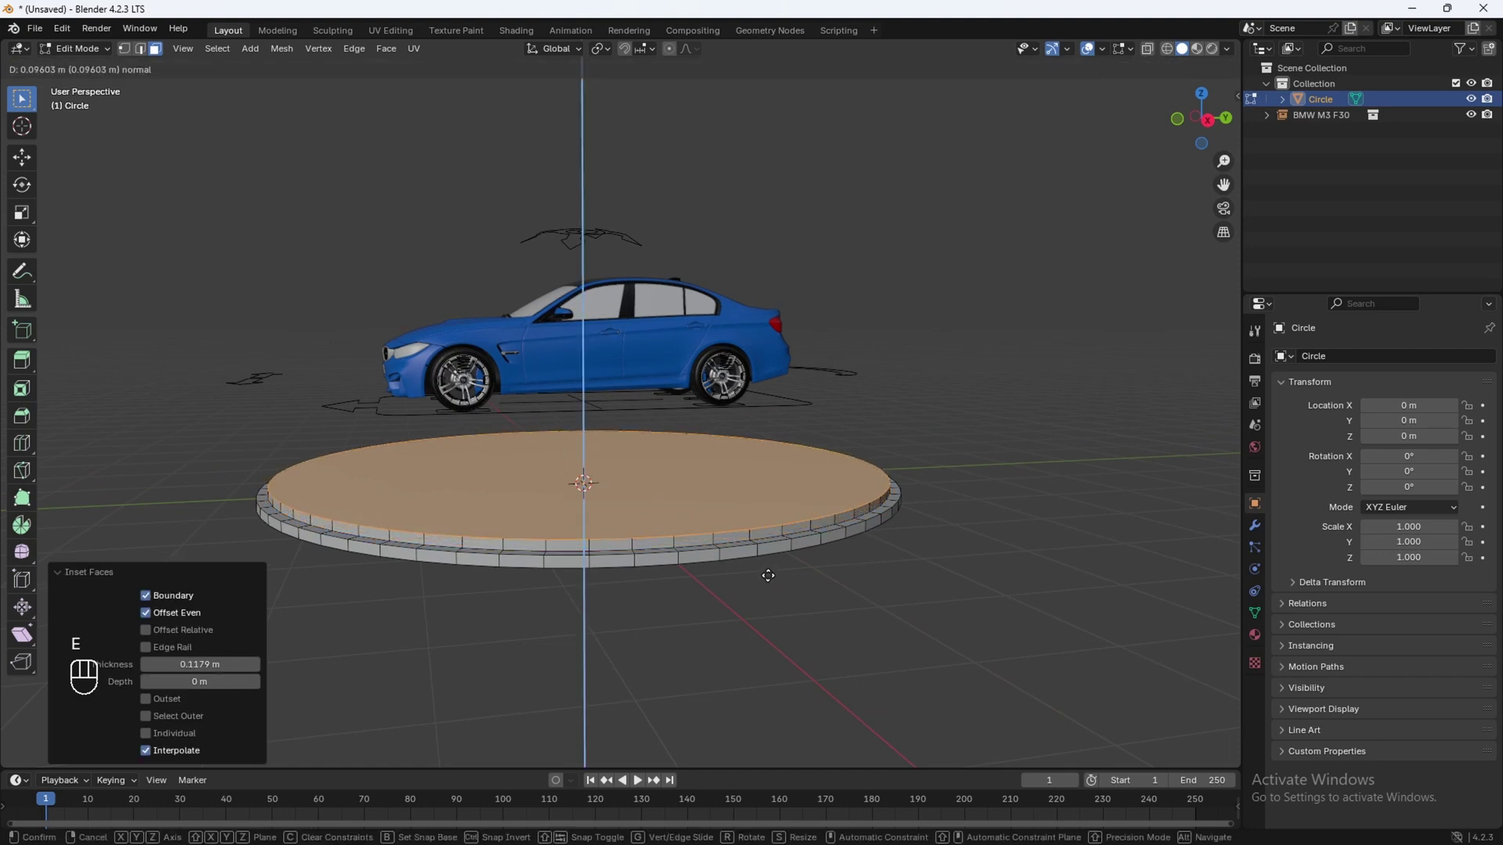
key("s")
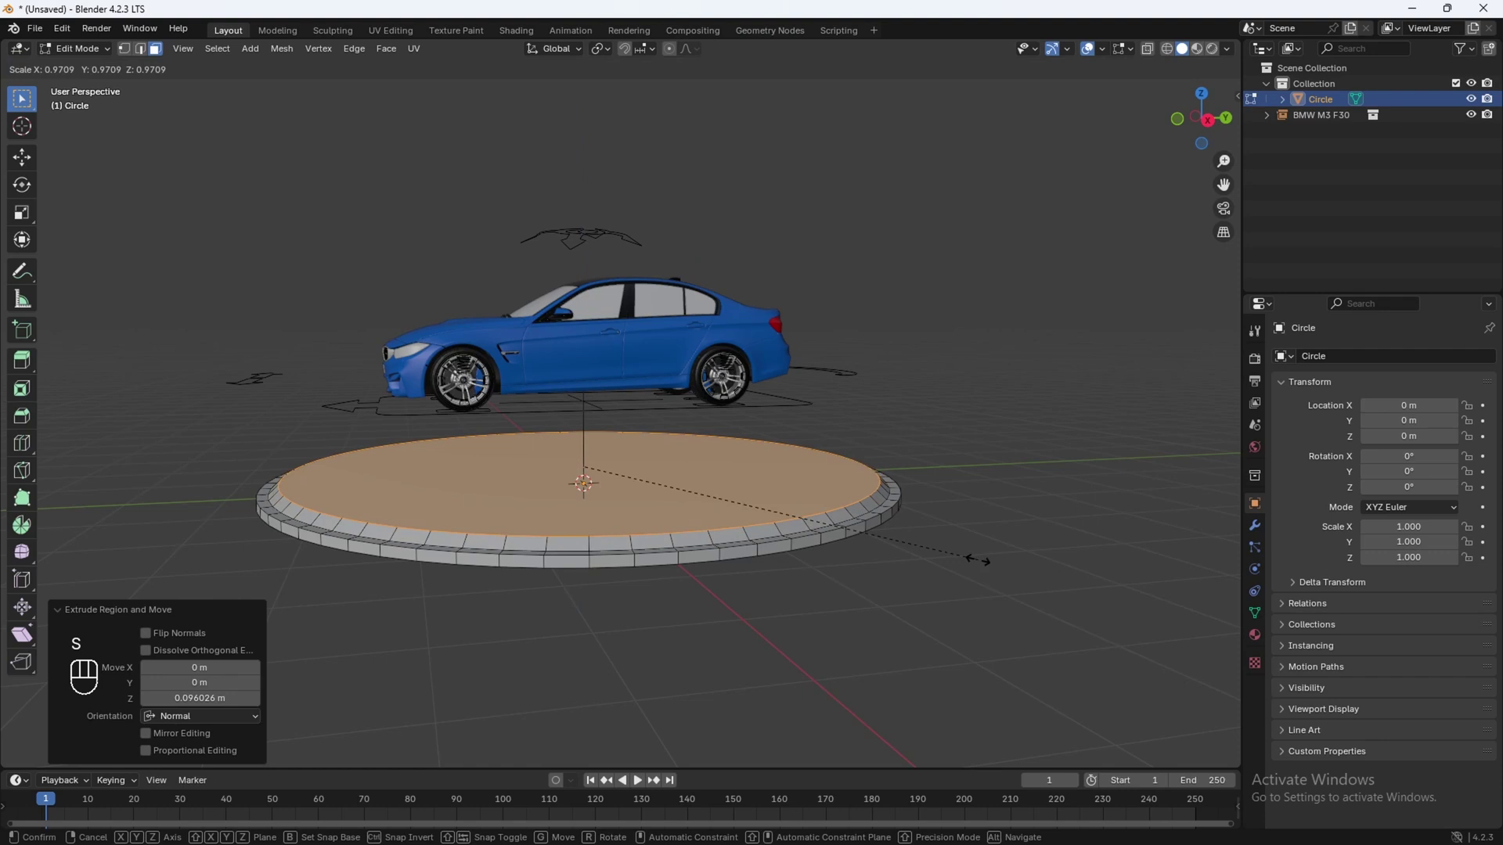
key("i")
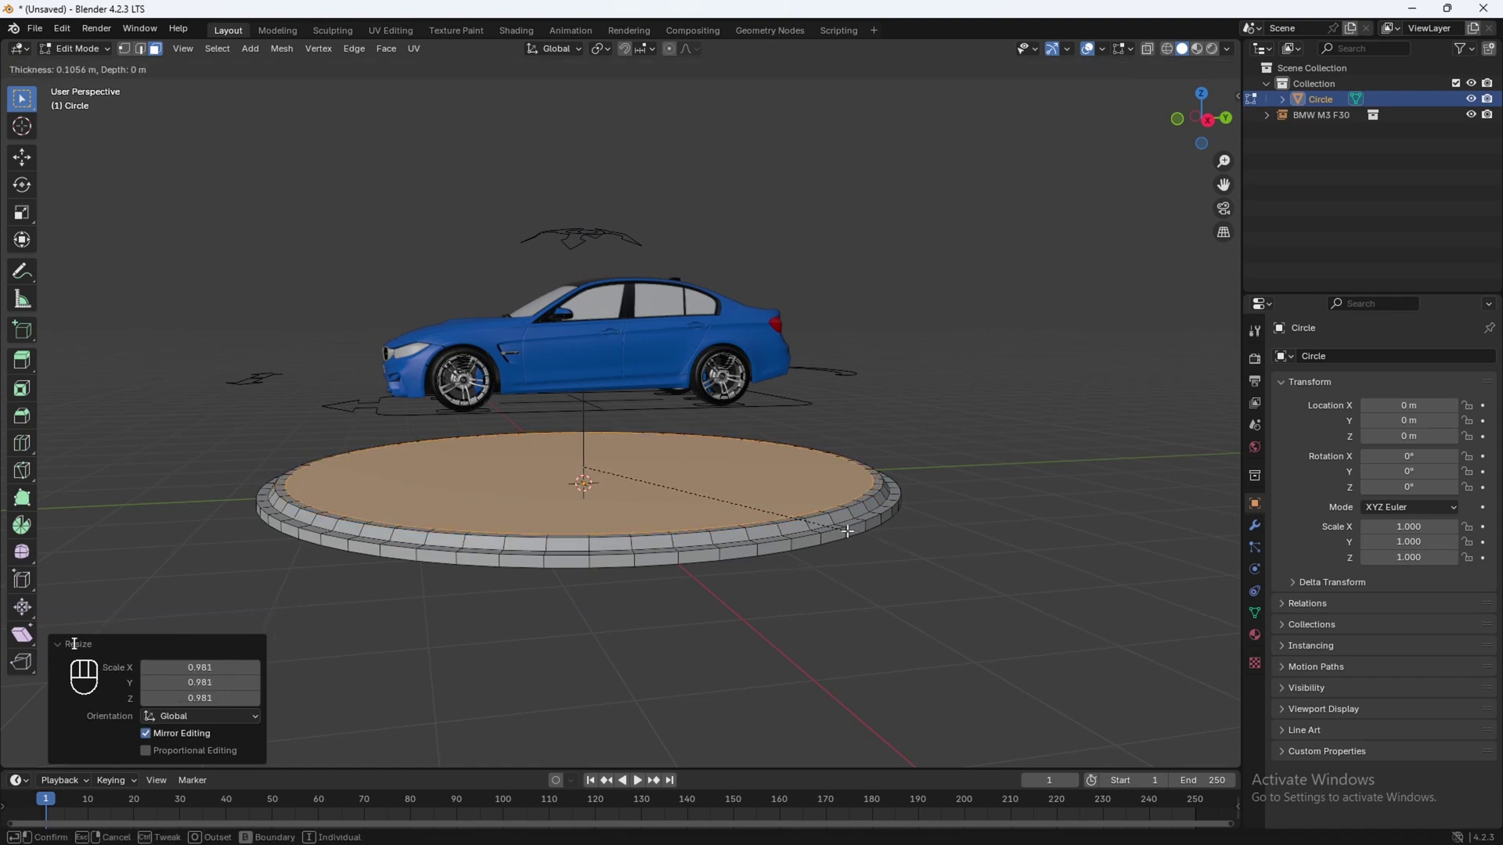
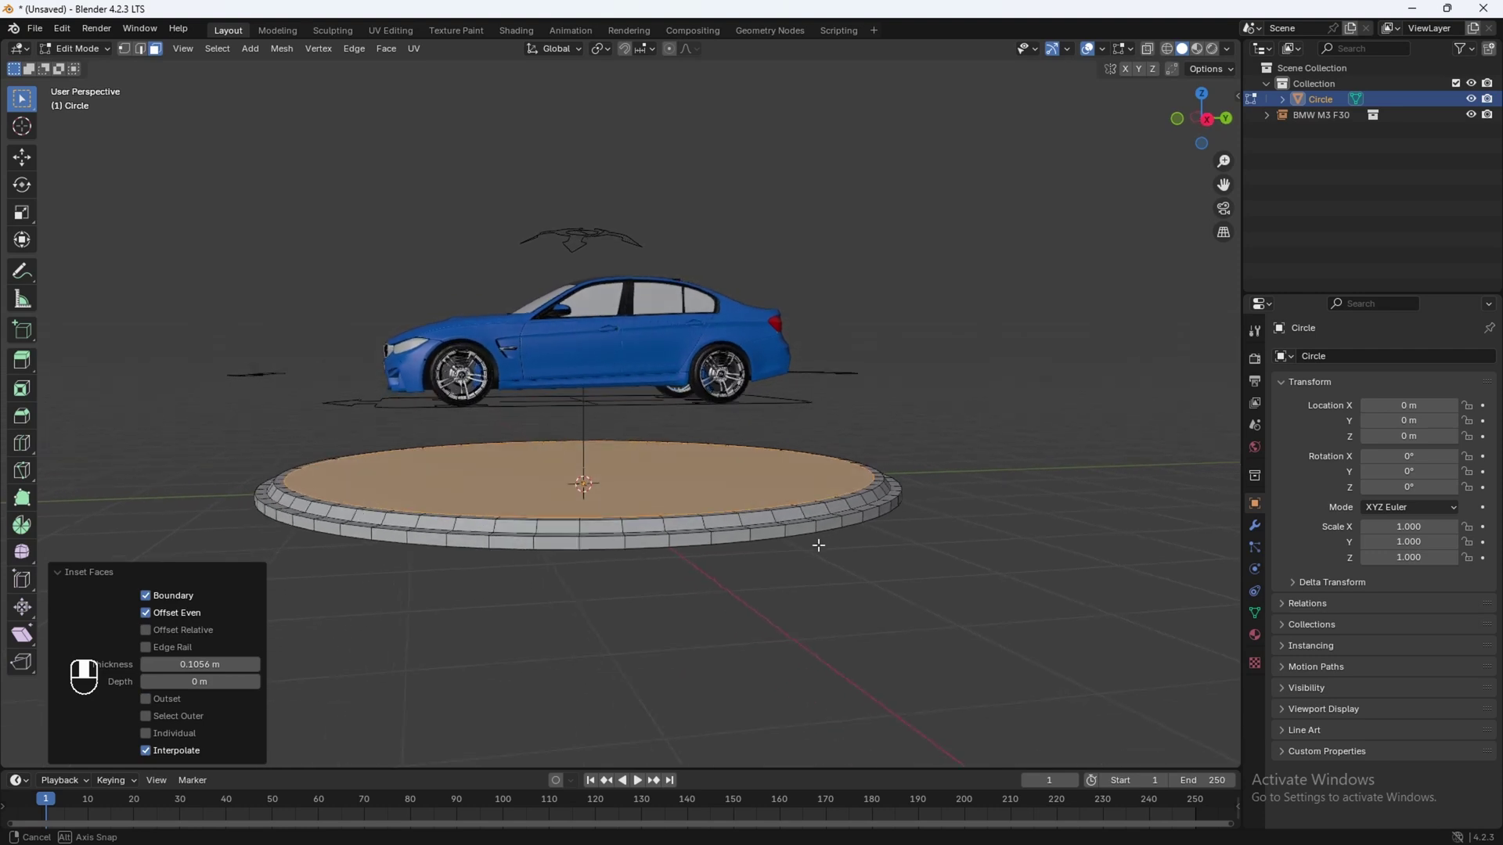
key("e")
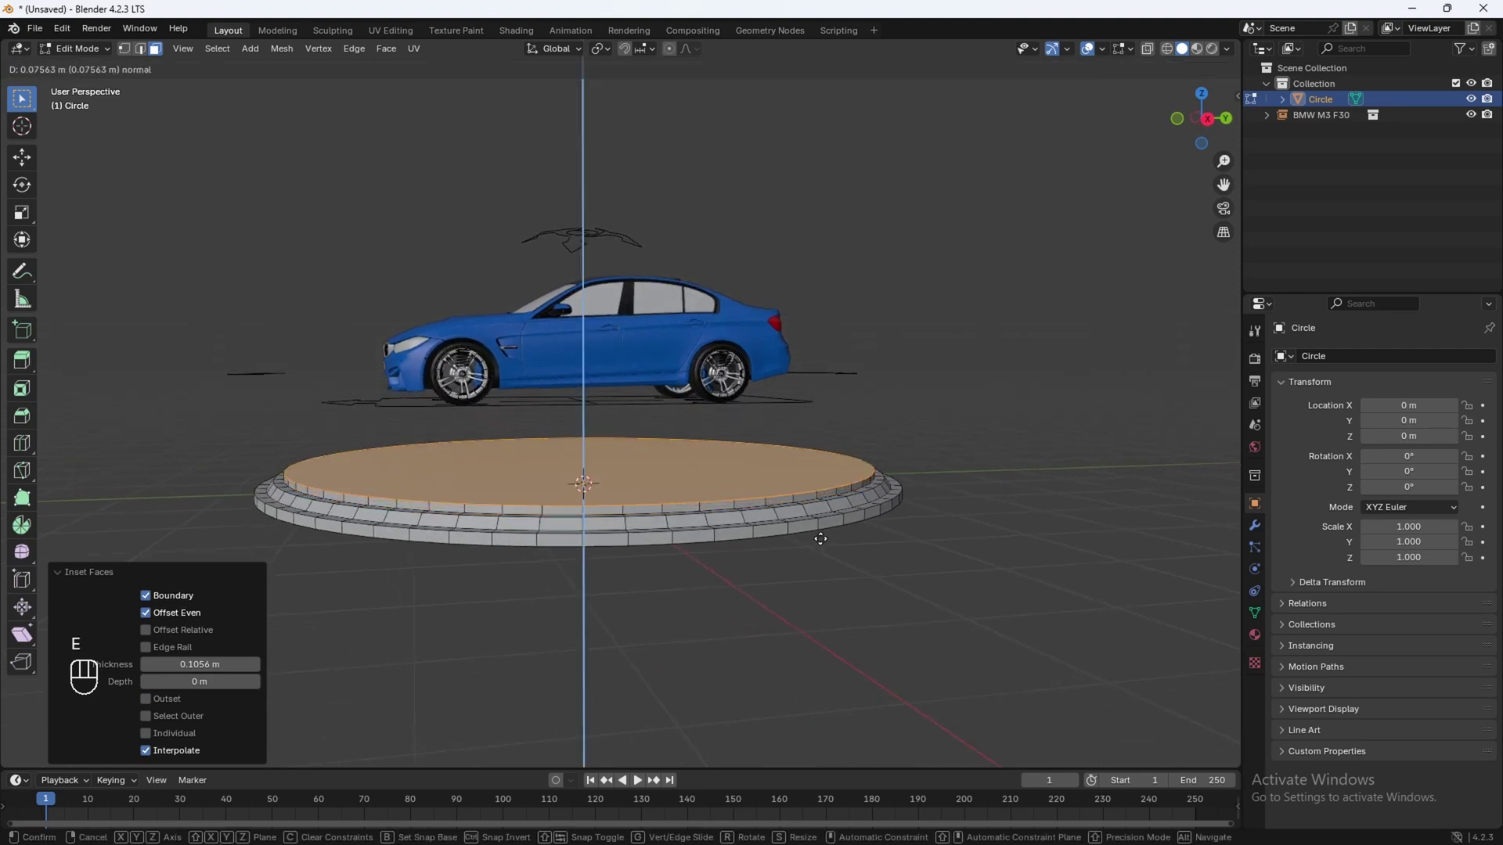
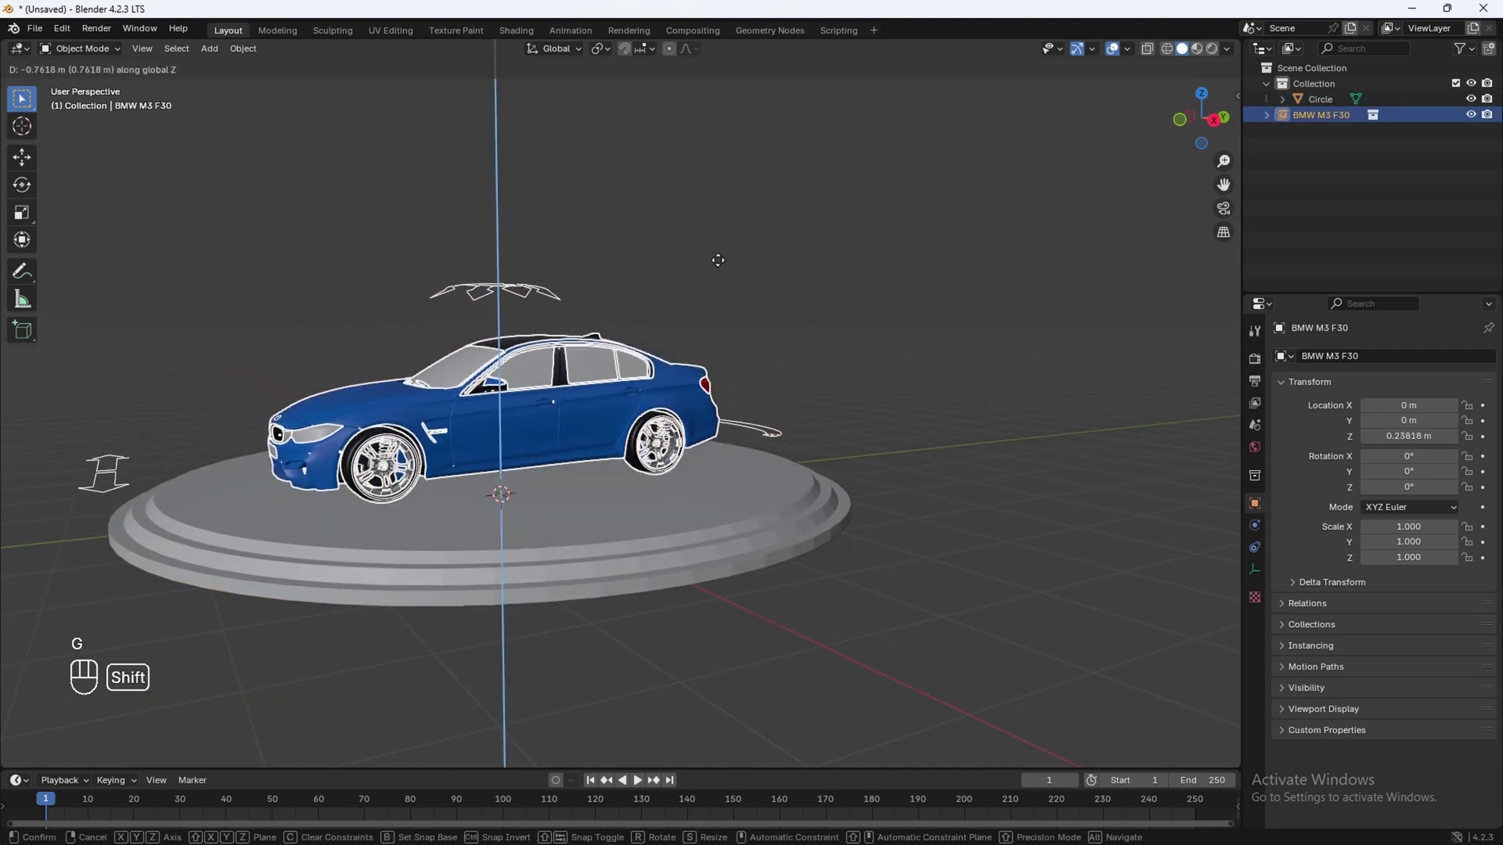
key("r")
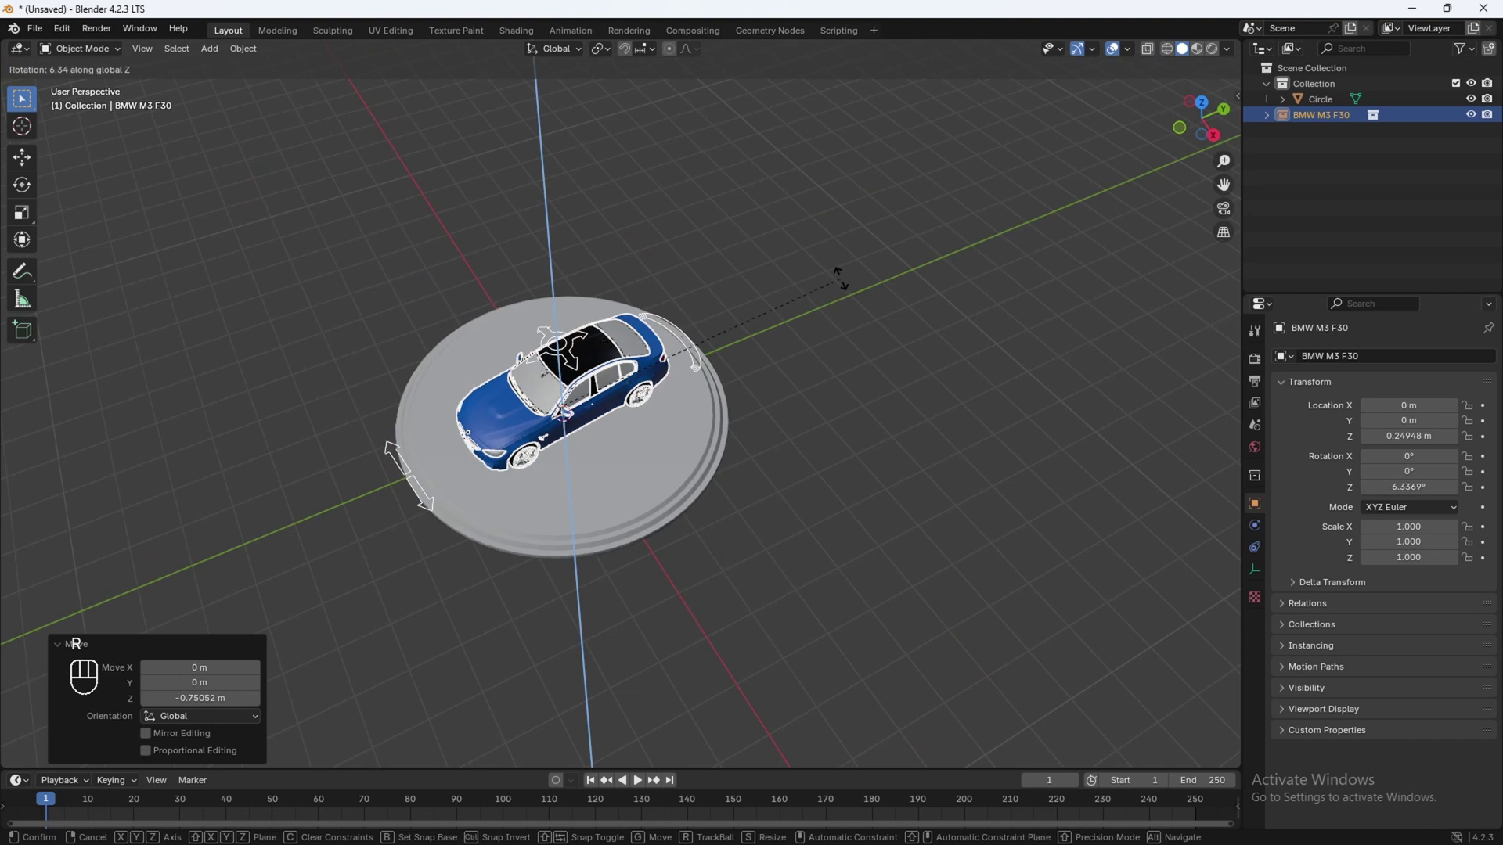
Step: Give the platform a Bevel modifier with adjusted width and smooth shading
middle_click(643, 347)
middle_click(584, 467)
left_click(575, 489)
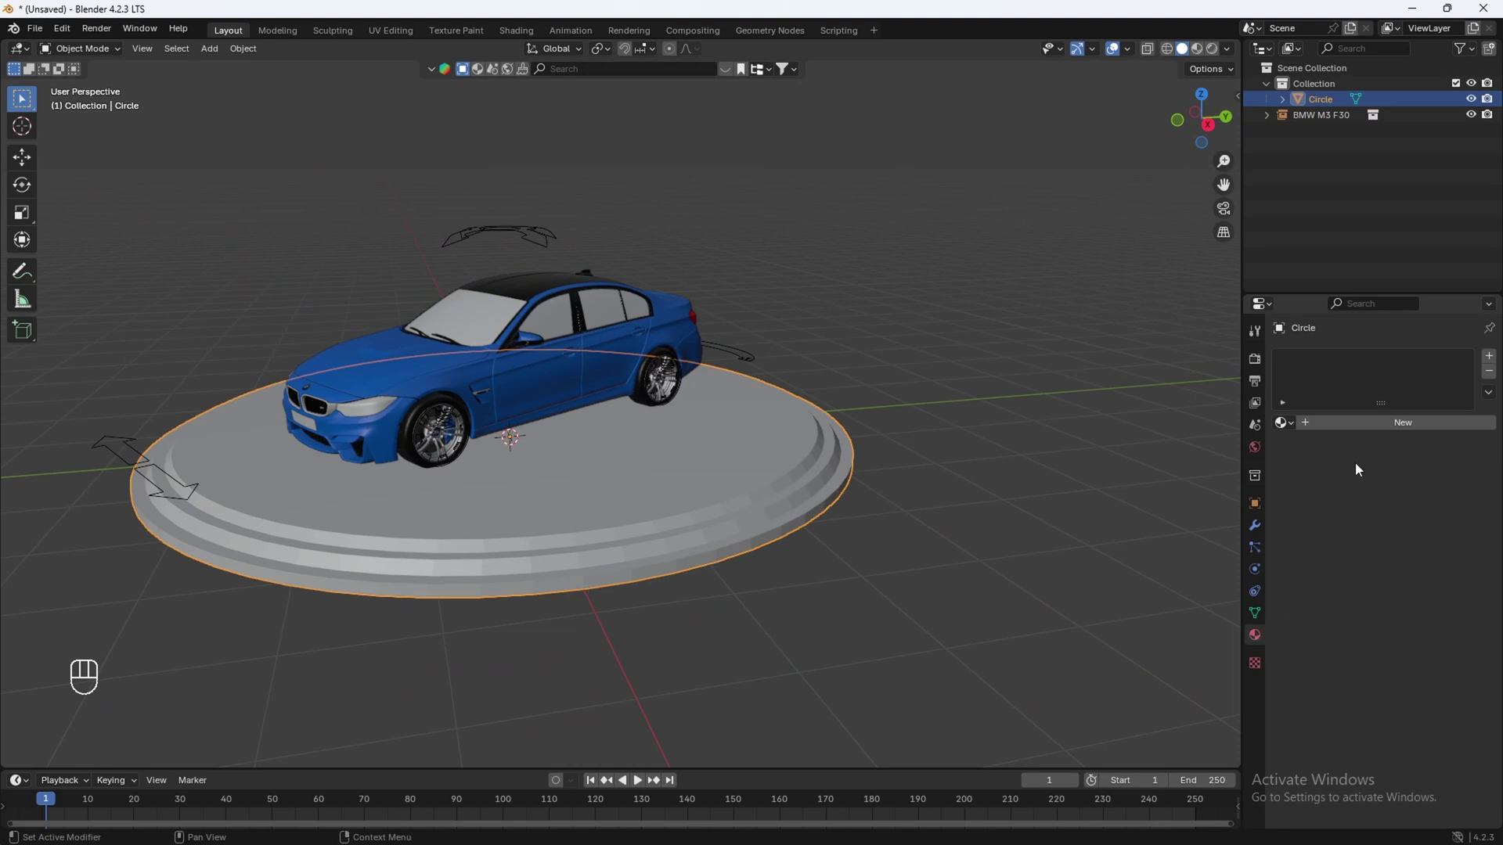
left_click_drag(1366, 430, 1322, 476)
left_click_drag(685, 501, 614, 516)
left_click(745, 530)
left_click_drag(1417, 365, 1247, 398)
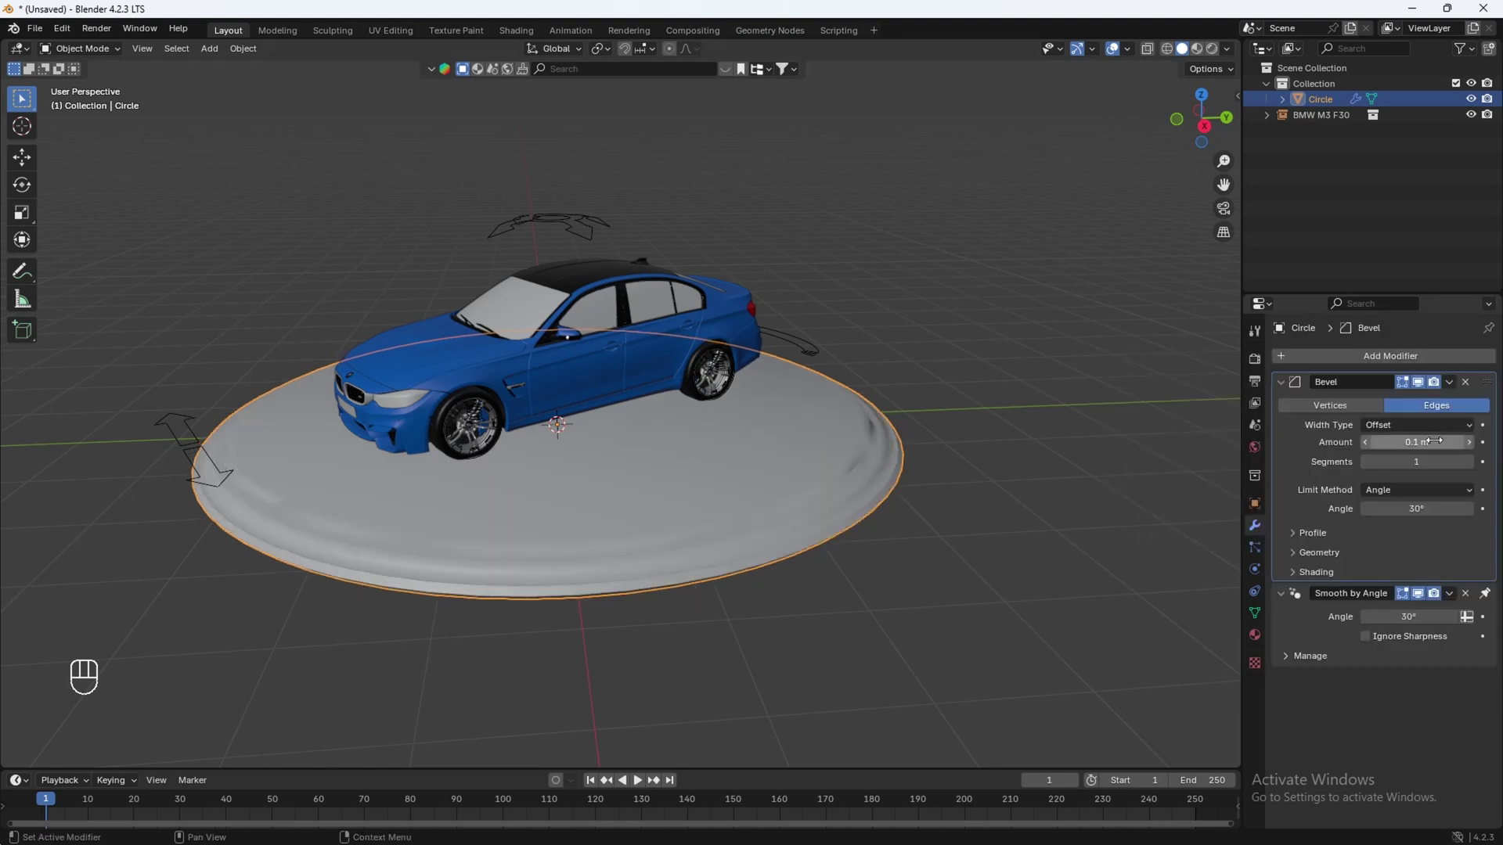
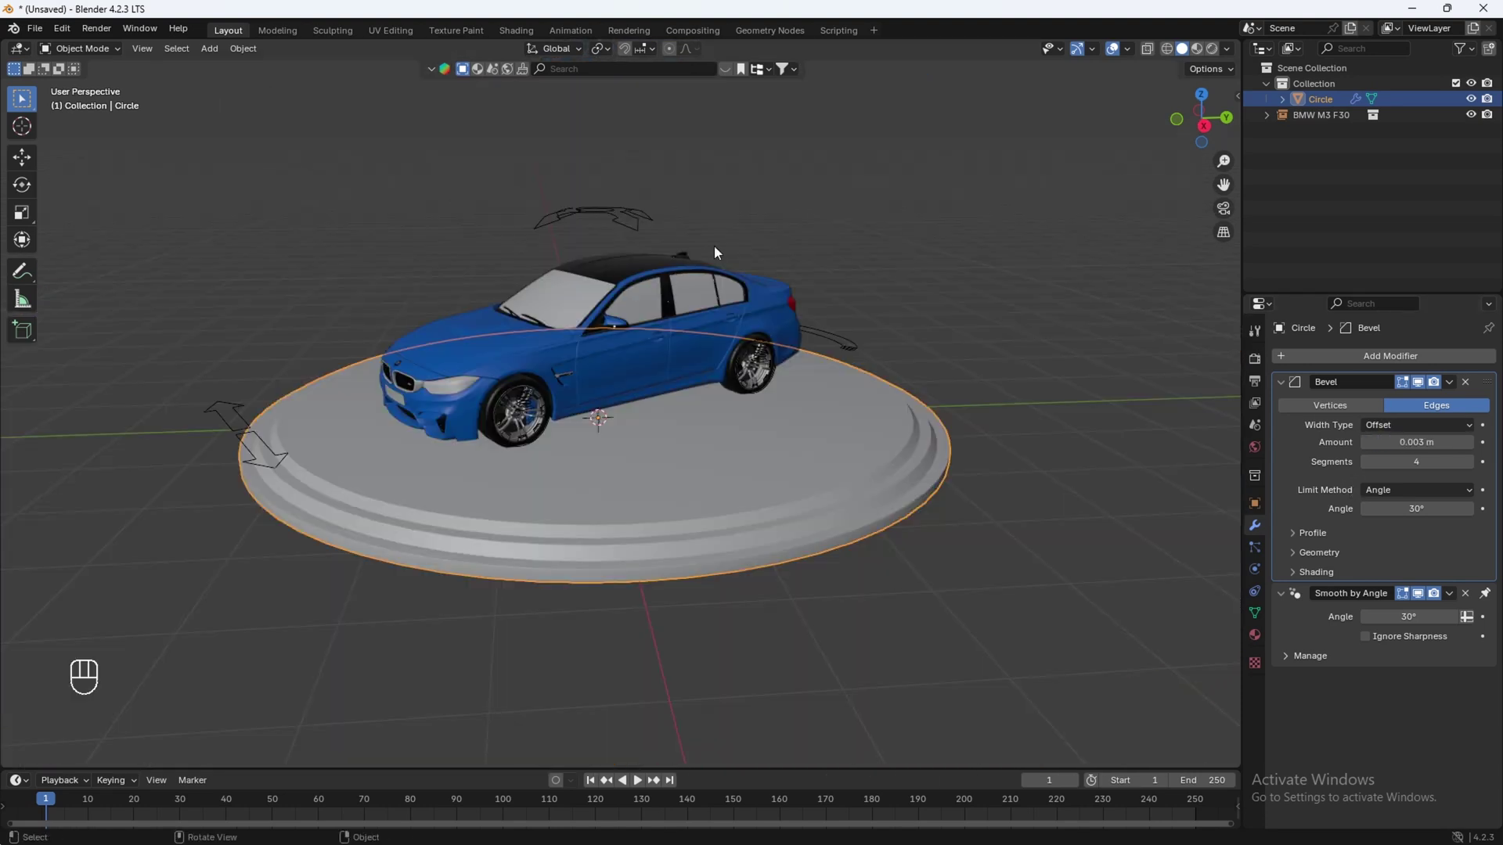
Step: Switch to Material Preview and rename the disc to Platform
key("z")
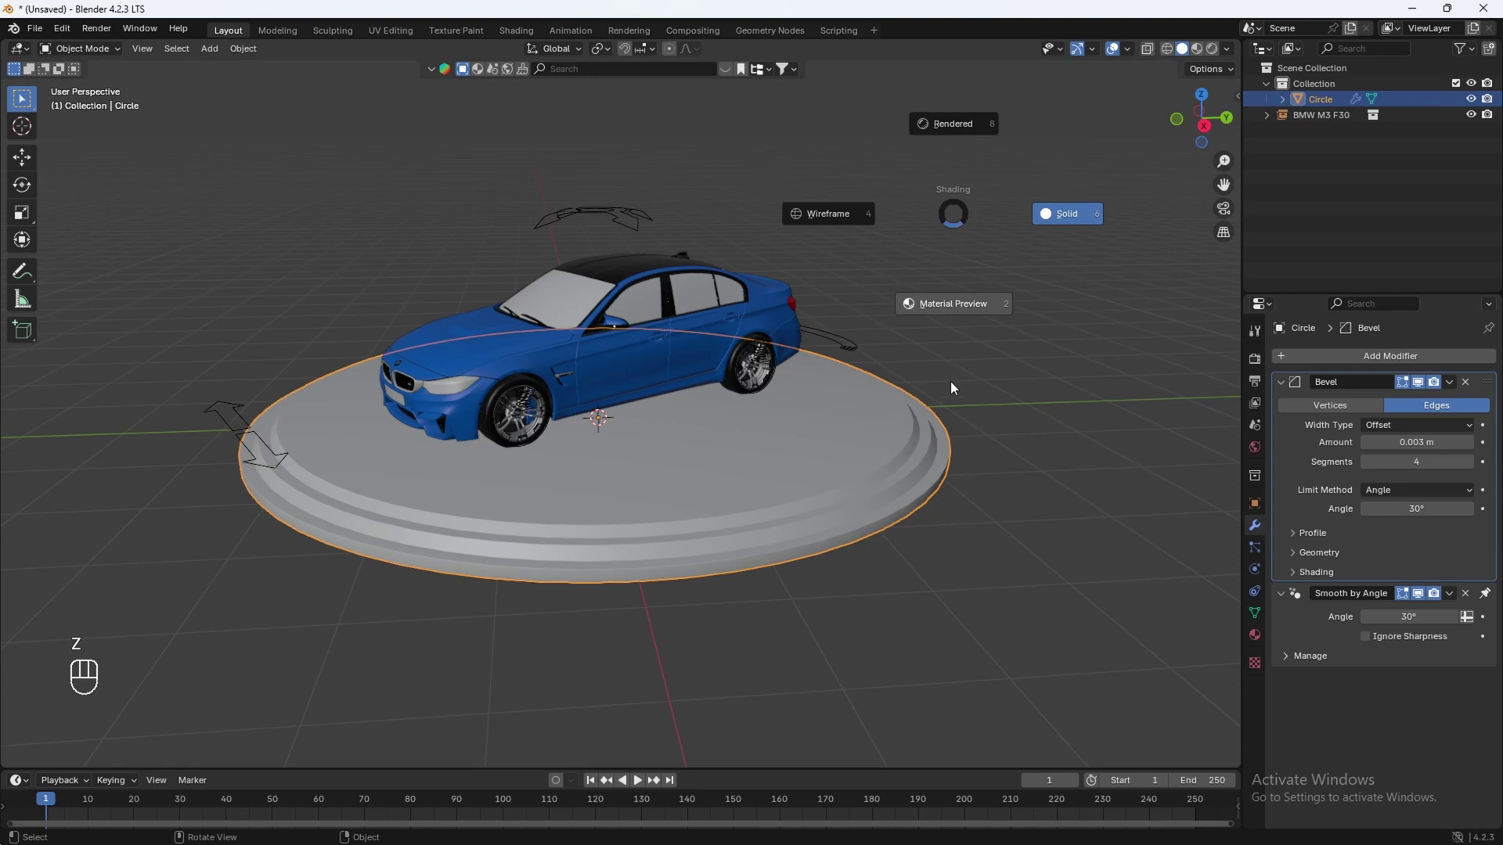
left_click(795, 487)
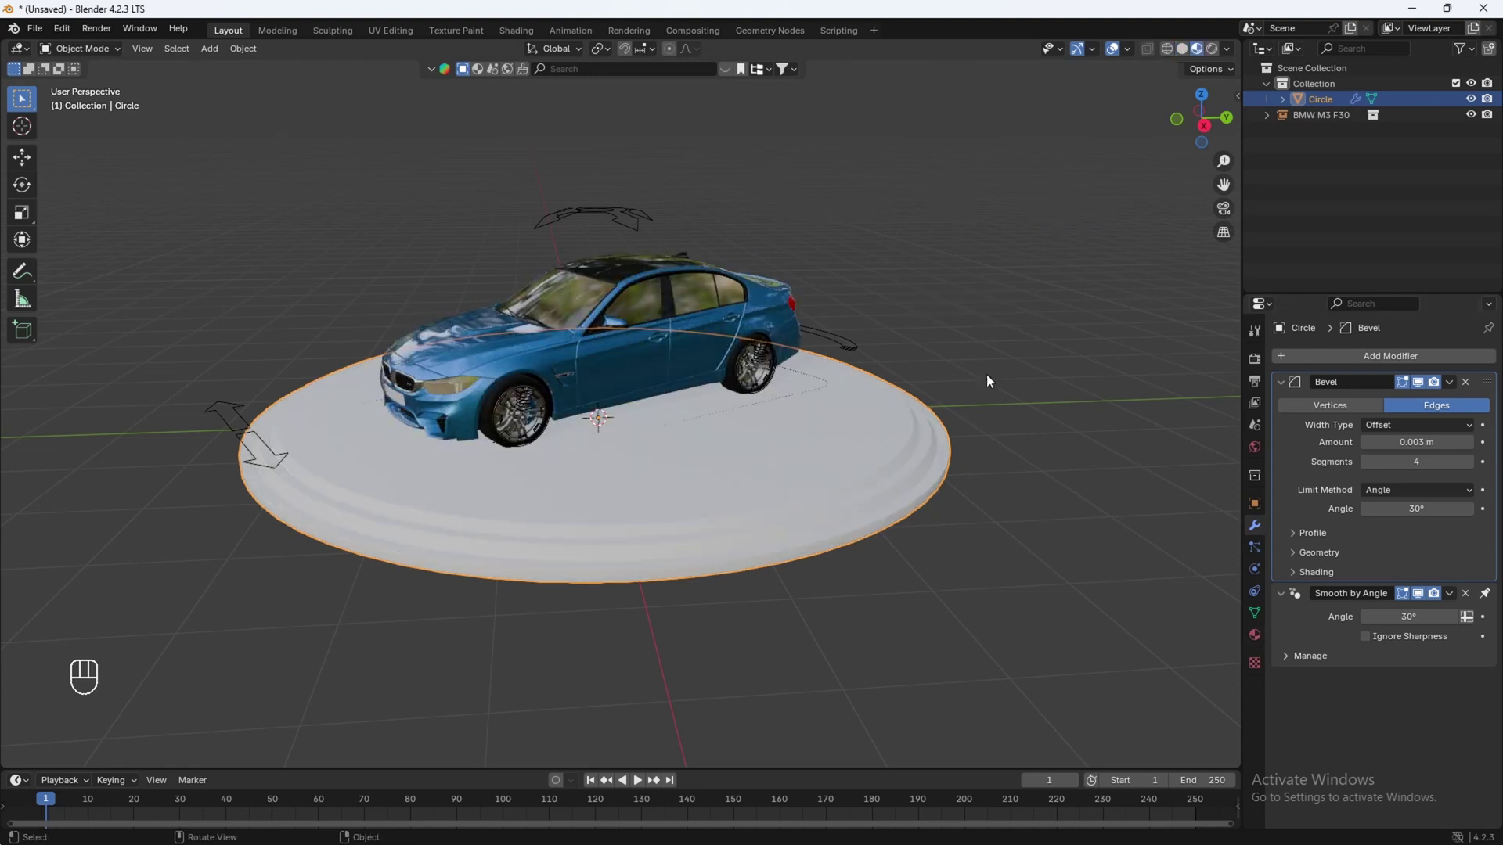
key("F2")
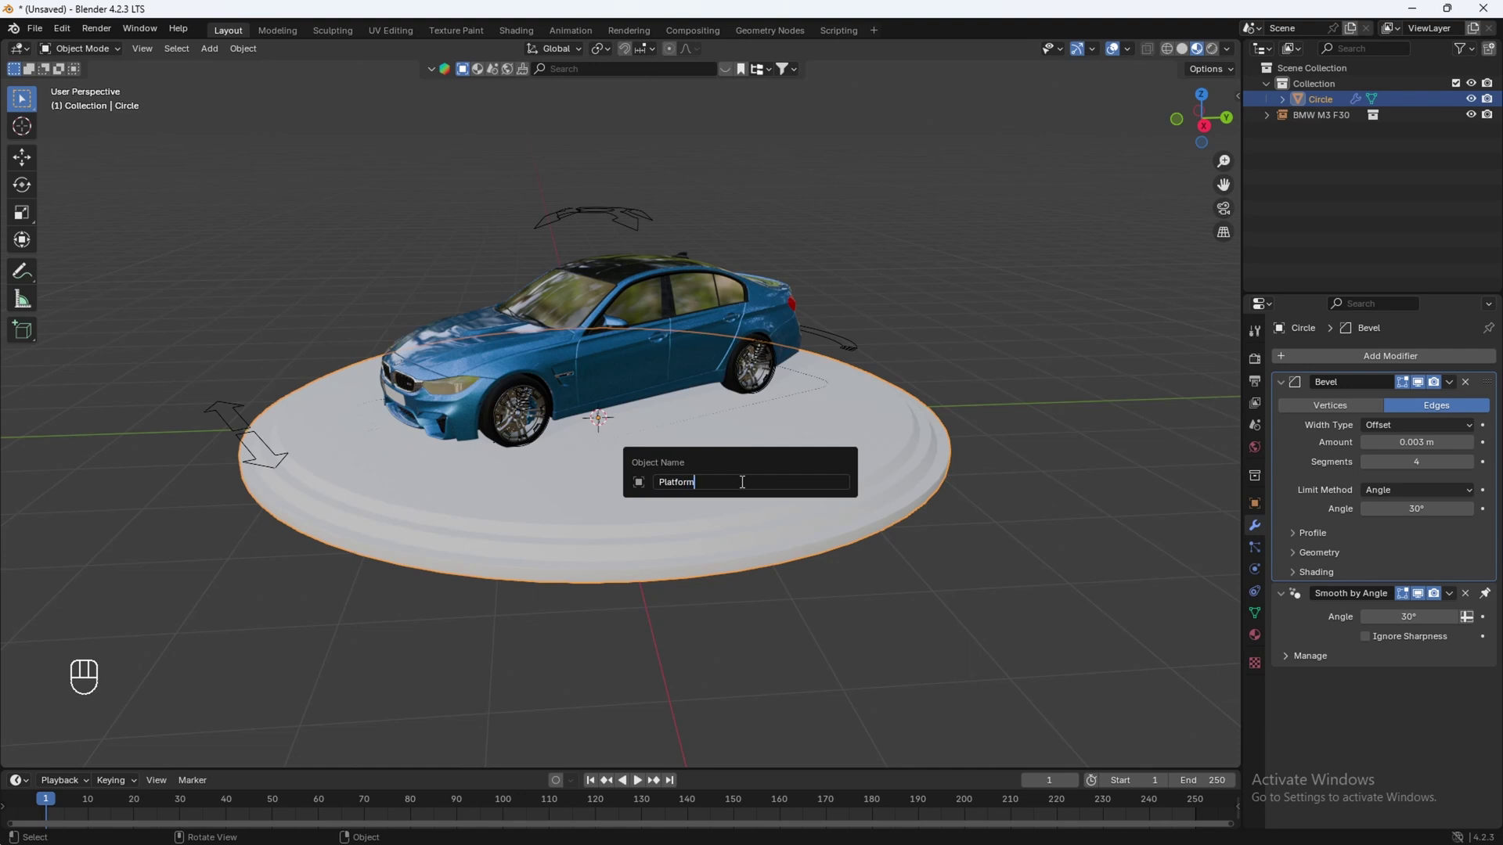
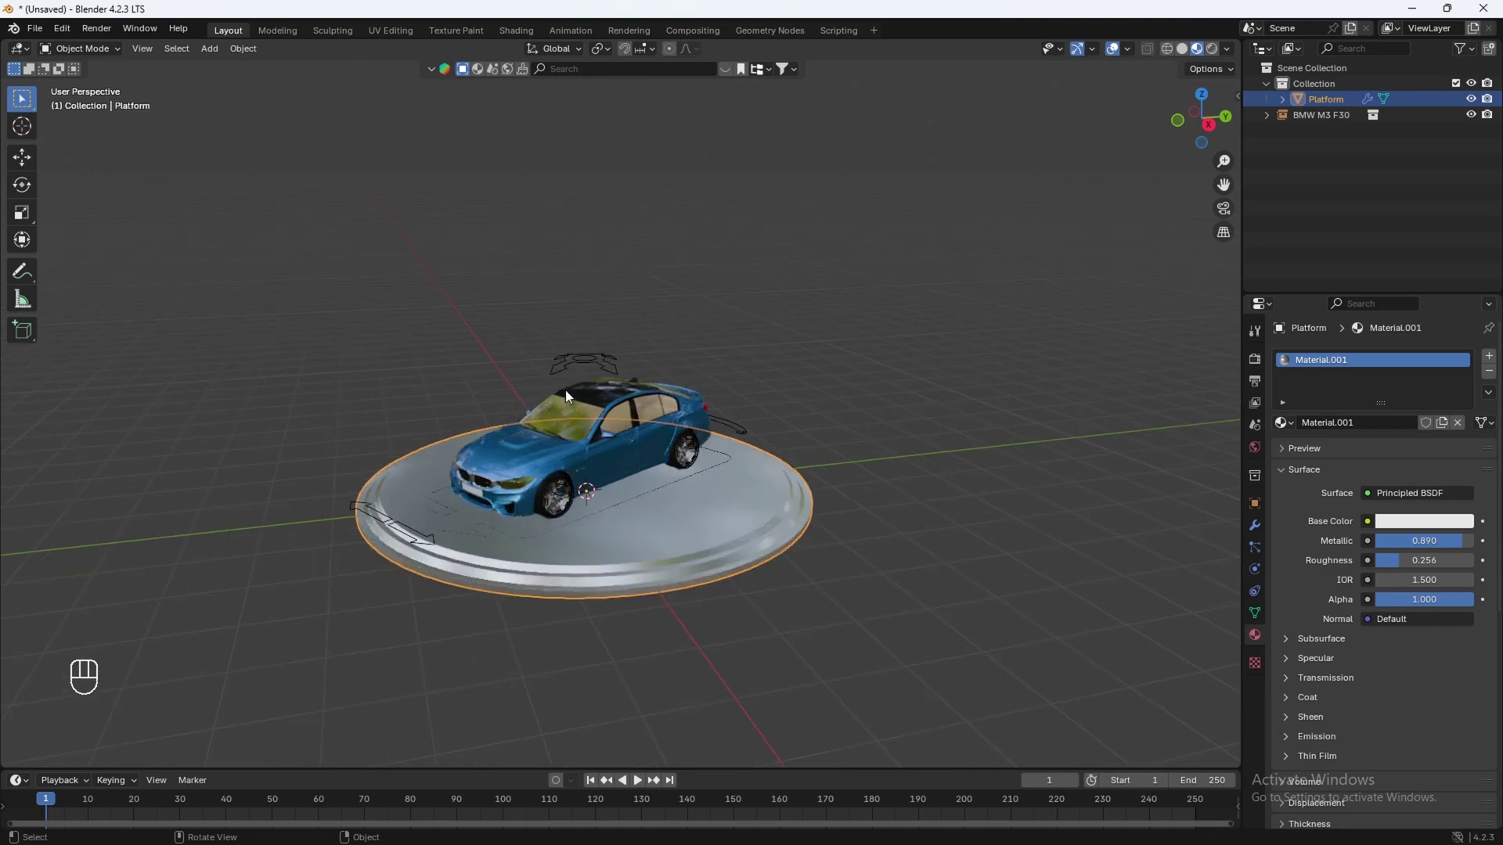
Step: Add a plane, stand it upright with R X 90, raise it above the car and scale it 2 on Y
key("shift+a")
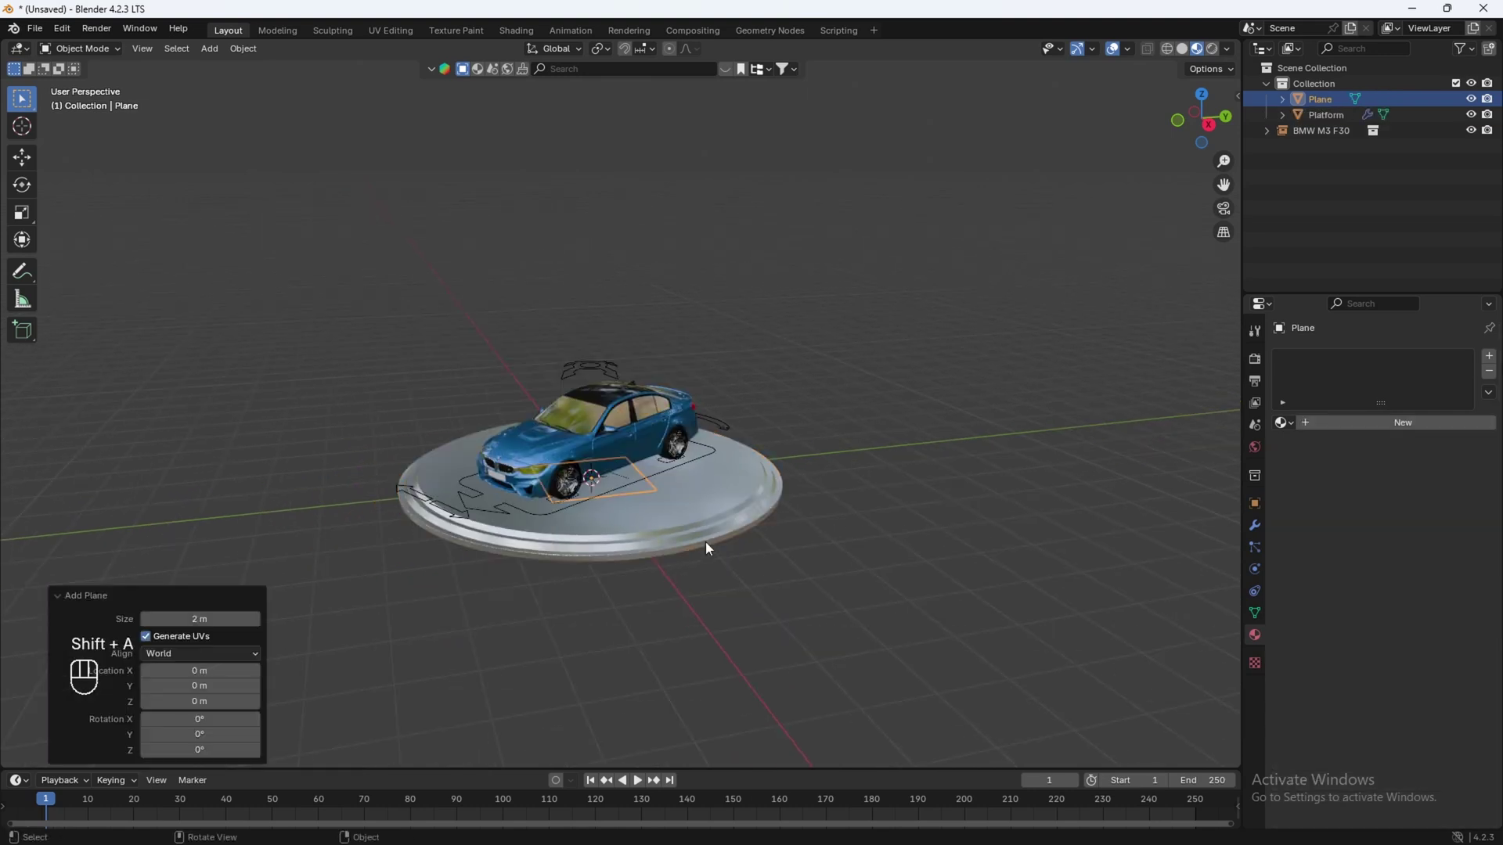
key("r")
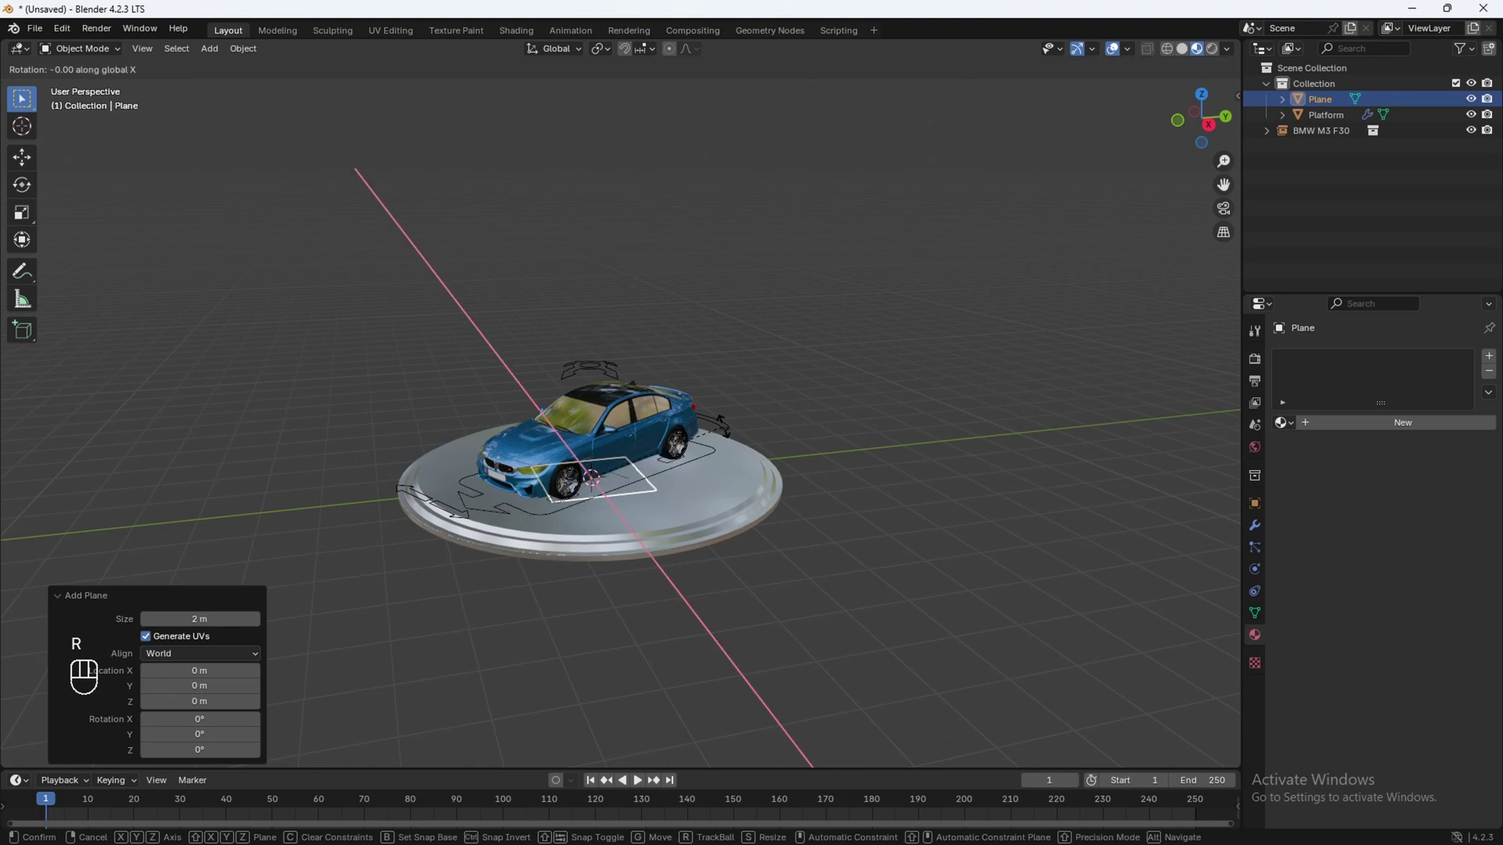
key("r")
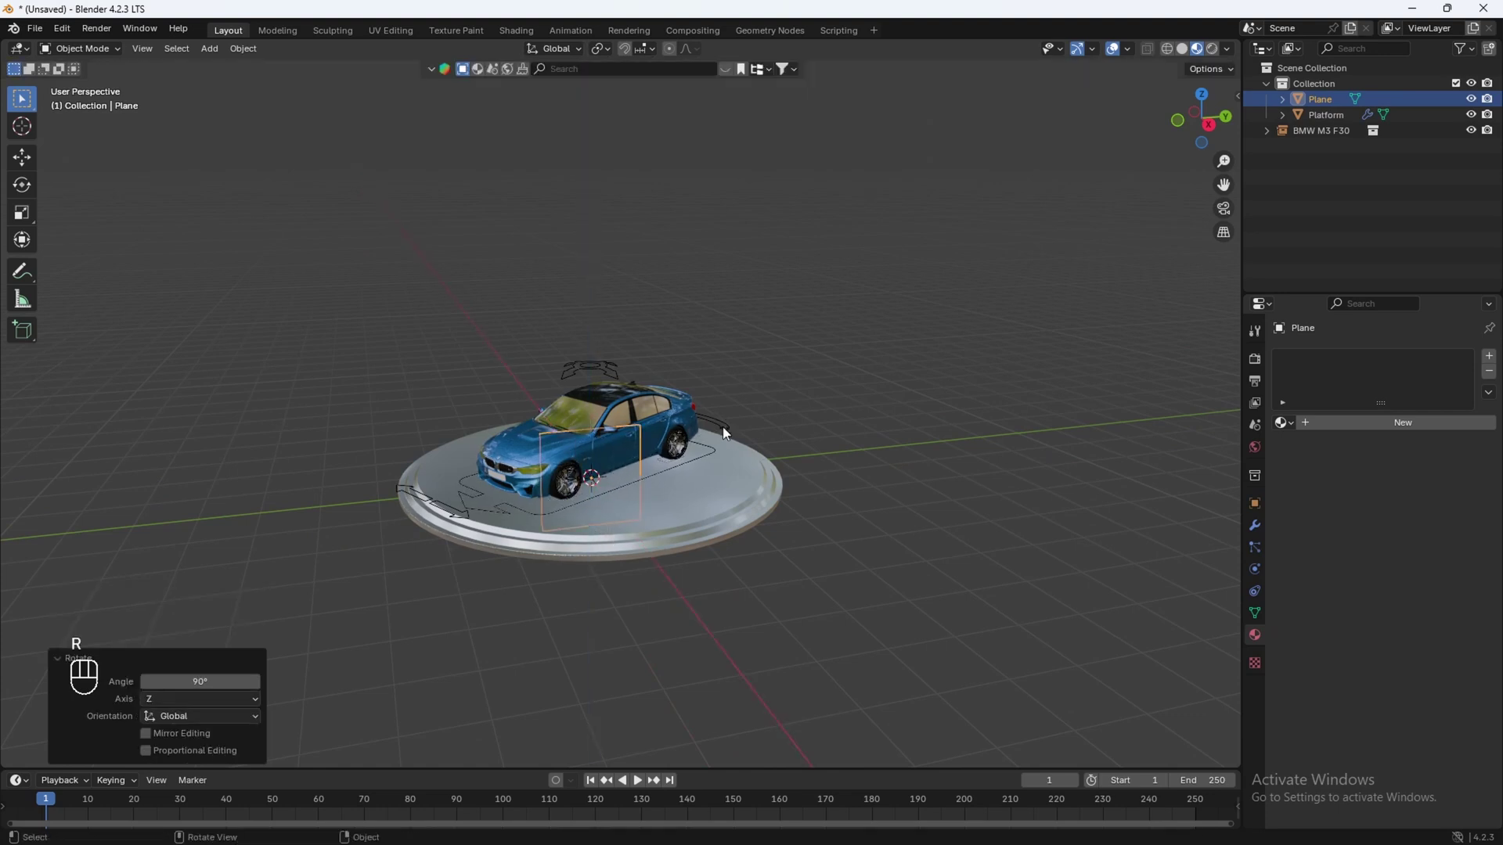
key("g")
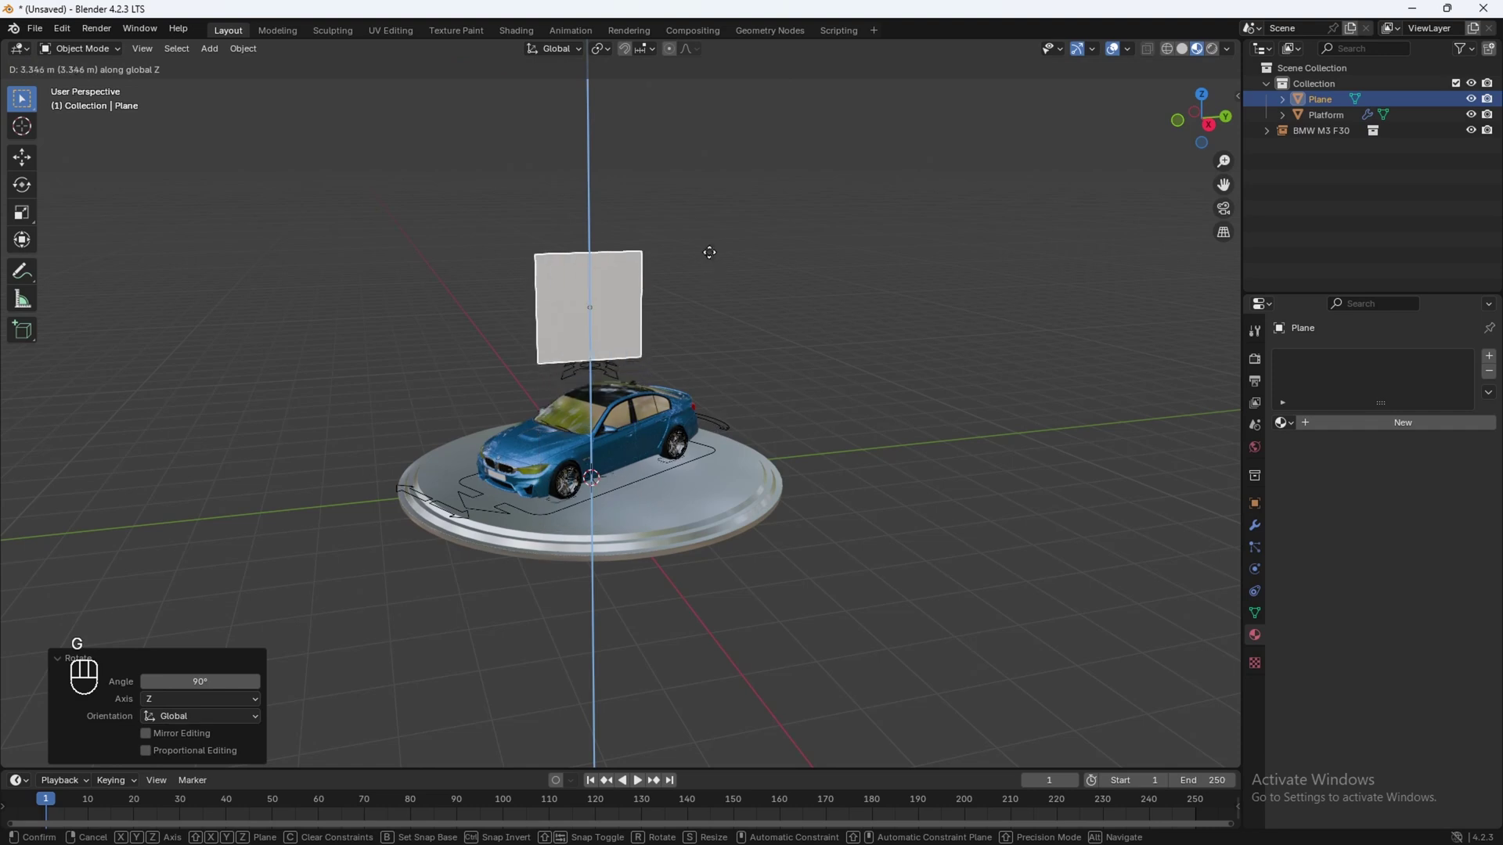
key("ctrl+z")
key("s")
key("s")
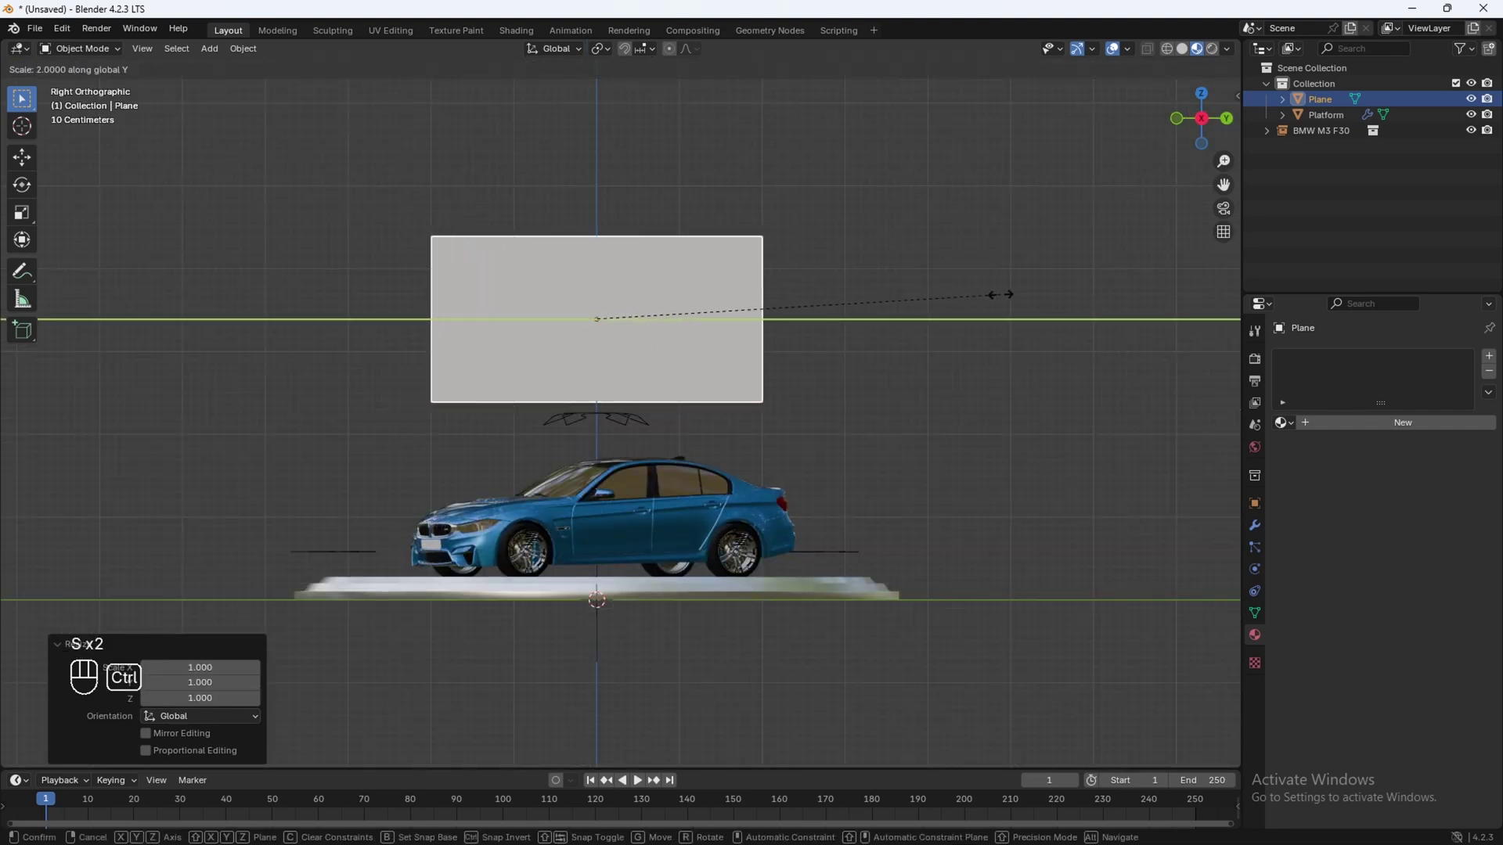
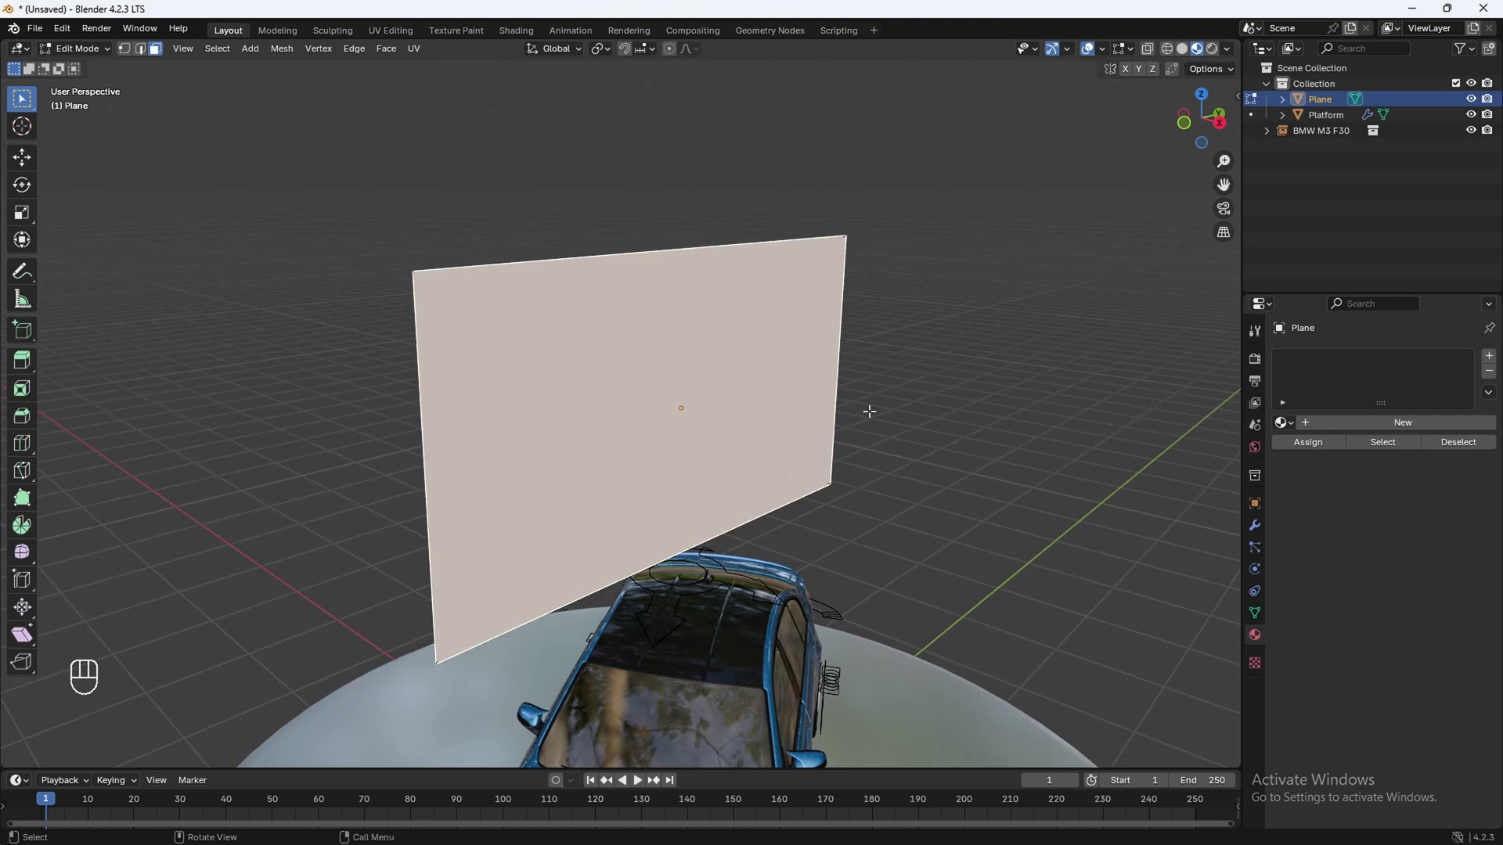
Step: Inset and extrude the panel's face to give it thickness, back in Object Mode
key("i")
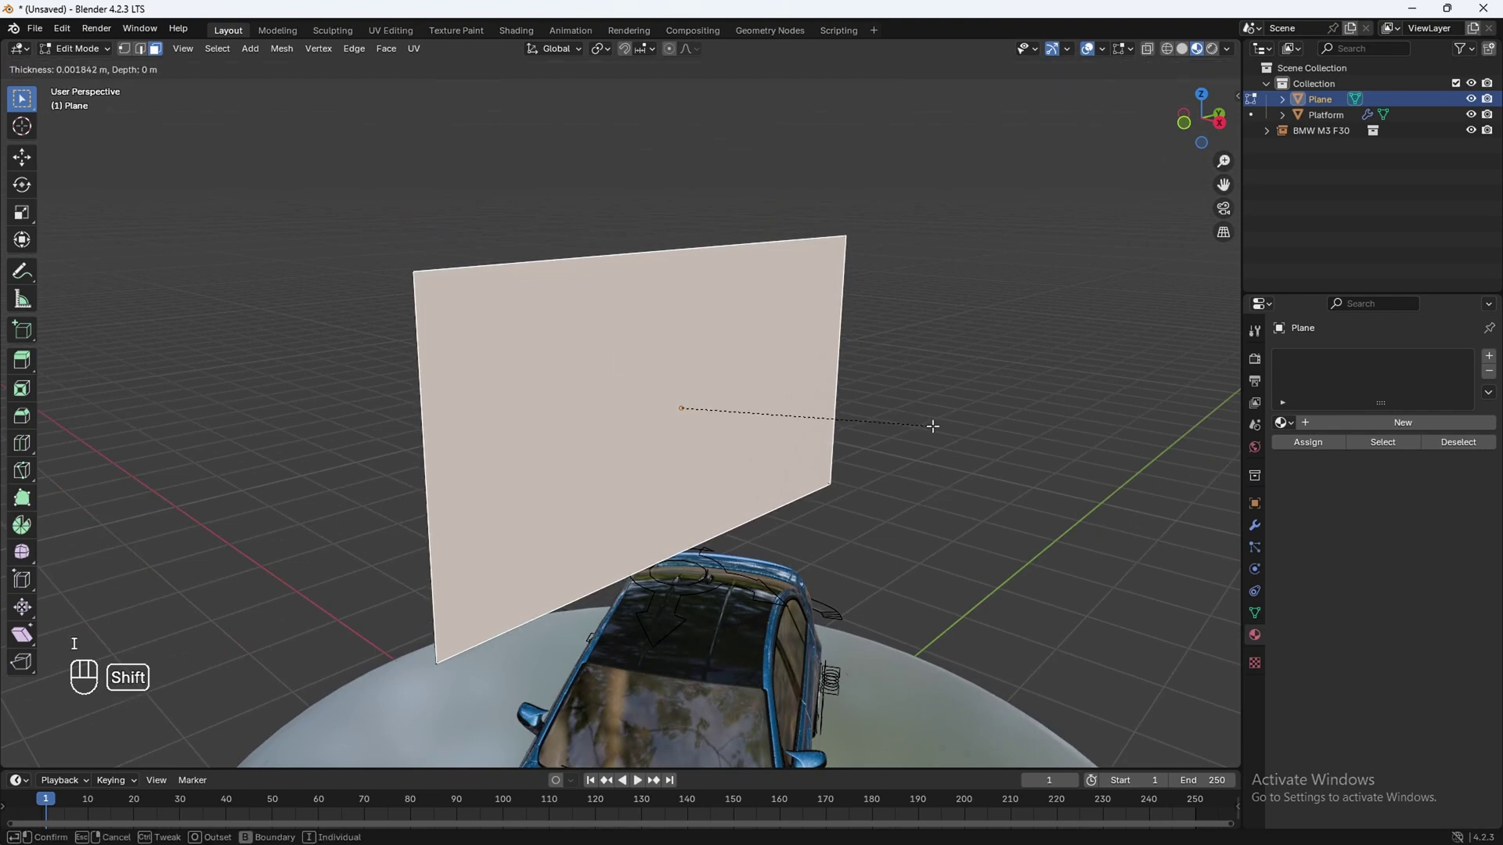
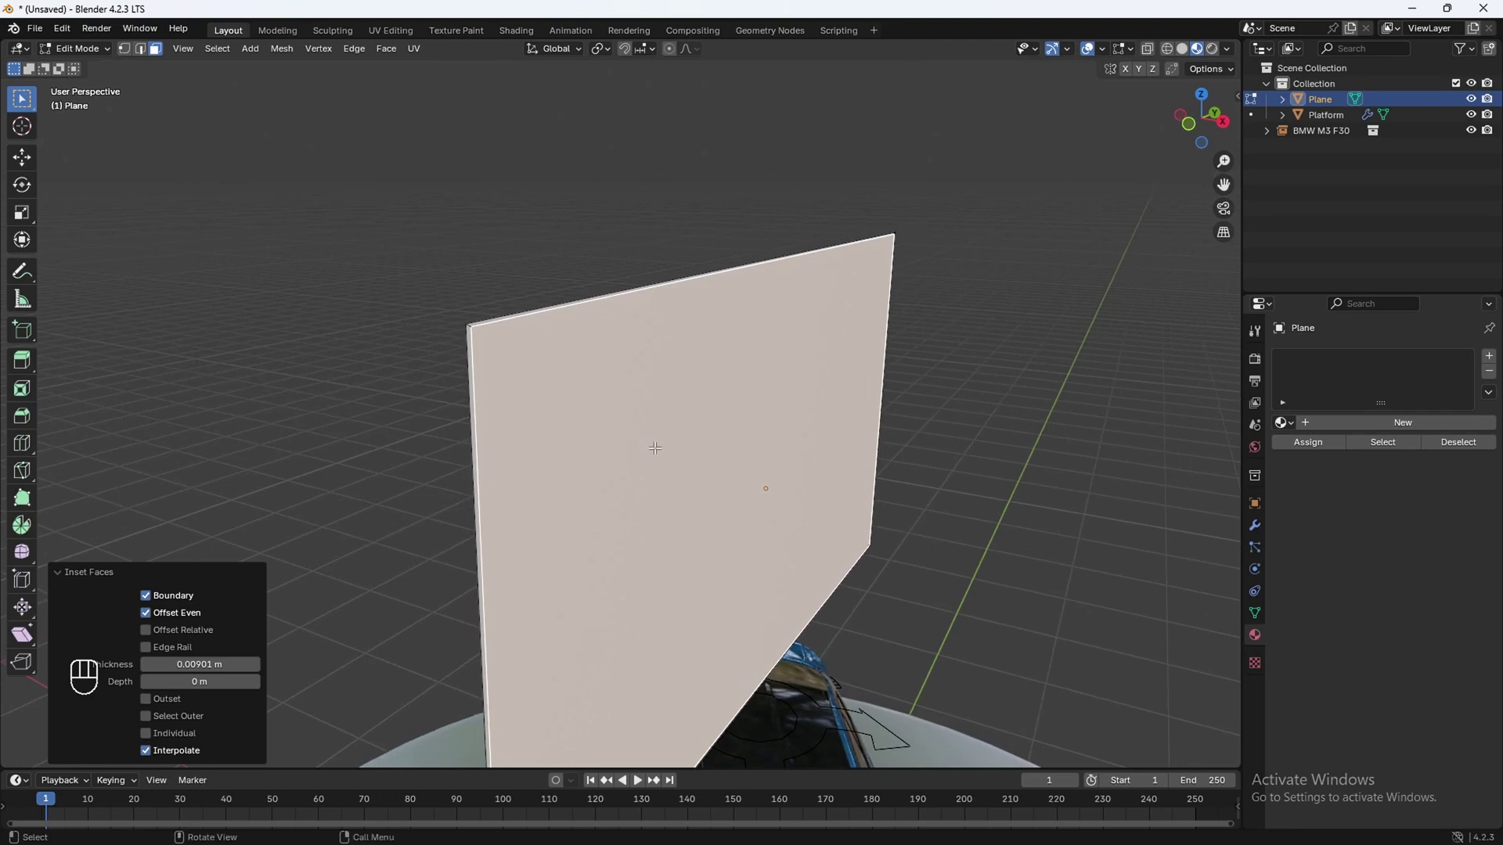
key("e")
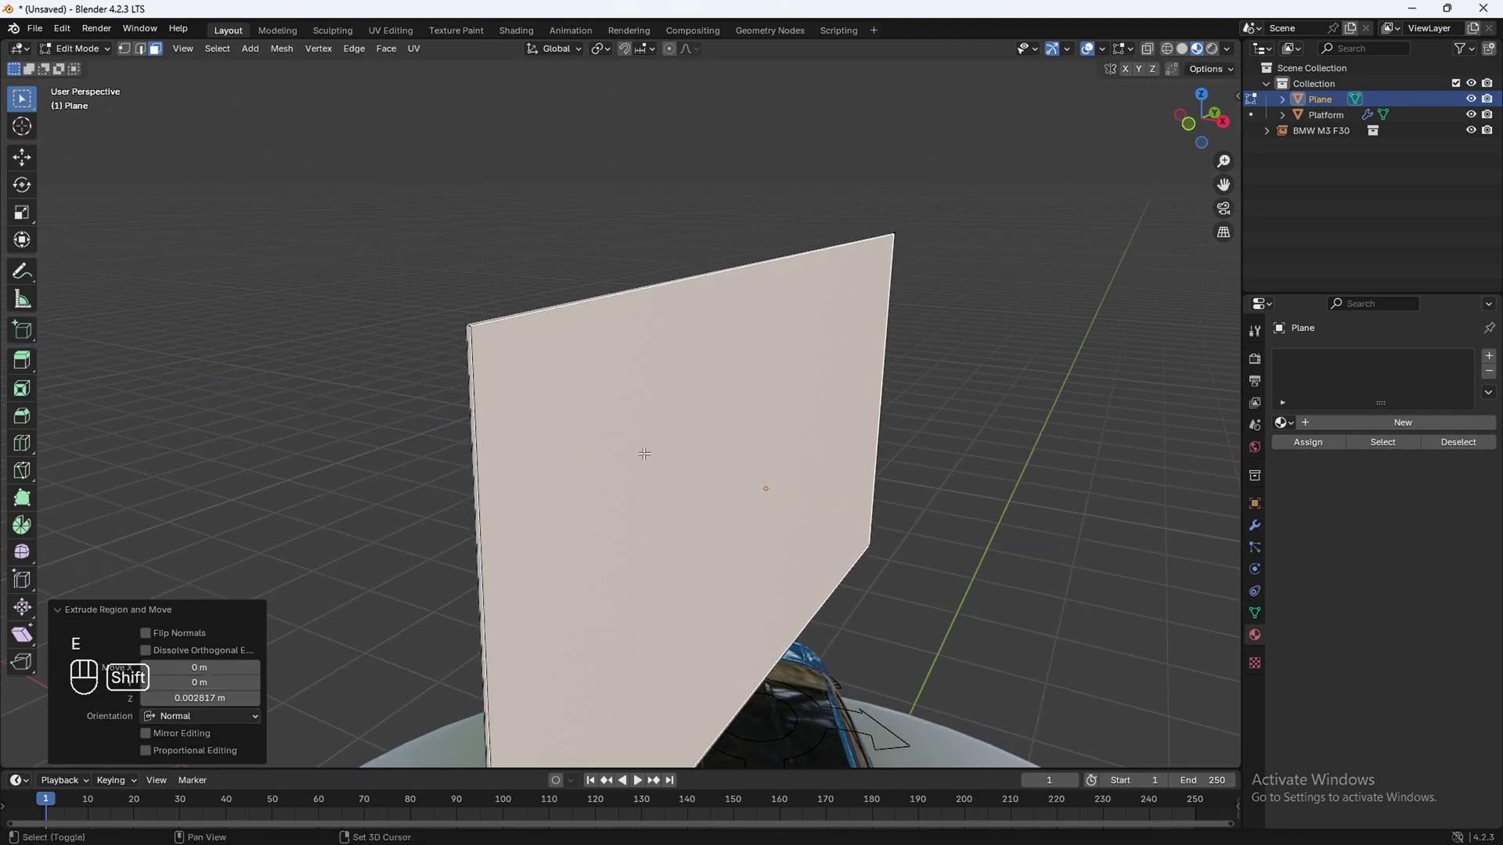
key("Tab")
left_click_drag(412, 263, 546, 414)
left_click(594, 426)
left_click(588, 422)
Step: Slide the panel sideways along X, check it from the right and bring up the snap menu
key("g")
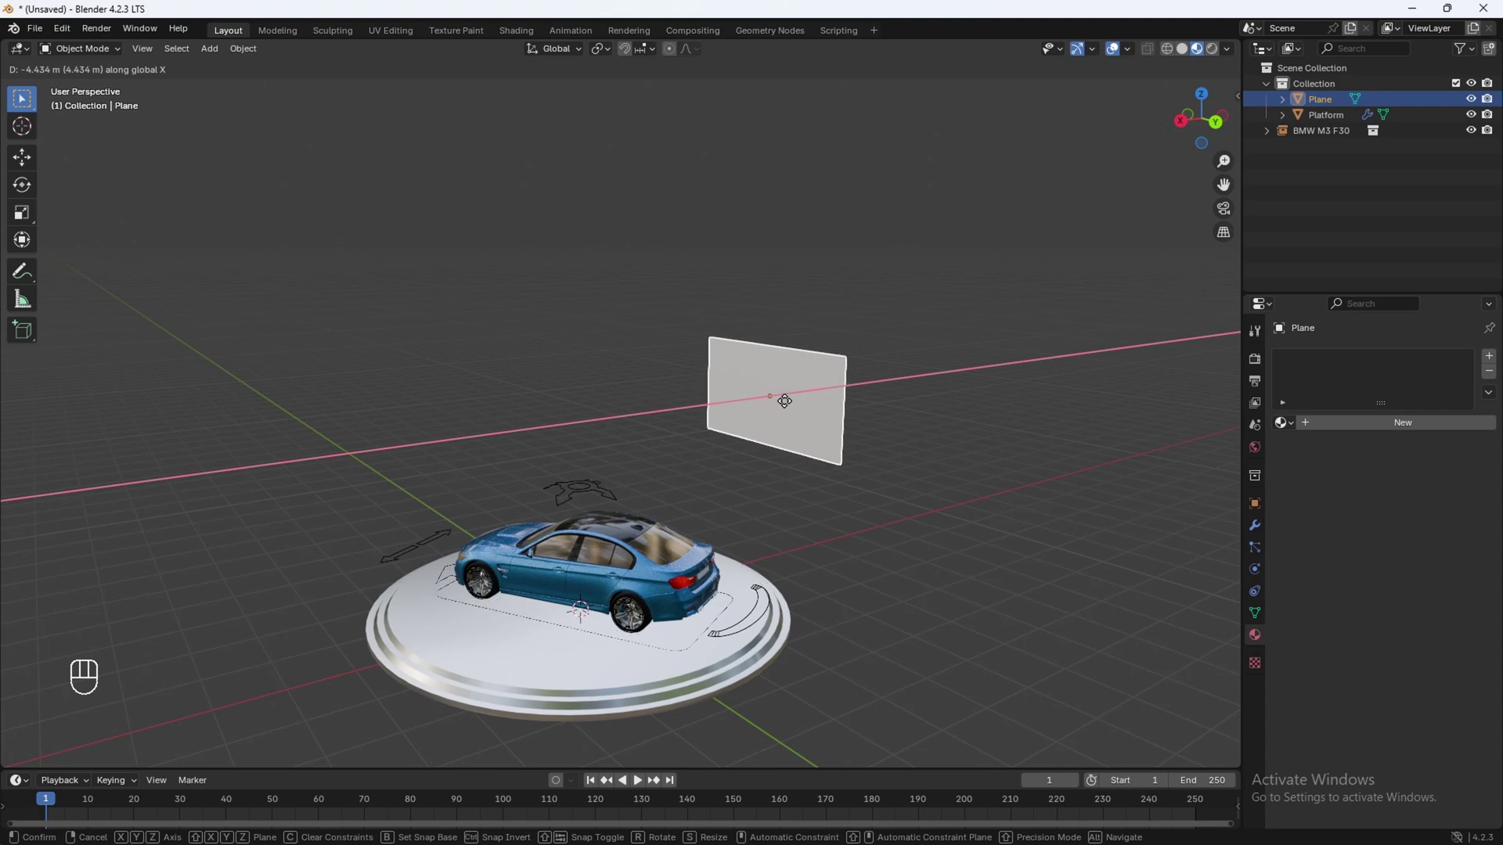
left_click_drag(624, 476, 565, 454)
left_click_drag(565, 454, 653, 457)
left_click_drag(816, 496, 677, 493)
left_click_drag(675, 494, 701, 494)
left_click(1220, 126)
left_click(767, 437)
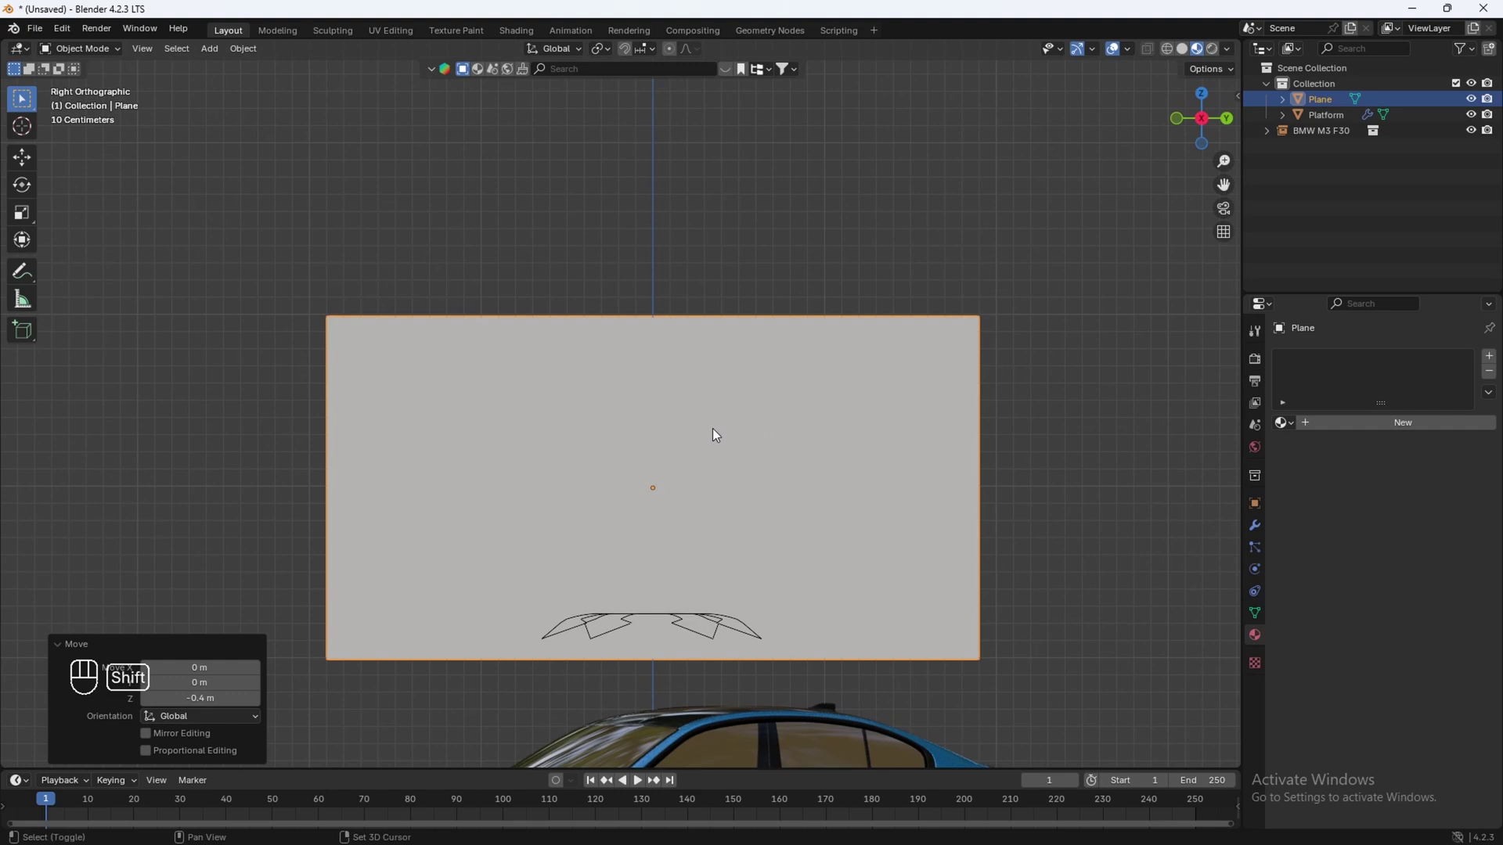
key("shift+s")
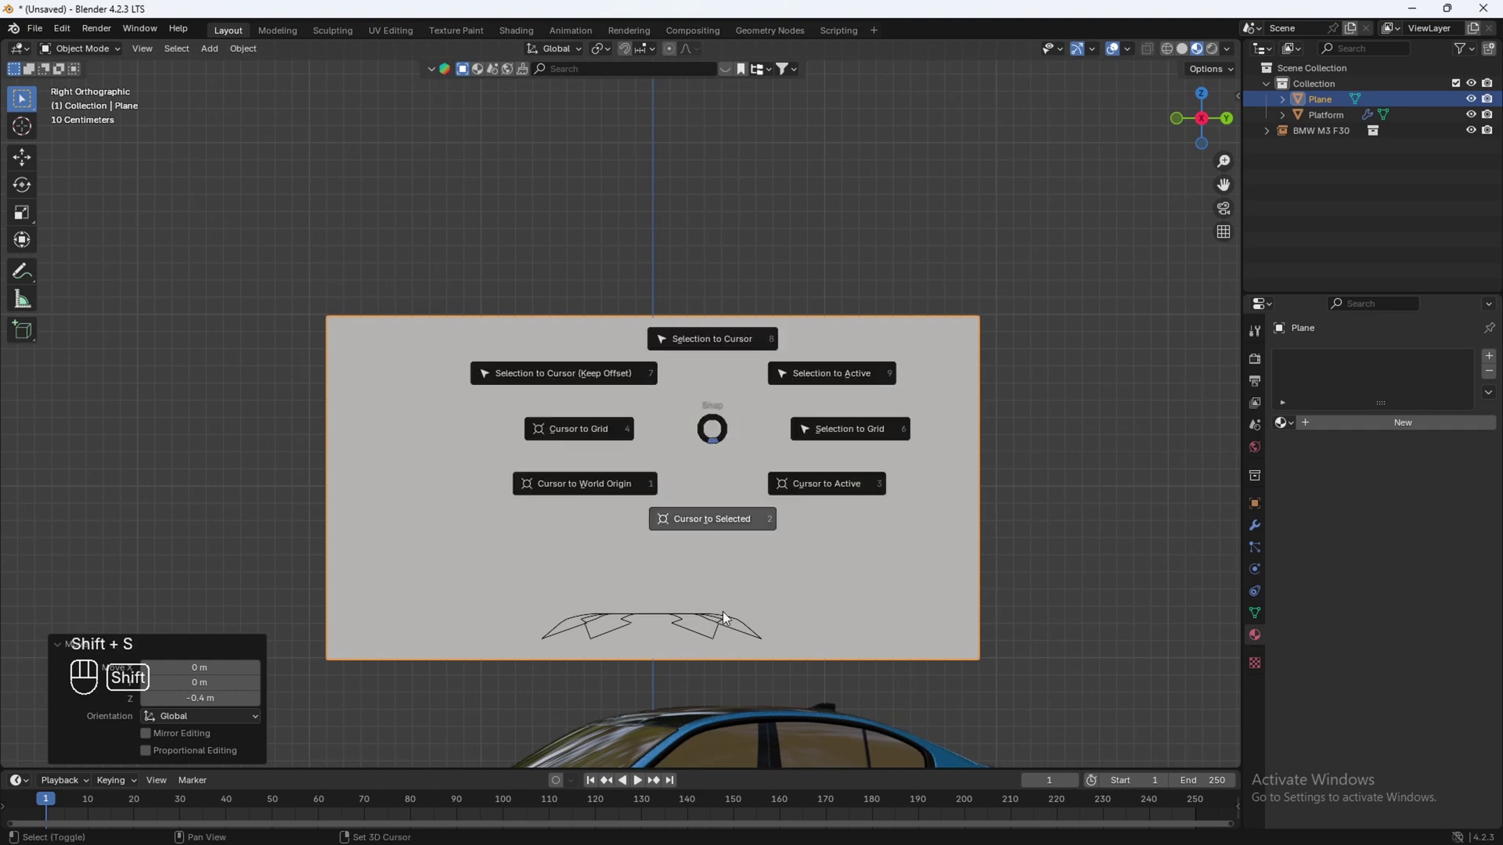
Step: Add a cube at the panel's centre and scale it into a thin bar, keeping its height
key("shift+a")
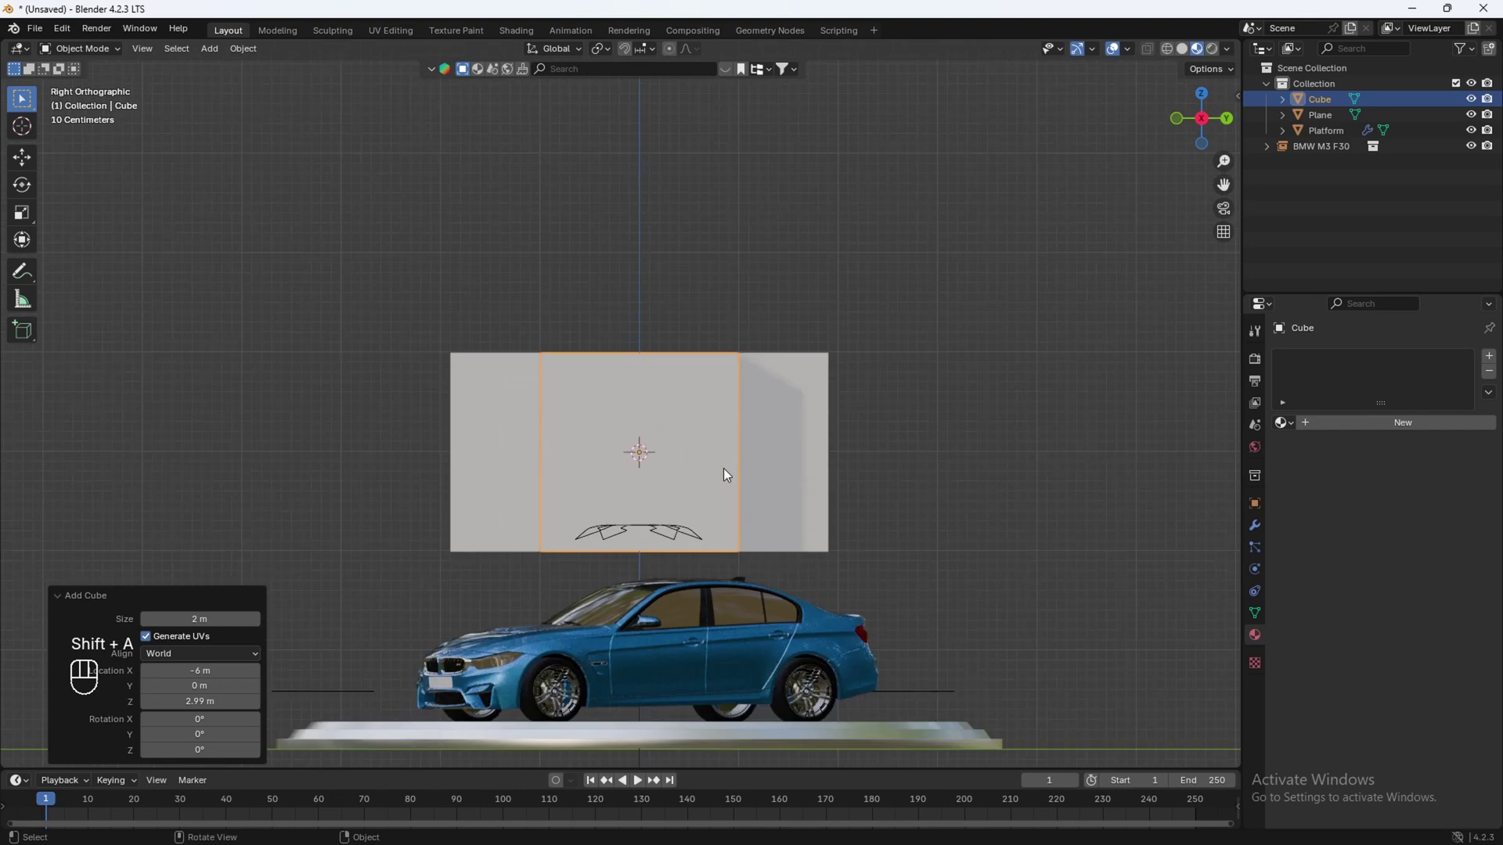
middle_click(792, 514)
middle_click(683, 494)
key("z")
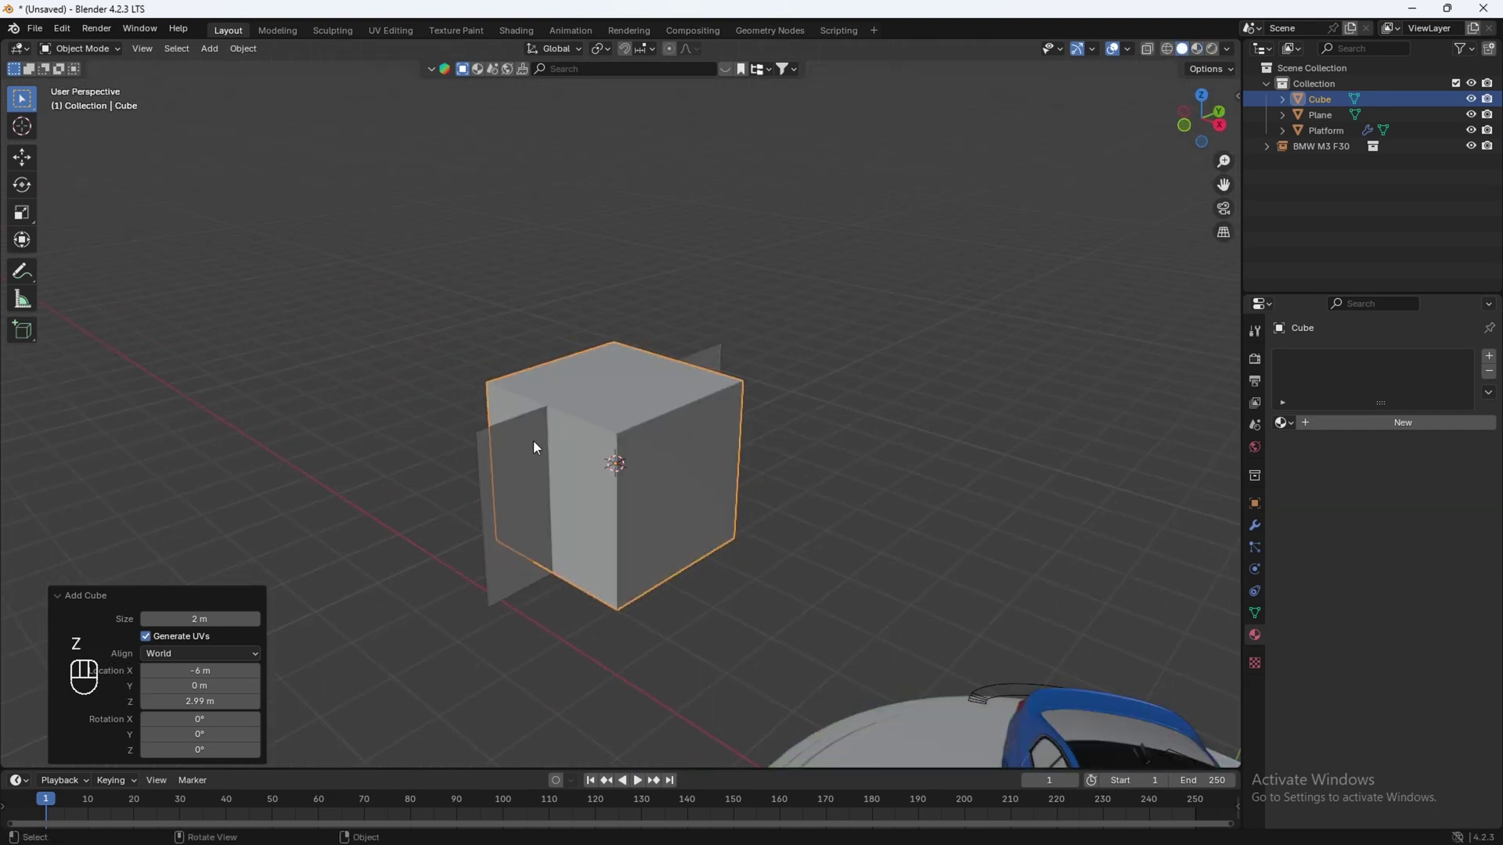
key("s")
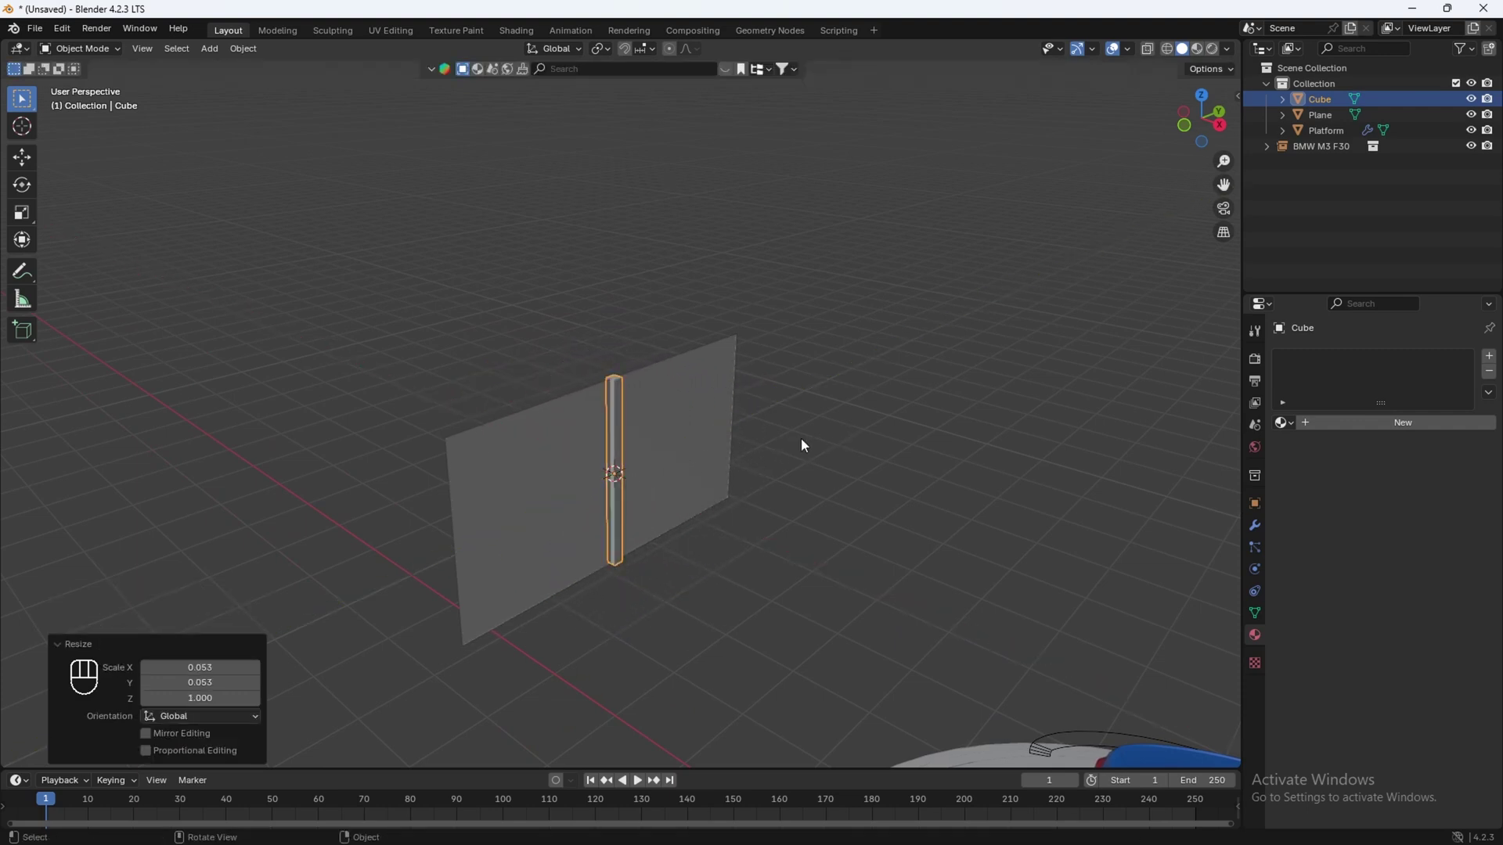
key("s")
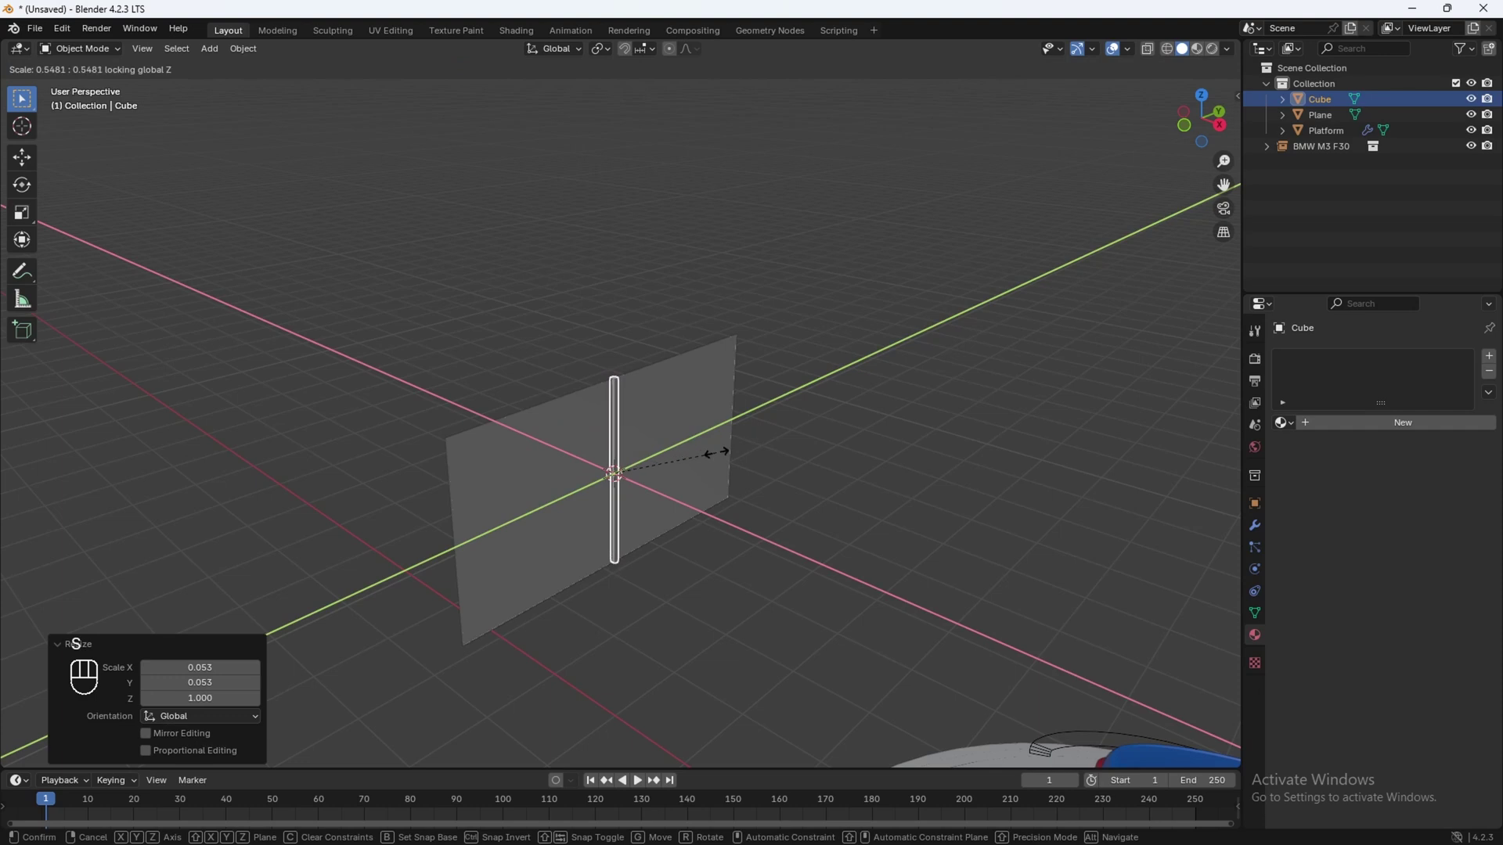
left_click(711, 474)
Step: Position the bar along X, stretch it tall on Z and lift it high above the panel
key("g")
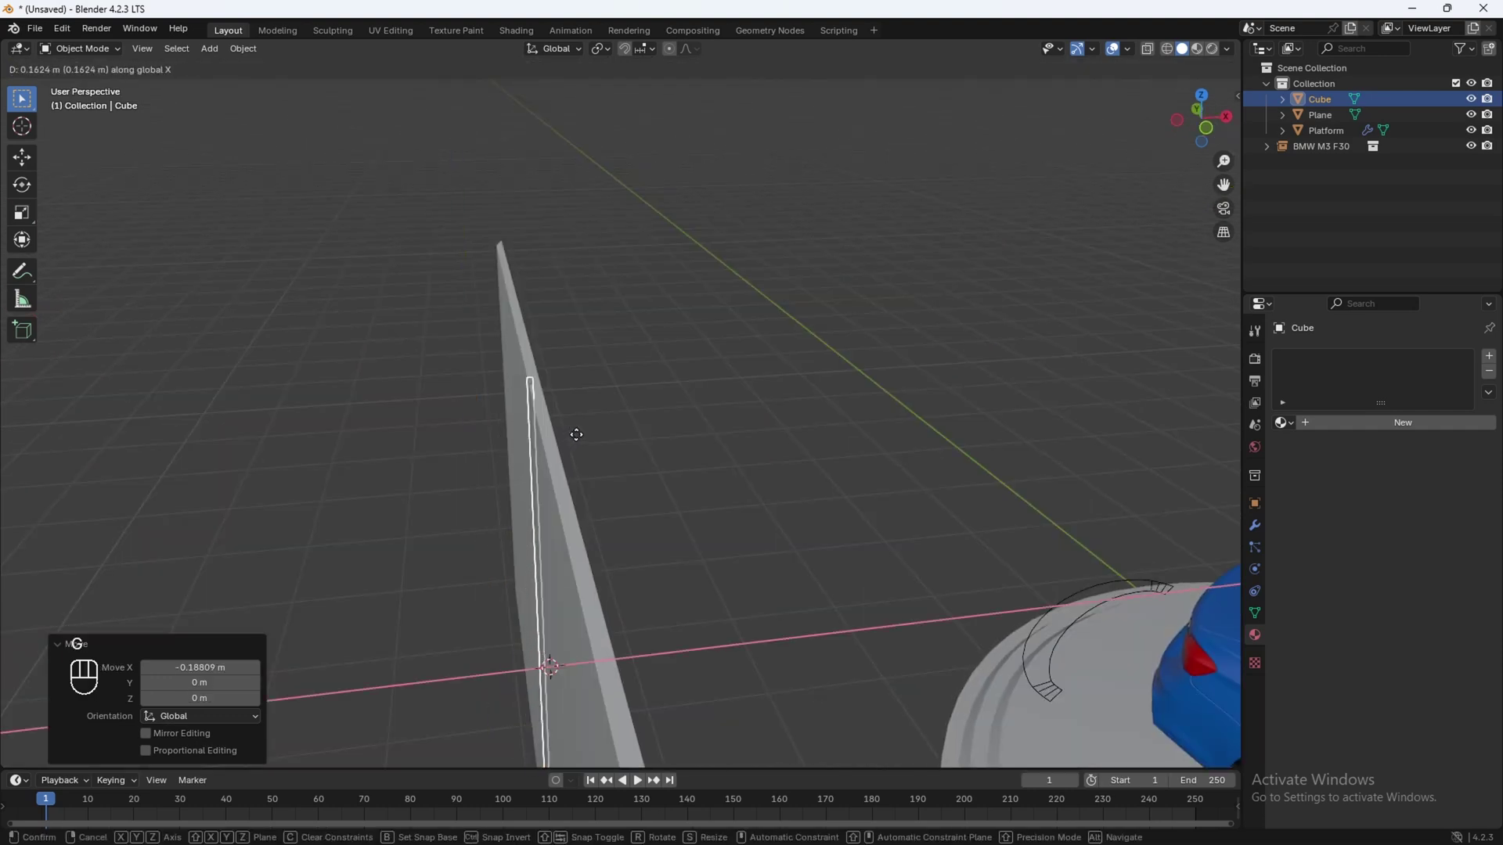
left_click(496, 445)
left_click_drag(771, 464, 792, 428)
left_click(836, 417)
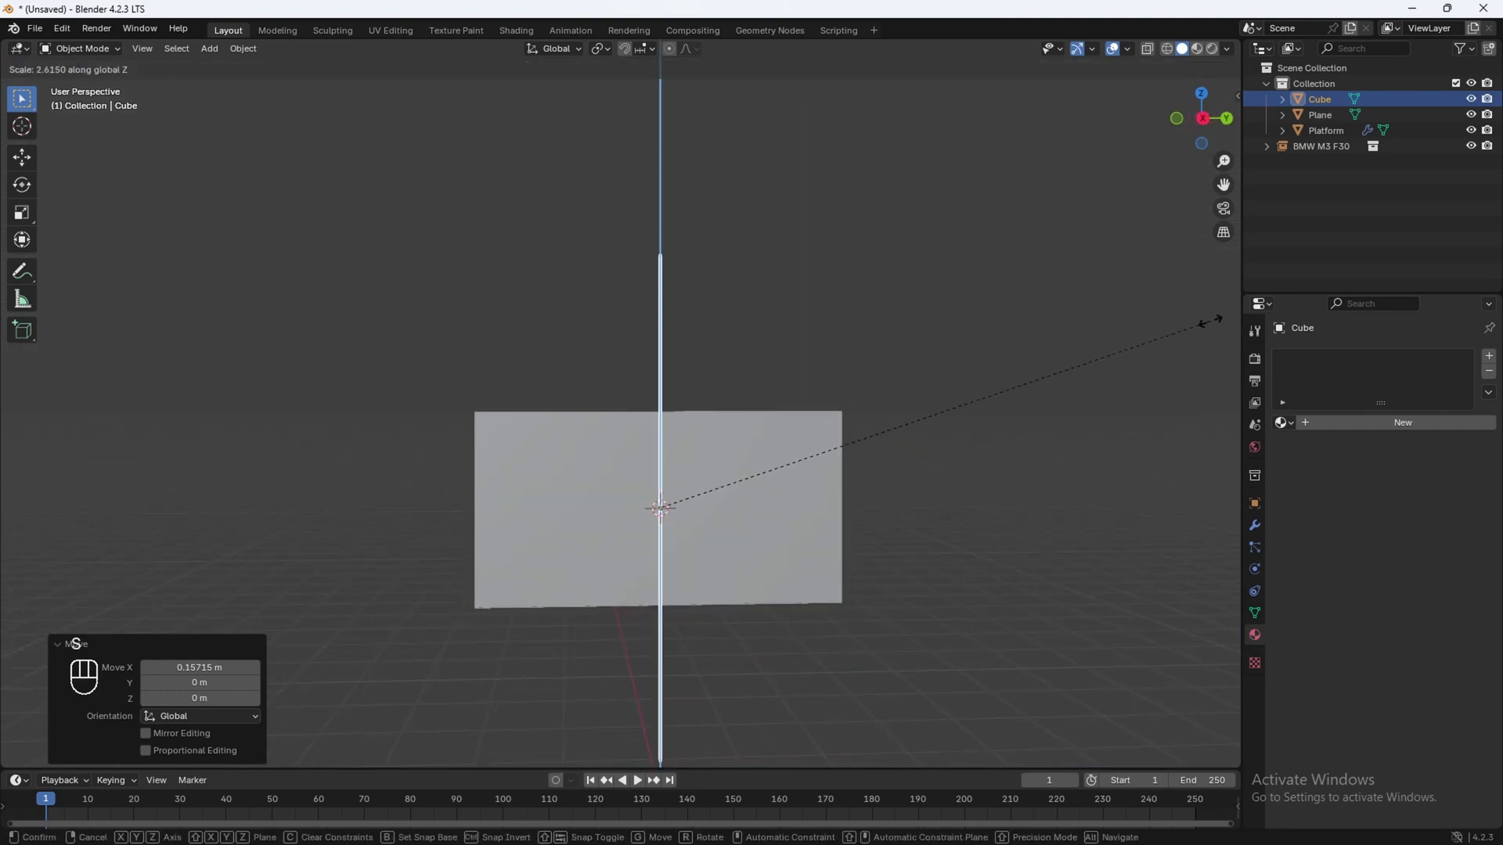
key("s")
left_click(619, 360)
key("g")
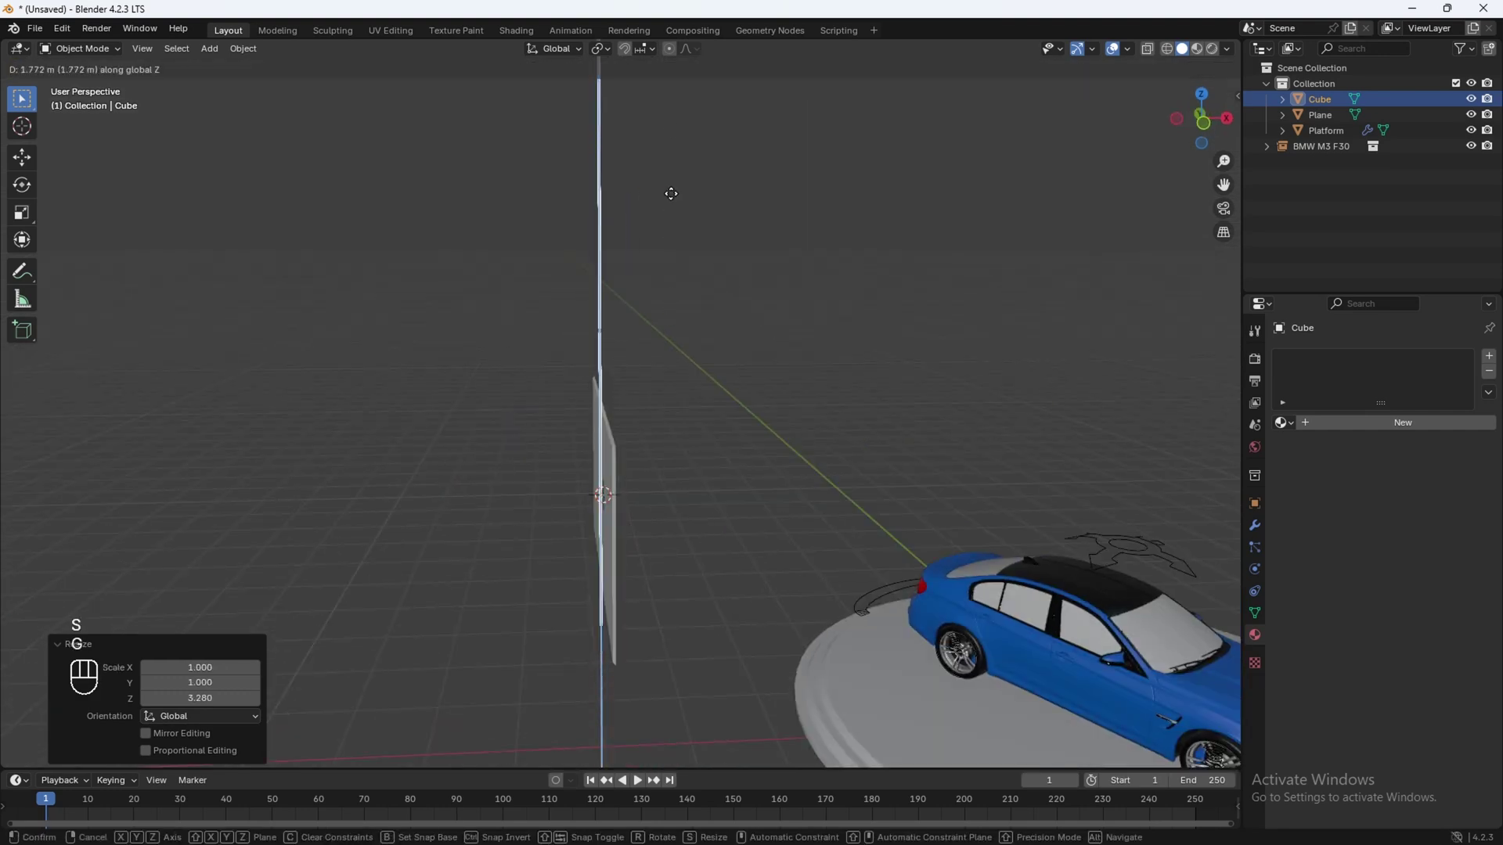
left_click_drag(646, 244, 565, 231)
Step: Confirm the rod's height and select the panel
left_click(809, 482)
double_click(709, 484)
left_click(918, 534)
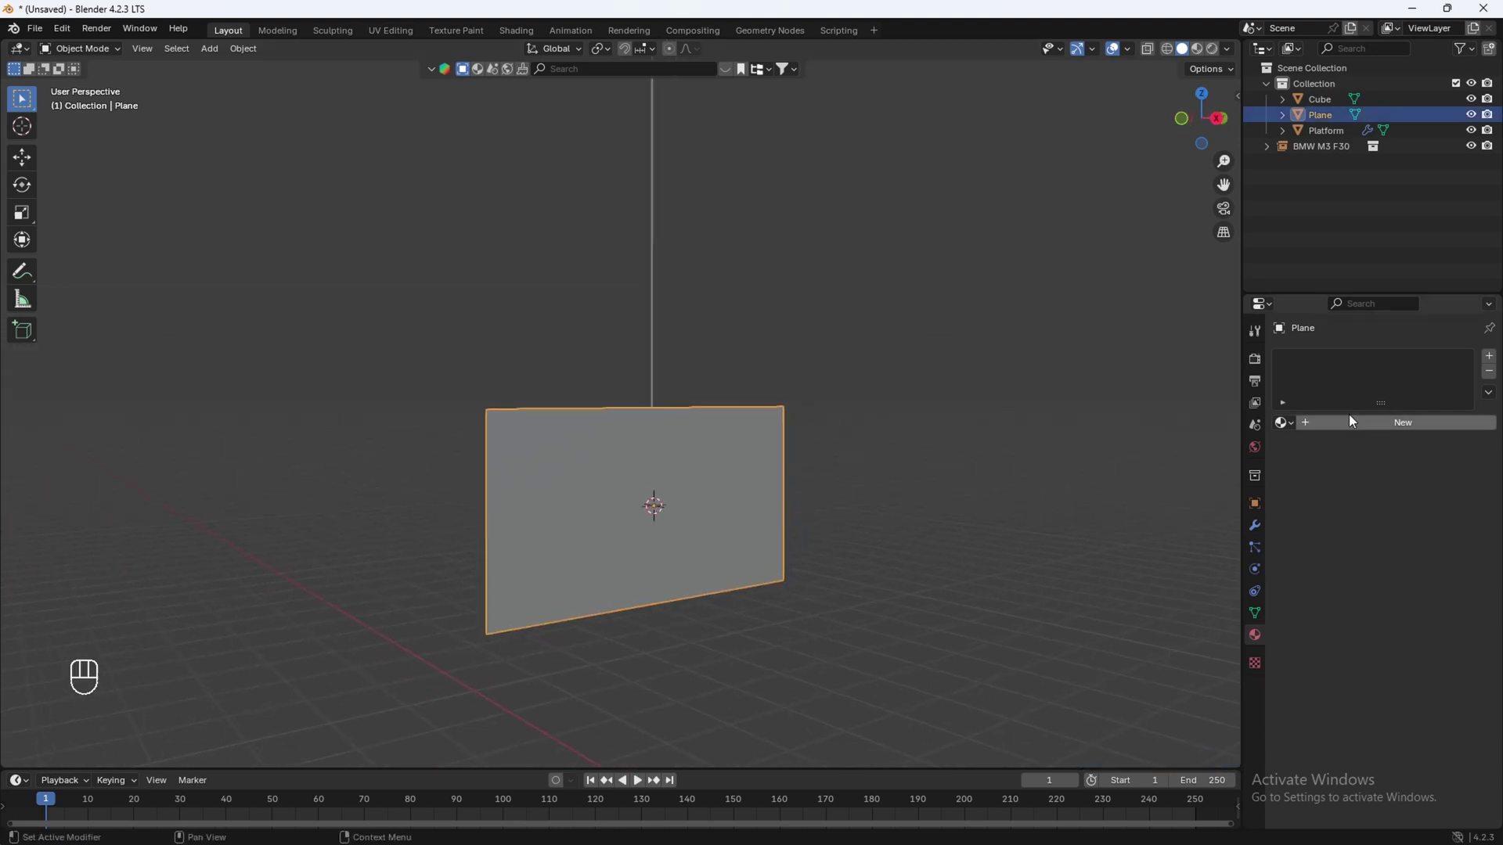
Step: Give the panel a metallic 1, roughness 0.138 material plus an empty Material.003 slot
left_click(1357, 427)
key("z")
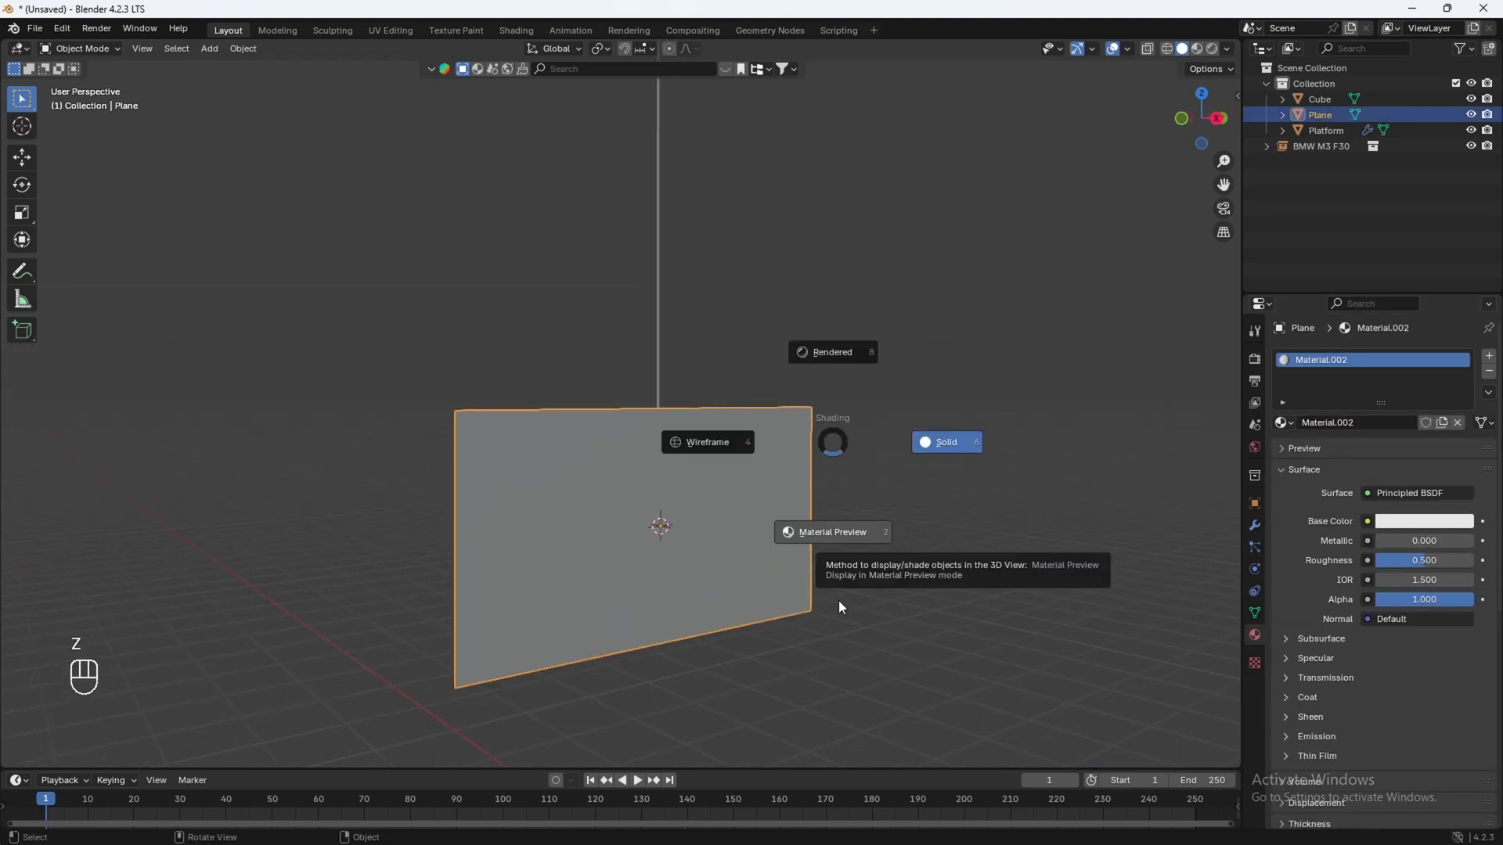
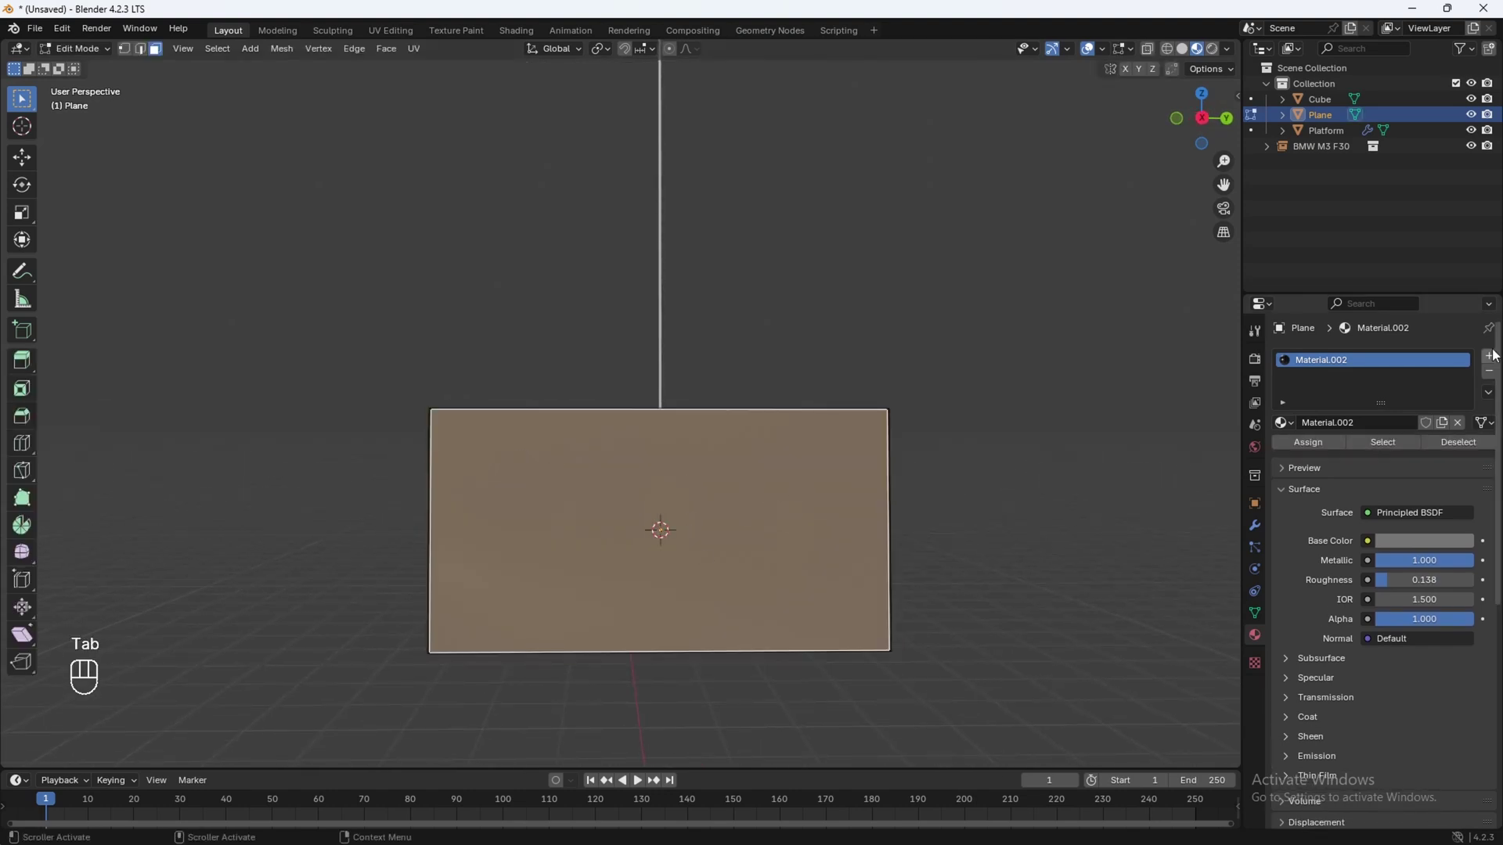
left_click(1494, 362)
left_click(1350, 458)
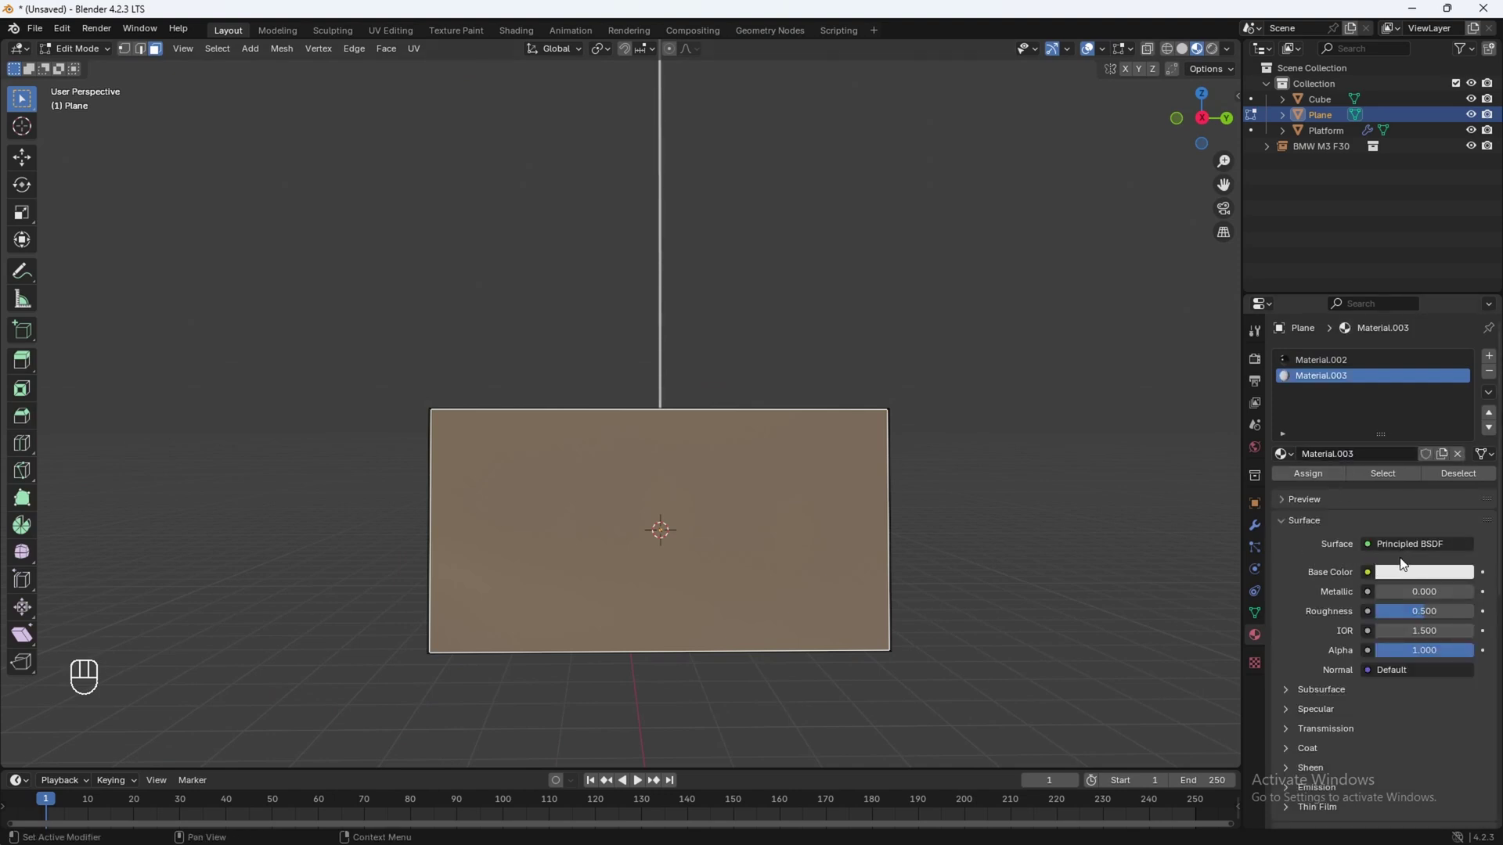
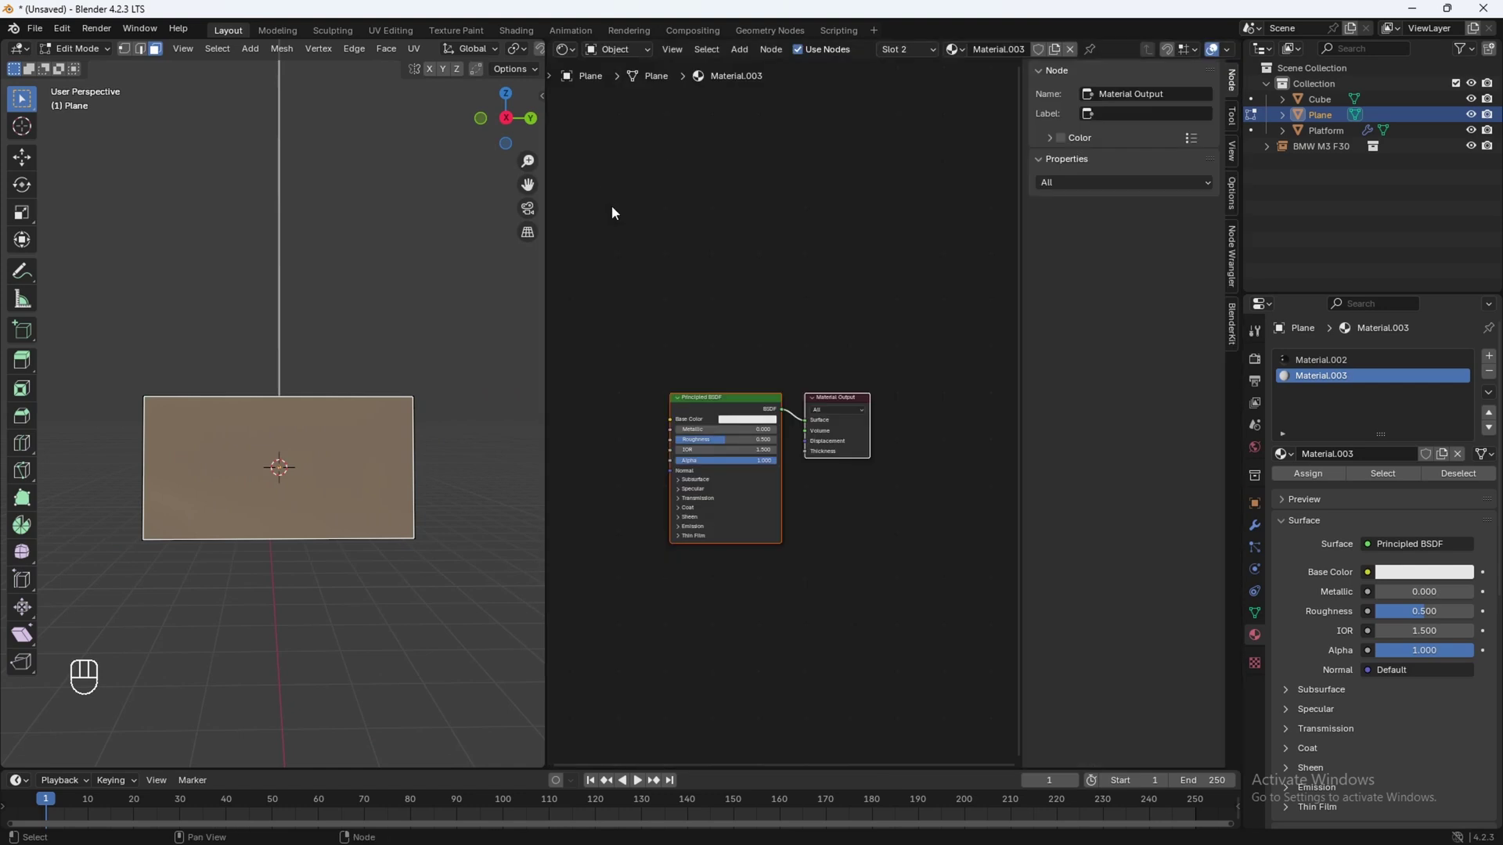
Step: Add an Image Texture node for the mp4 clip and wire its Color into the Principled BSDF Base Color
key("n")
left_click(866, 309)
left_click(874, 378)
key("shift+a")
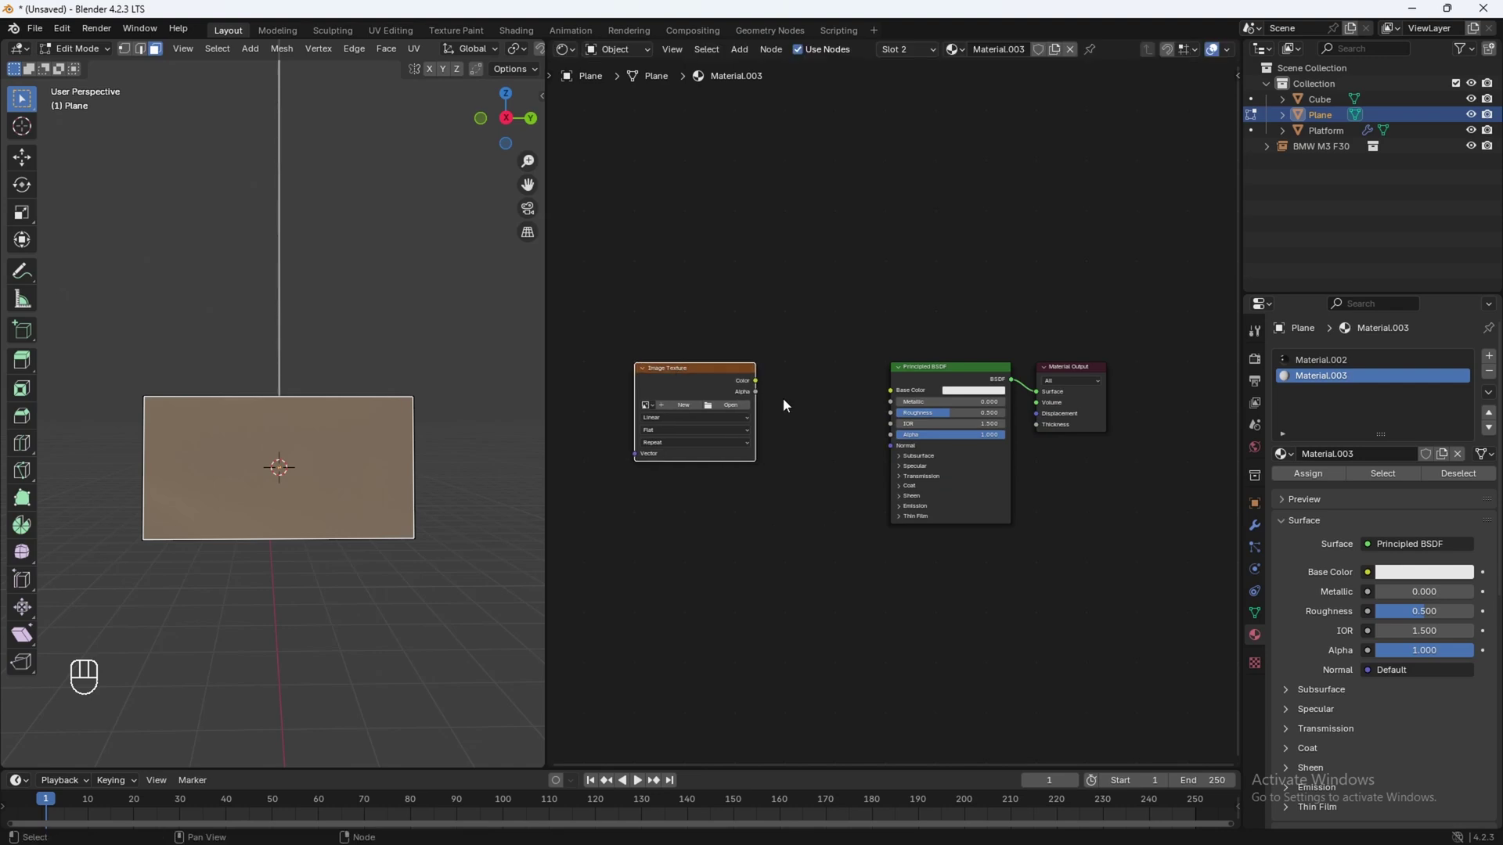
left_click_drag(761, 387, 893, 397)
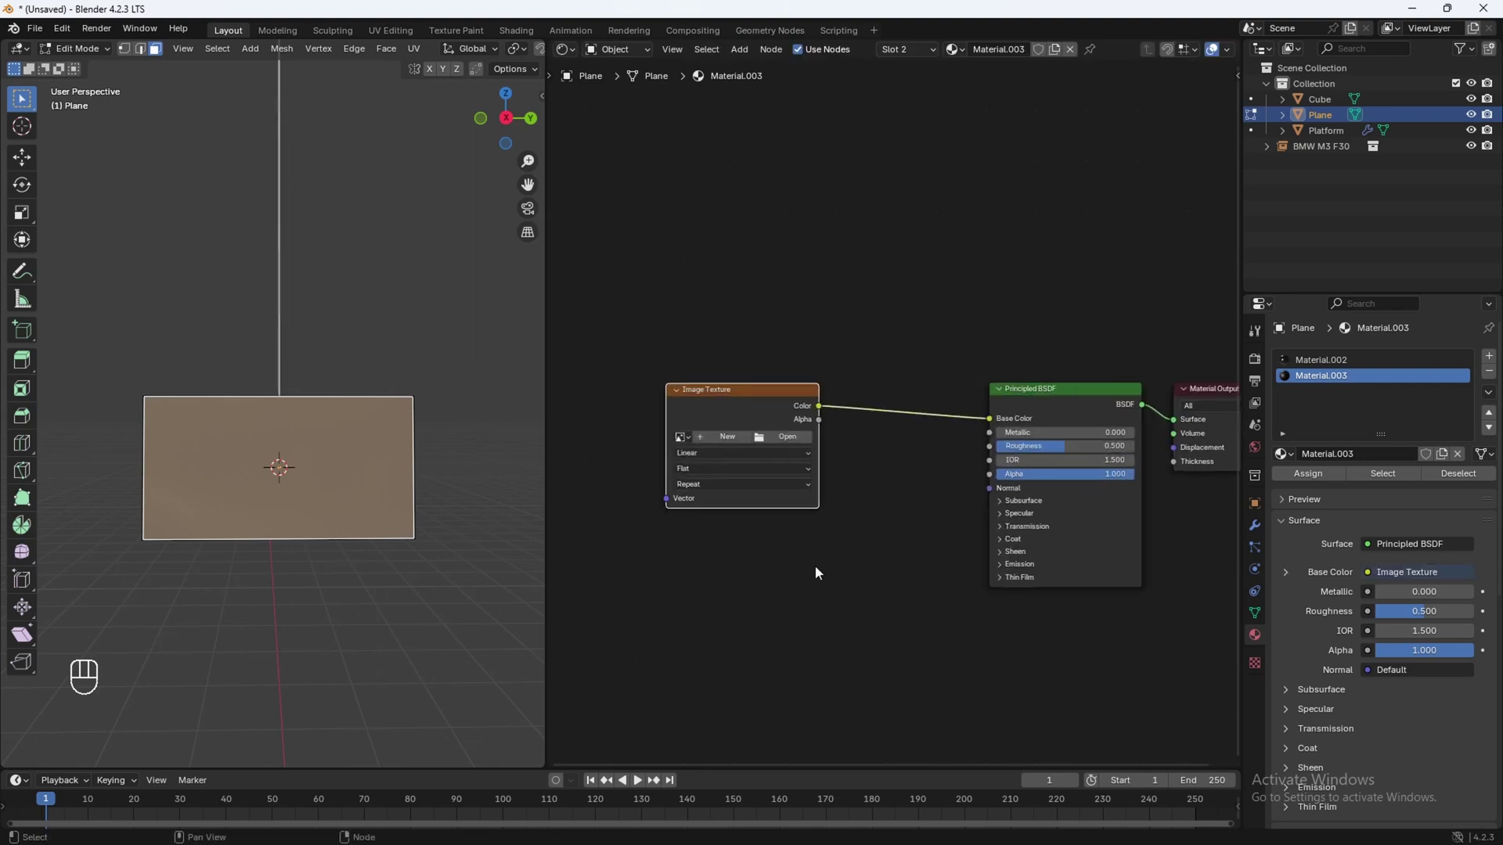
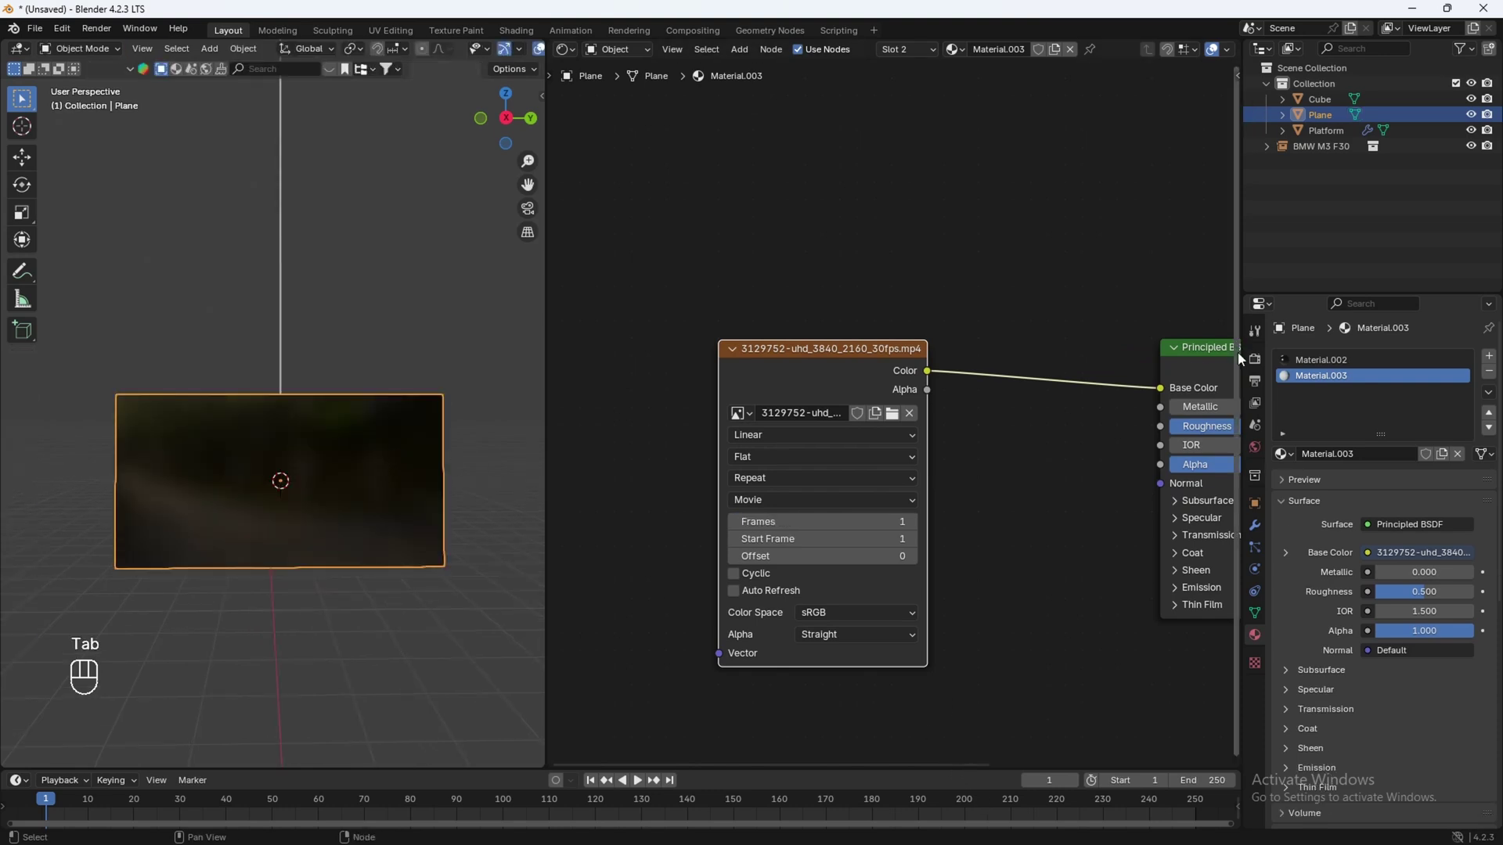
Step: Set Cycles to render on the GPU instead of the CPU
left_click(1254, 364)
left_click_drag(1398, 366, 1399, 412)
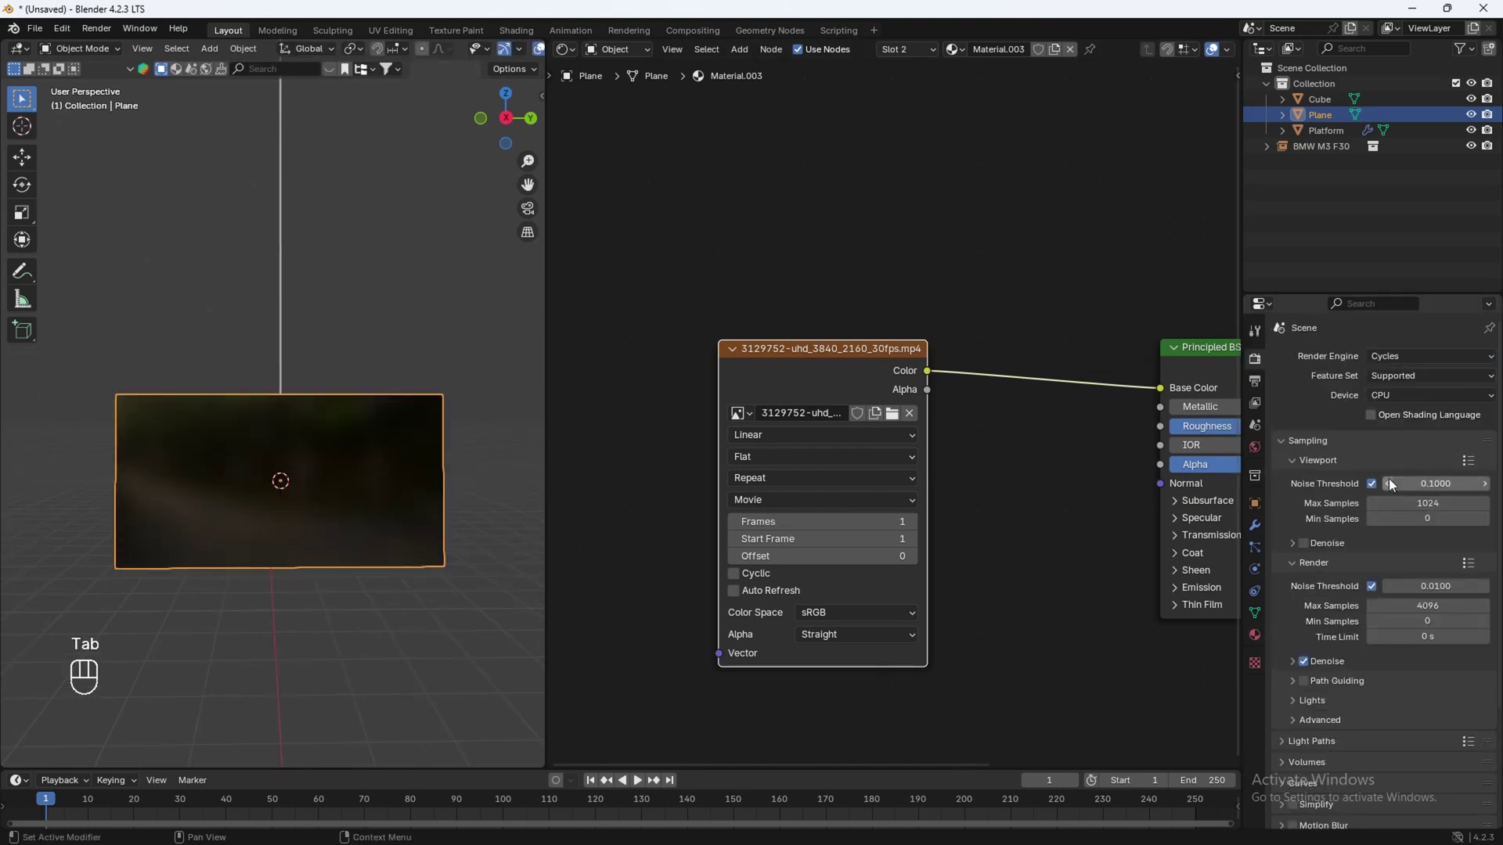
left_click_drag(1402, 404, 1405, 437)
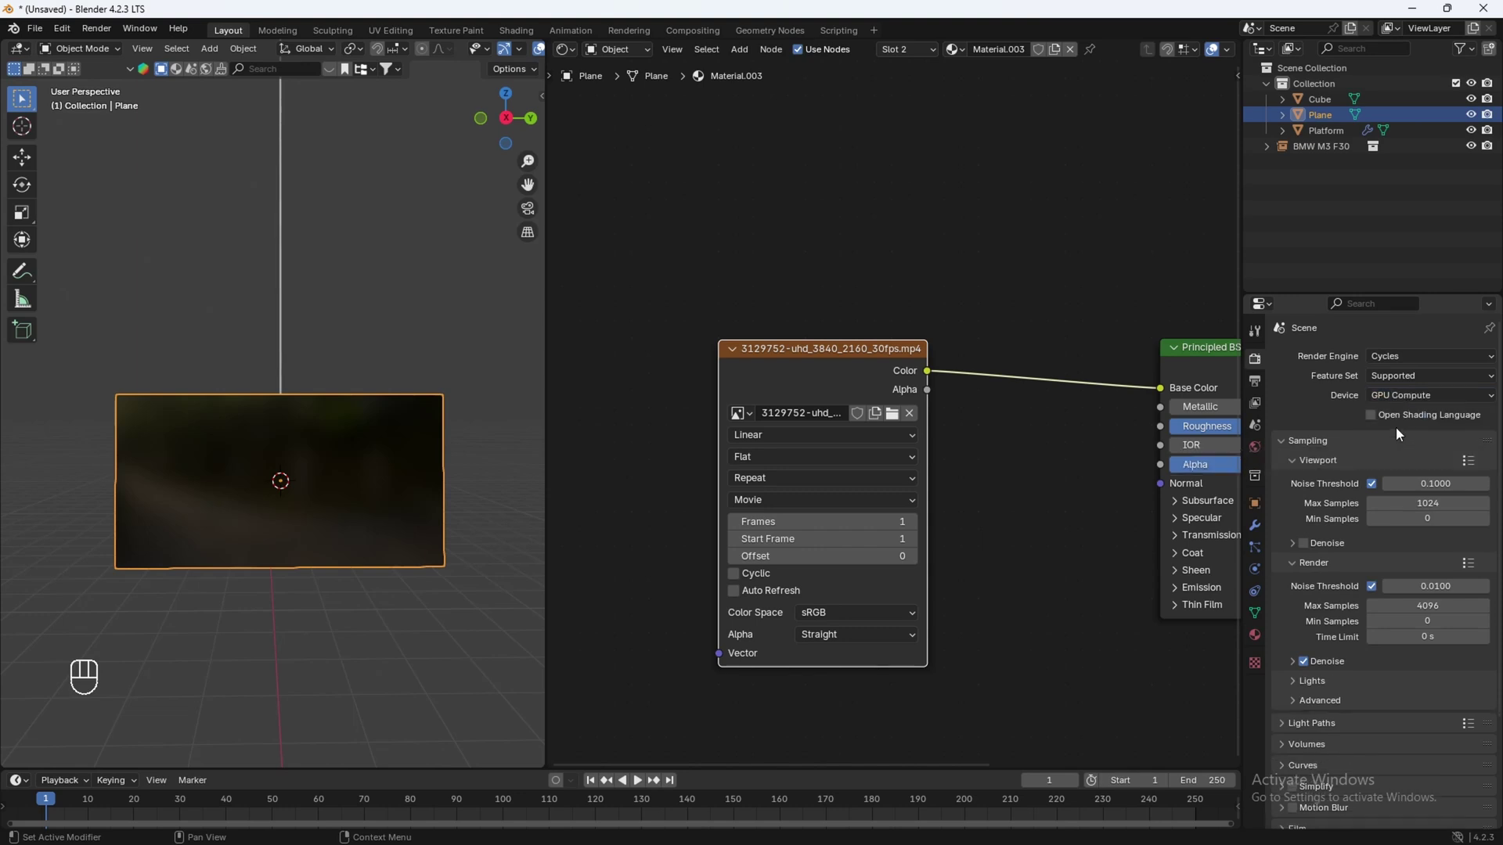
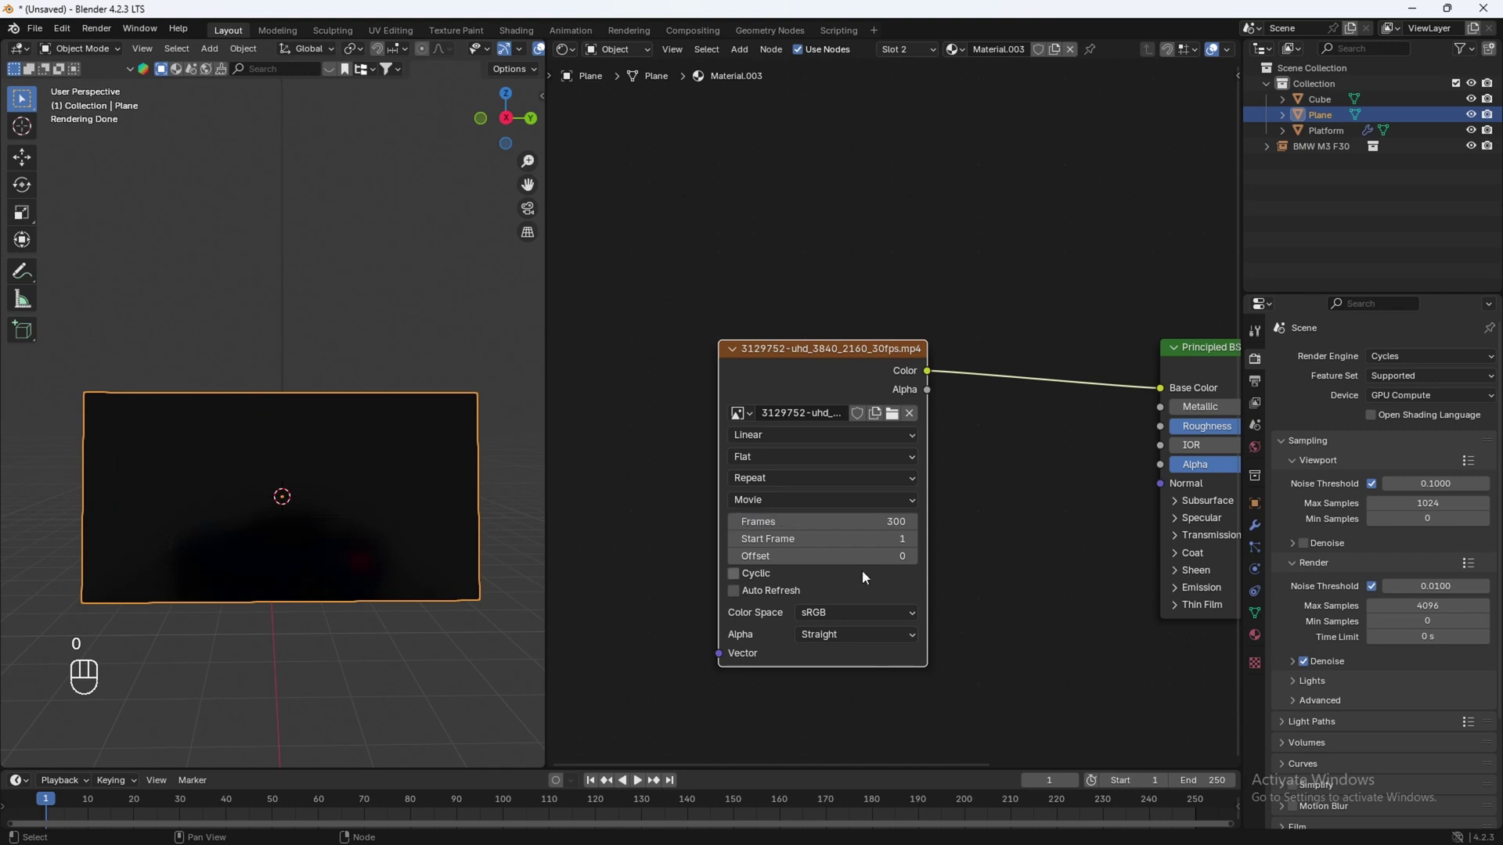
Step: Make the video texture cyclic with auto refresh and Clip extension, assigned to the plane
left_click(742, 581)
left_click(737, 599)
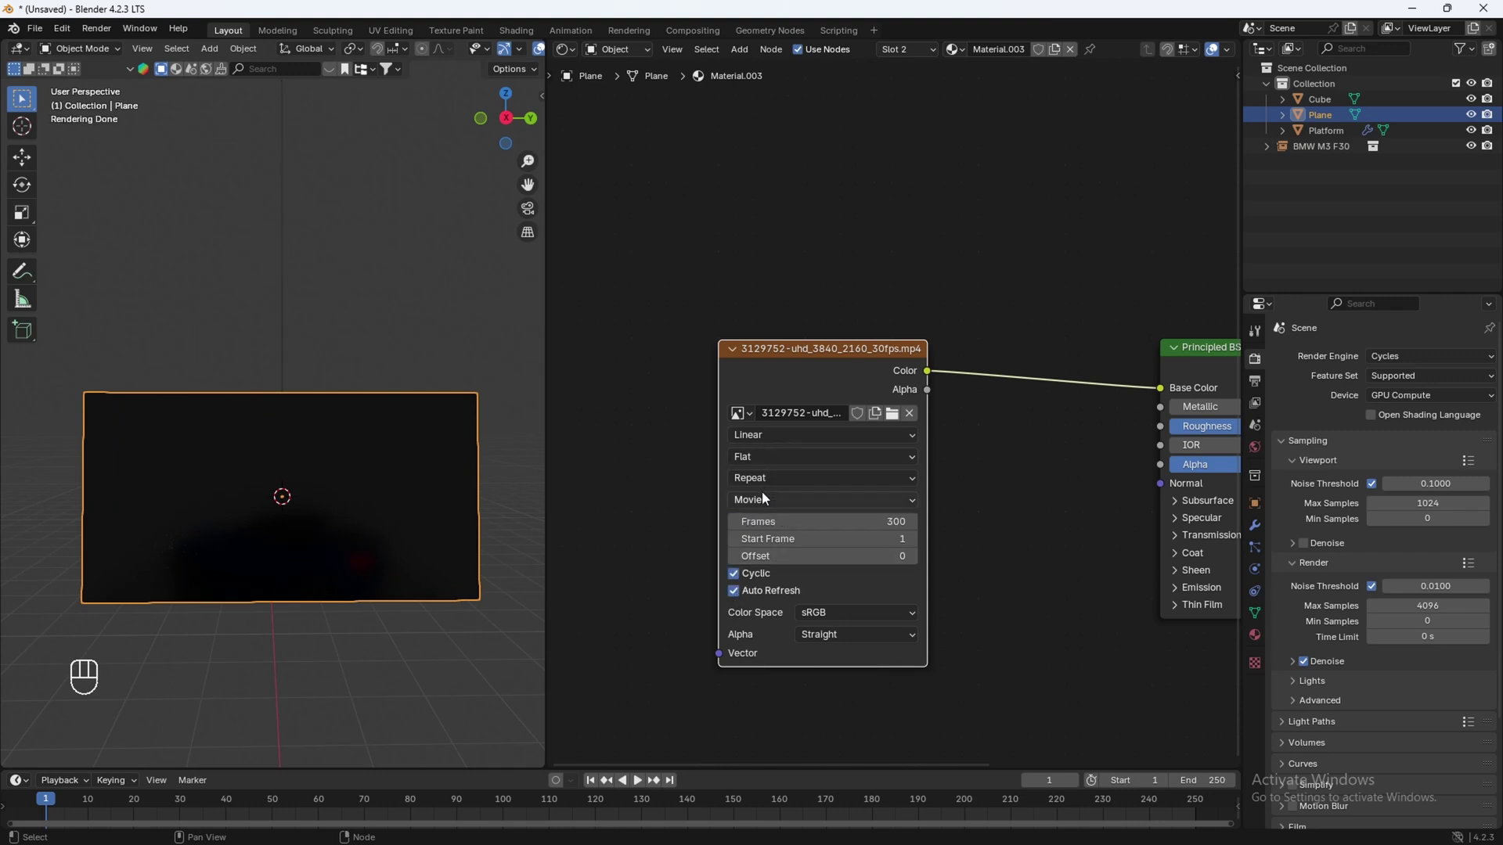
left_click_drag(771, 489, 755, 569)
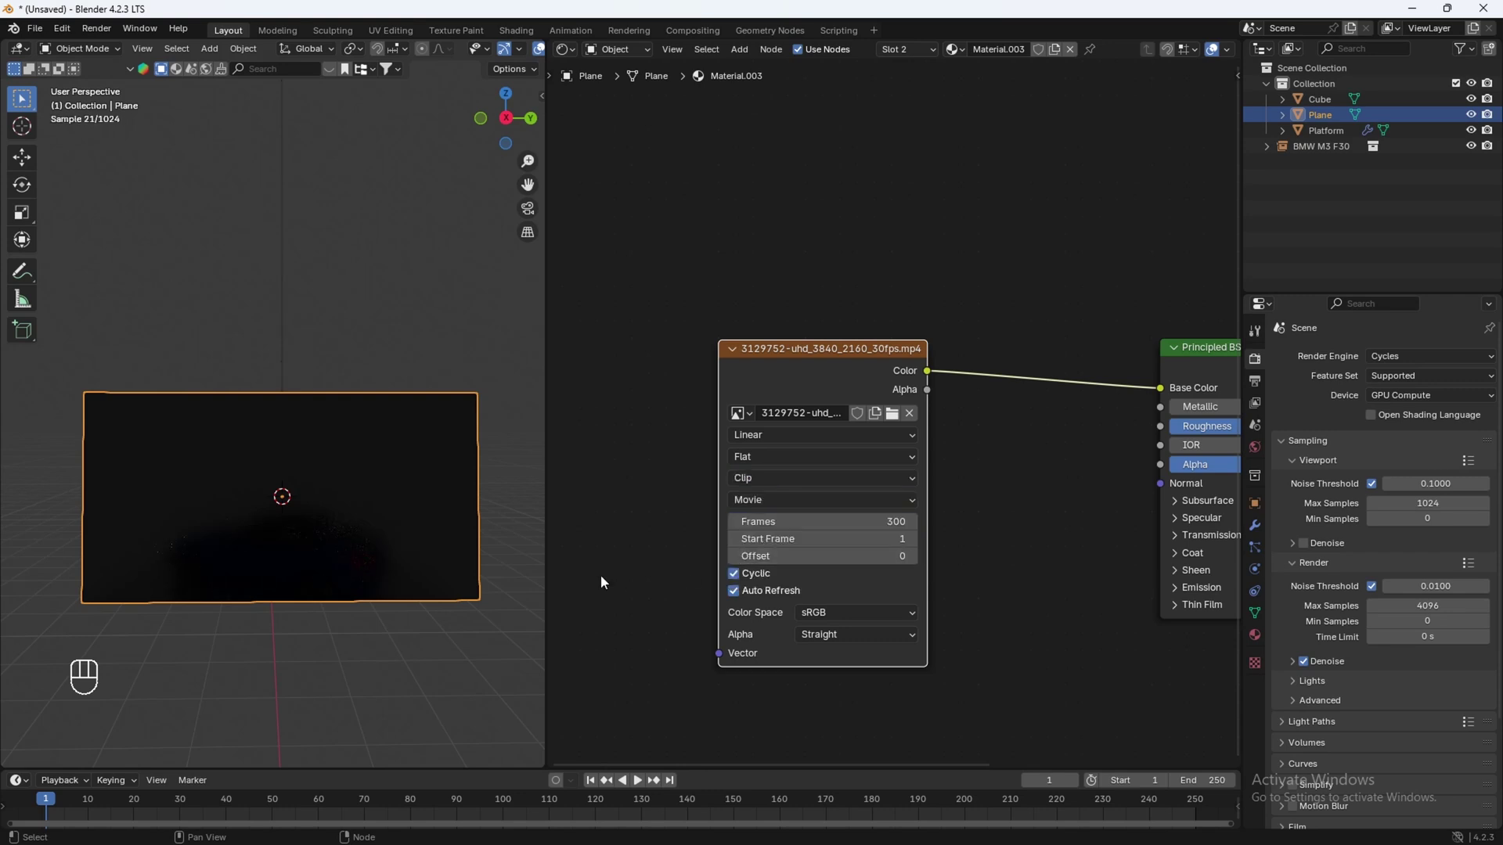
key("Tab")
key("Tab")
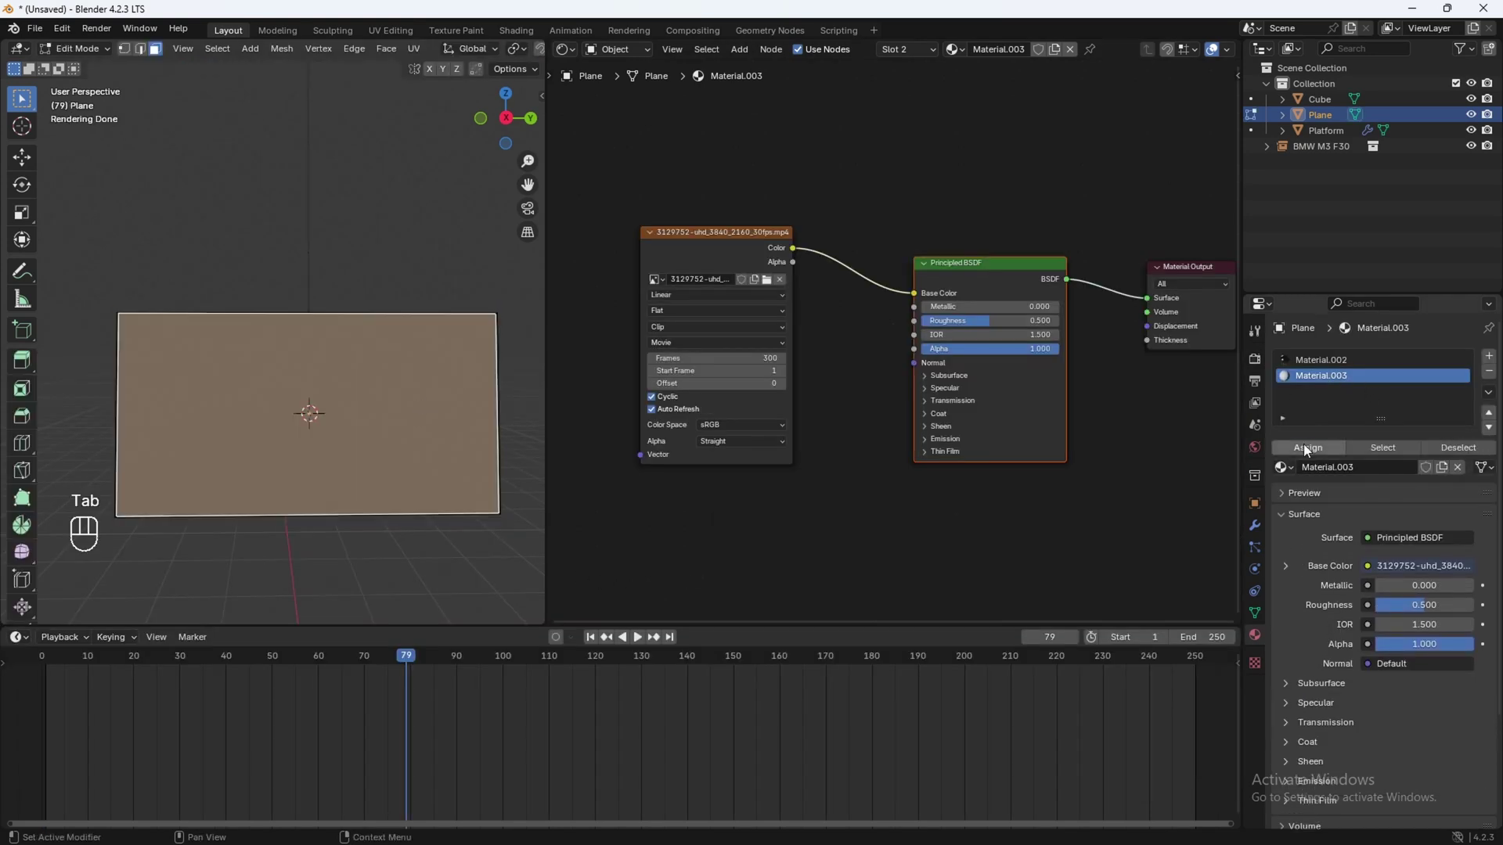
Step: Link the video Color into Emission Color at strength 1 and set the world background black
key("Tab")
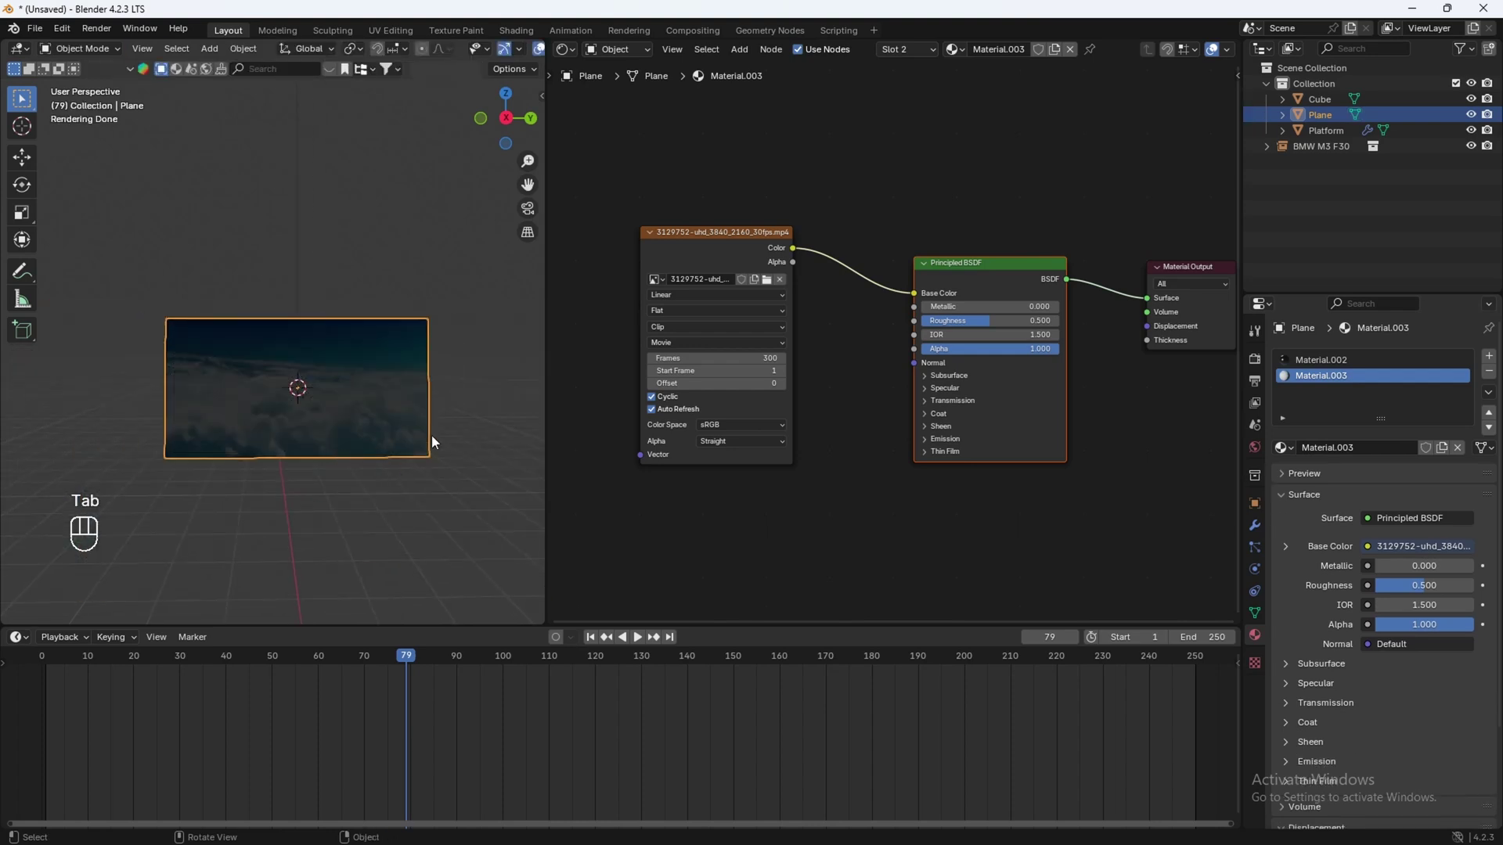
middle_click(287, 466)
left_click(312, 466)
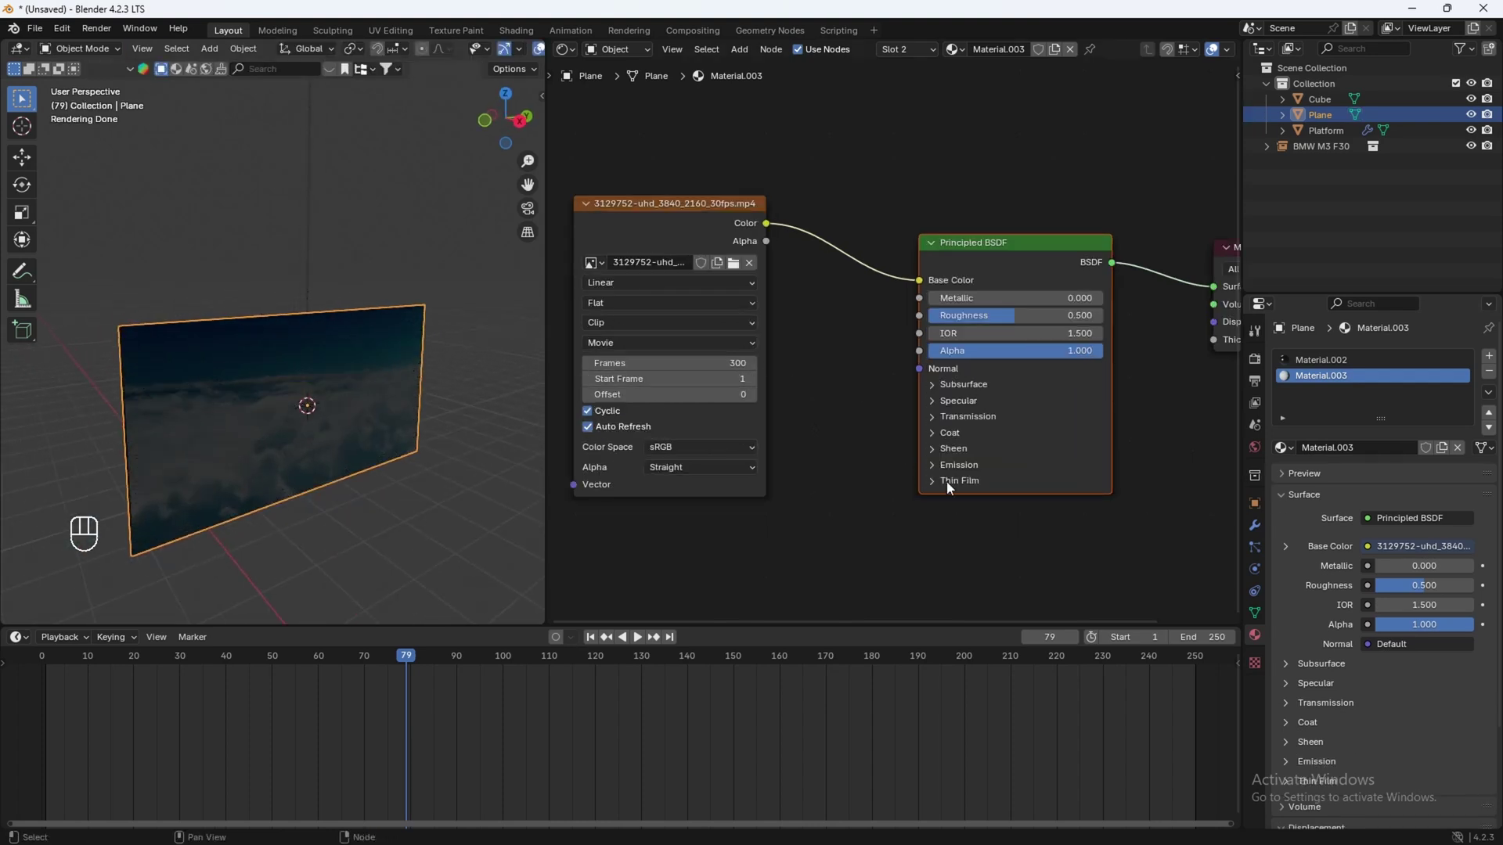
middle_click(941, 473)
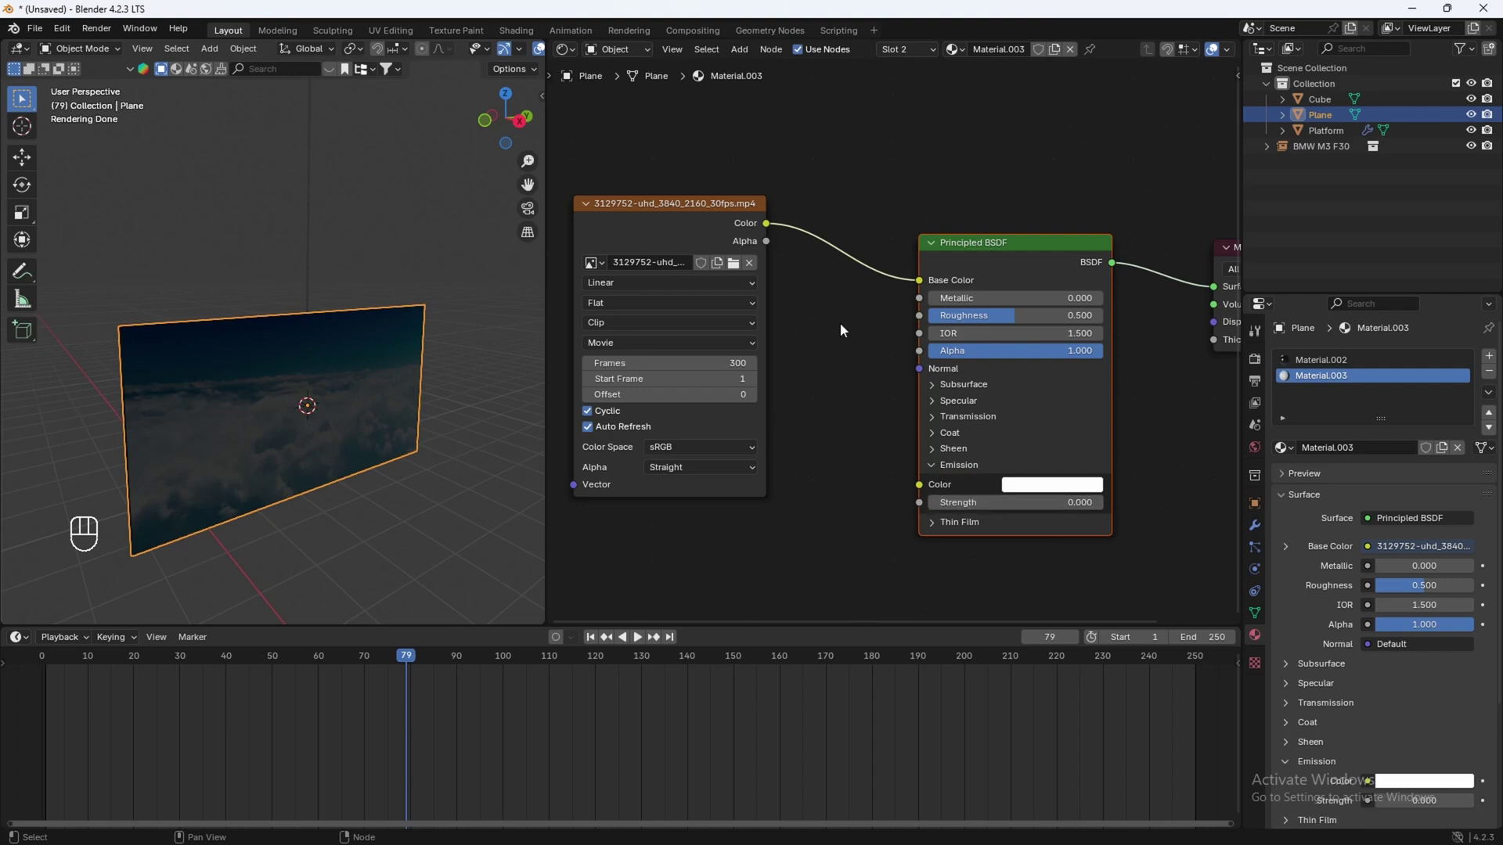
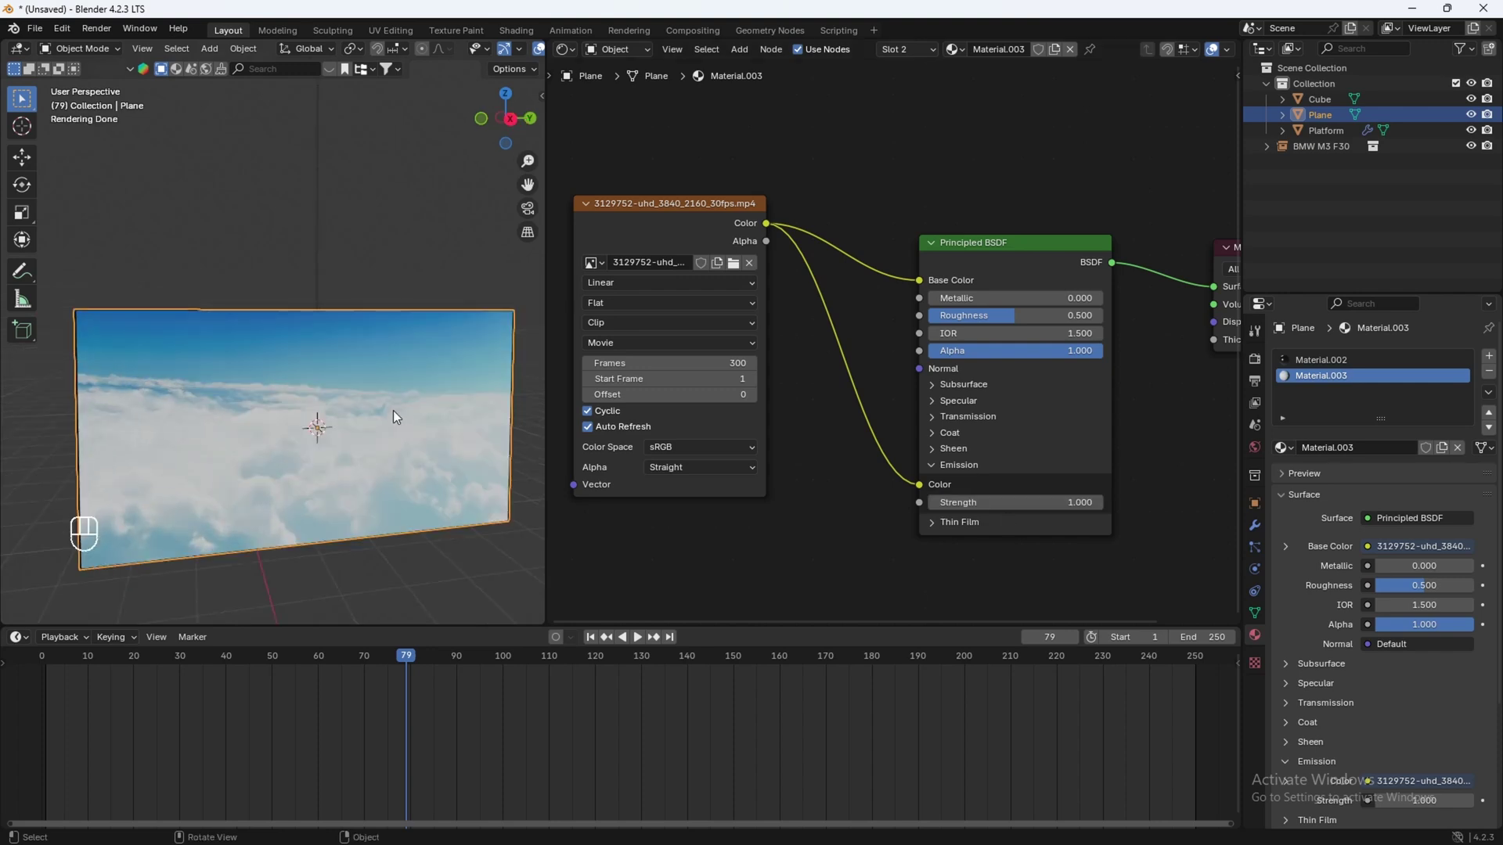
left_click_drag(295, 505, 402, 514)
middle_click(363, 500)
left_click_drag(428, 483, 307, 483)
left_click(1261, 447)
Step: Insert a Hue/Saturation/Value node before the emission with saturation 2 and value 0.6
left_click_drag(291, 394, 350, 379)
key("g")
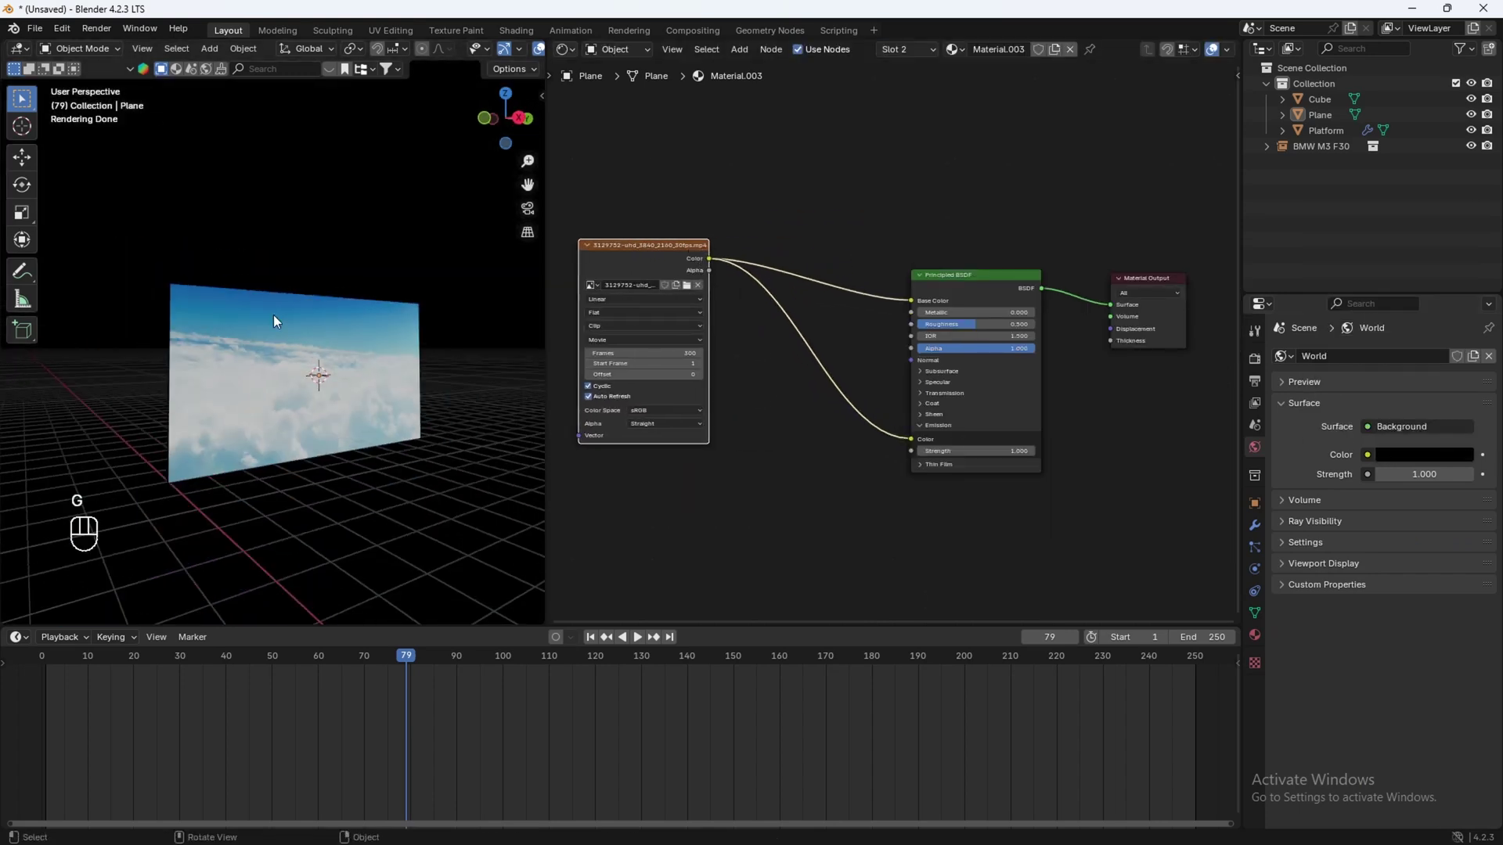
key("shift+a")
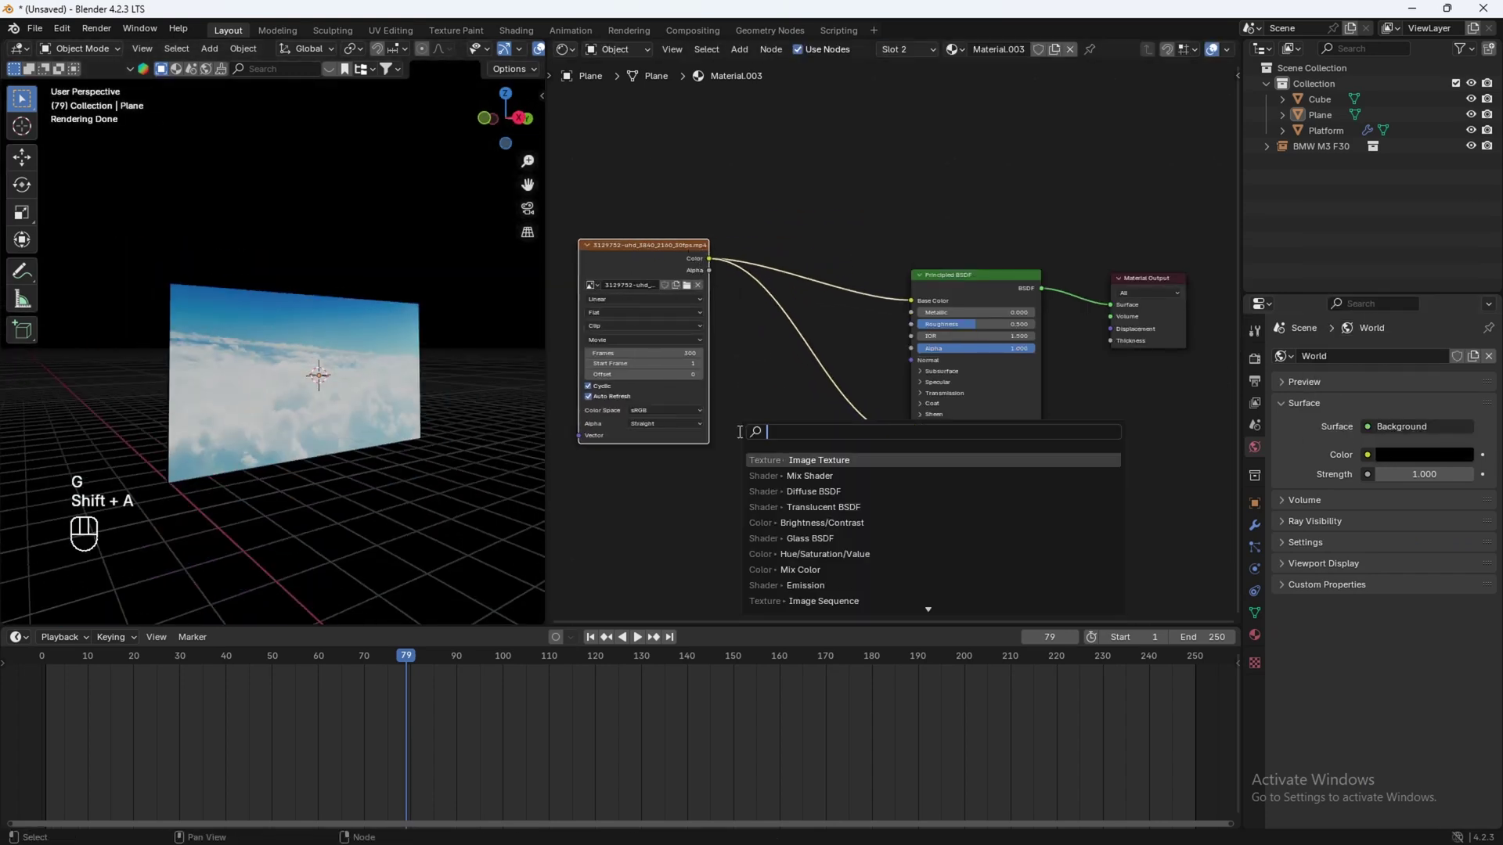
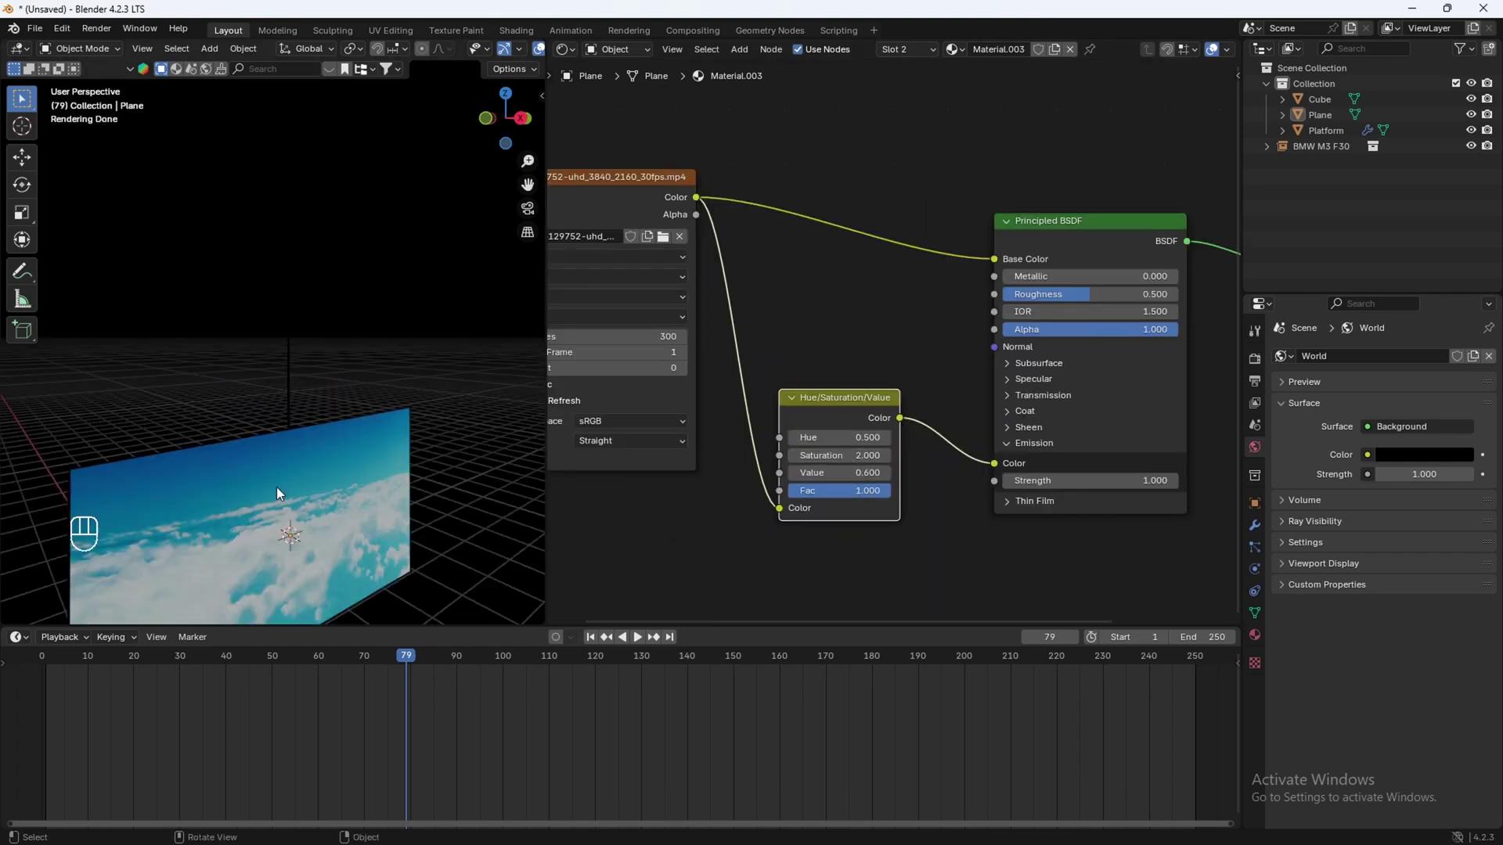
Step: Select the cube, delete it and join the metallic rod into the panel object
left_click_drag(301, 479, 281, 483)
key("z")
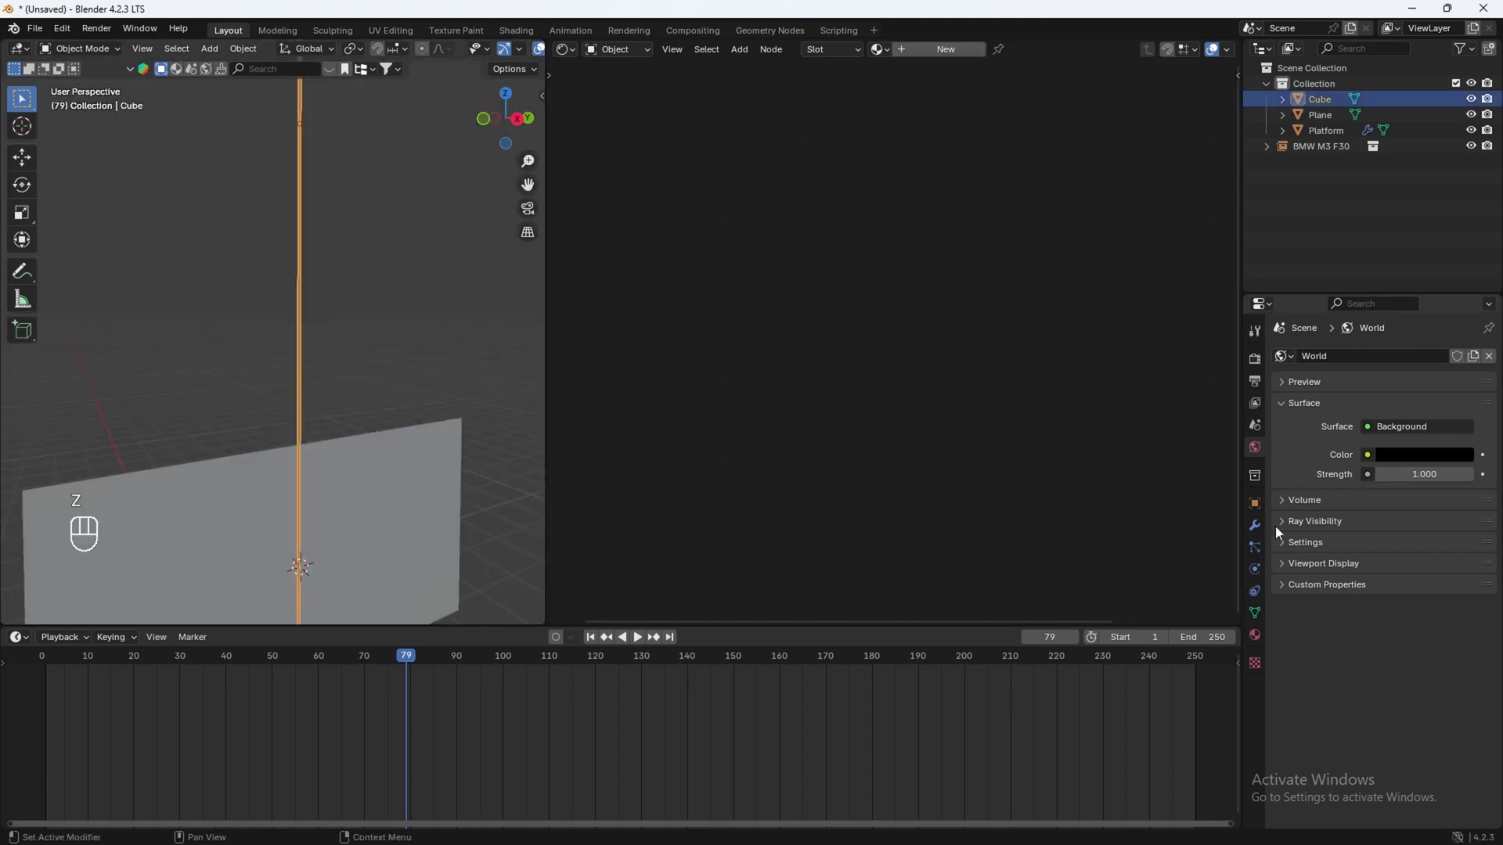
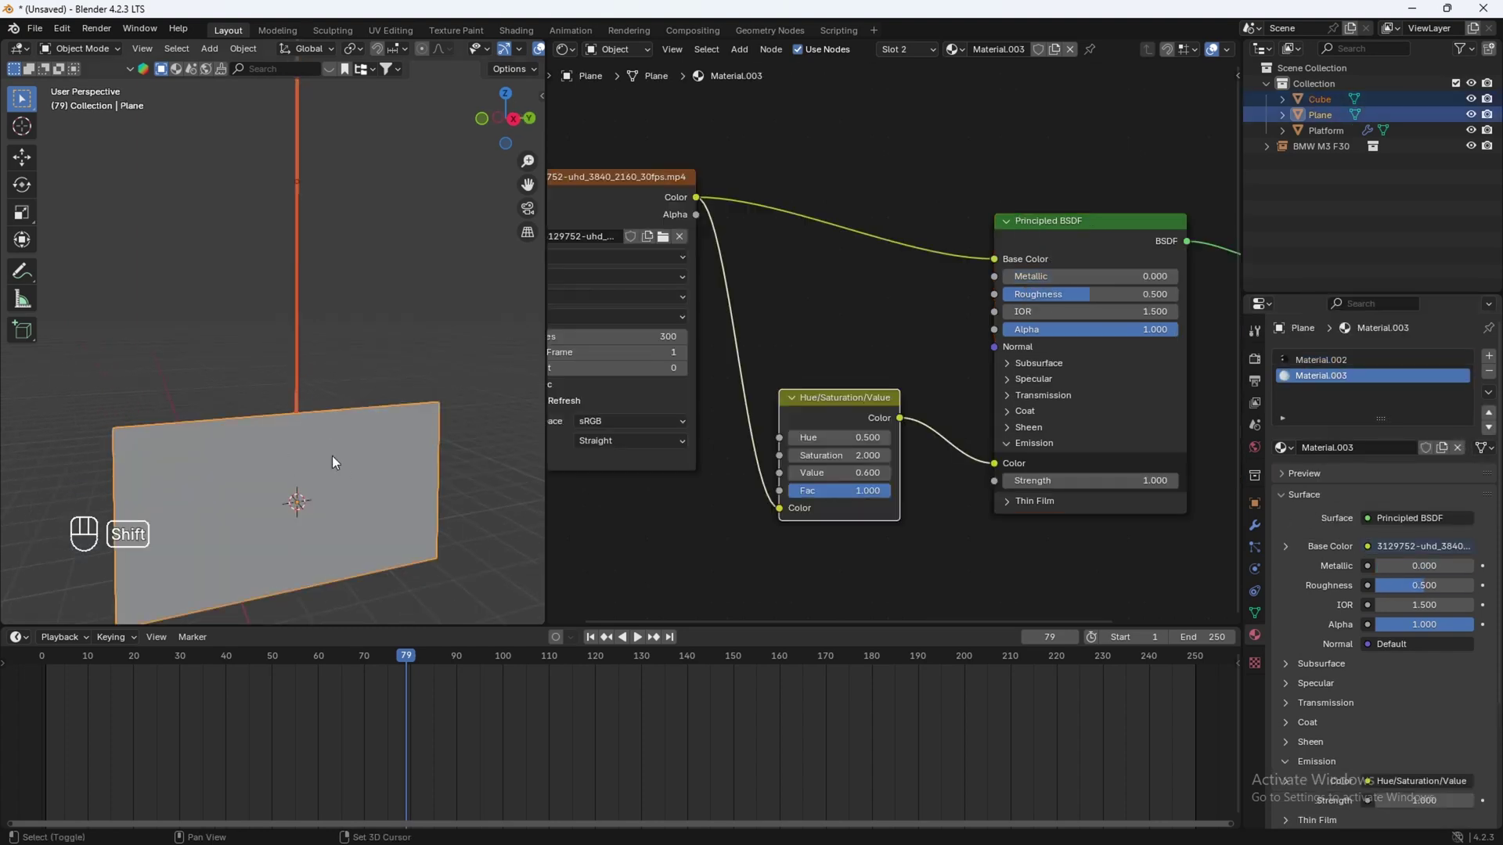
key("ctrl+j")
Step: Switch to Right Orthographic and select the glowing video plane for duplication
left_click_drag(354, 415, 331, 376)
left_click(507, 123)
left_click_drag(348, 329, 360, 368)
left_click_drag(368, 373, 340, 352)
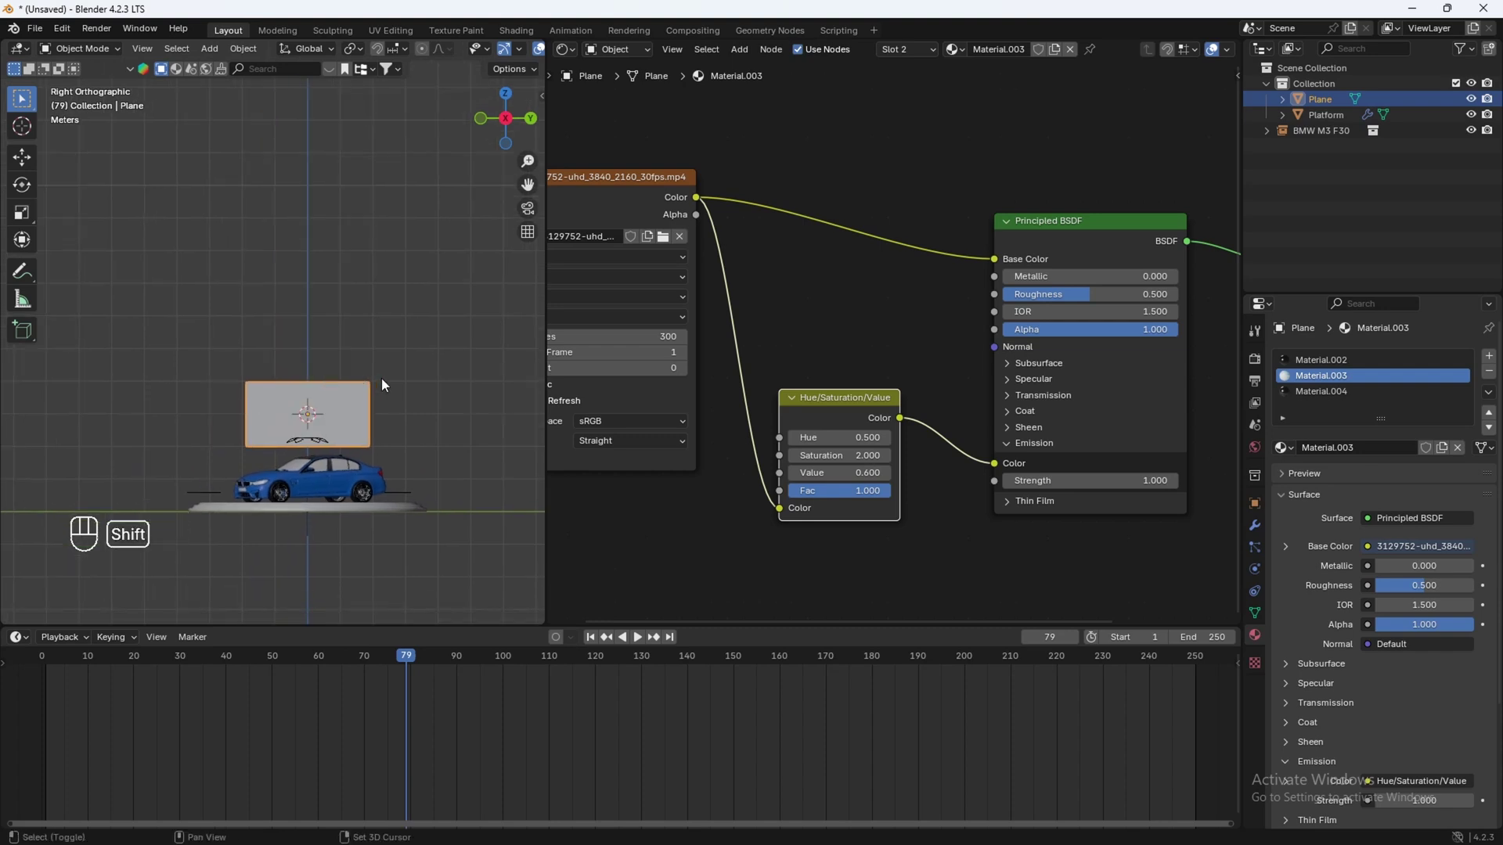
Step: Place the duplicated video panel and rotate it about Z to angle it toward the car
key("shift+d")
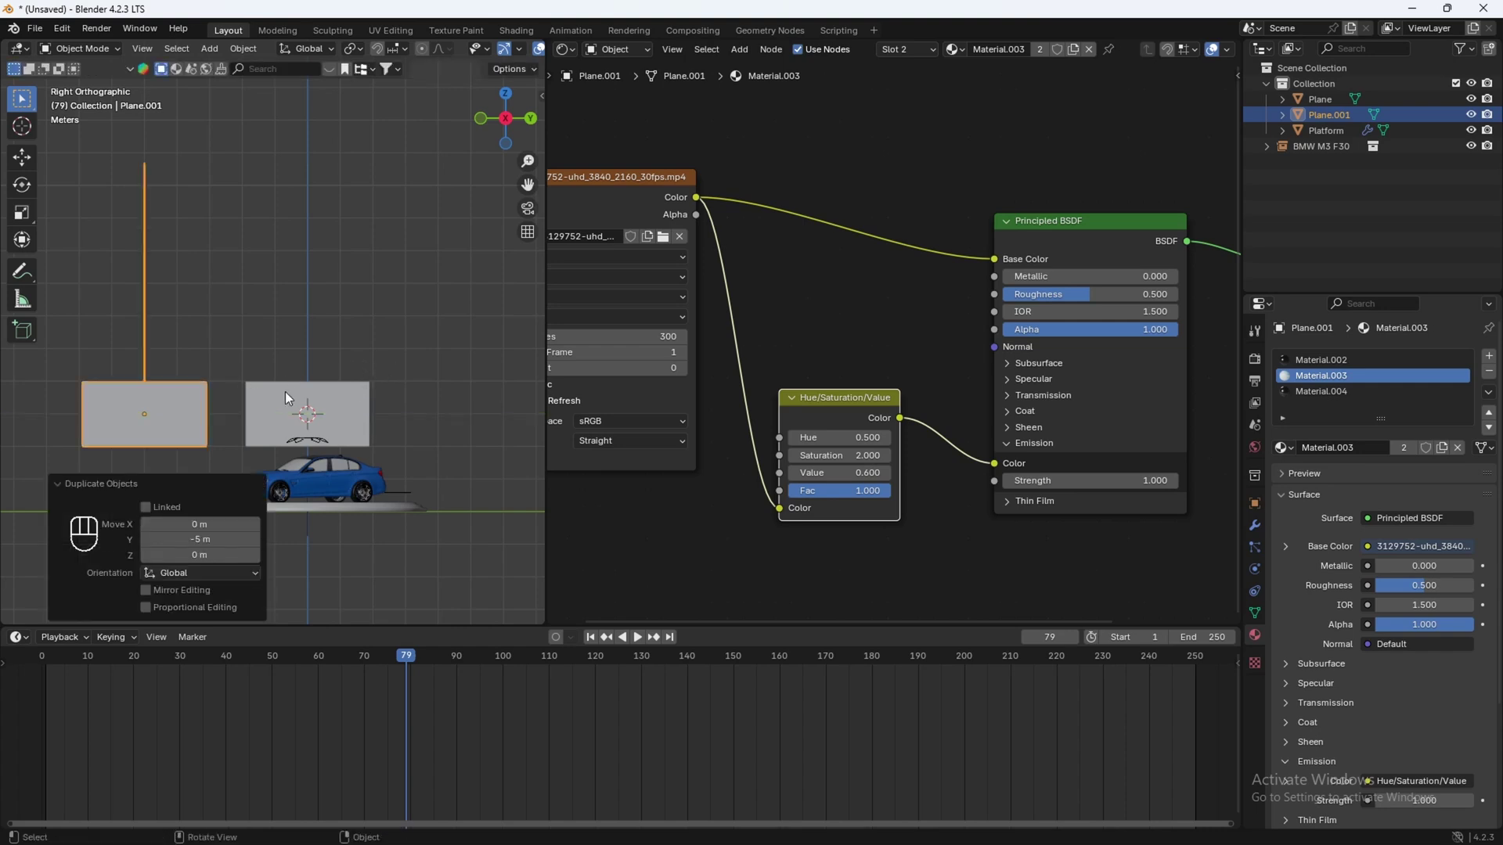
key("r")
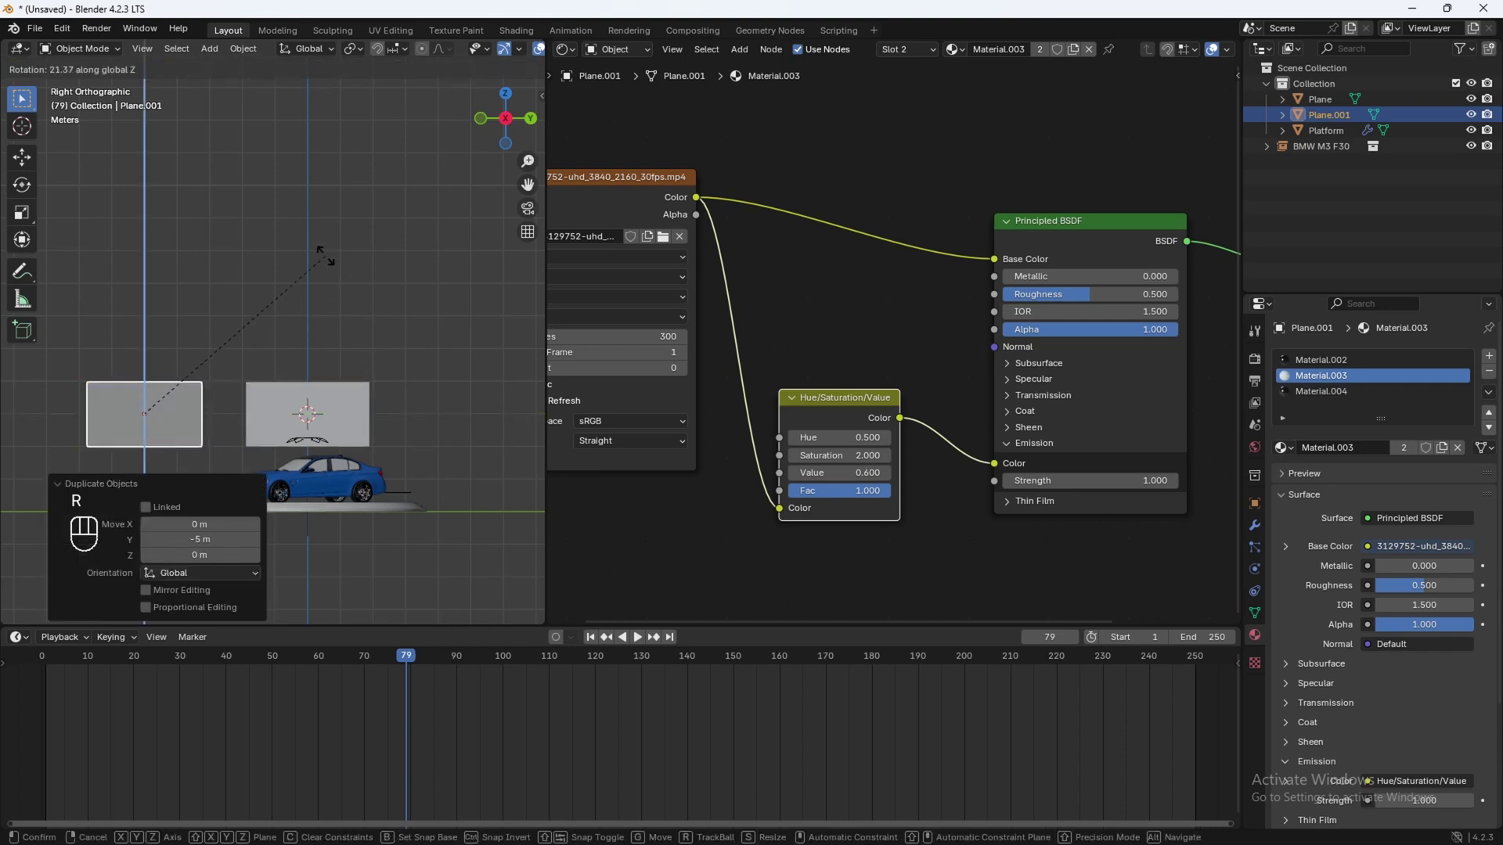
left_click_drag(239, 338, 245, 378)
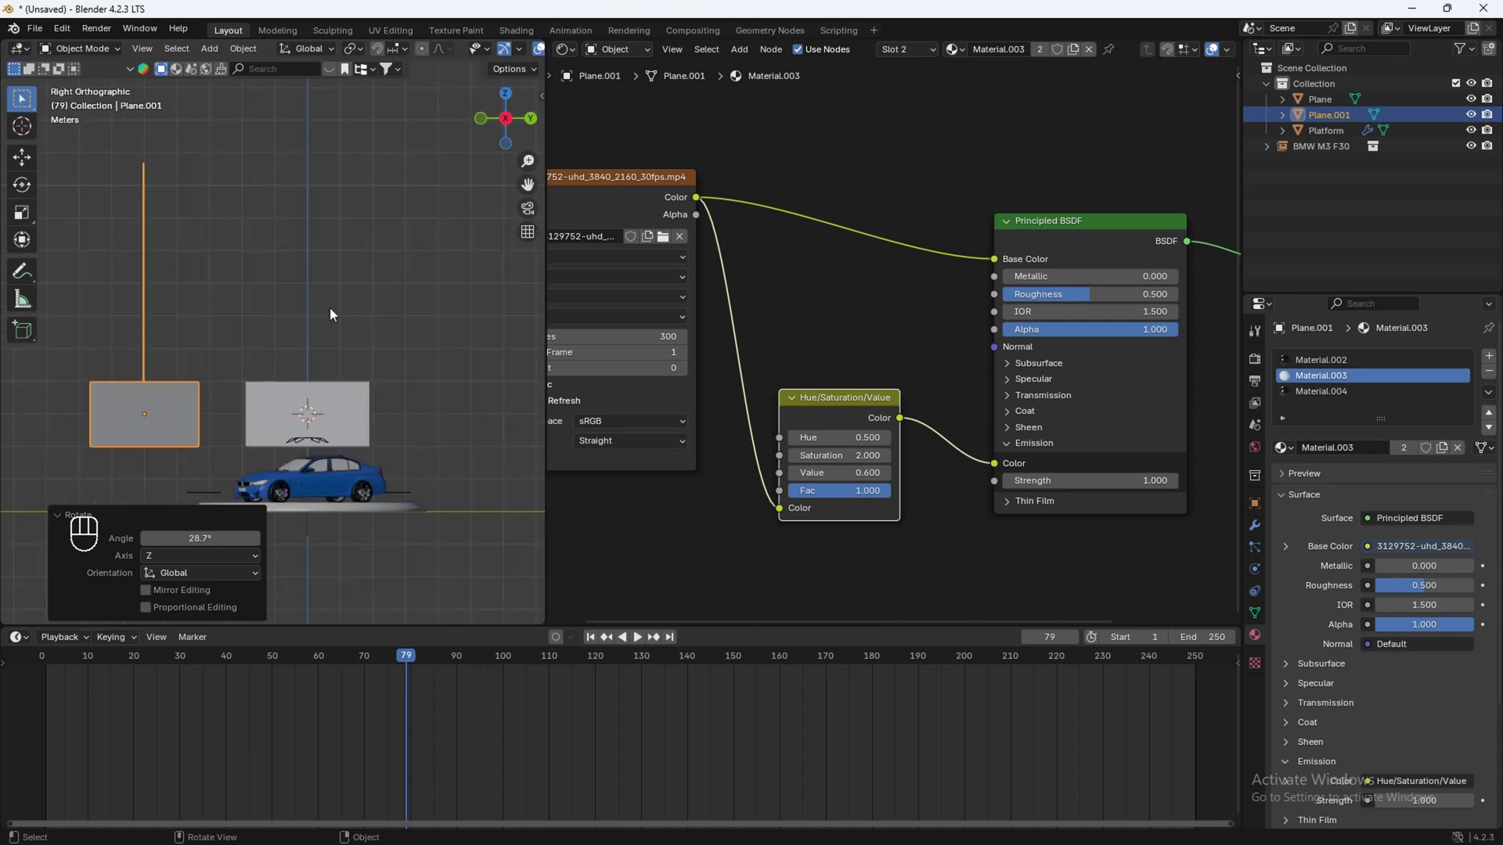
Step: Duplicate a third video panel, position it and rotate it about Z into the row
key("shift+d")
key("e")
key("z")
left_click(448, 401)
key("r")
left_click_drag(462, 396, 437, 388)
key("KP_0")
key("r")
left_click(477, 544)
left_click(458, 565)
Step: Fine-tune the third panel's rotation so all three panels sit side by side above the platform
key("r")
left_click(299, 419)
left_click(485, 386)
left_click(474, 456)
left_click_drag(501, 477, 486, 399)
key("z")
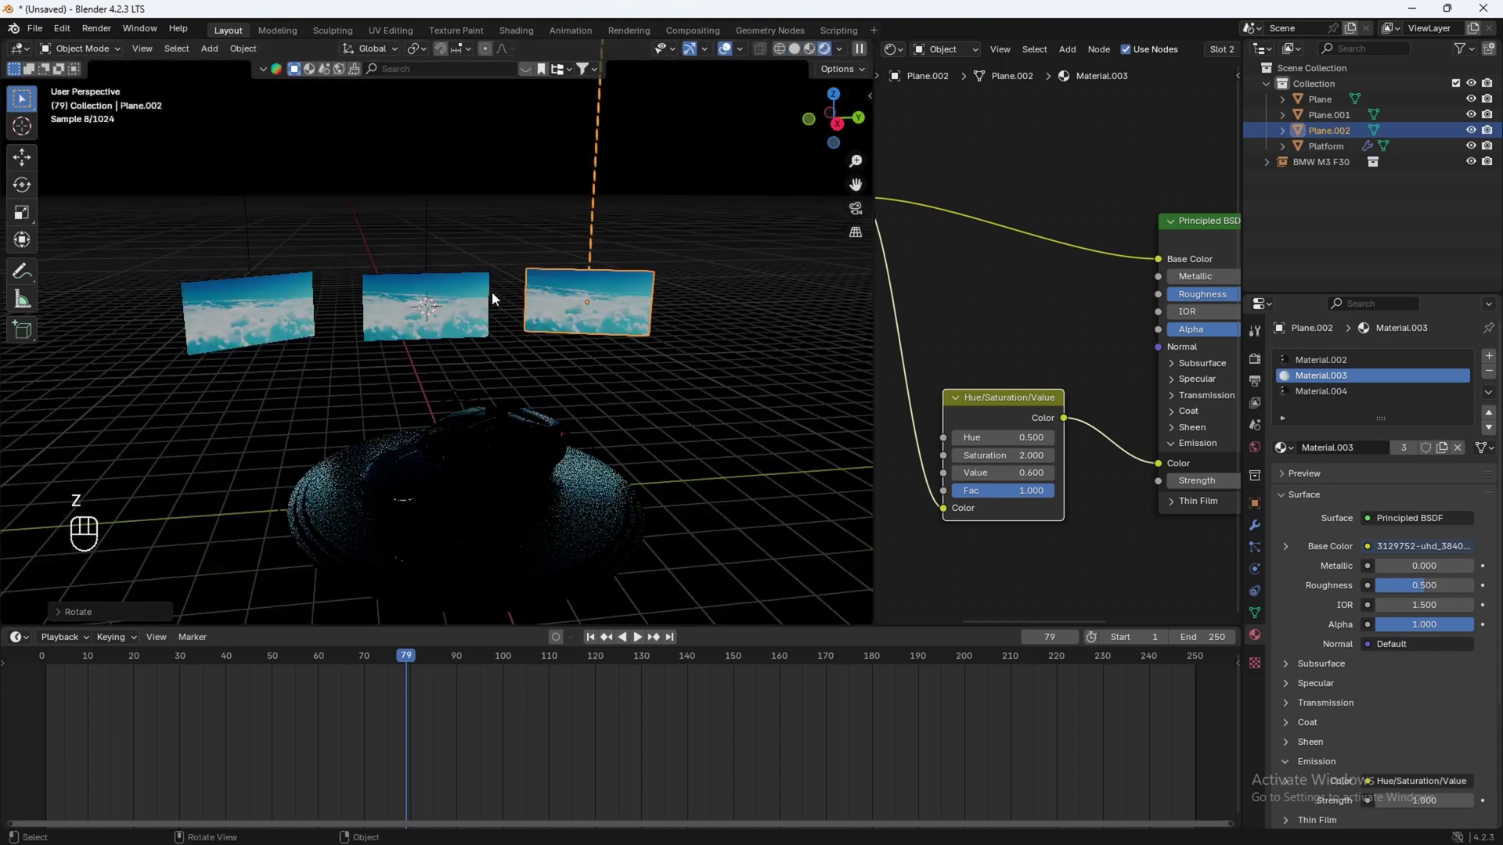
left_click_drag(549, 403, 535, 374)
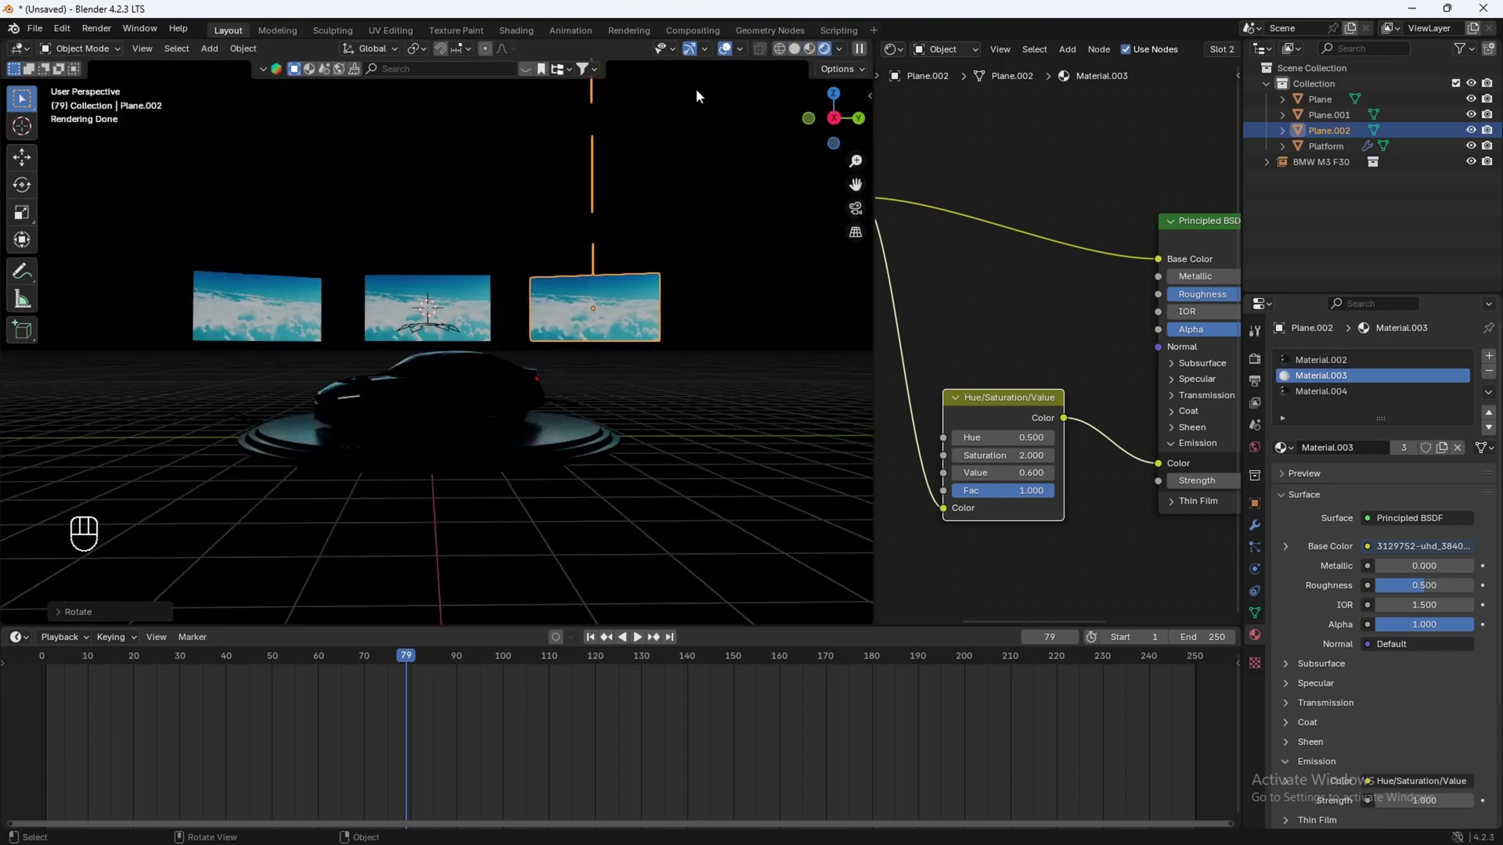
Step: Delete the unwanted stray object below the platform
left_click(731, 51)
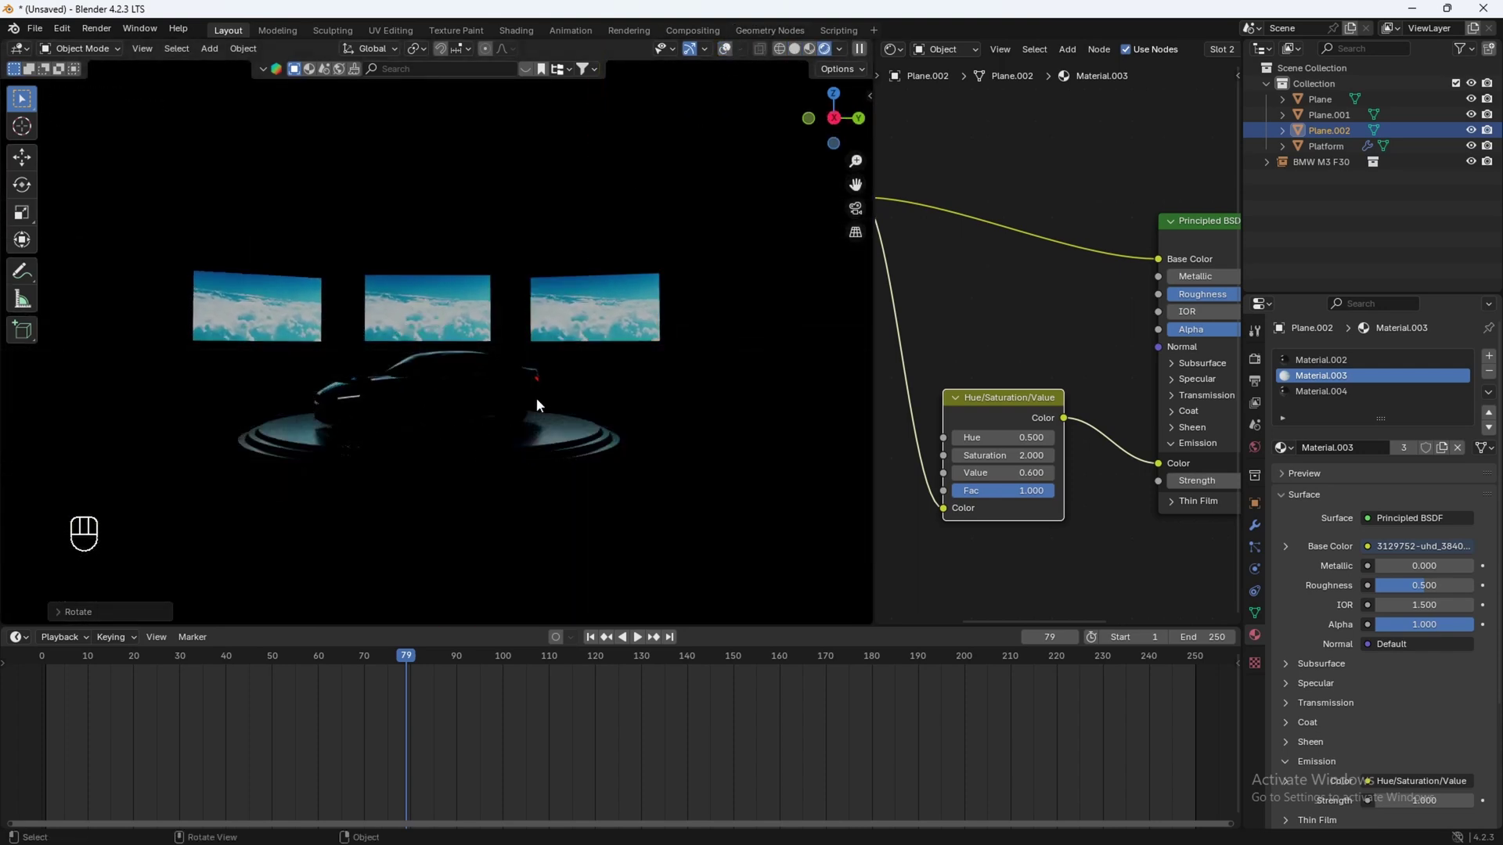
key("z")
left_click(538, 391)
left_click(748, 51)
left_click_drag(590, 411, 610, 376)
left_click(568, 411)
key("shift+a")
key("x")
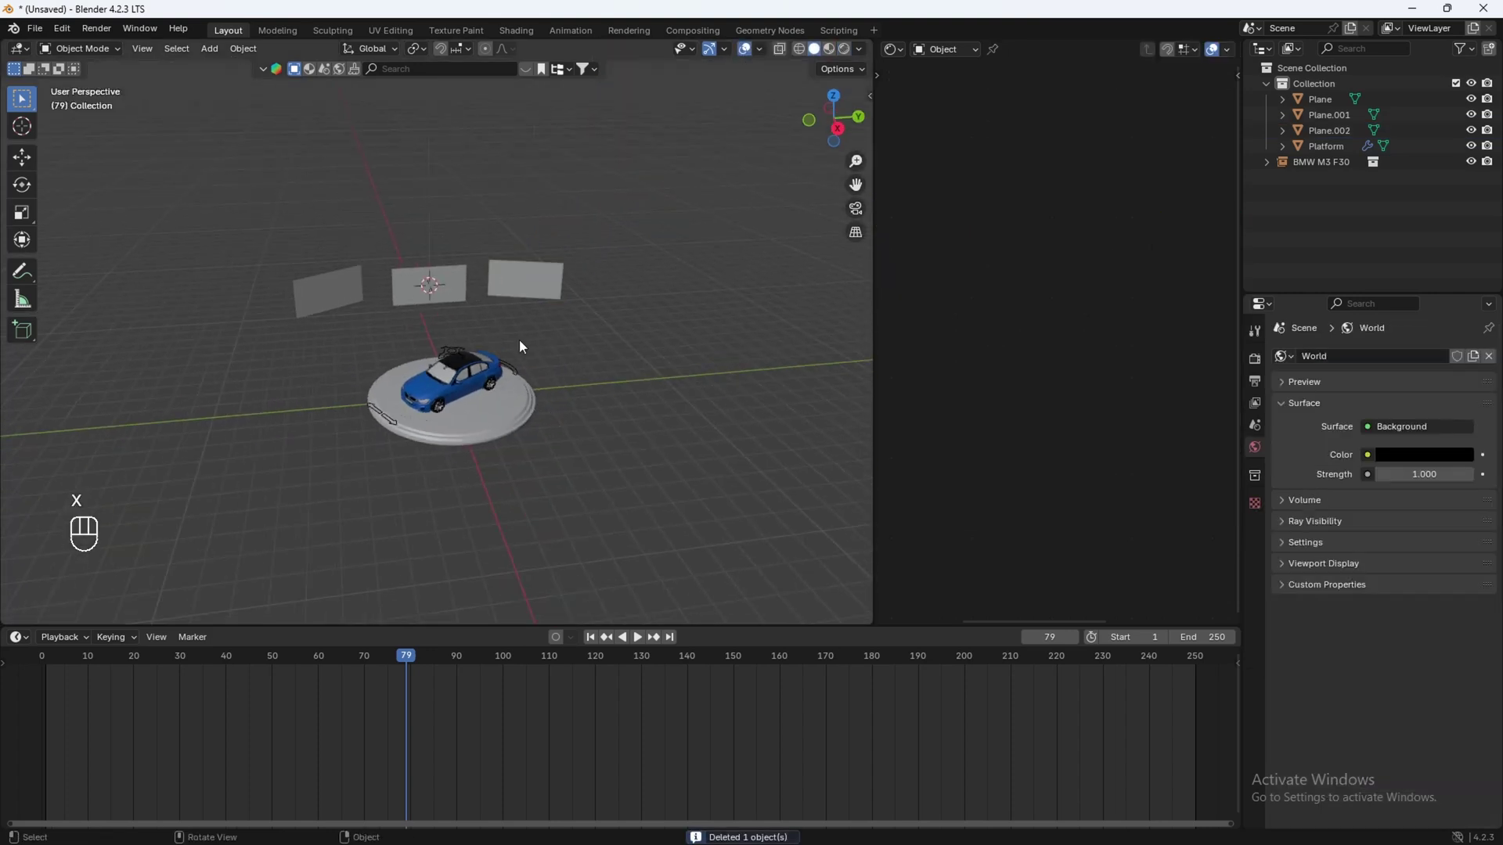
Step: Snap the 3D cursor, add a mesh plane there and scale it up large as the studio floor
key("shift+s")
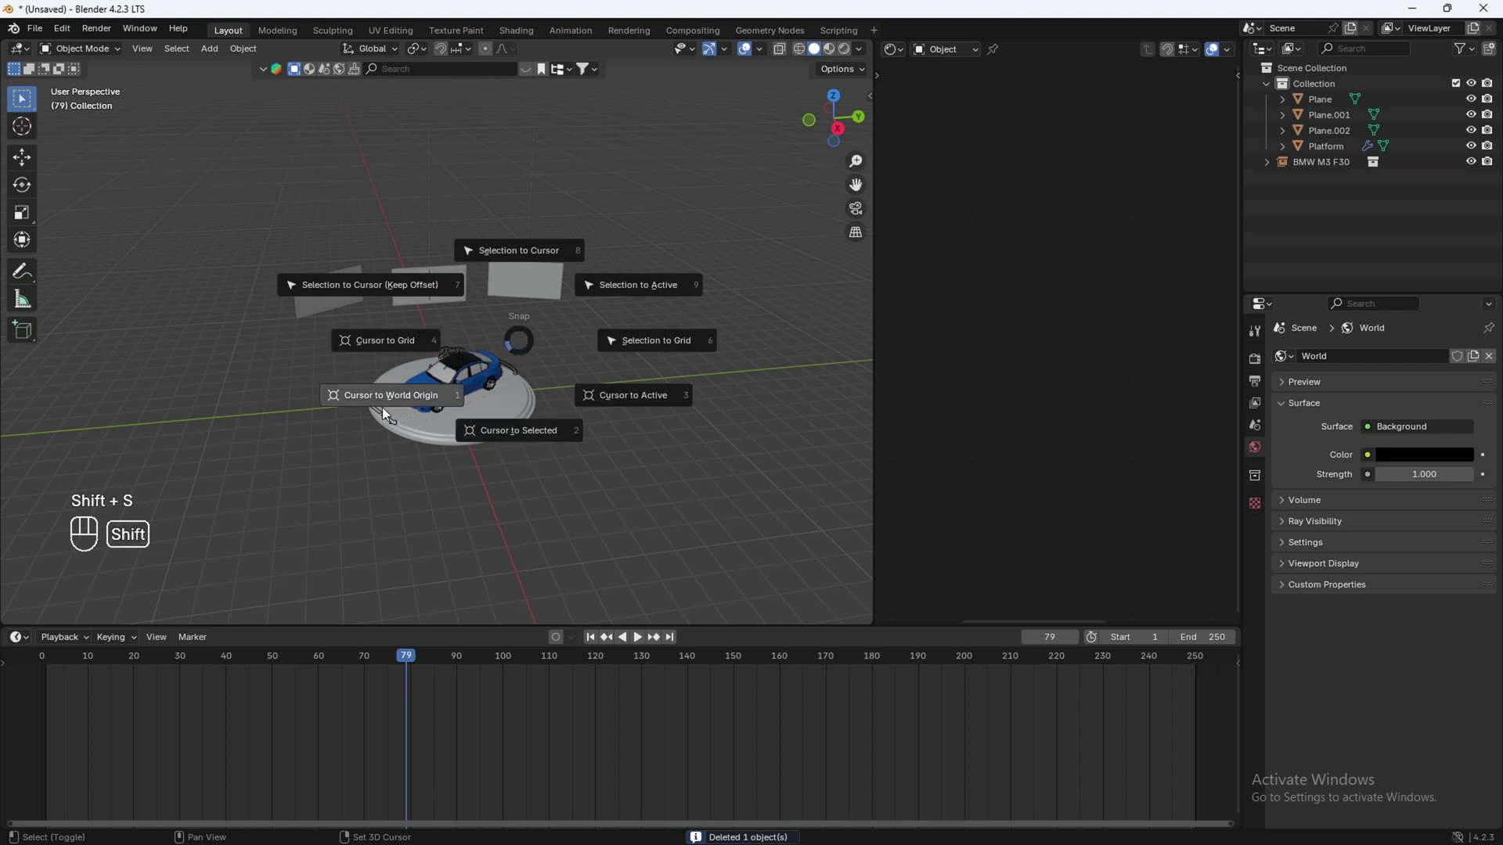
key("shift+a")
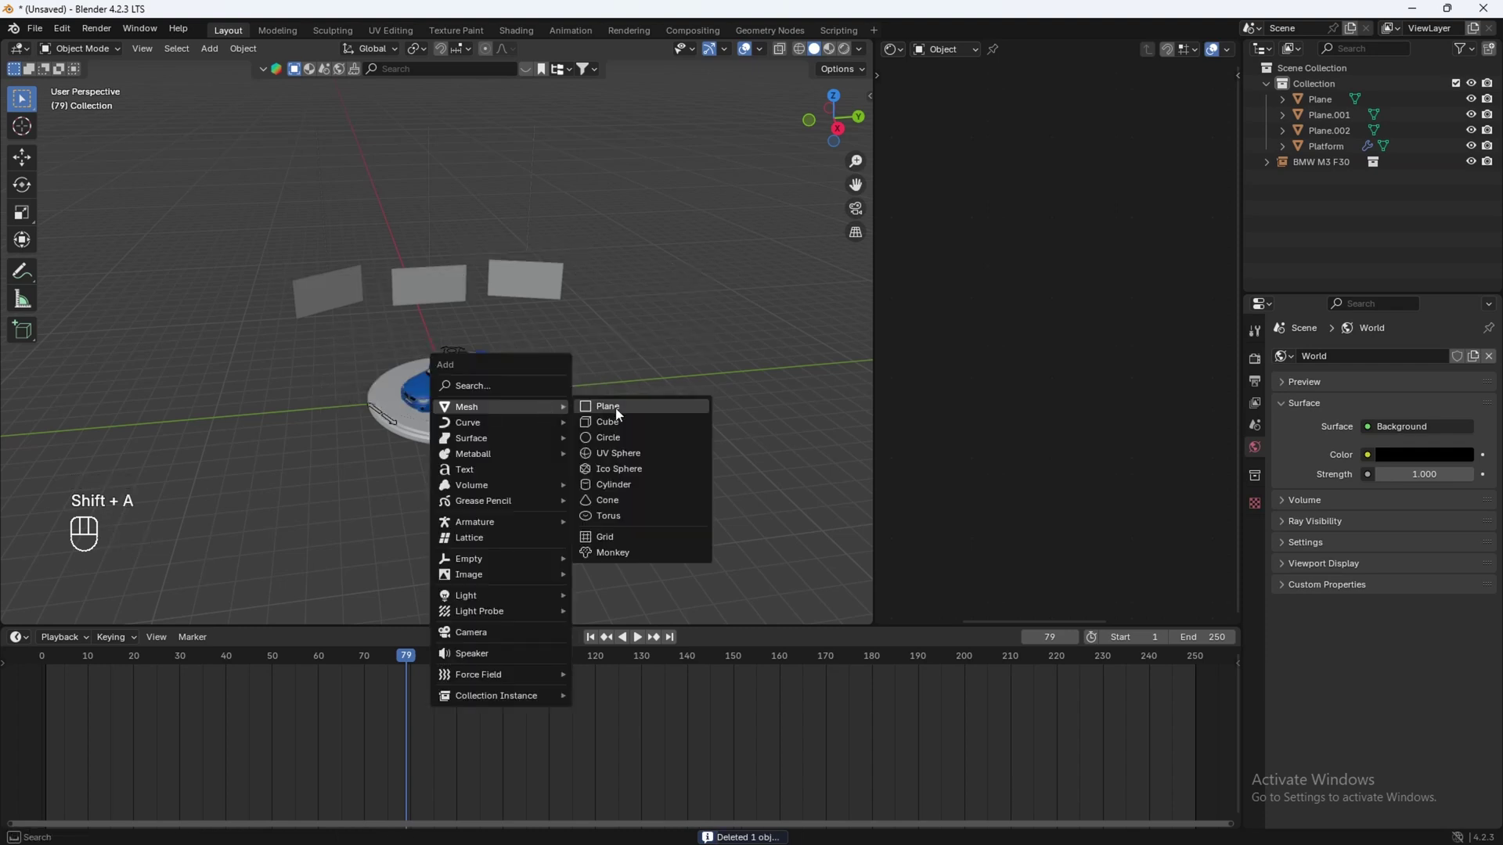
key("s")
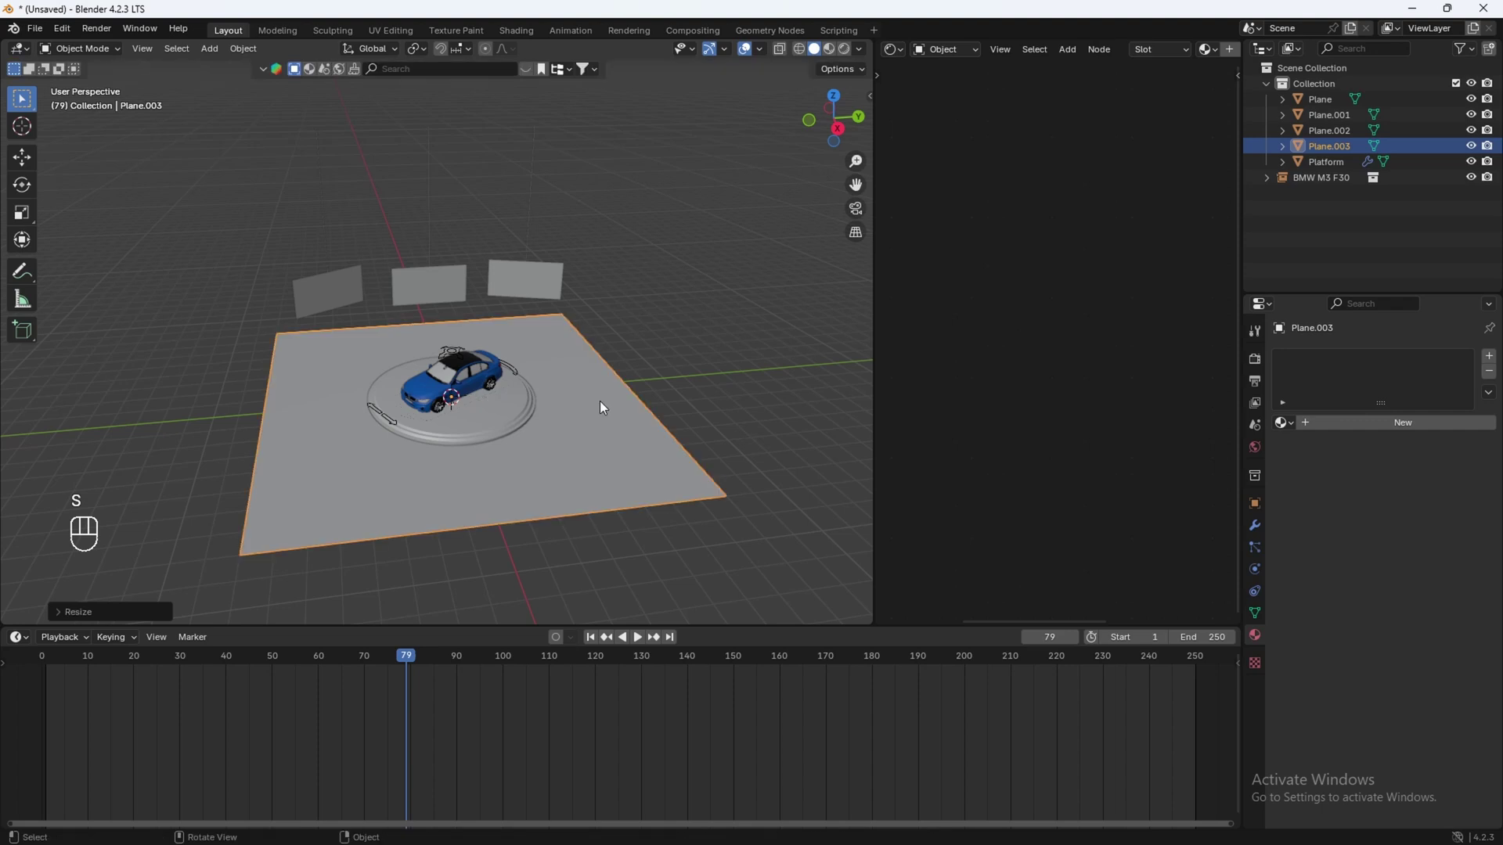
Step: Enlarge the floor plane further and orbit to view its outer edges
key("s")
left_click(437, 248)
left_click_drag(534, 374, 347, 360)
left_click_drag(382, 356, 522, 350)
left_click_drag(522, 351, 437, 375)
middle_click(529, 350)
Step: In Edit Mode with edge select, extrude the floor's outer edges upward along Z into studio walls
key("Tab")
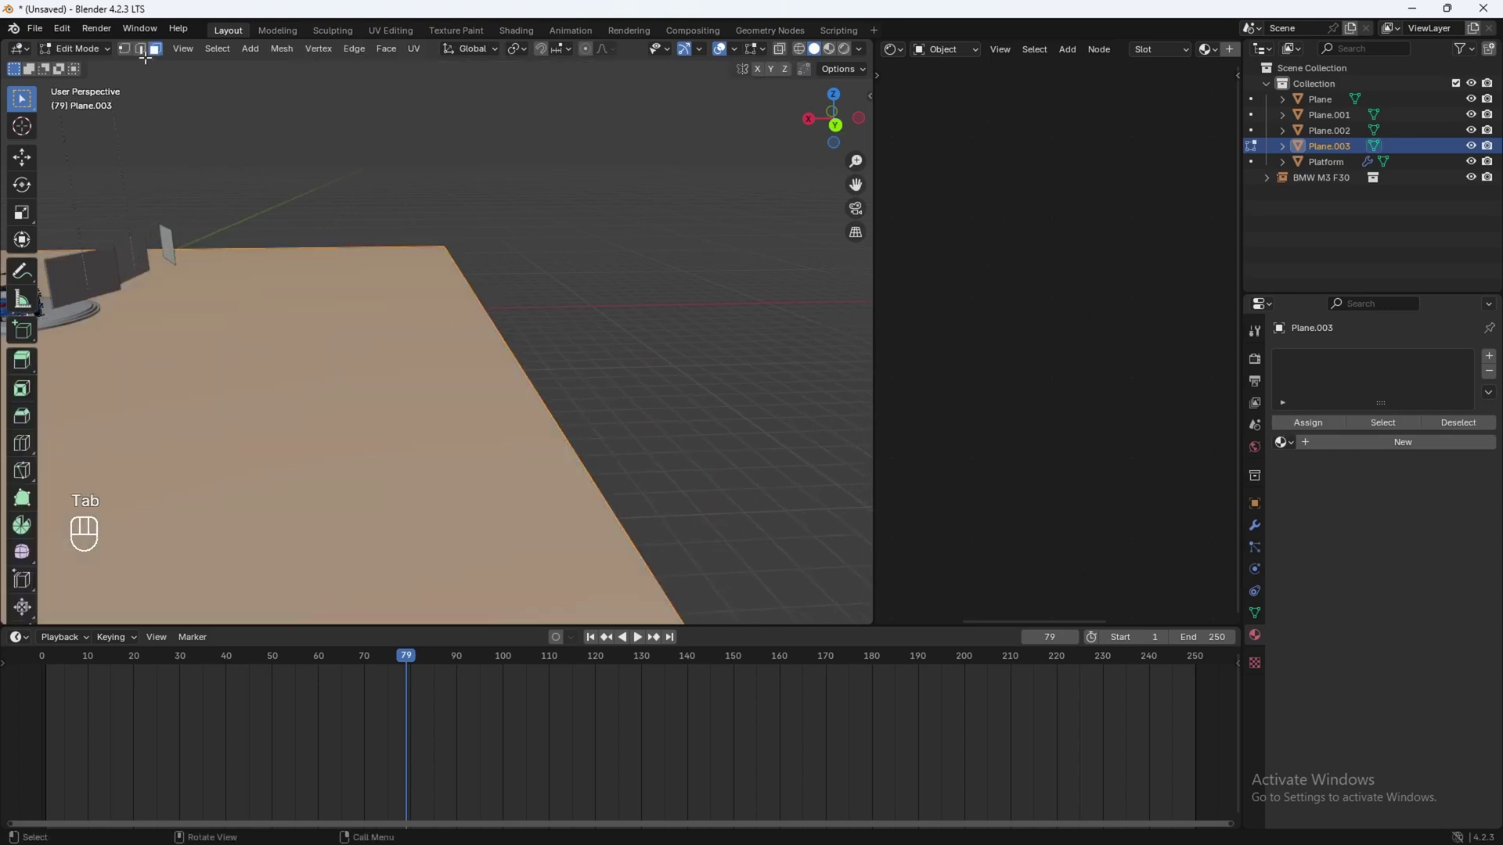
left_click(148, 55)
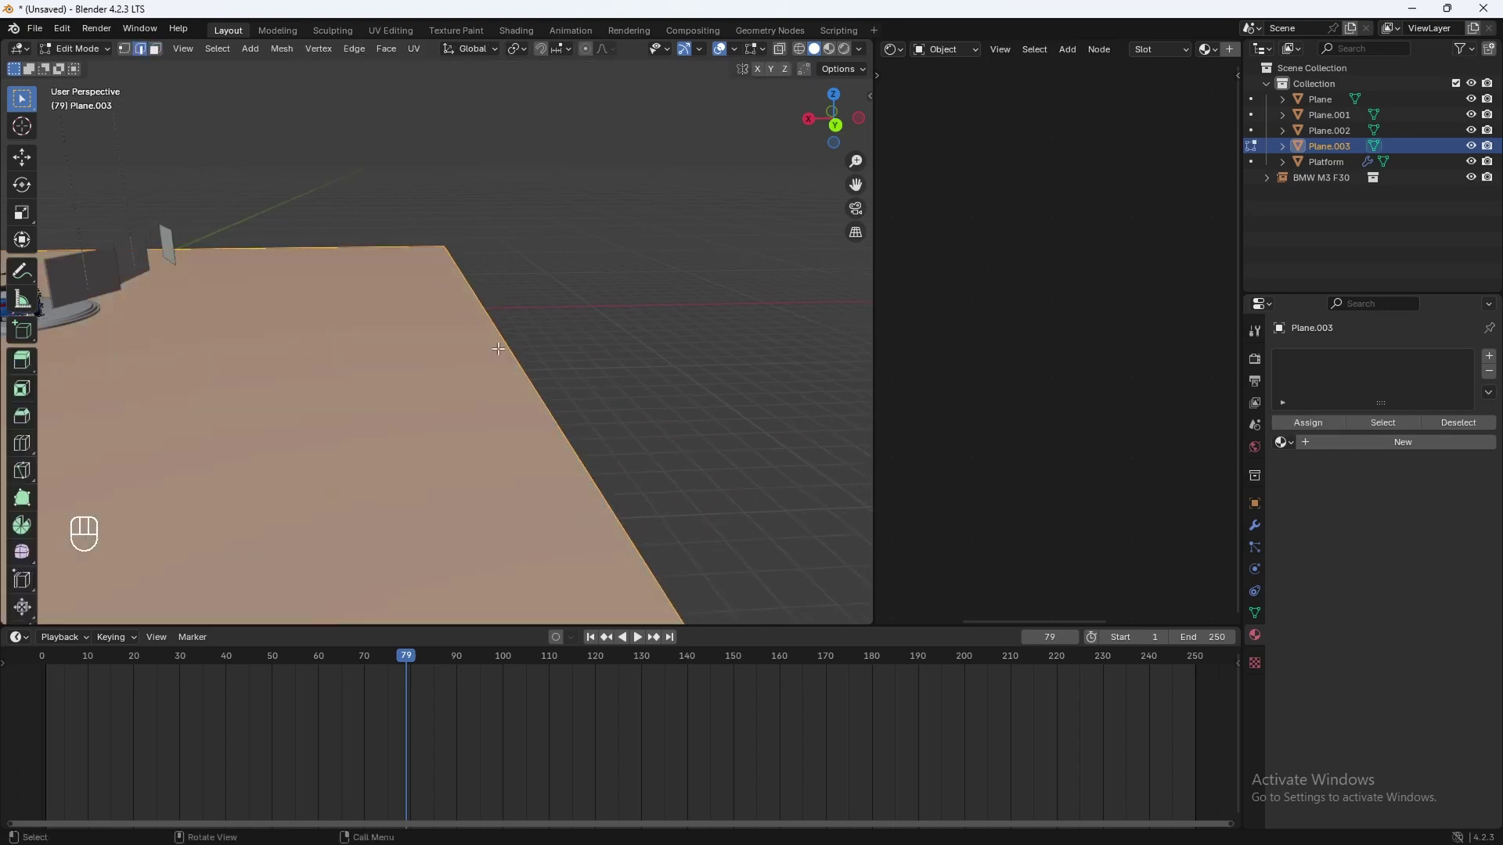
key("e")
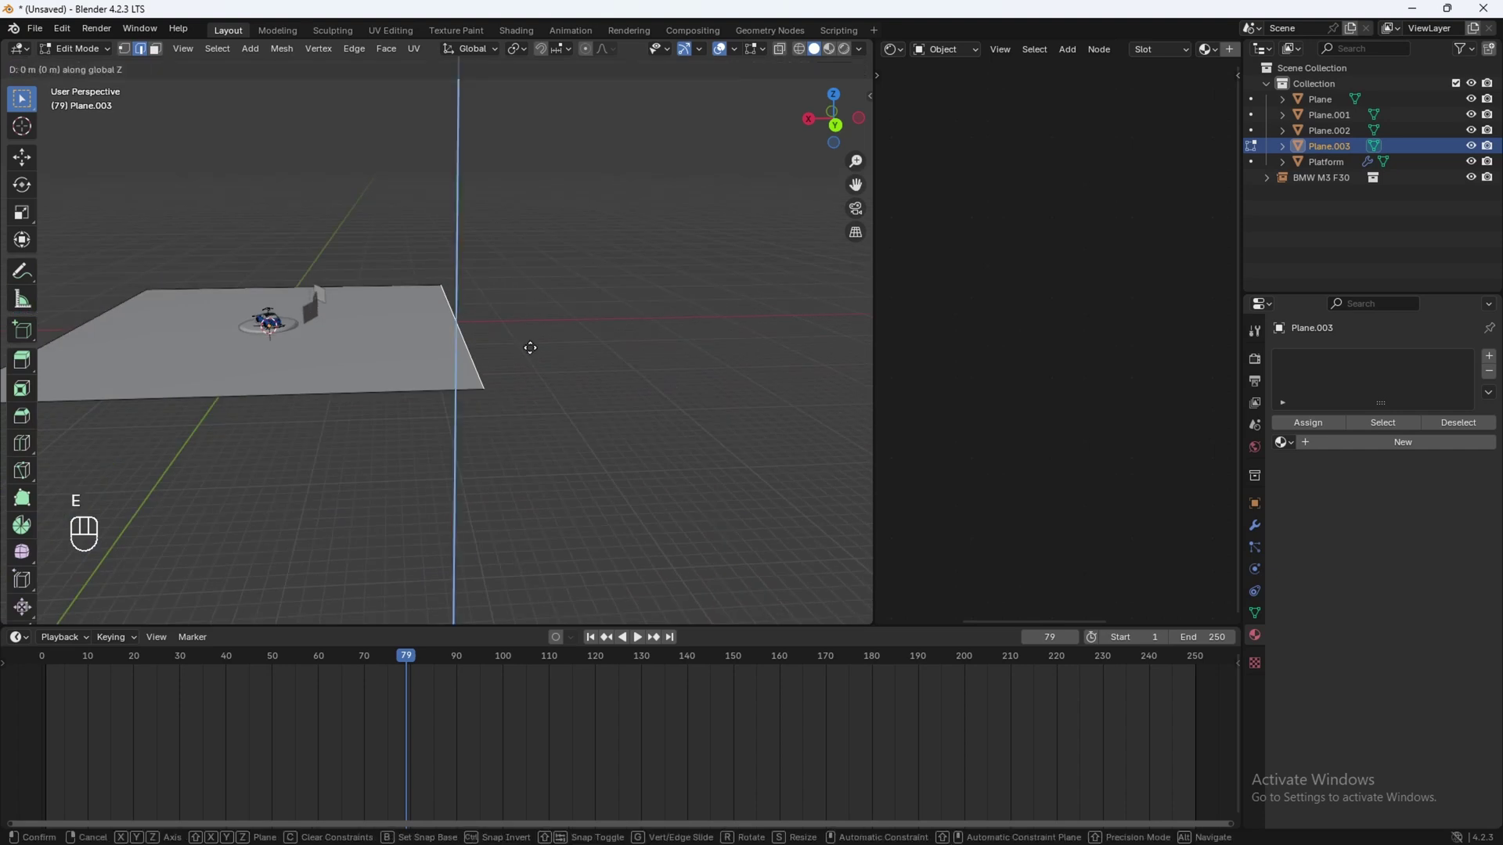
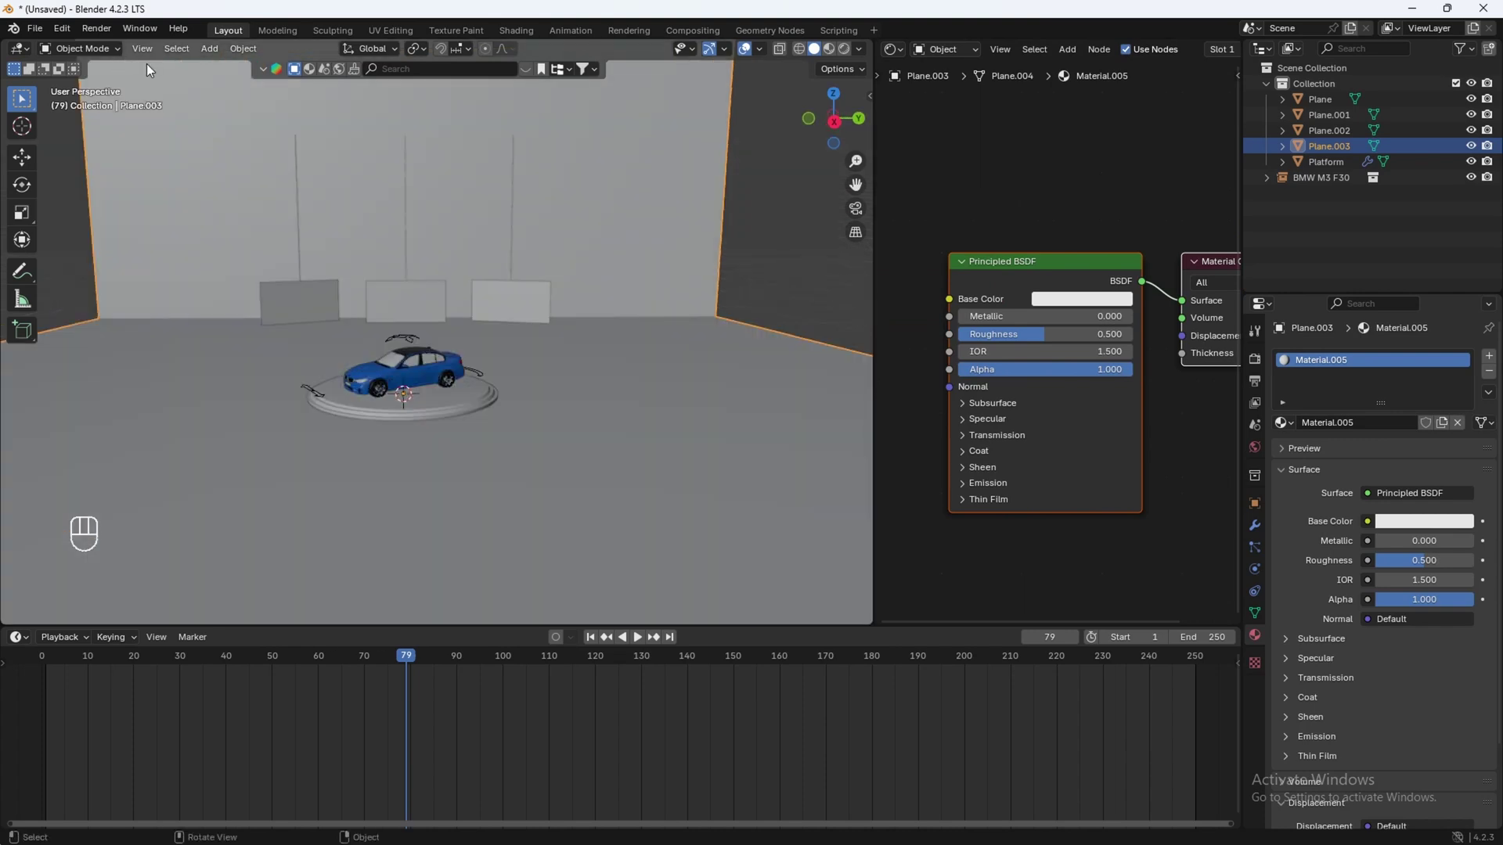
Step: Add a camera, view through it and fly it low to frame the blue car on its platform
key("shift+a")
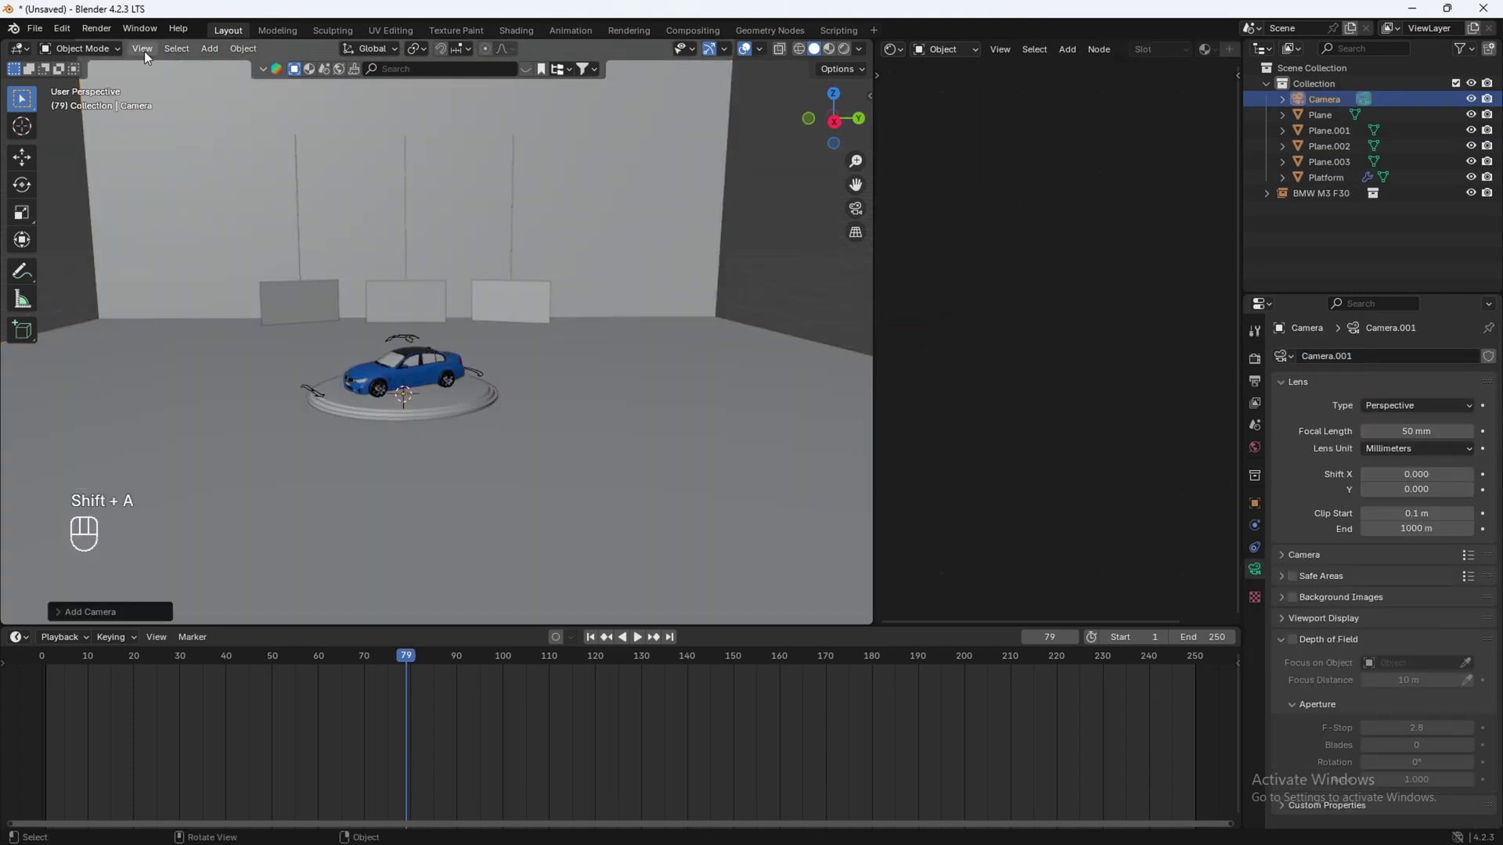
left_click_drag(151, 59, 412, 253)
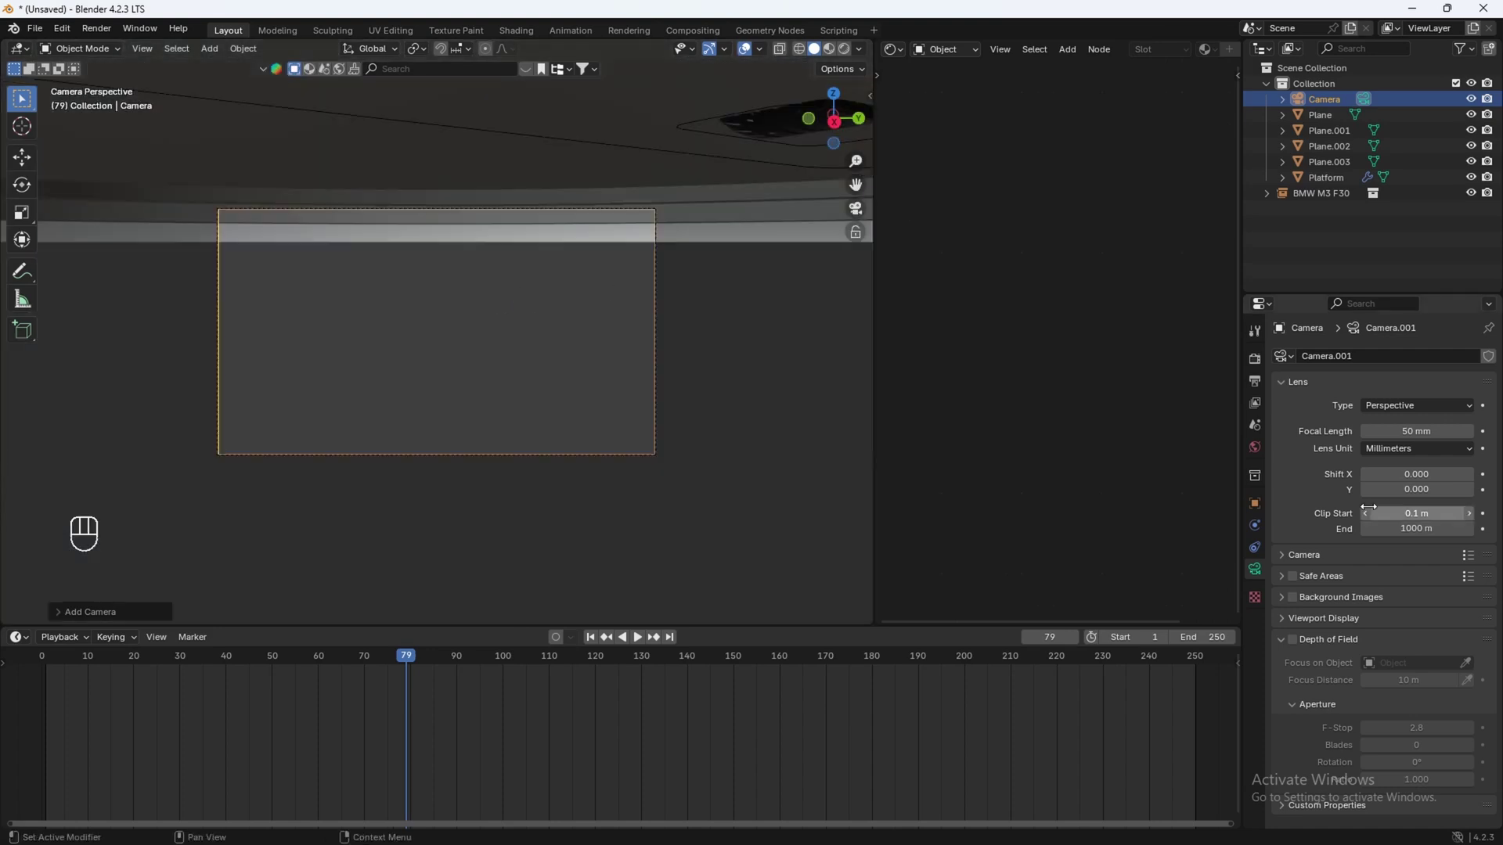
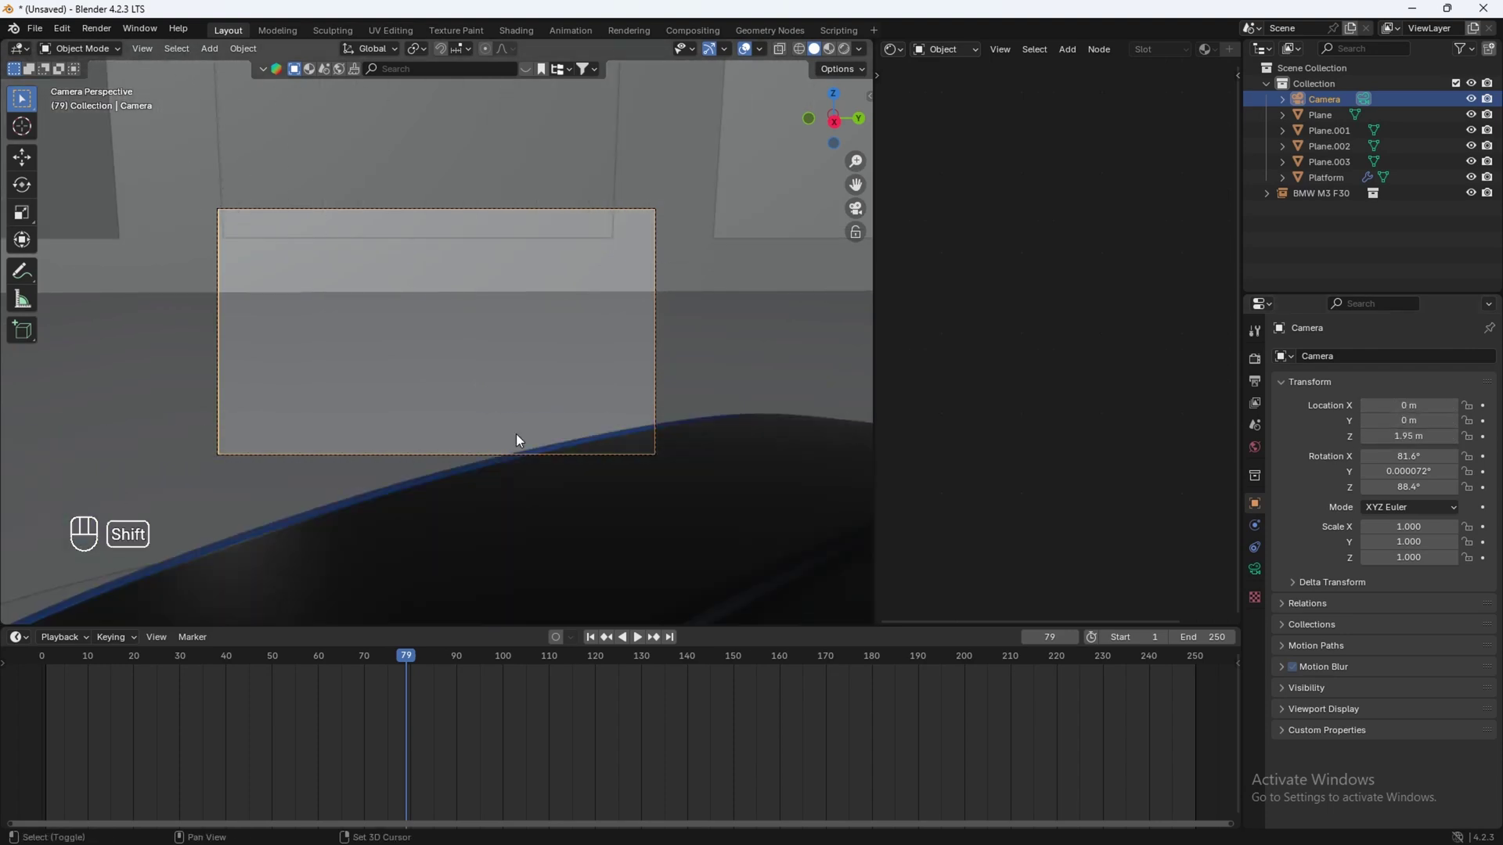
key("shift+`")
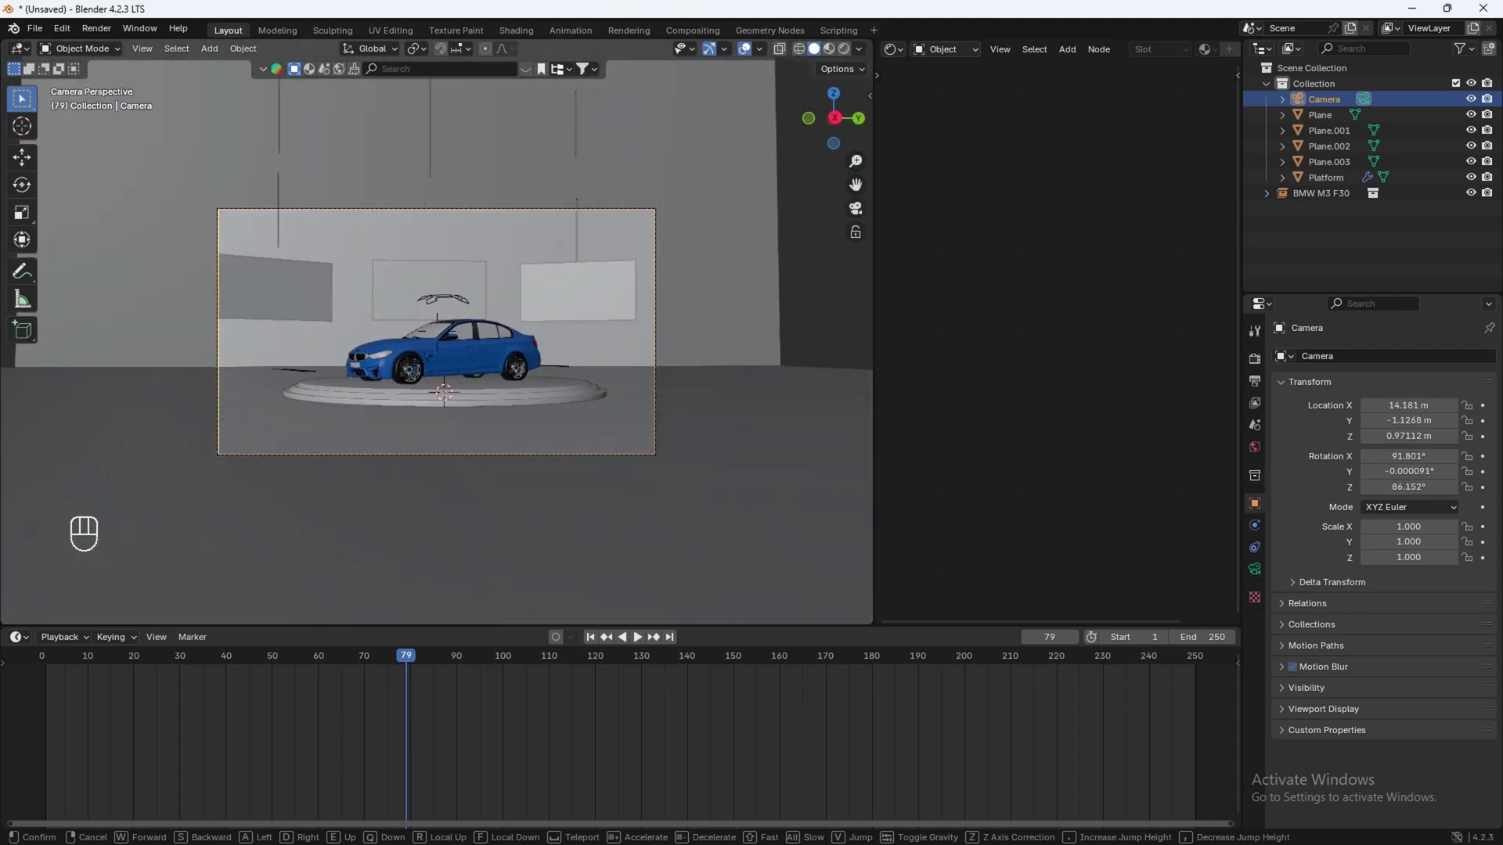
Step: Set the camera's Transform to a tidy low position at 90° heading and show its Lens settings
left_click(1259, 387)
left_click(1379, 466)
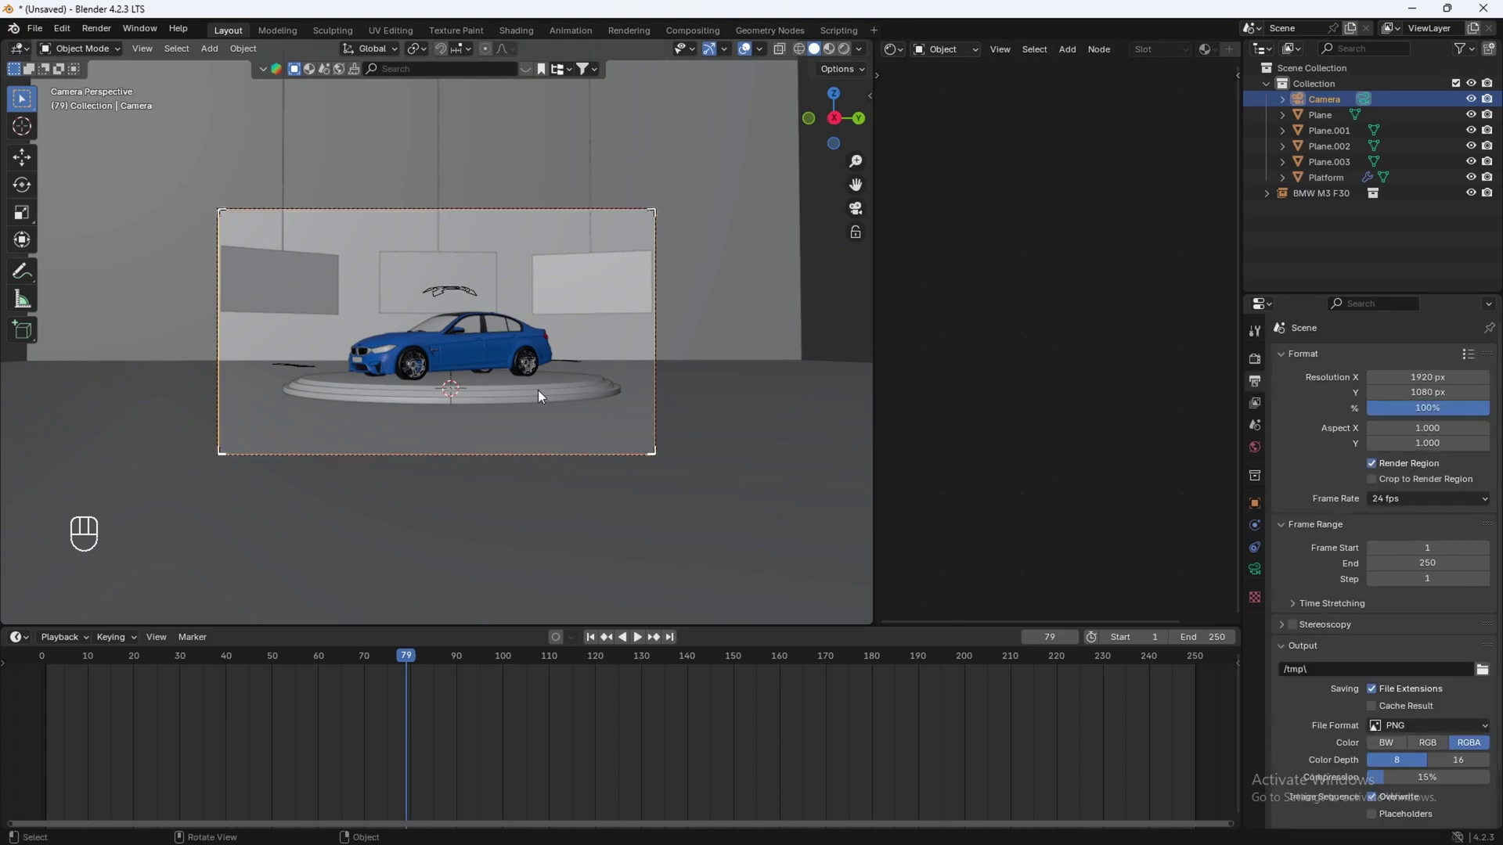
key("z")
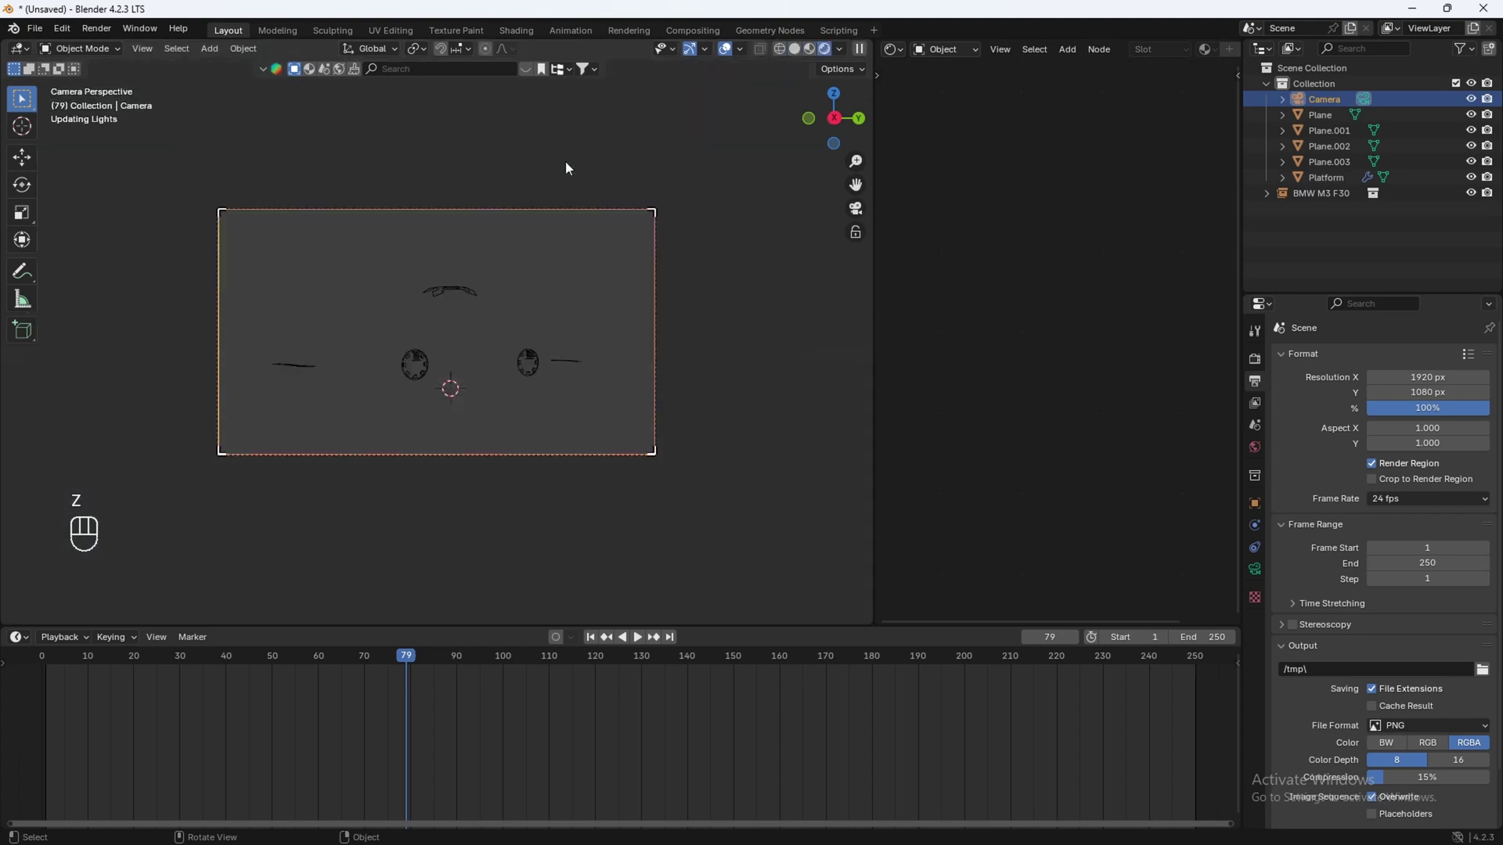
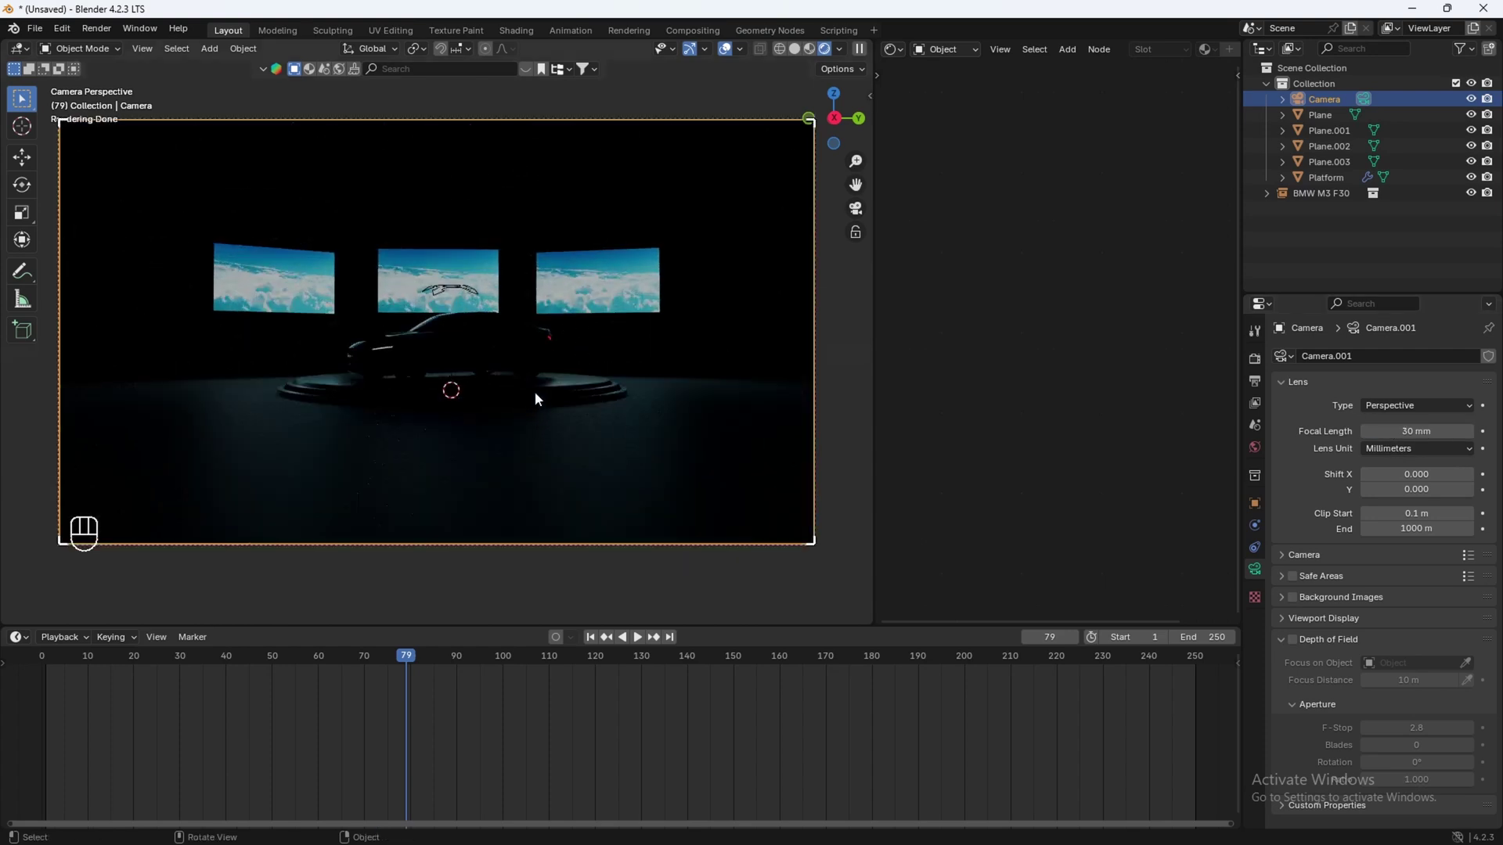
left_click(1266, 506)
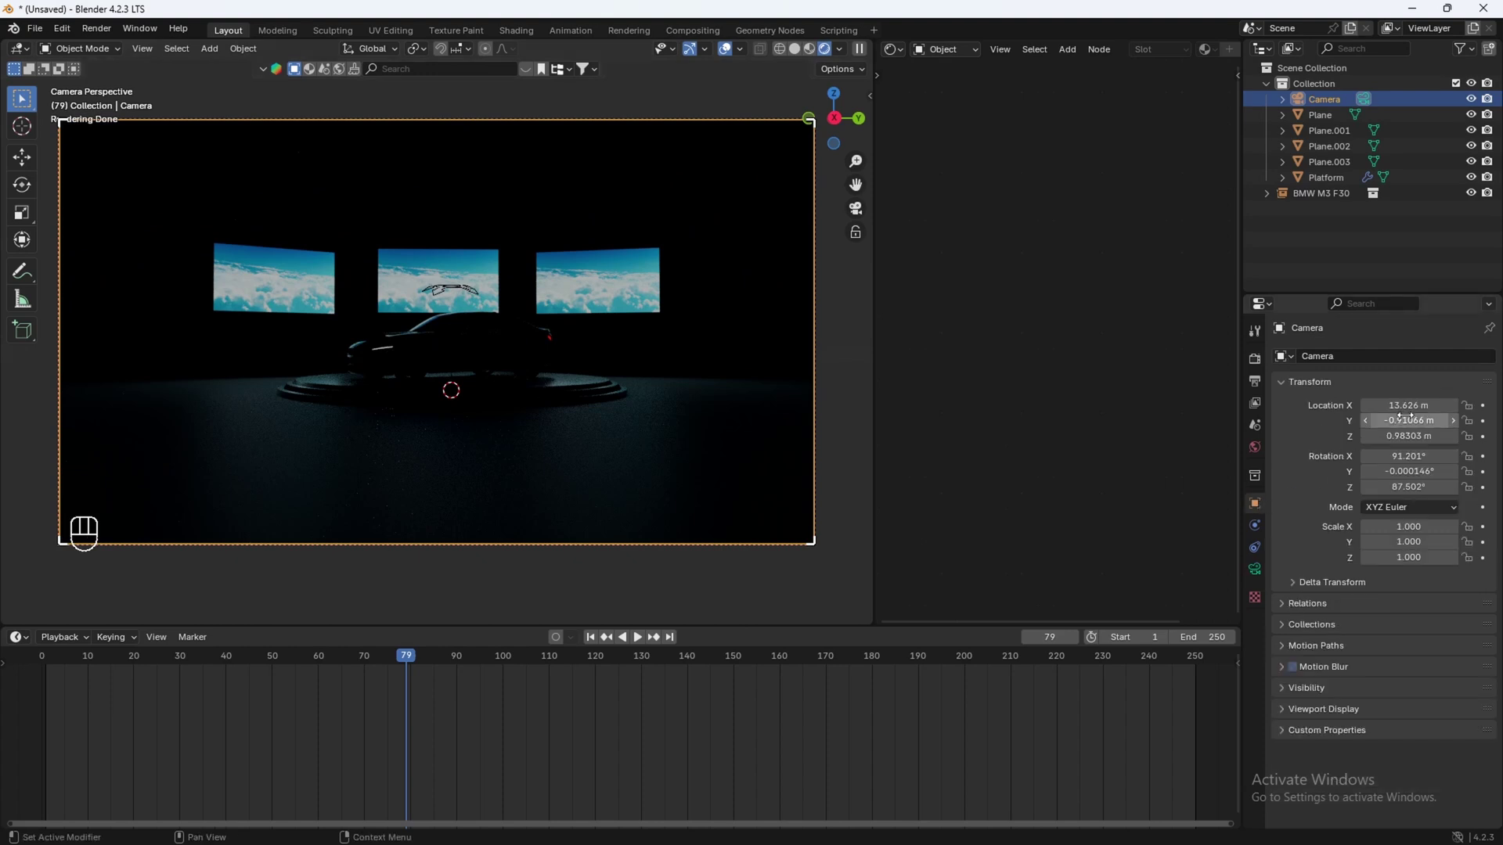
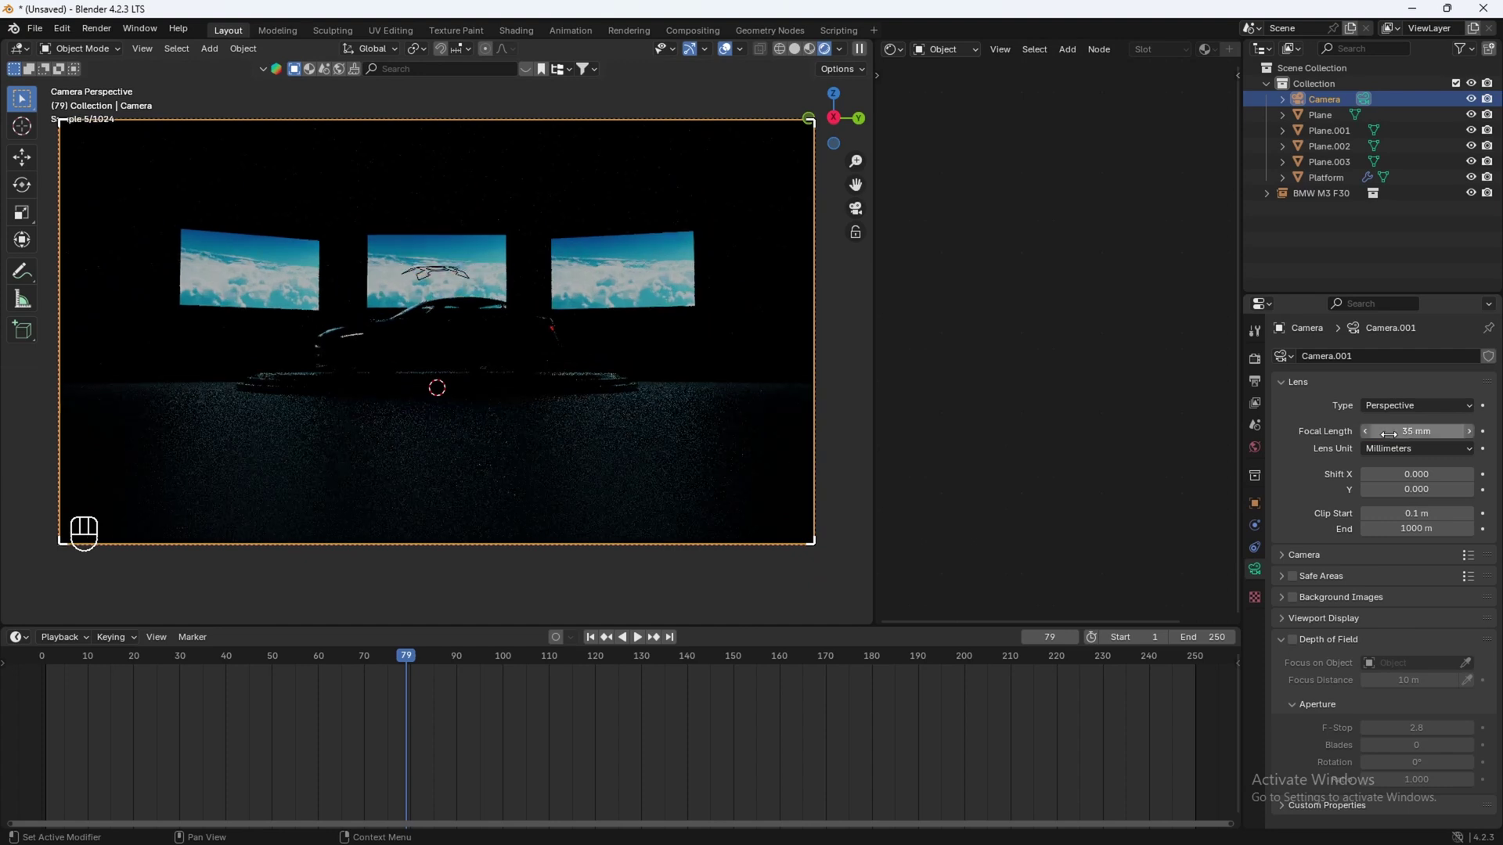
Step: Check the camera framing in rendered preview, then orbit back around the car in solid shading
key("z")
left_click_drag(310, 367, 366, 403)
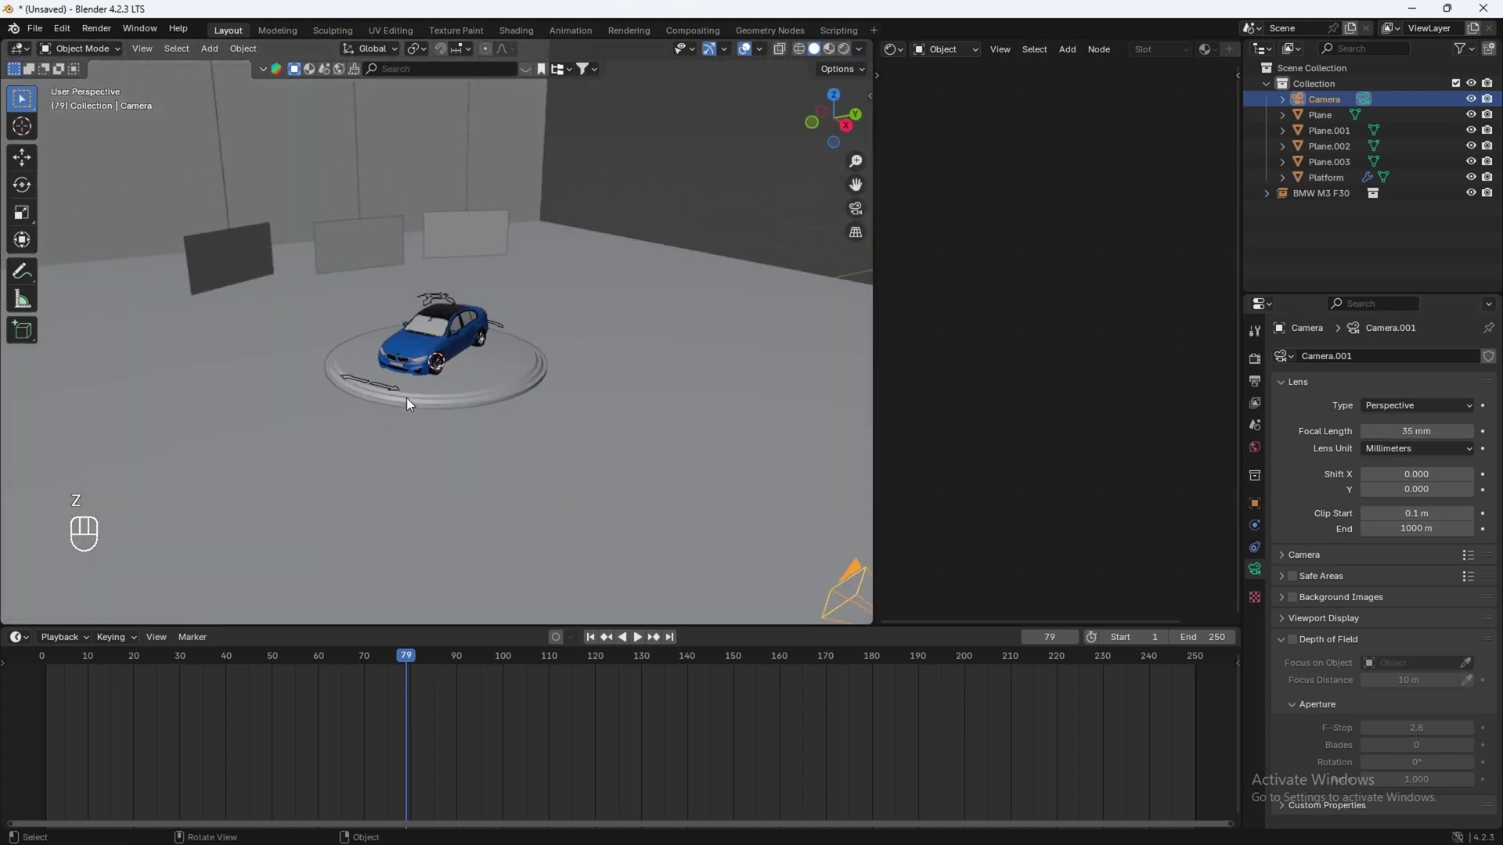
left_click_drag(497, 386, 433, 354)
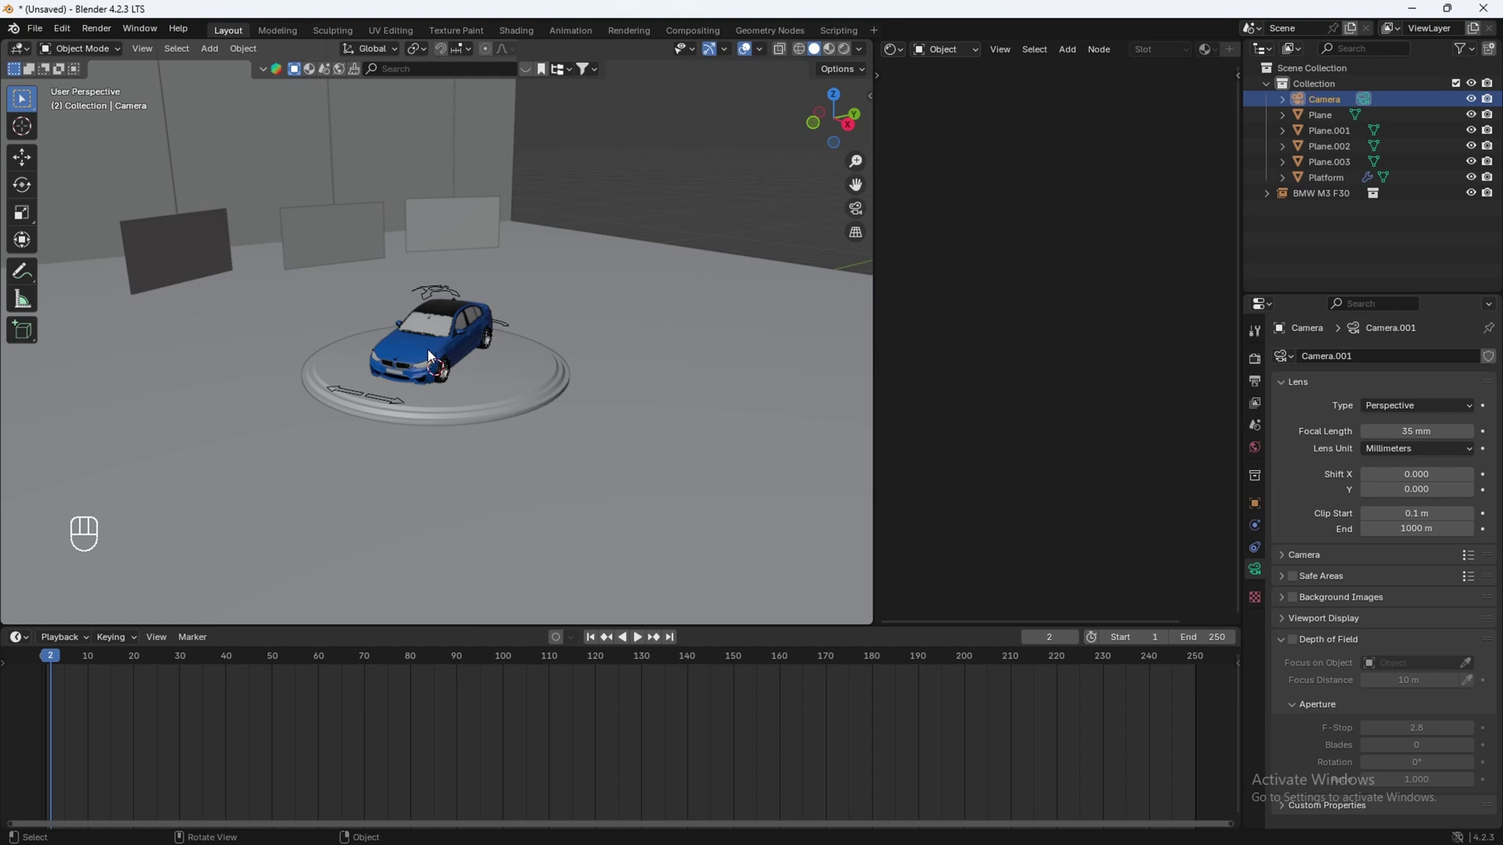
left_click_drag(508, 374, 458, 370)
key("z")
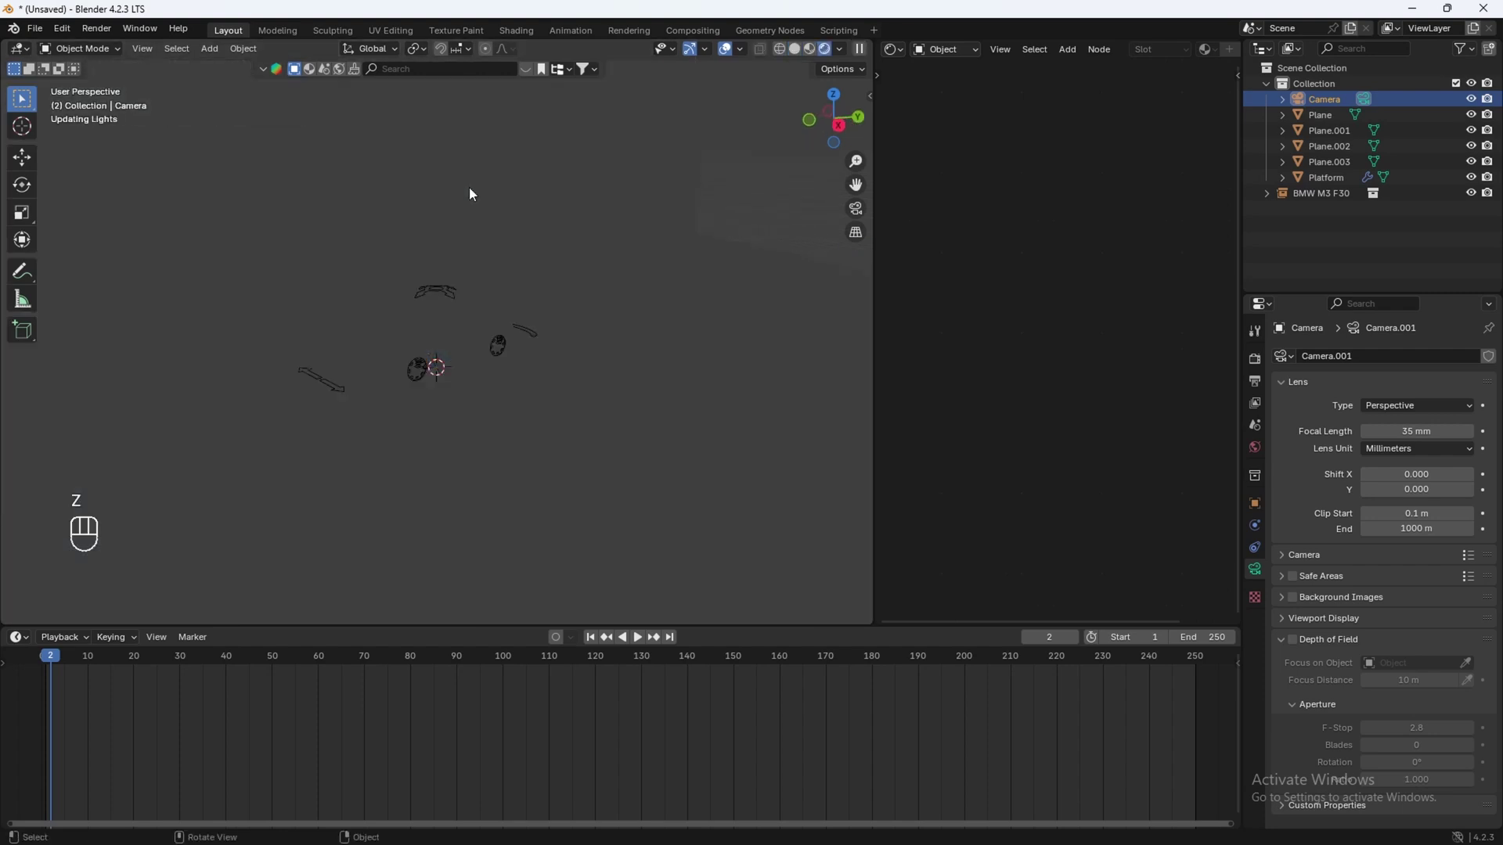
key("KP_0")
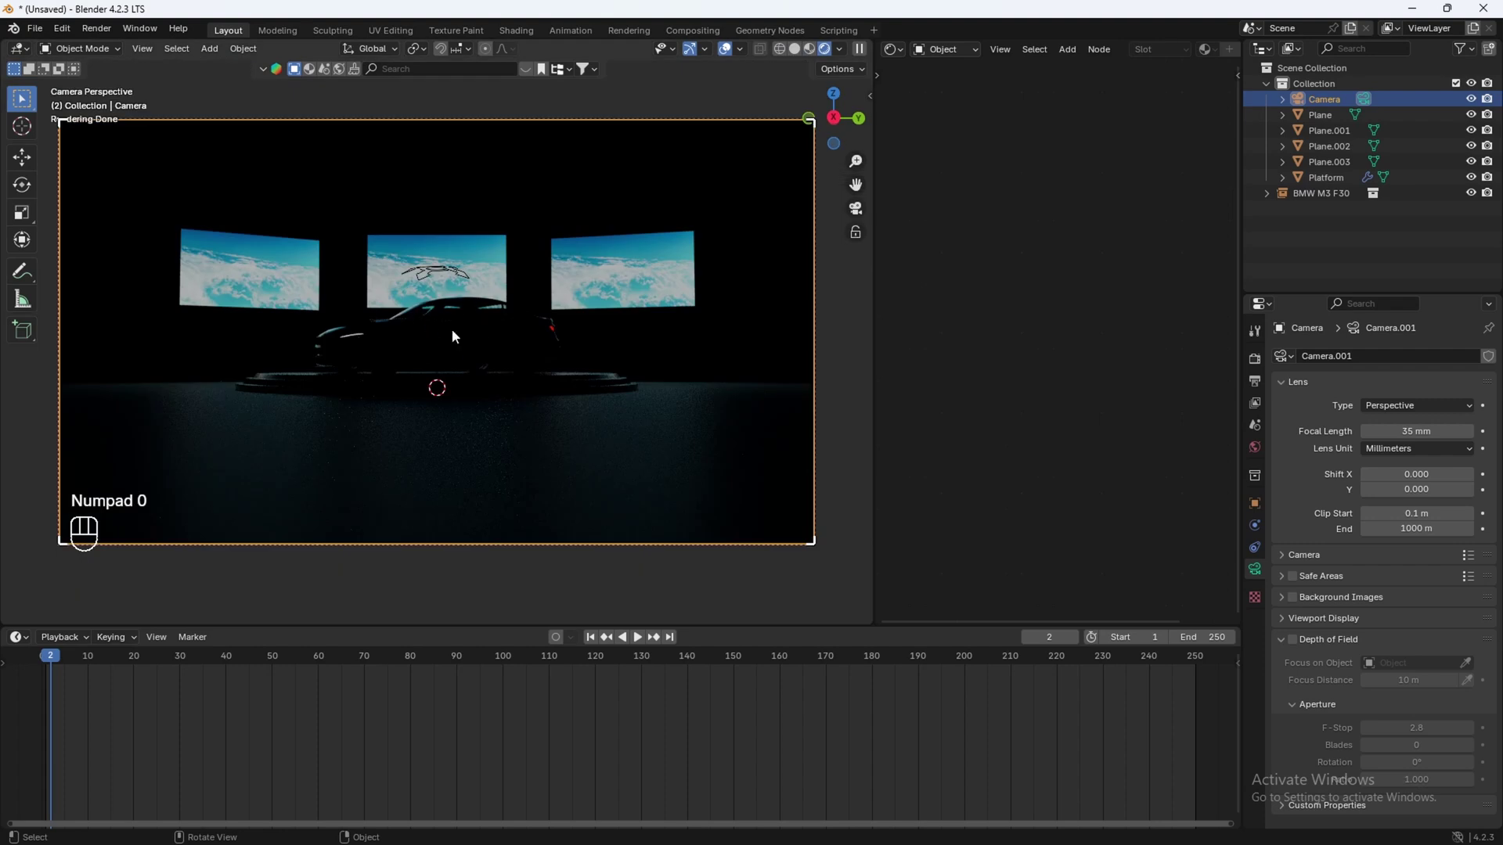
key("shift+z")
left_click(365, 397)
left_click_drag(473, 382, 438, 382)
left_click_drag(469, 387, 500, 389)
left_click_drag(500, 389, 512, 396)
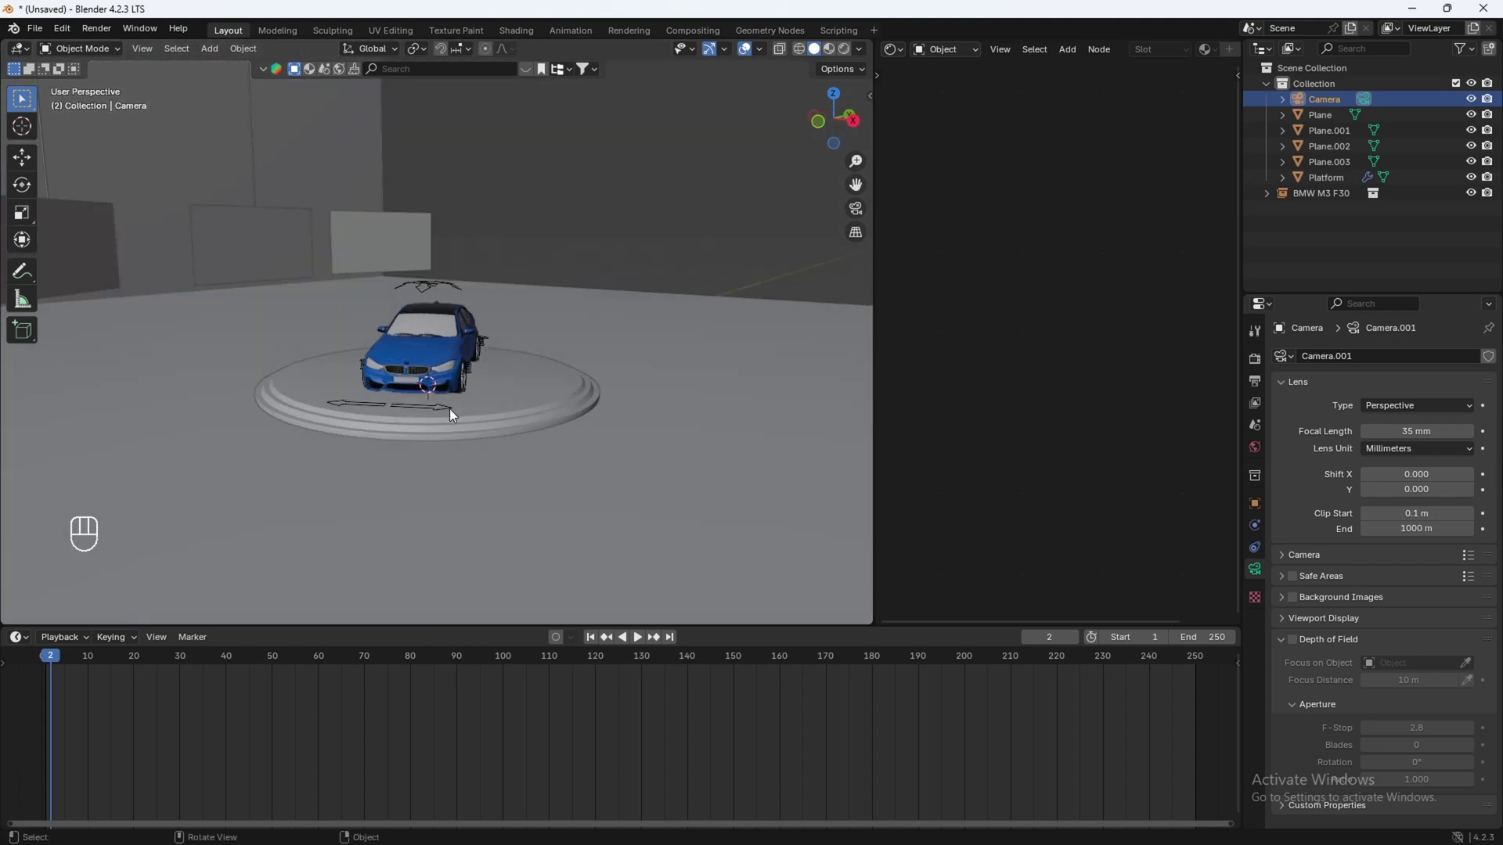
Step: Add an area light above the platform, 5 m size at 50 W, and check it through the camera
key("shift+a")
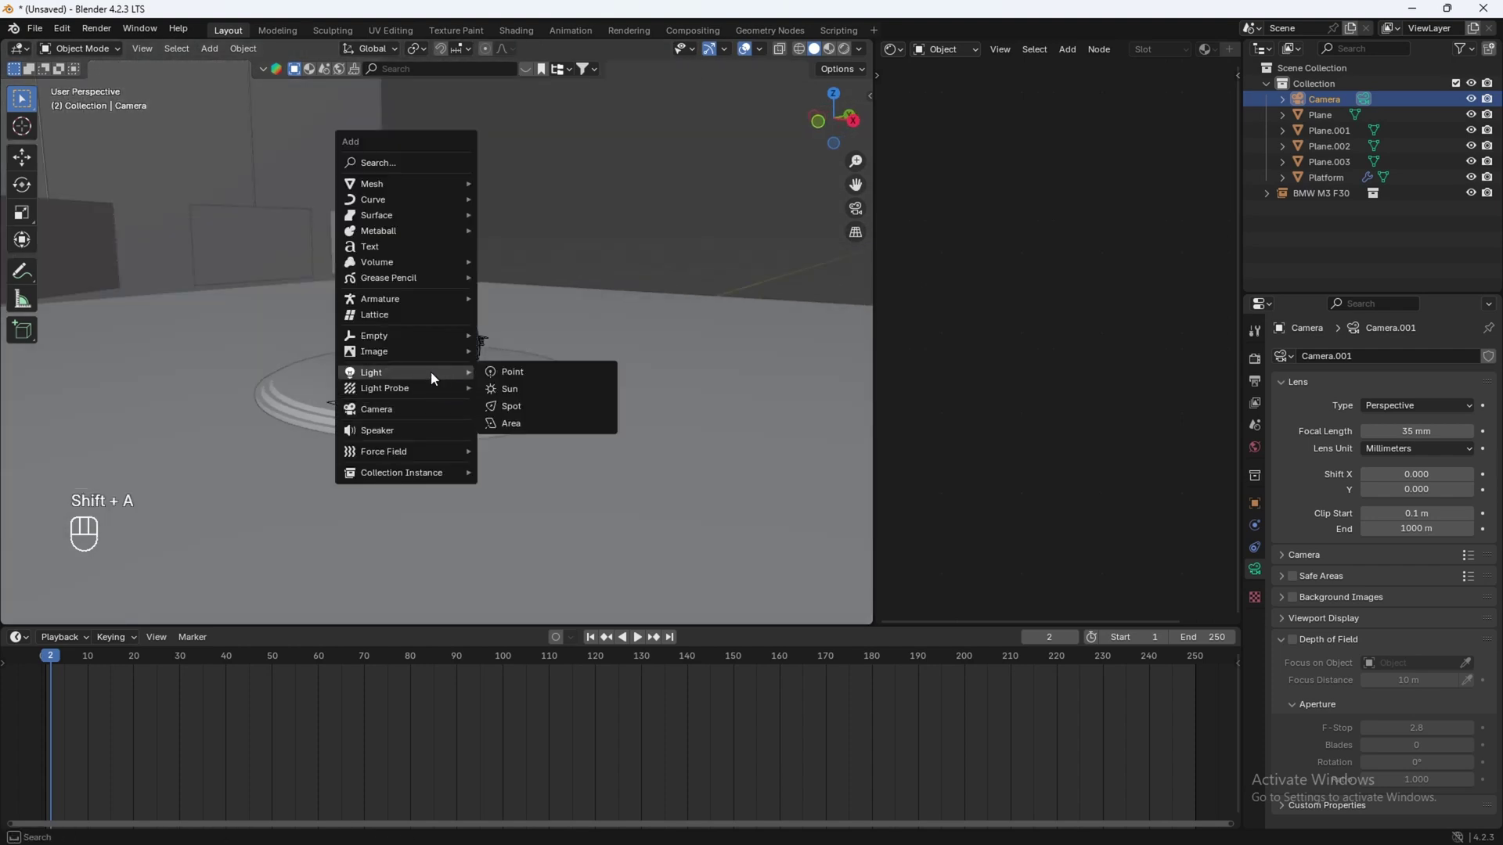
key("g")
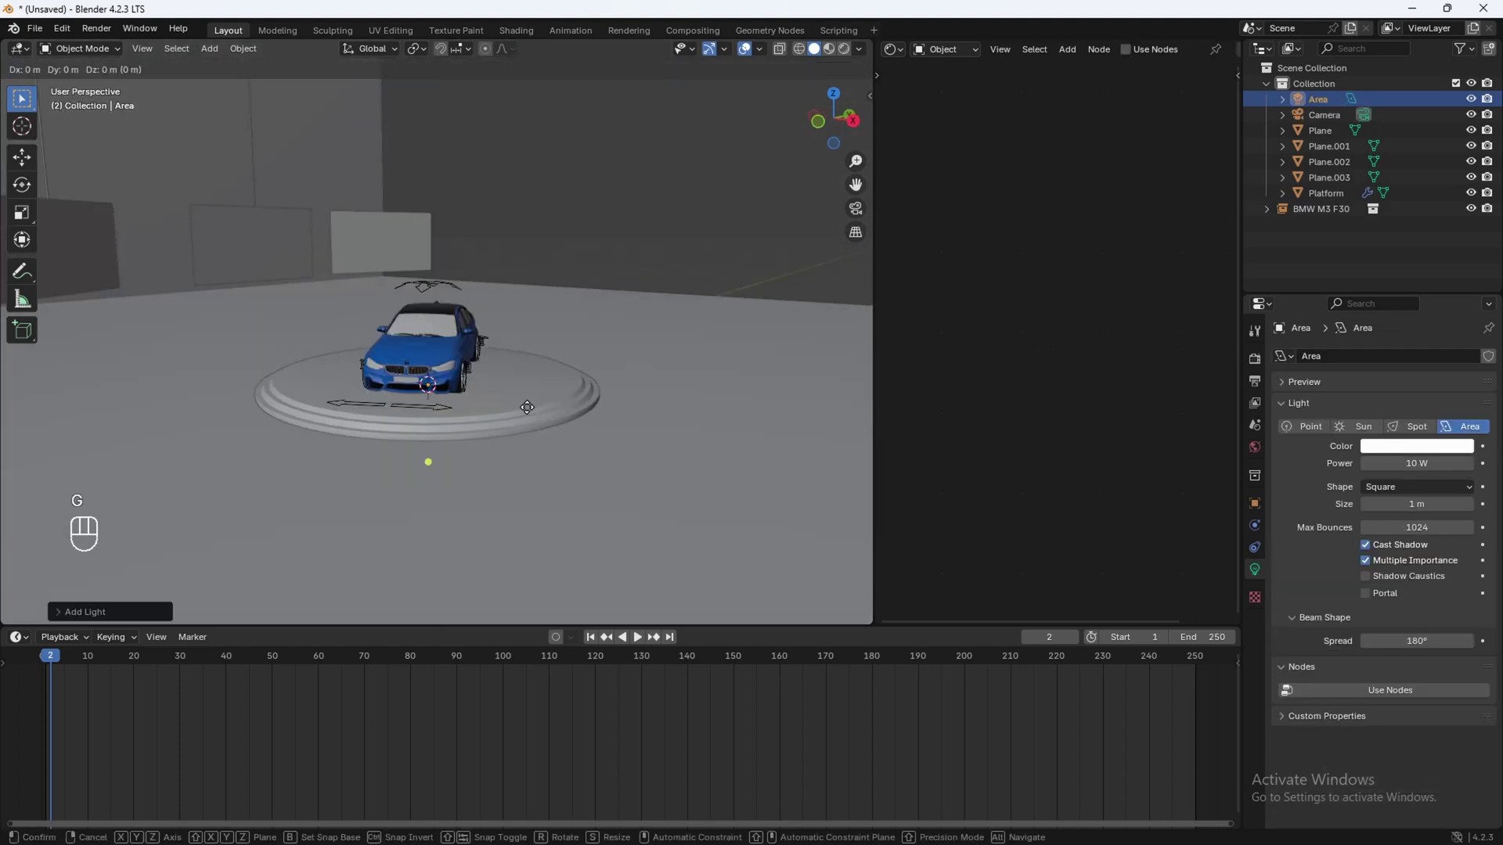
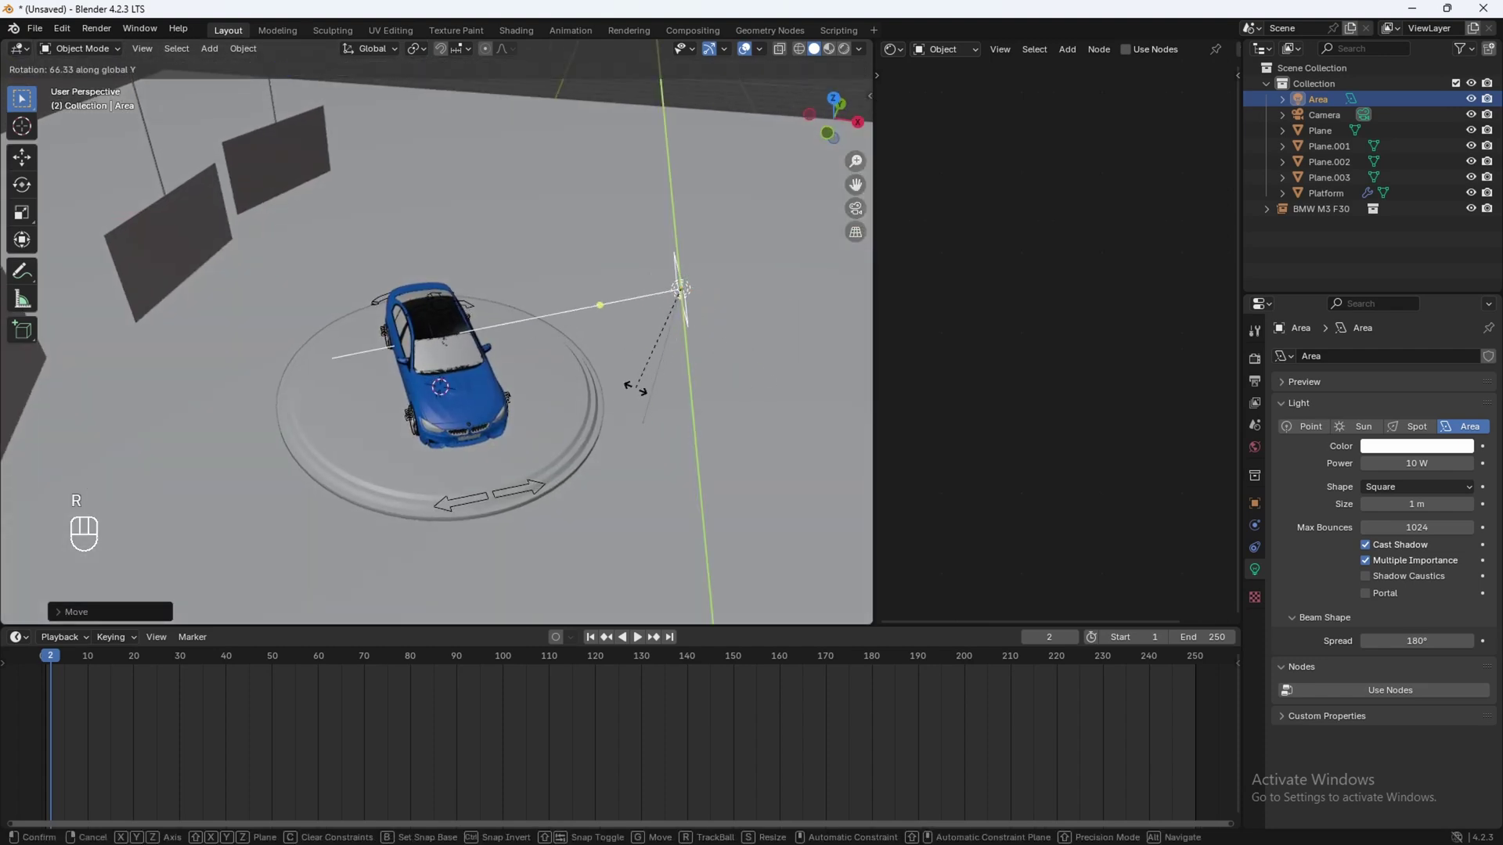
left_click_drag(569, 406, 492, 370)
key("z")
key("KP_0")
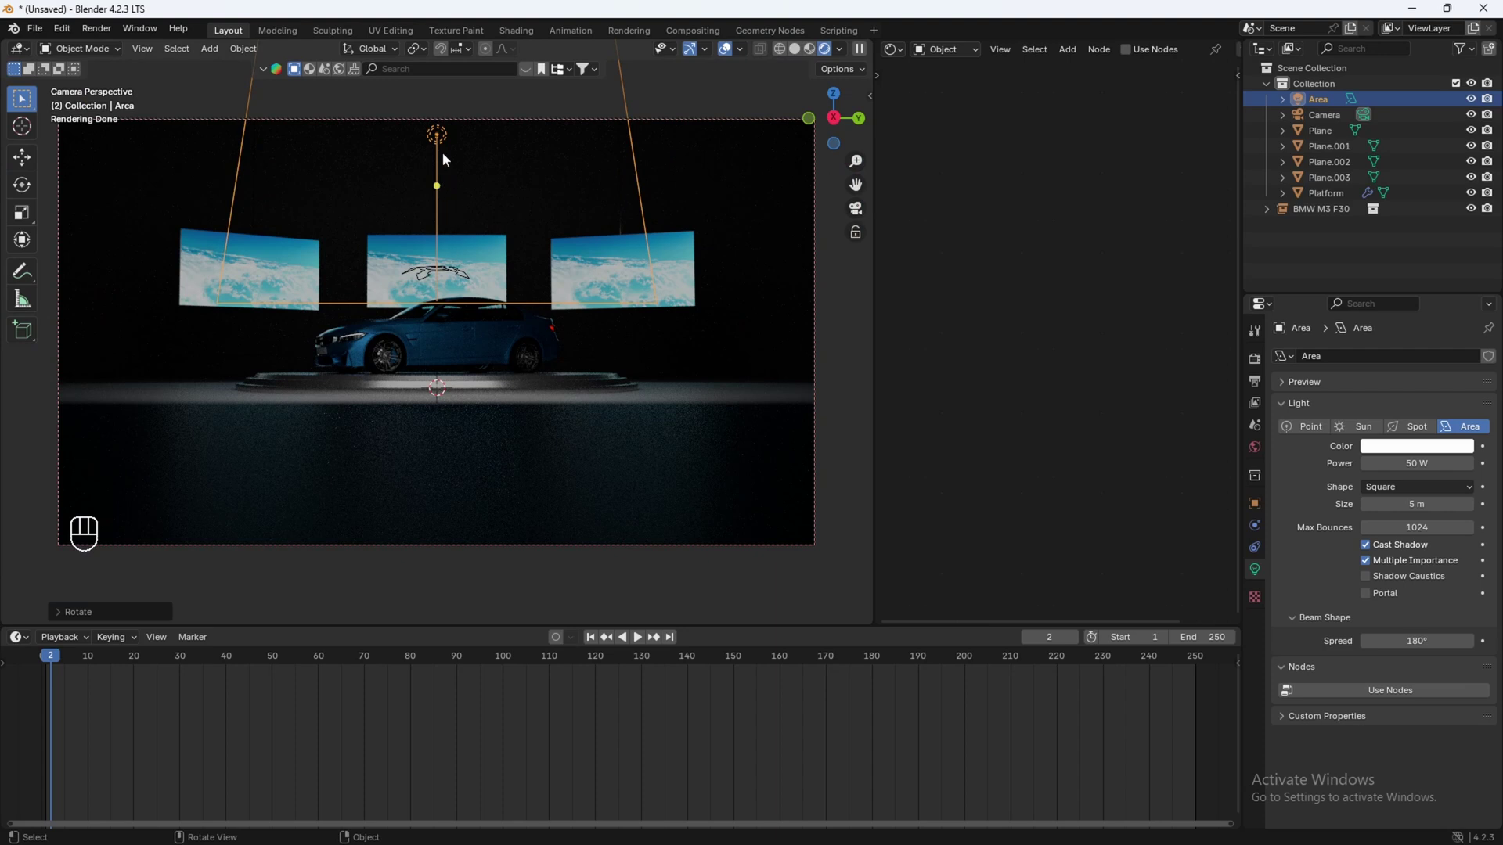
Step: Delete the area light and add a fresh 300 W, 5 m area light raised high above the car
key("x")
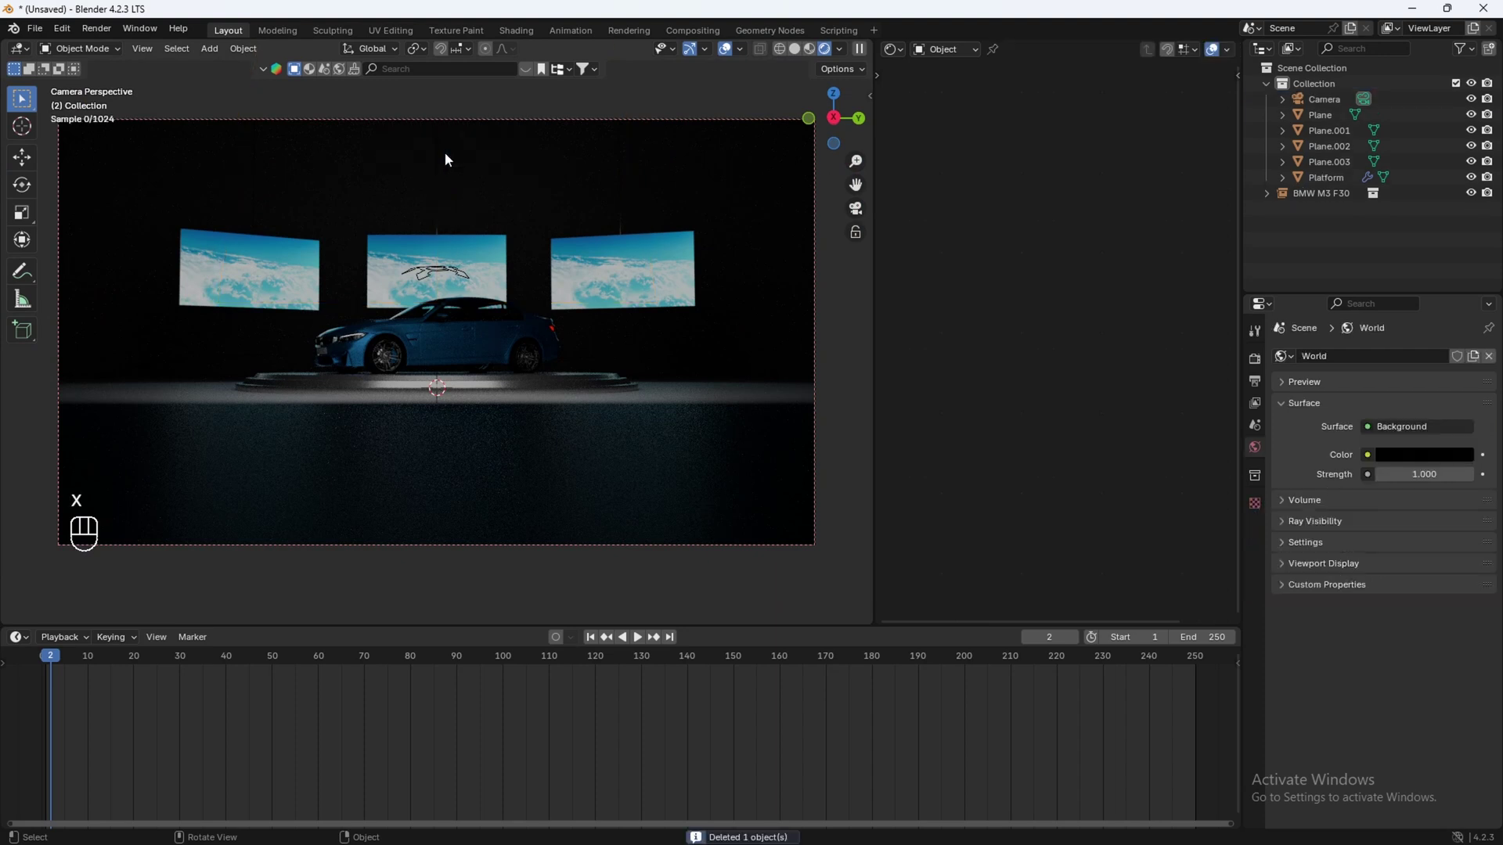
key("shift+a")
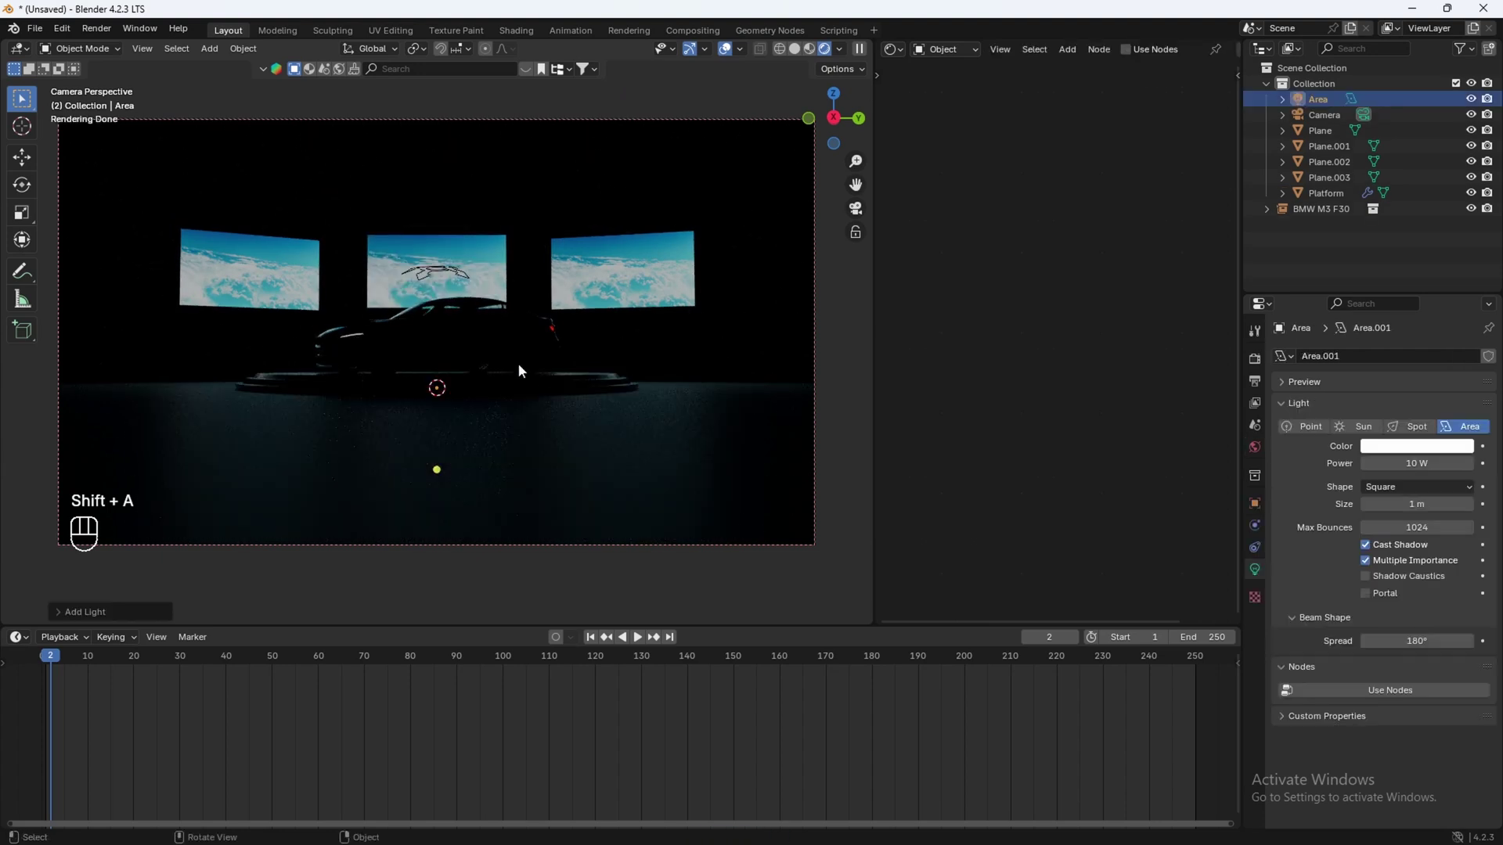
key("g")
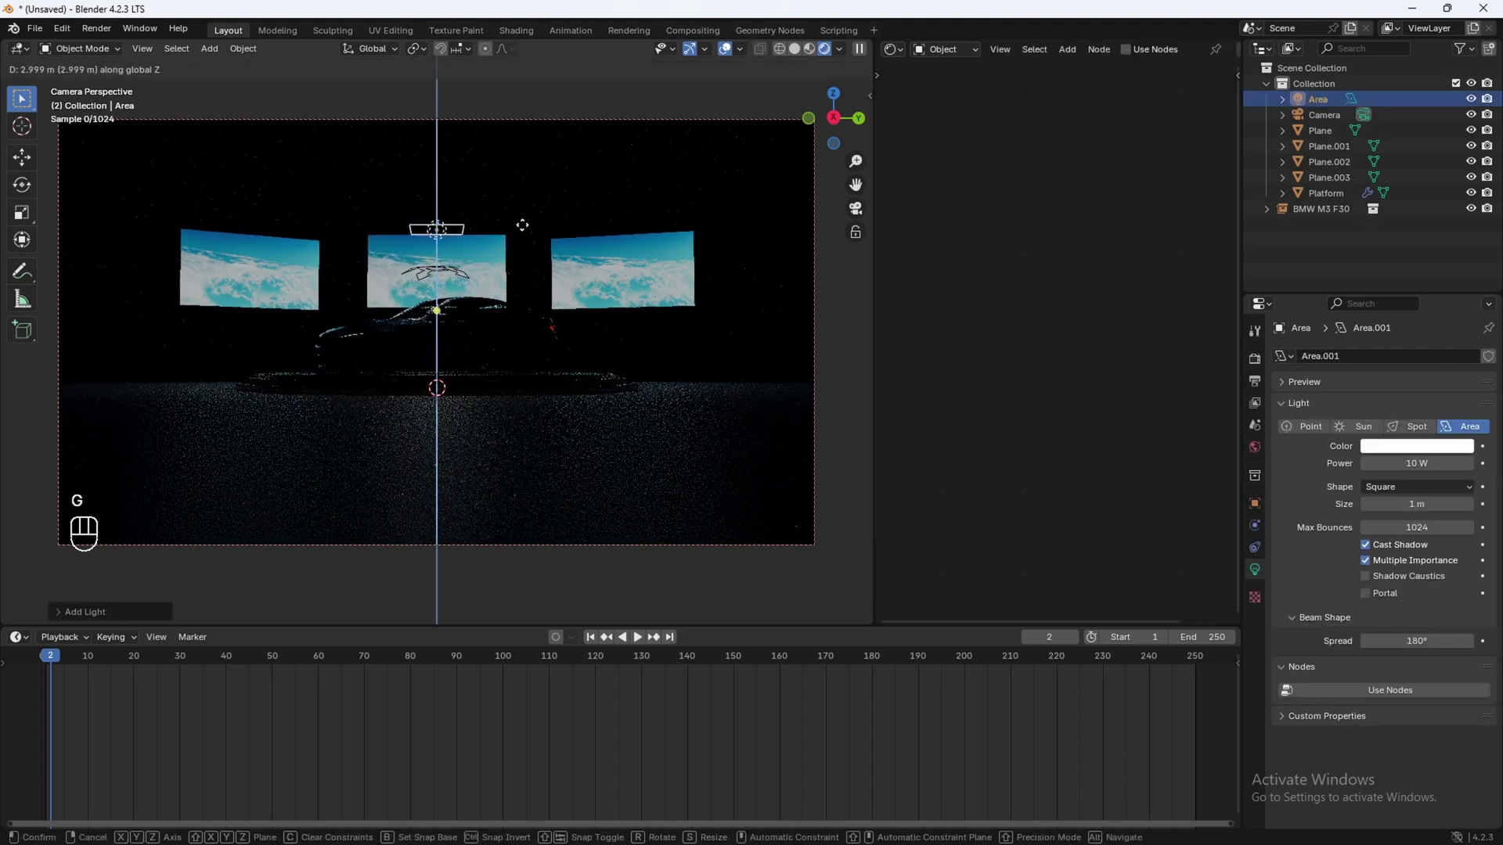
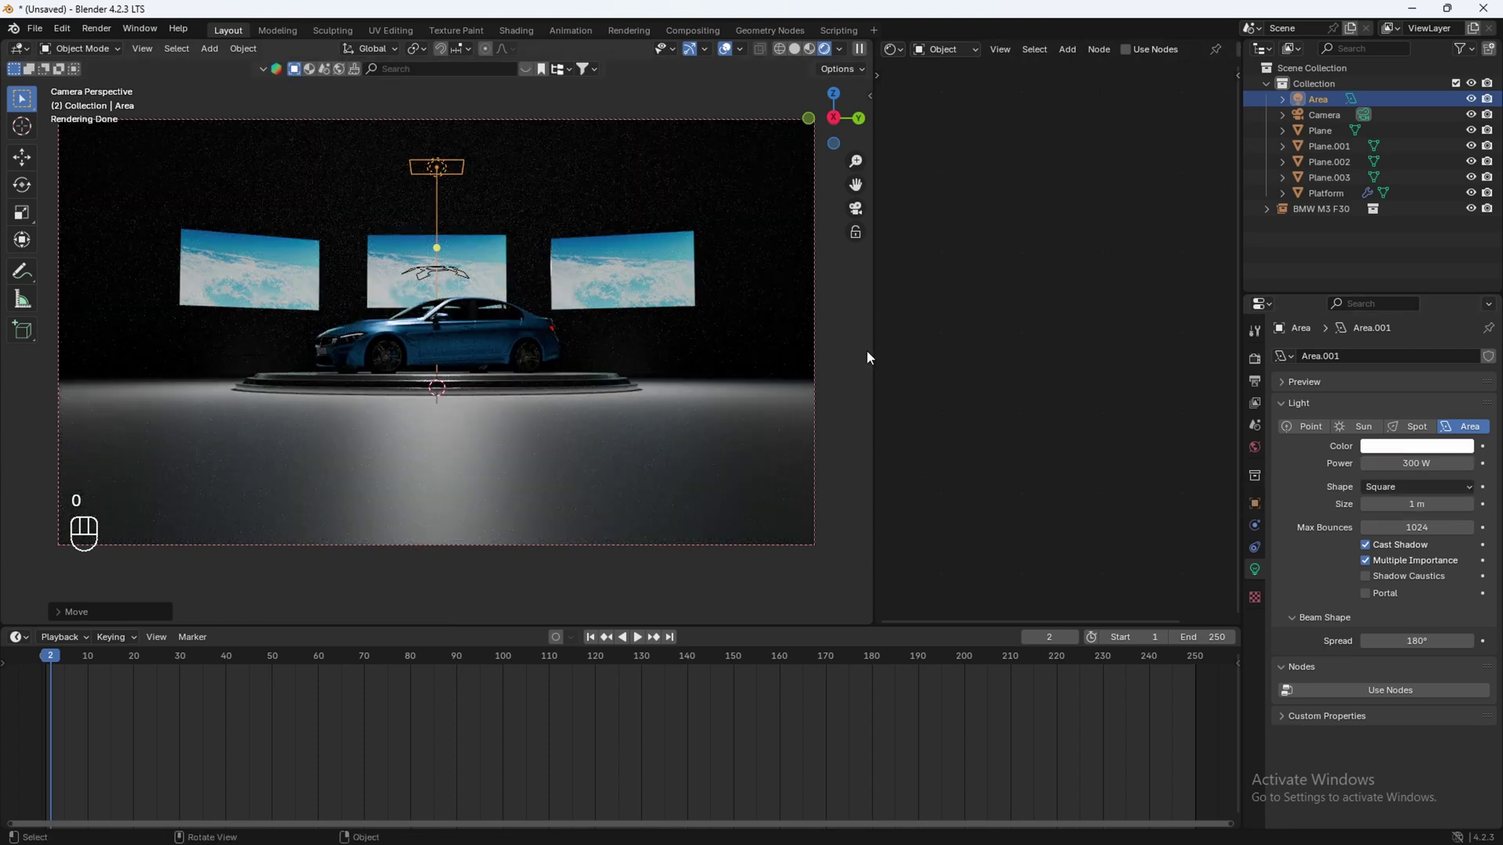
left_click_drag(537, 278, 550, 329)
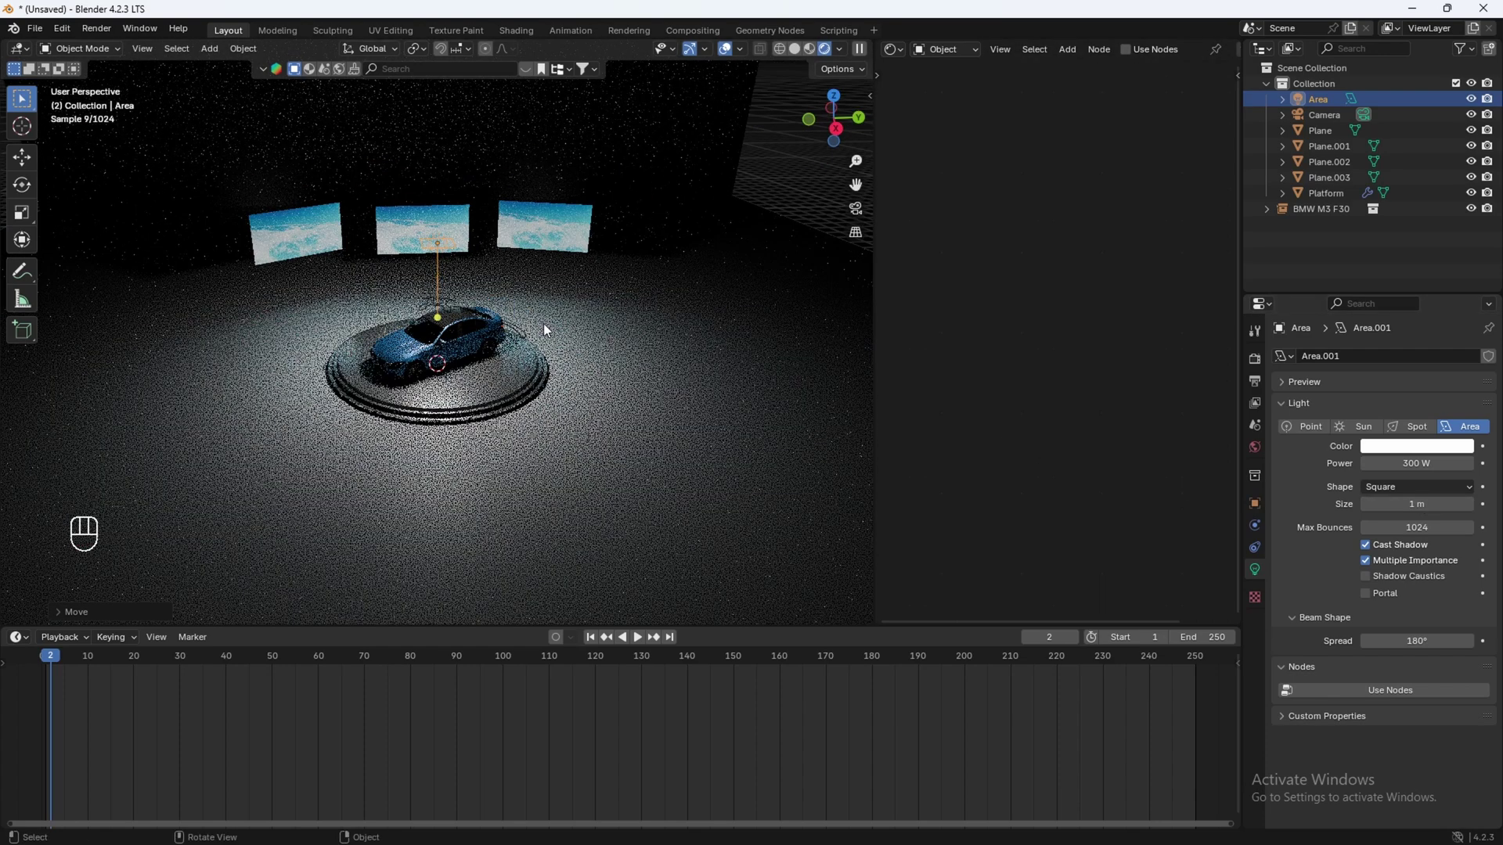
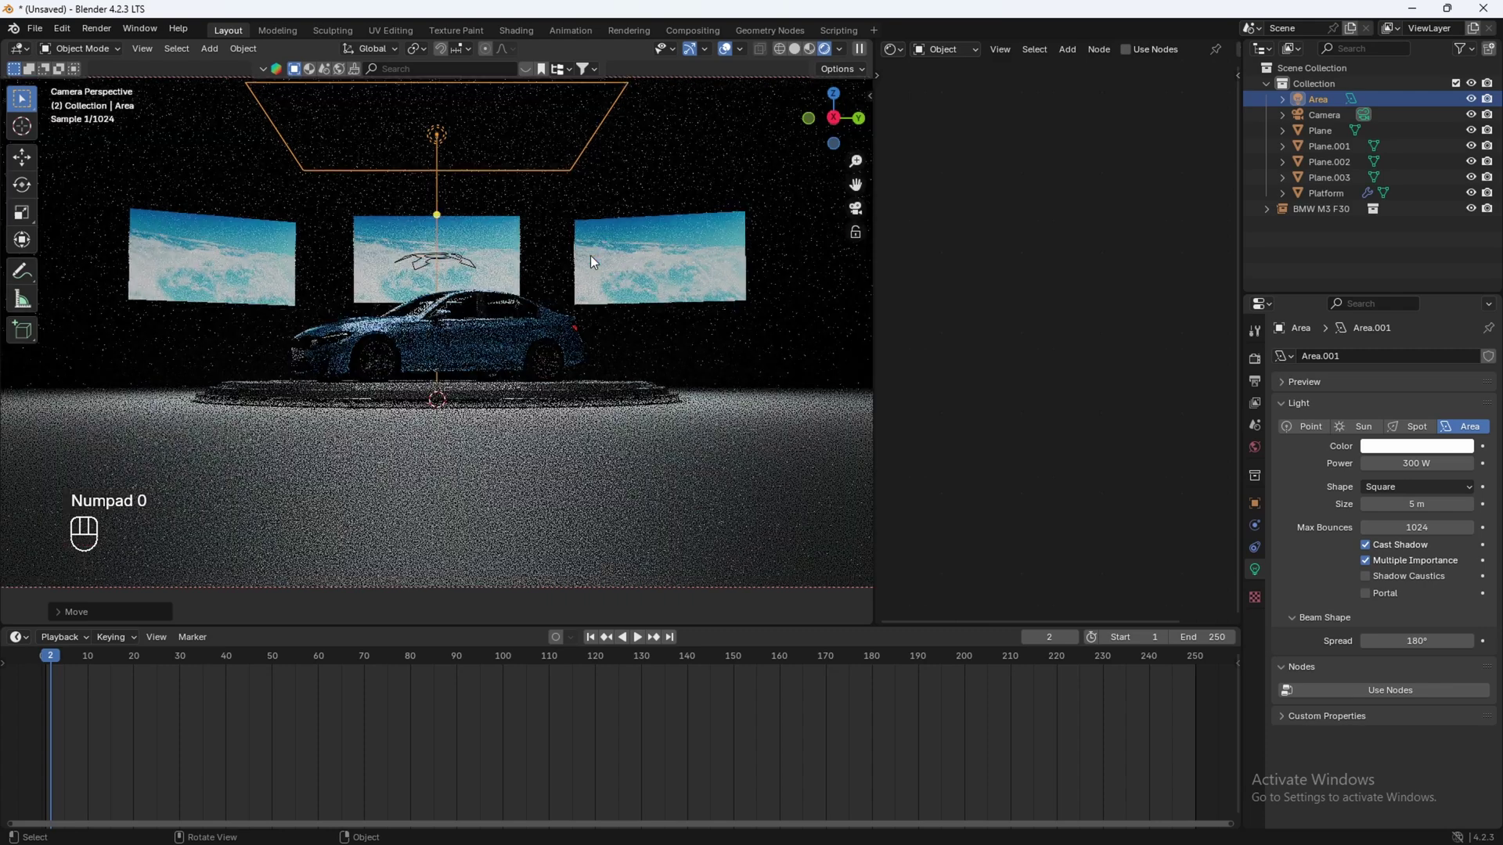
key("g")
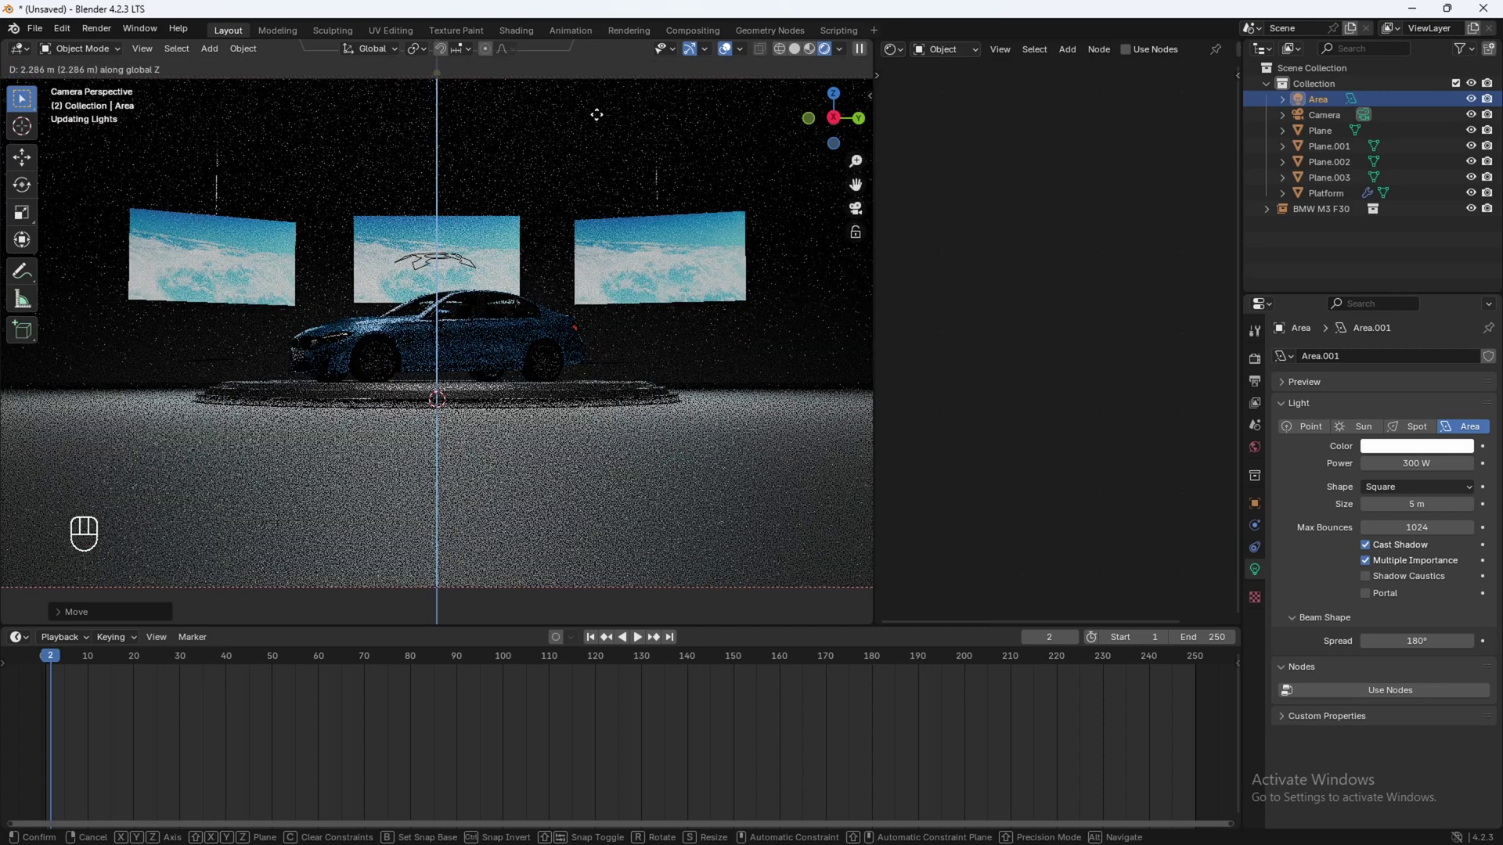
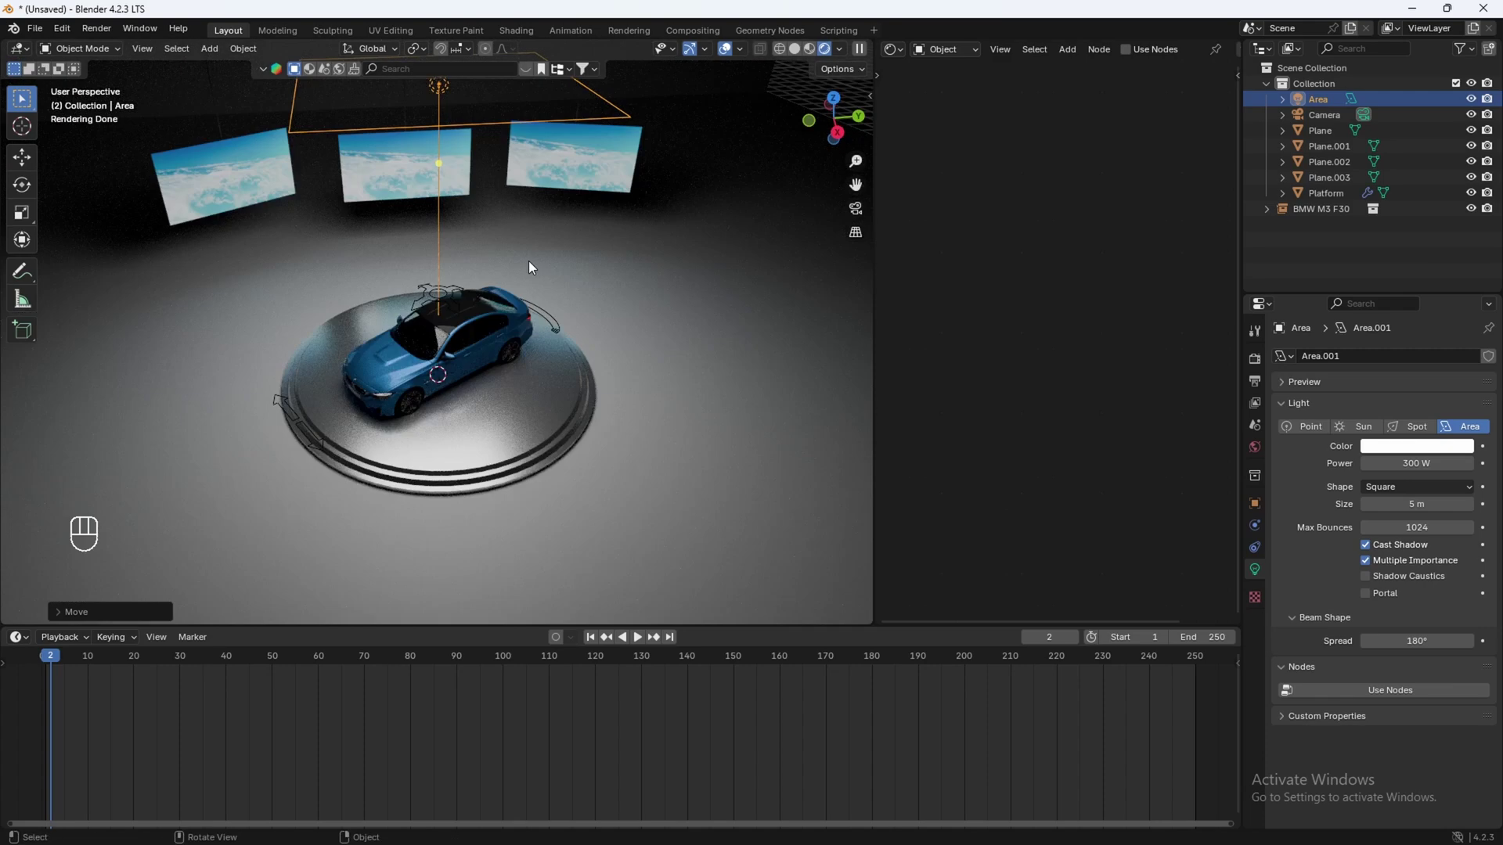
Step: Add a plane at the 3D cursor, raise and scale it above the car as a diffuser
left_click_drag(469, 165, 492, 242)
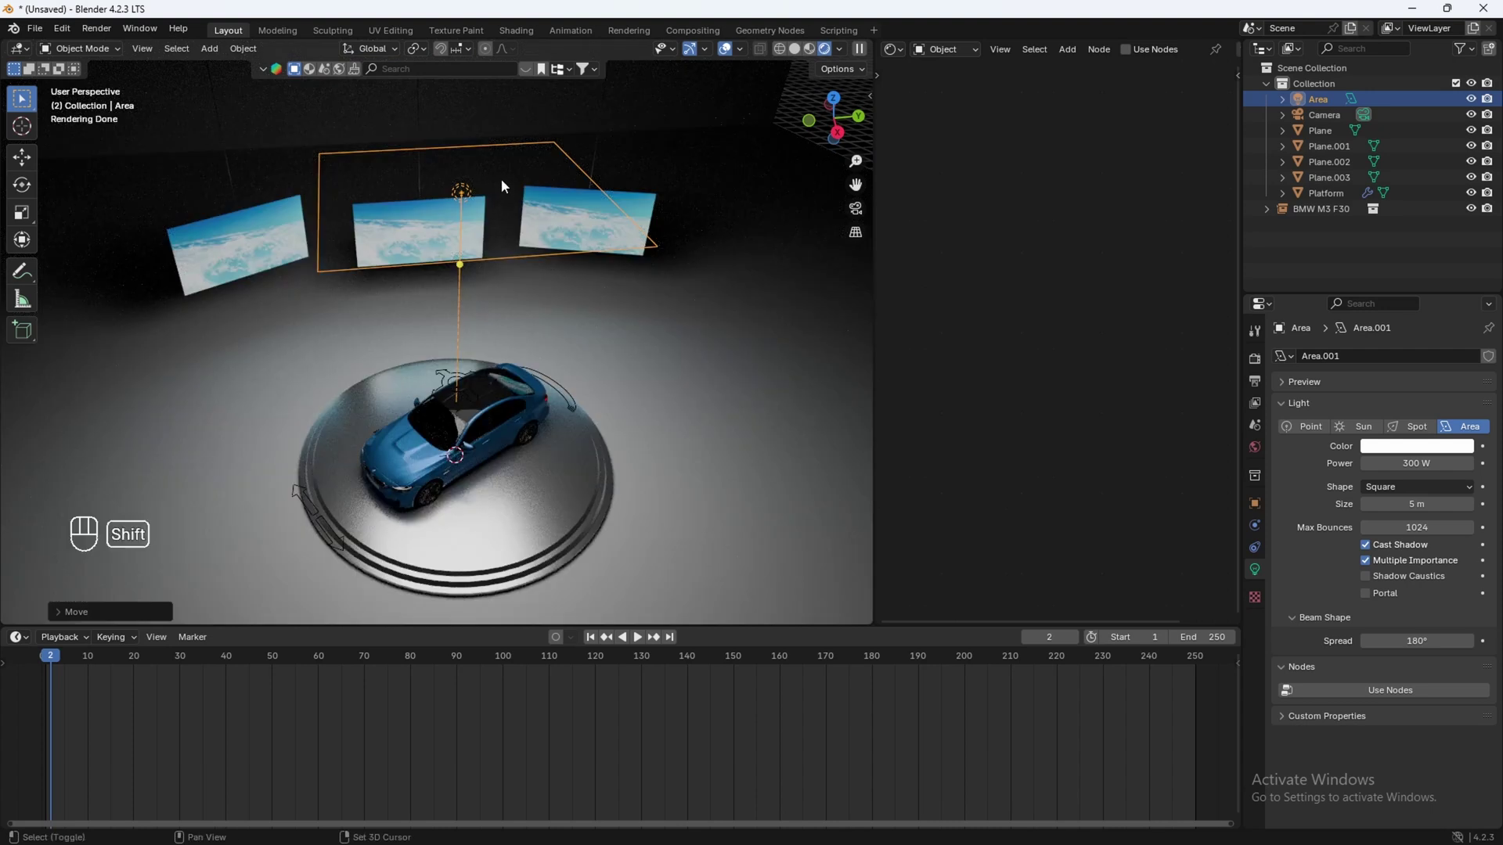
key("shift+s")
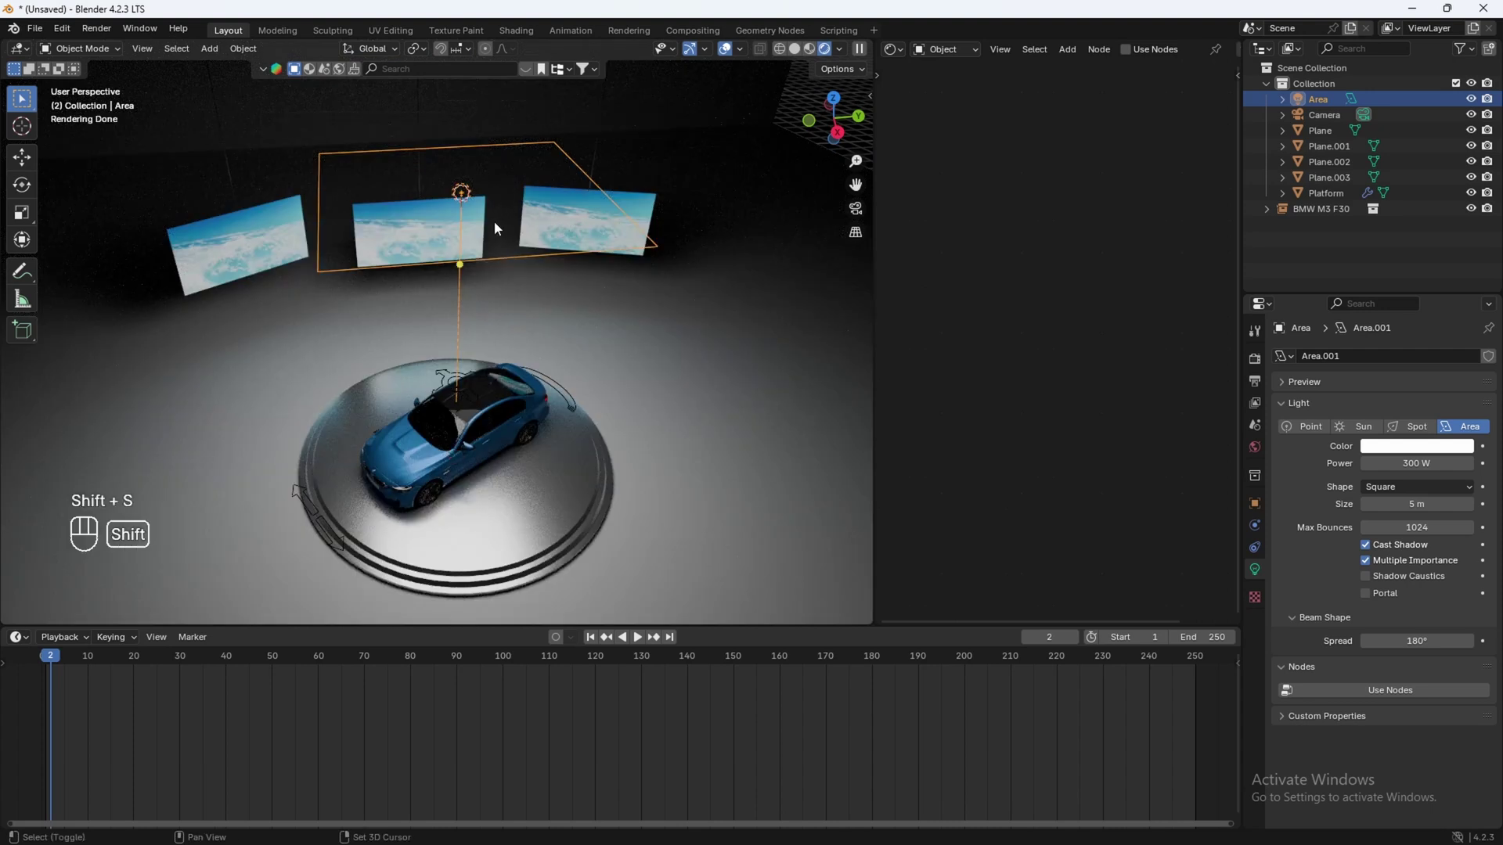
key("shift+a")
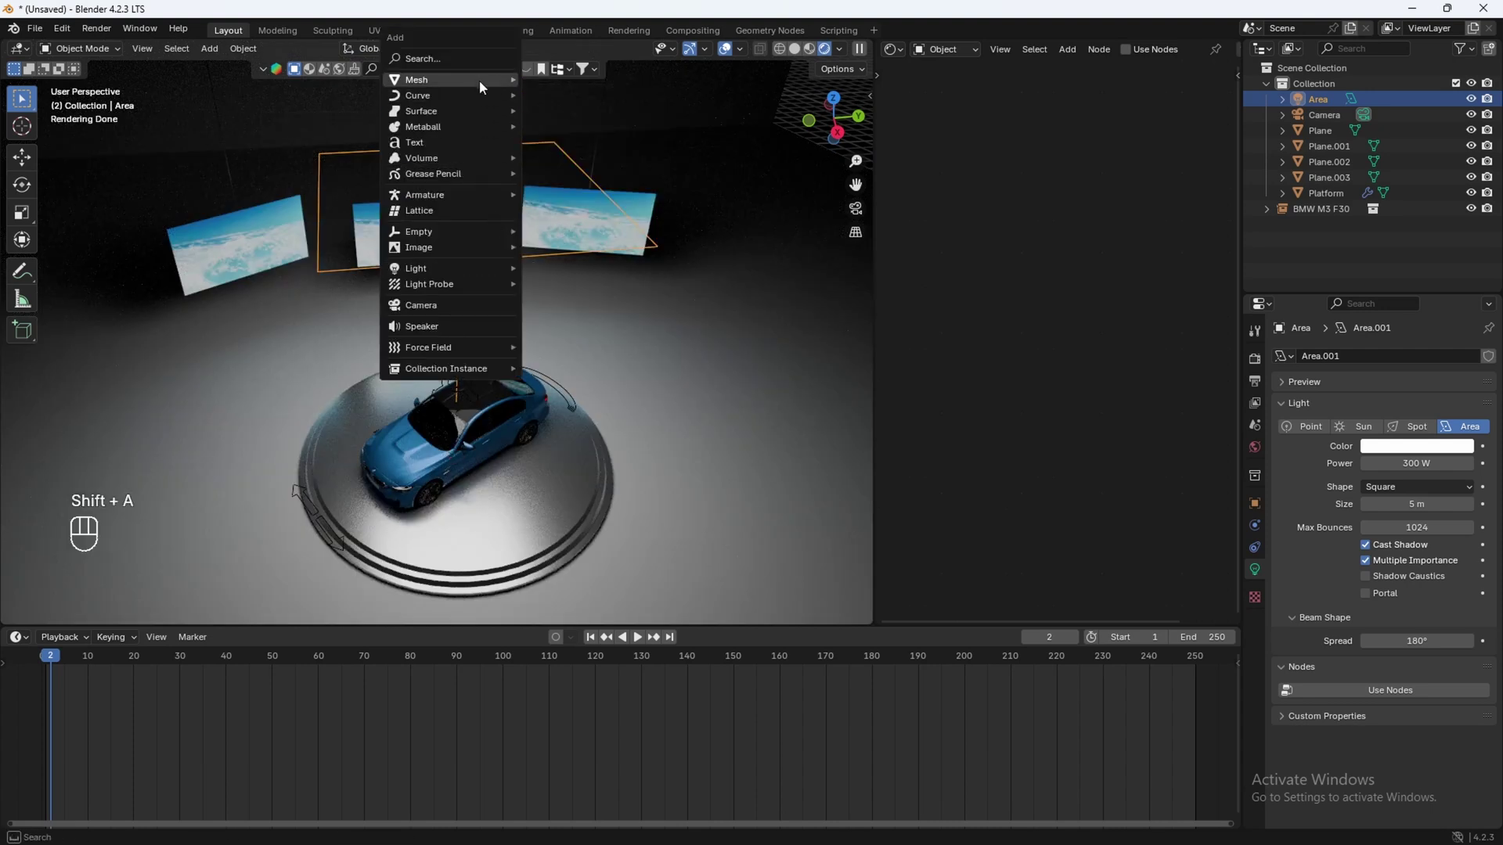
key("g")
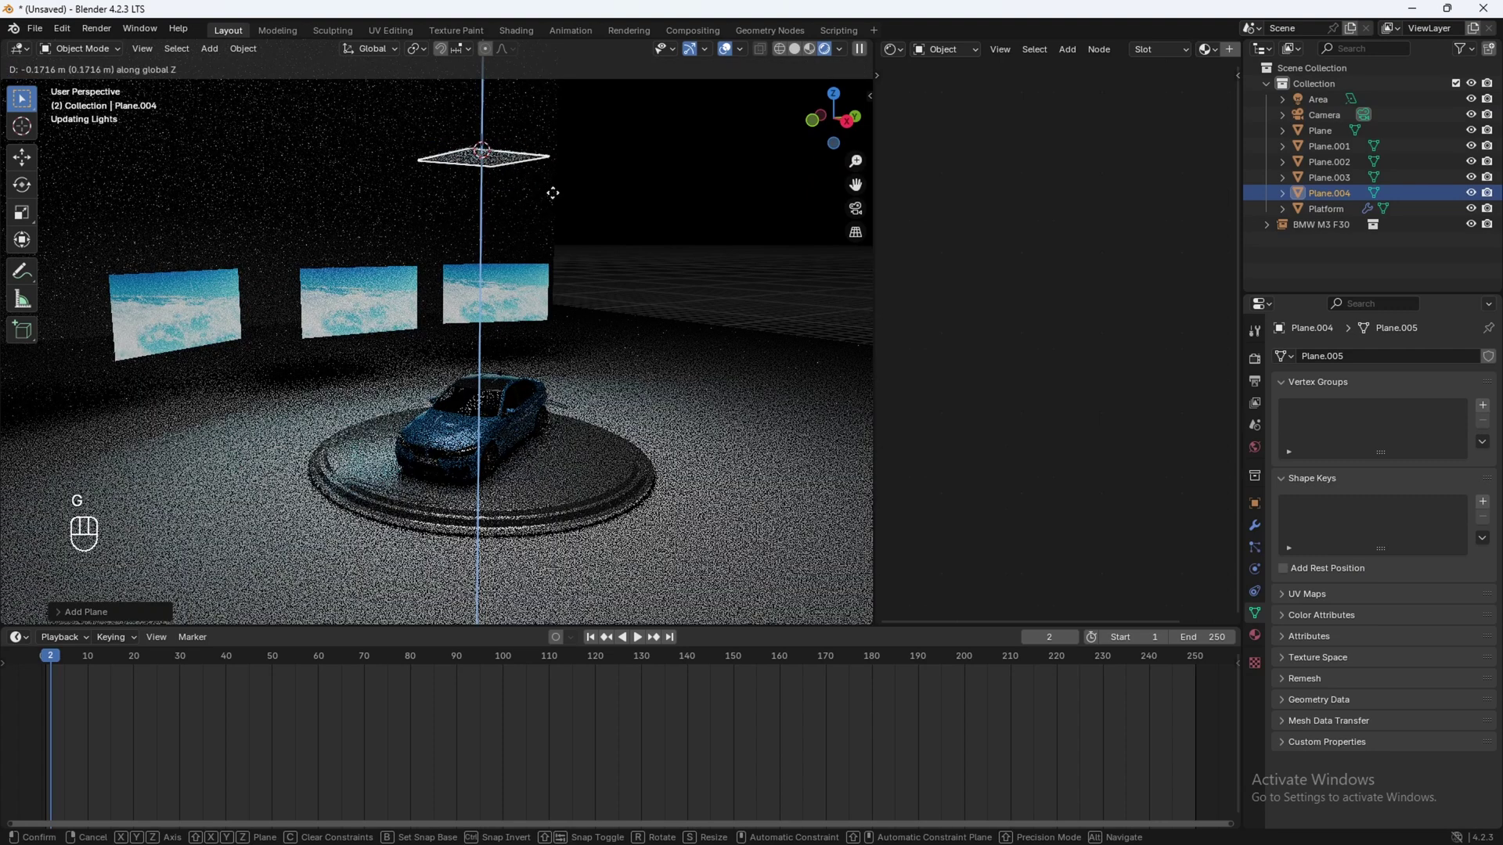
key("z")
left_click_drag(536, 183, 528, 284)
left_click_drag(523, 289, 531, 330)
middle_click(592, 390)
key("s")
key("s")
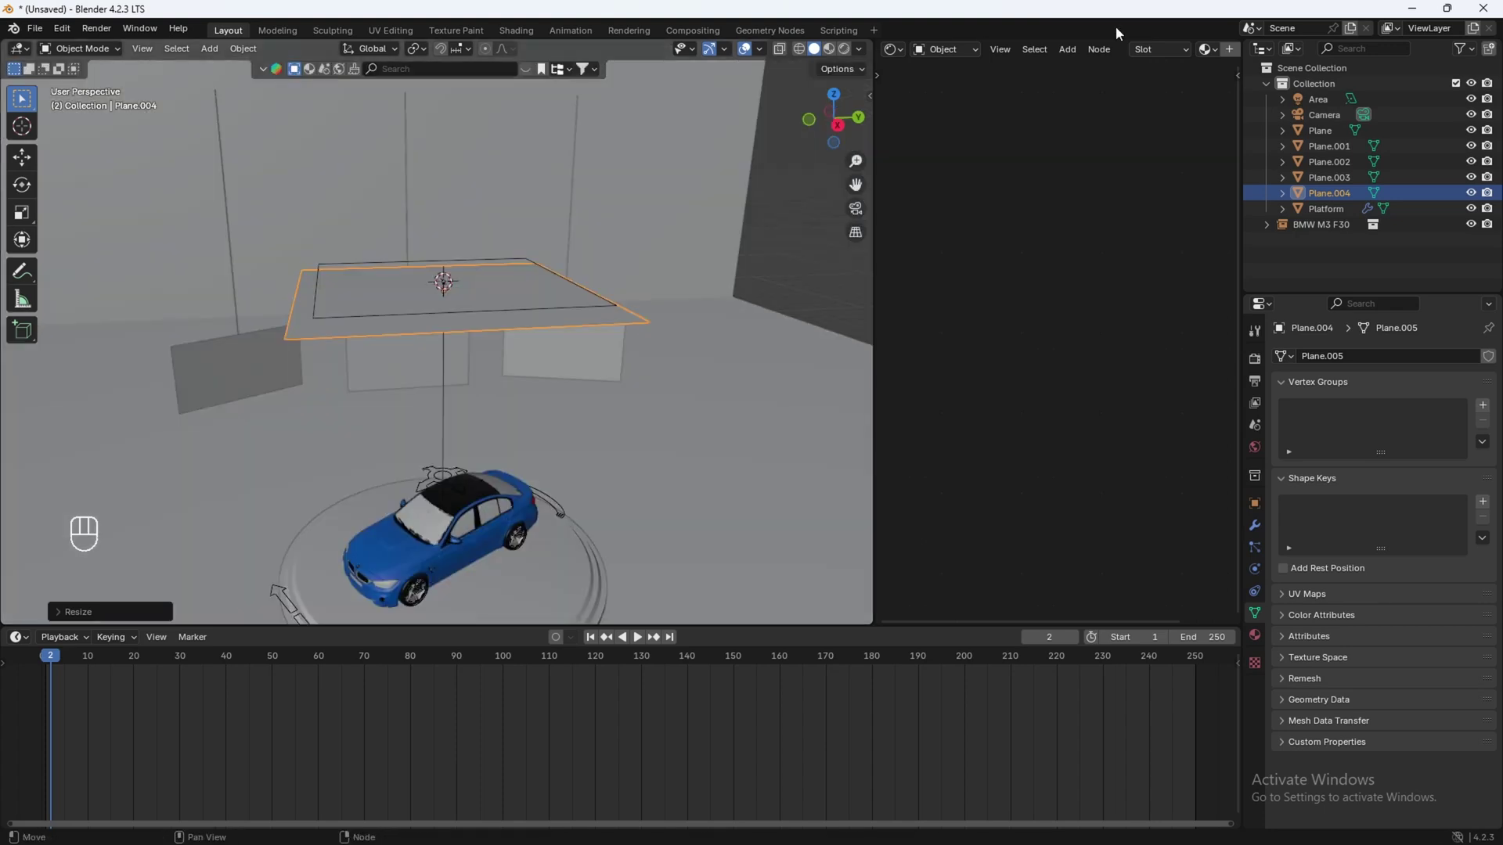
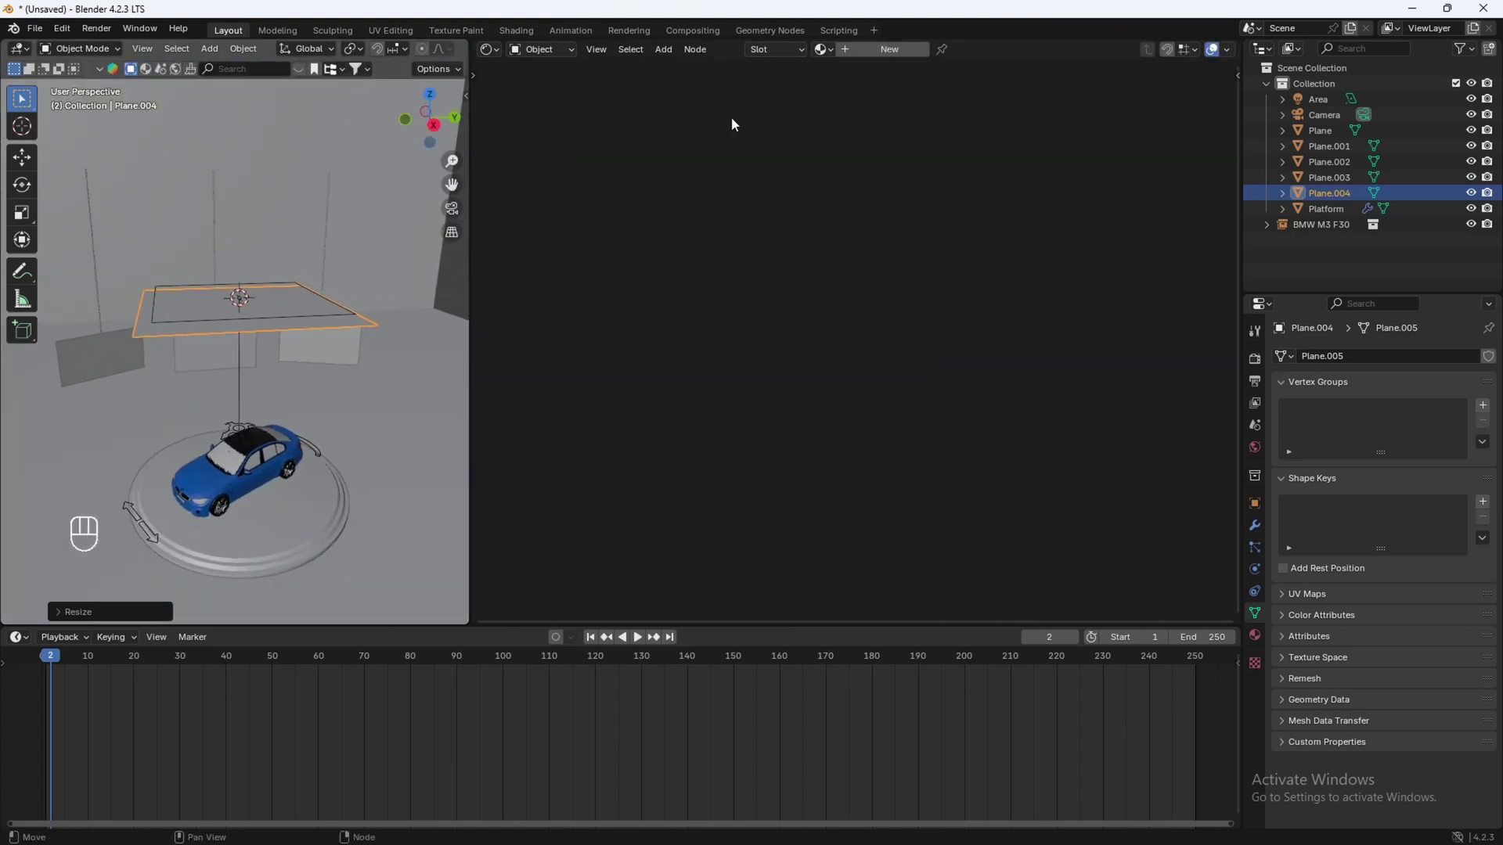
Step: Give the diffuser a new material mixing Translucent and Diffuse BSDF through a Mix Shader
double_click(882, 56)
key("x")
key("shift+a")
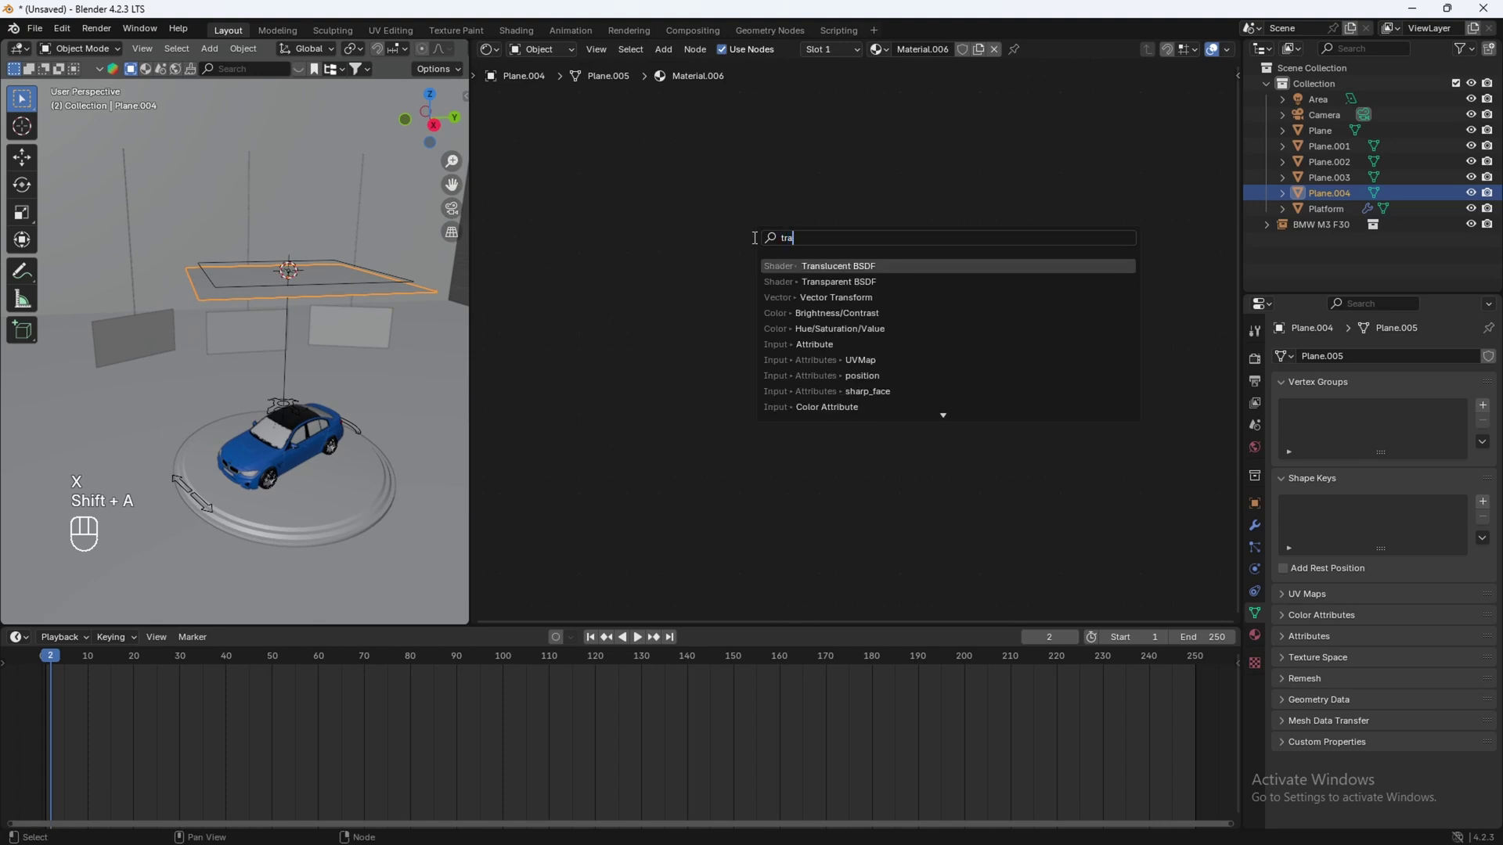
key("shift+a")
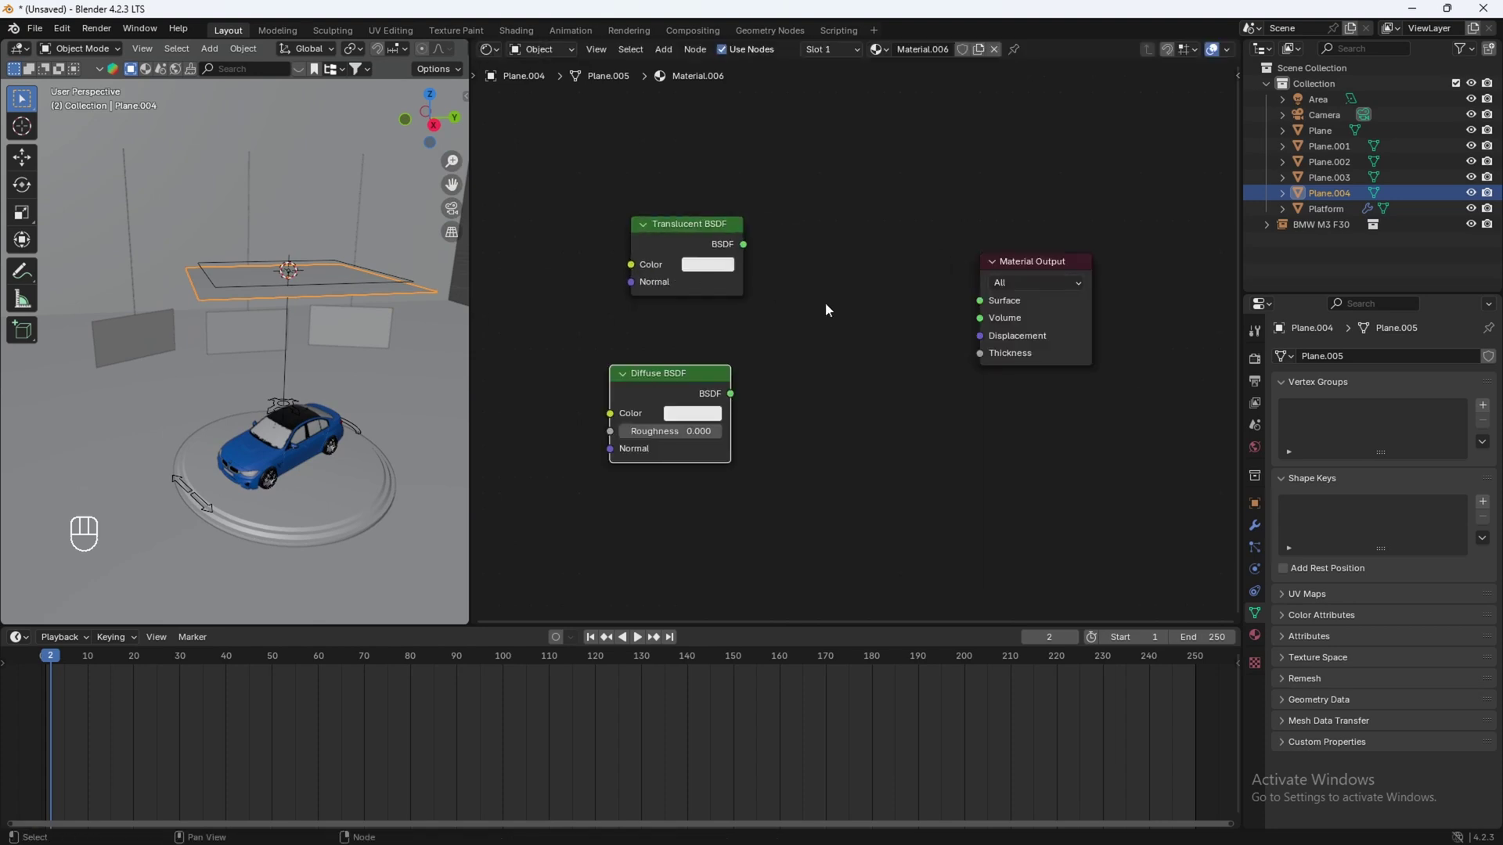
key("shift+a")
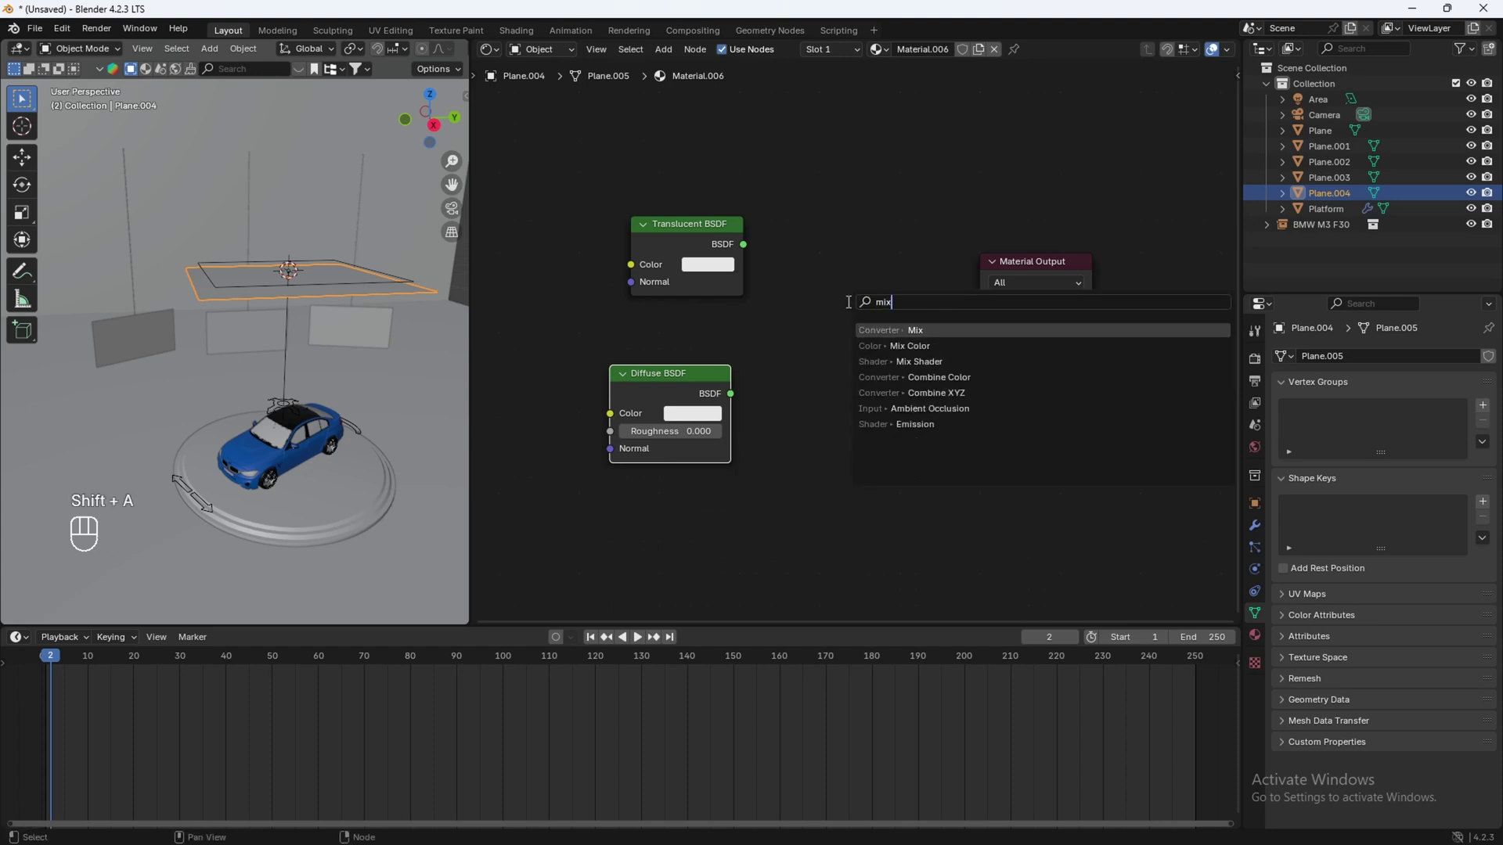
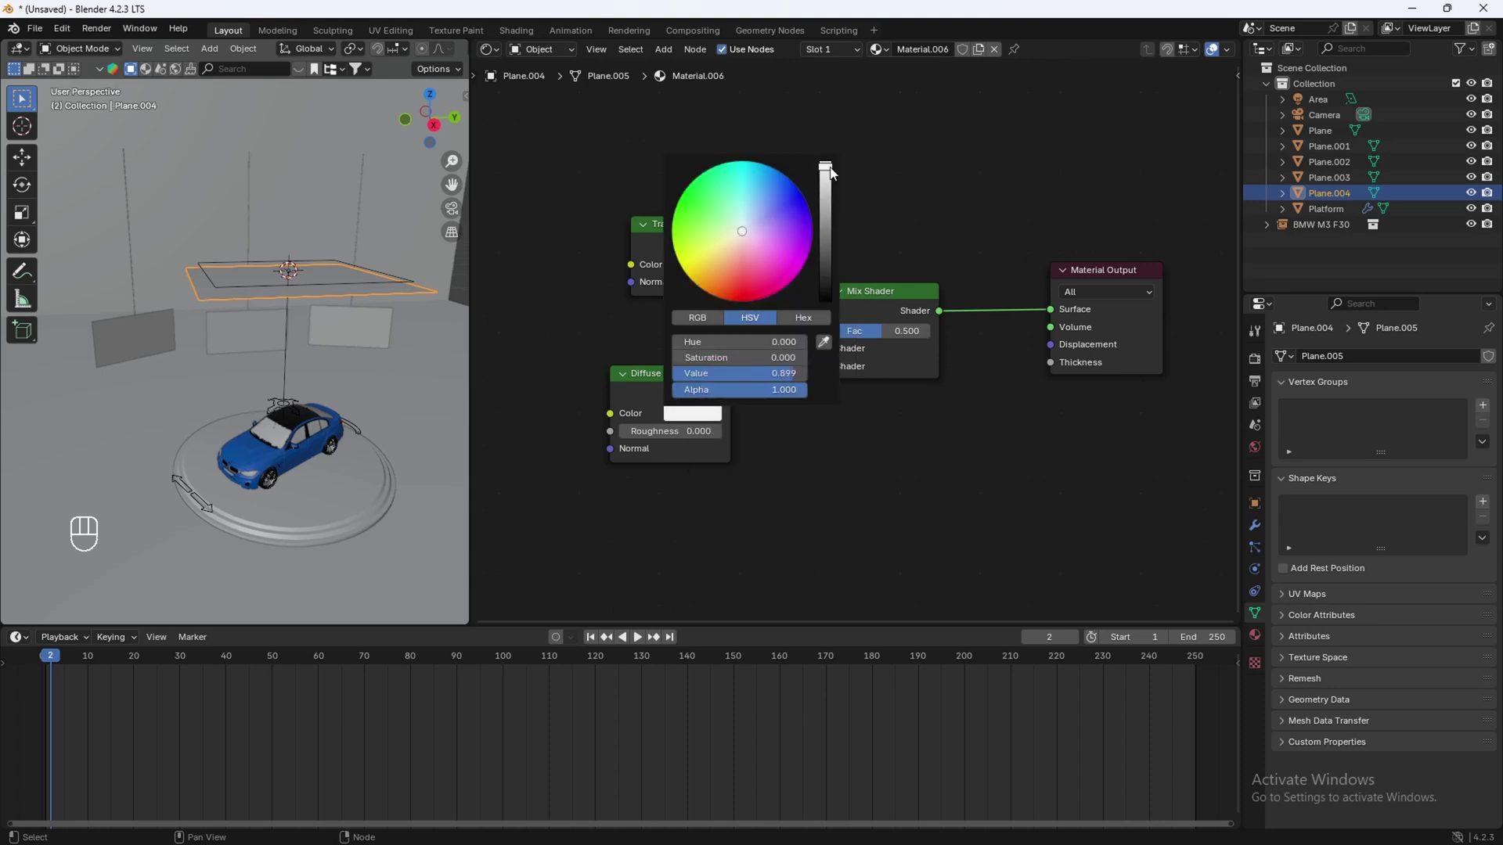
Step: Select floor Plane.003 and set its Principled BSDF to Metallic 0.791, Roughness 0.082
key("z")
key("KP_0")
left_click_drag(350, 314, 449, 346)
middle_click(373, 363)
left_click(324, 492)
left_click_drag(257, 436, 319, 524)
left_click(309, 491)
left_click(250, 404)
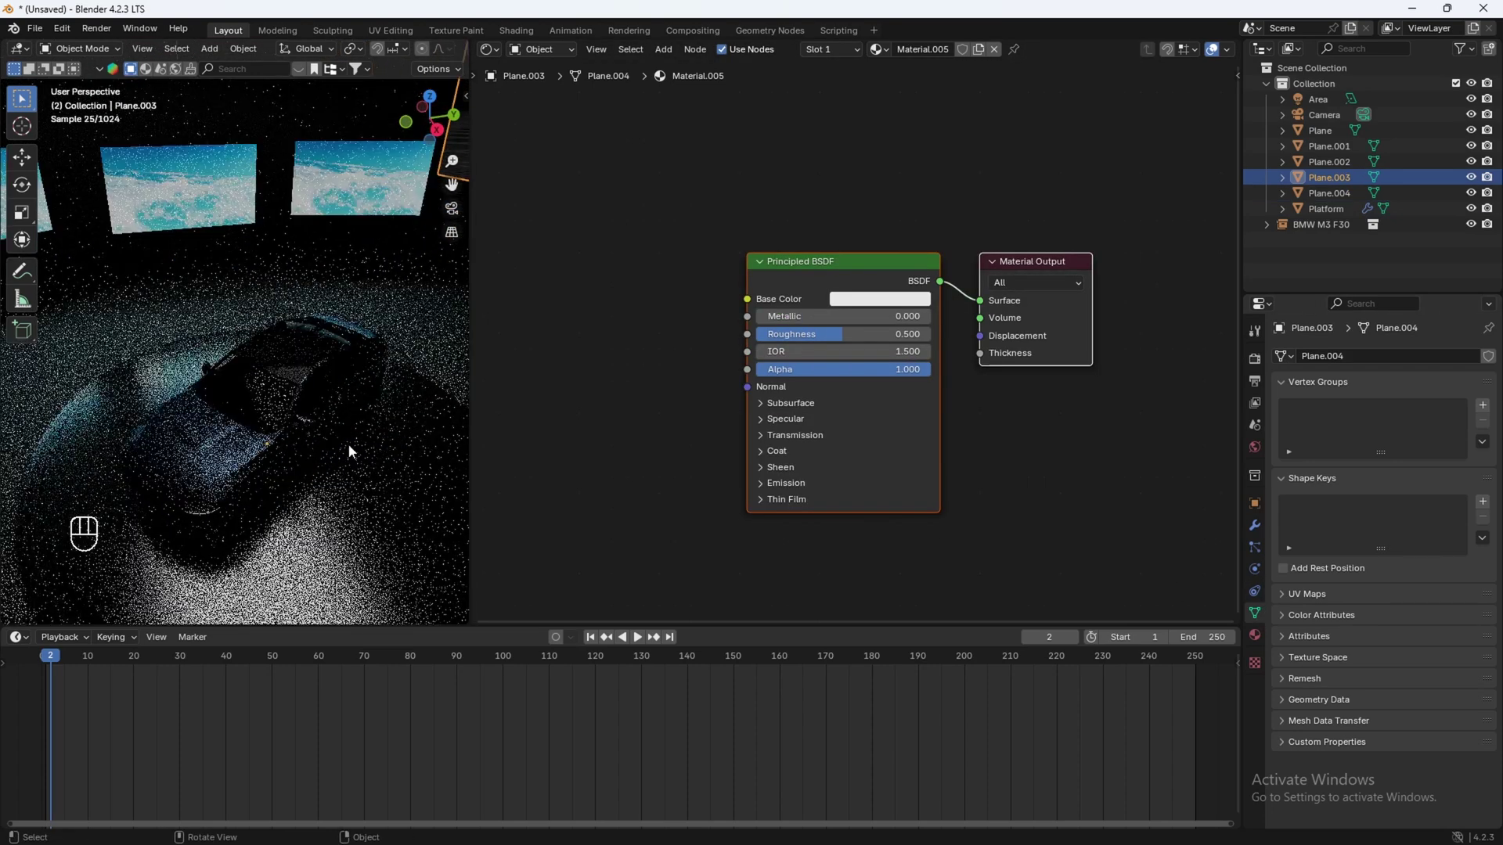
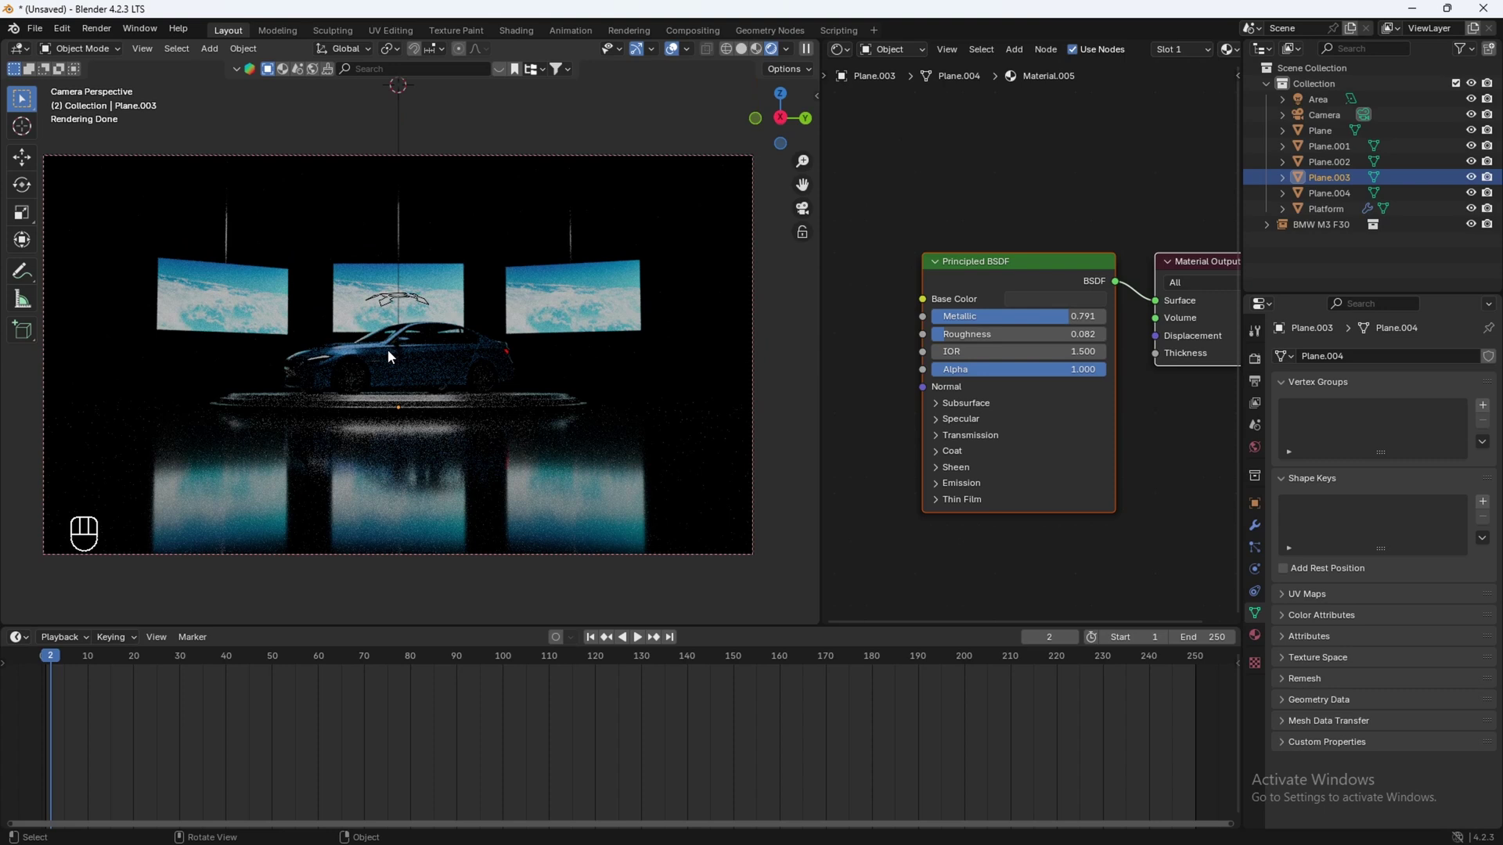
Step: Select the hanging plane above the car and rename it 'Diffuser'
key("z")
left_click_drag(544, 360, 524, 428)
left_click(499, 442)
left_click(467, 320)
left_click(477, 382)
left_click(329, 359)
left_click_drag(350, 366, 426, 413)
middle_click(427, 413)
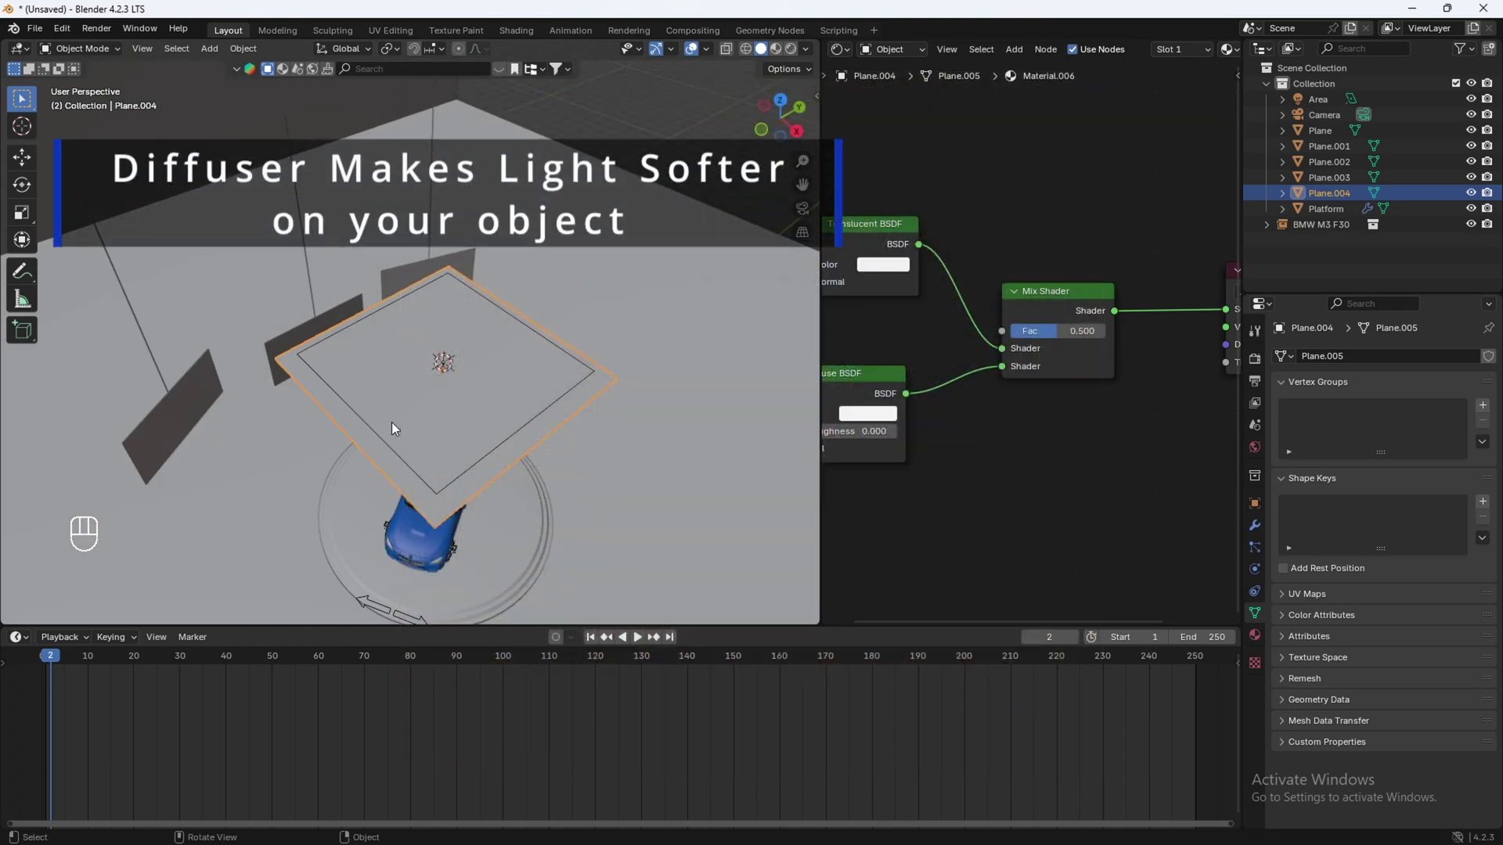
left_click_drag(506, 396, 482, 348)
key("F2")
key("f")
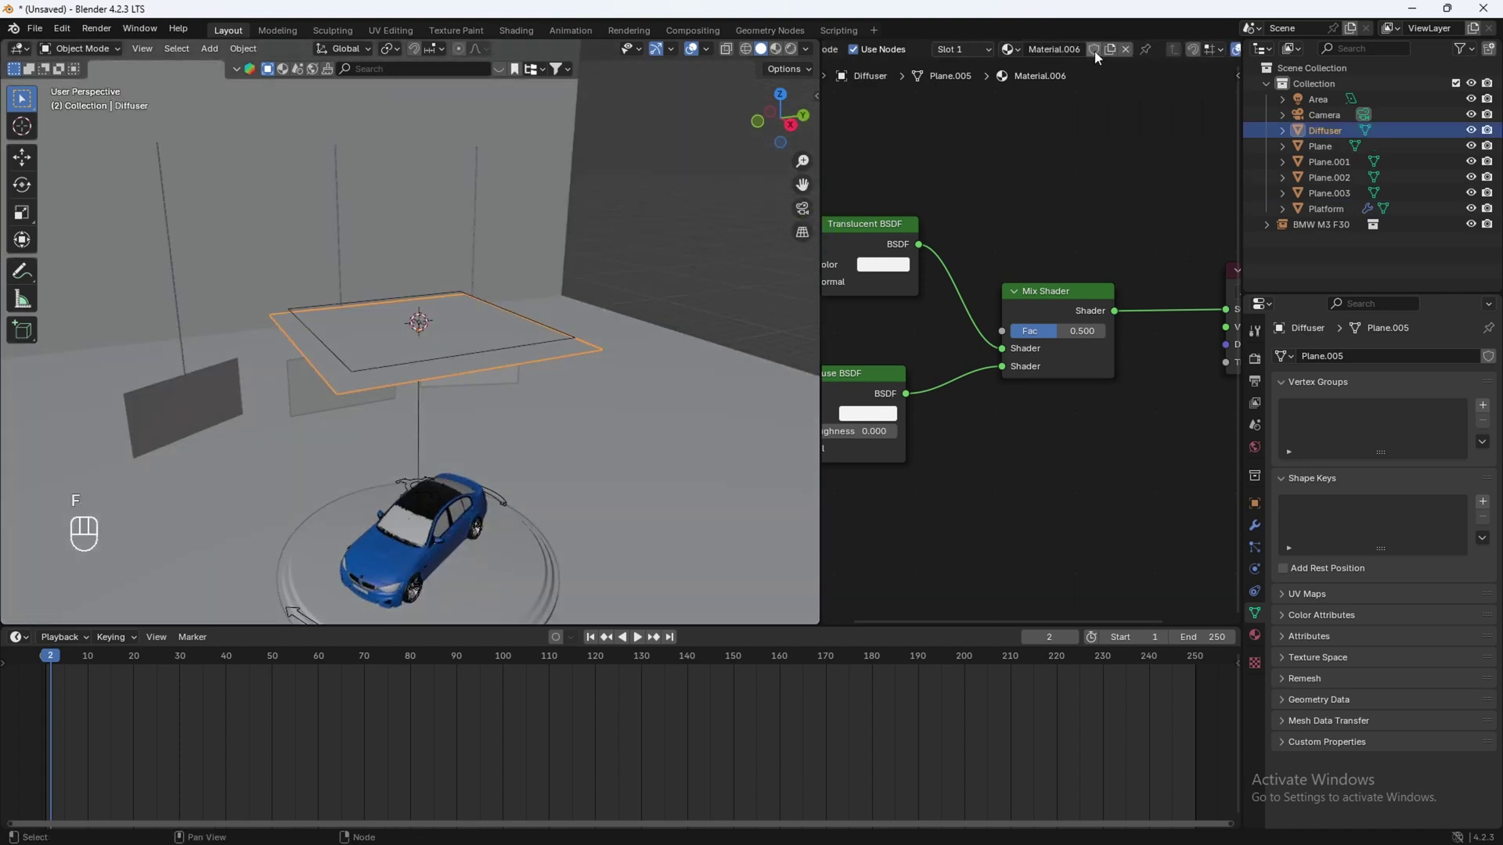
left_click_drag(1074, 60, 1074, 60)
key("f")
Step: Assign the existing Diffuser material to the plane, then select the overhead area light
left_click(425, 387)
left_click_drag(465, 345, 469, 382)
left_click_drag(466, 394, 544, 367)
left_click_drag(587, 365, 522, 367)
left_click(520, 365)
left_click(558, 353)
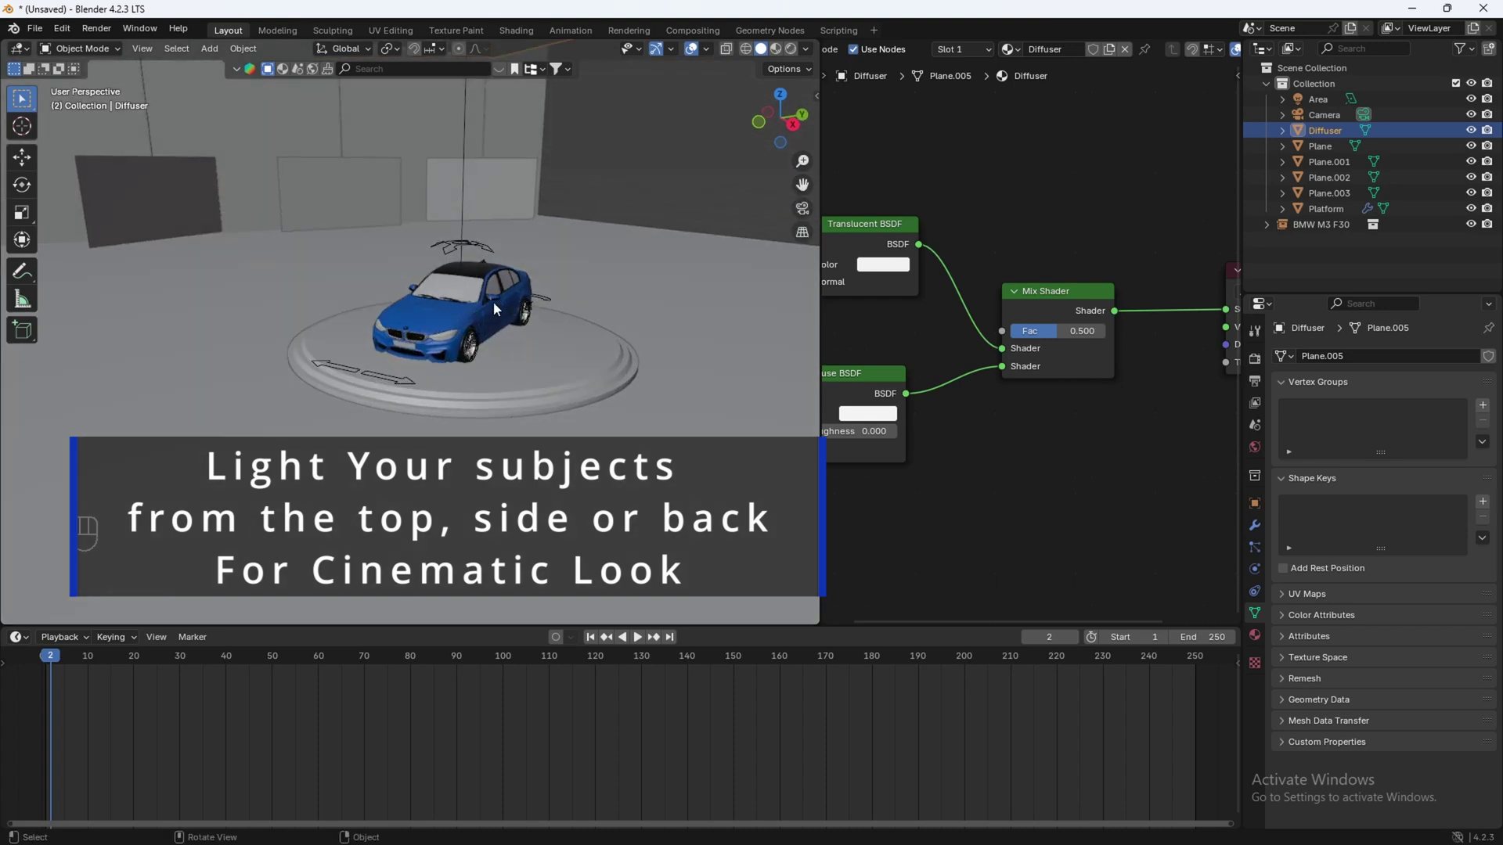
left_click_drag(447, 246, 492, 254)
left_click(516, 281)
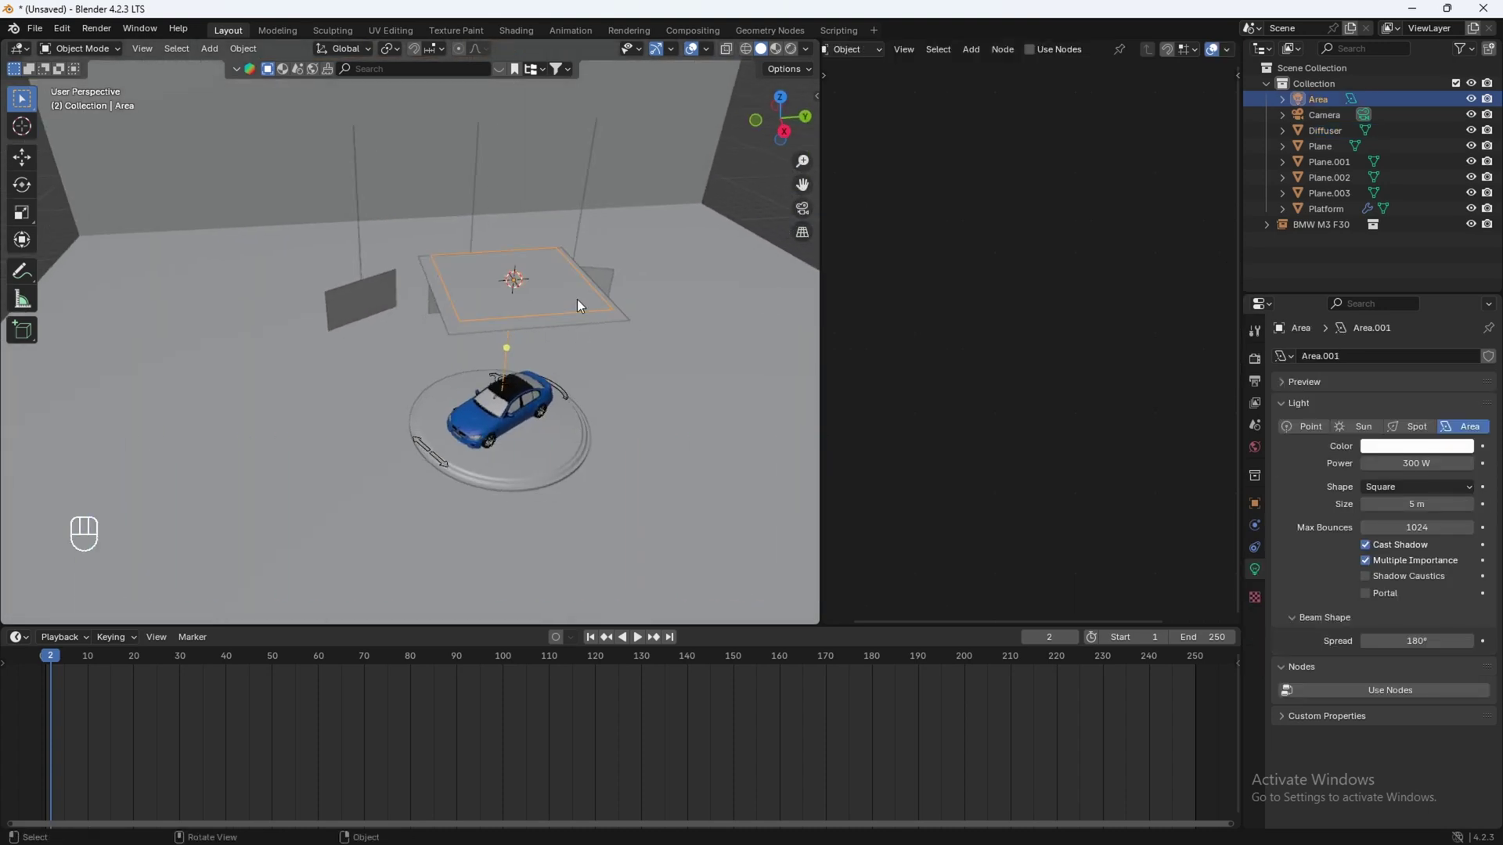
Step: Duplicate the area light to the side, tilt it toward the car, and check through the camera
key("shift+d")
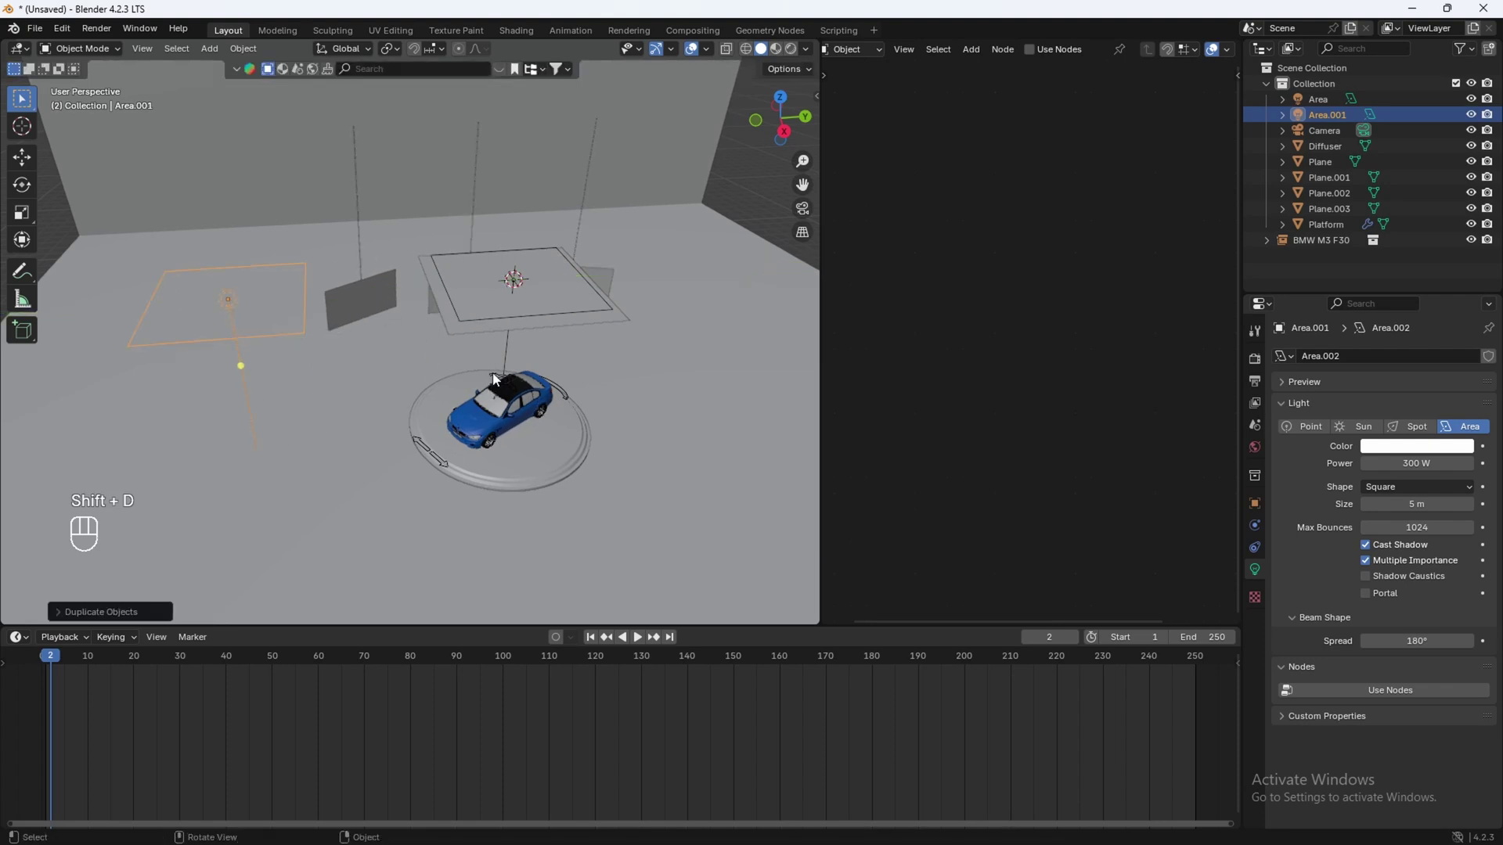
key("r")
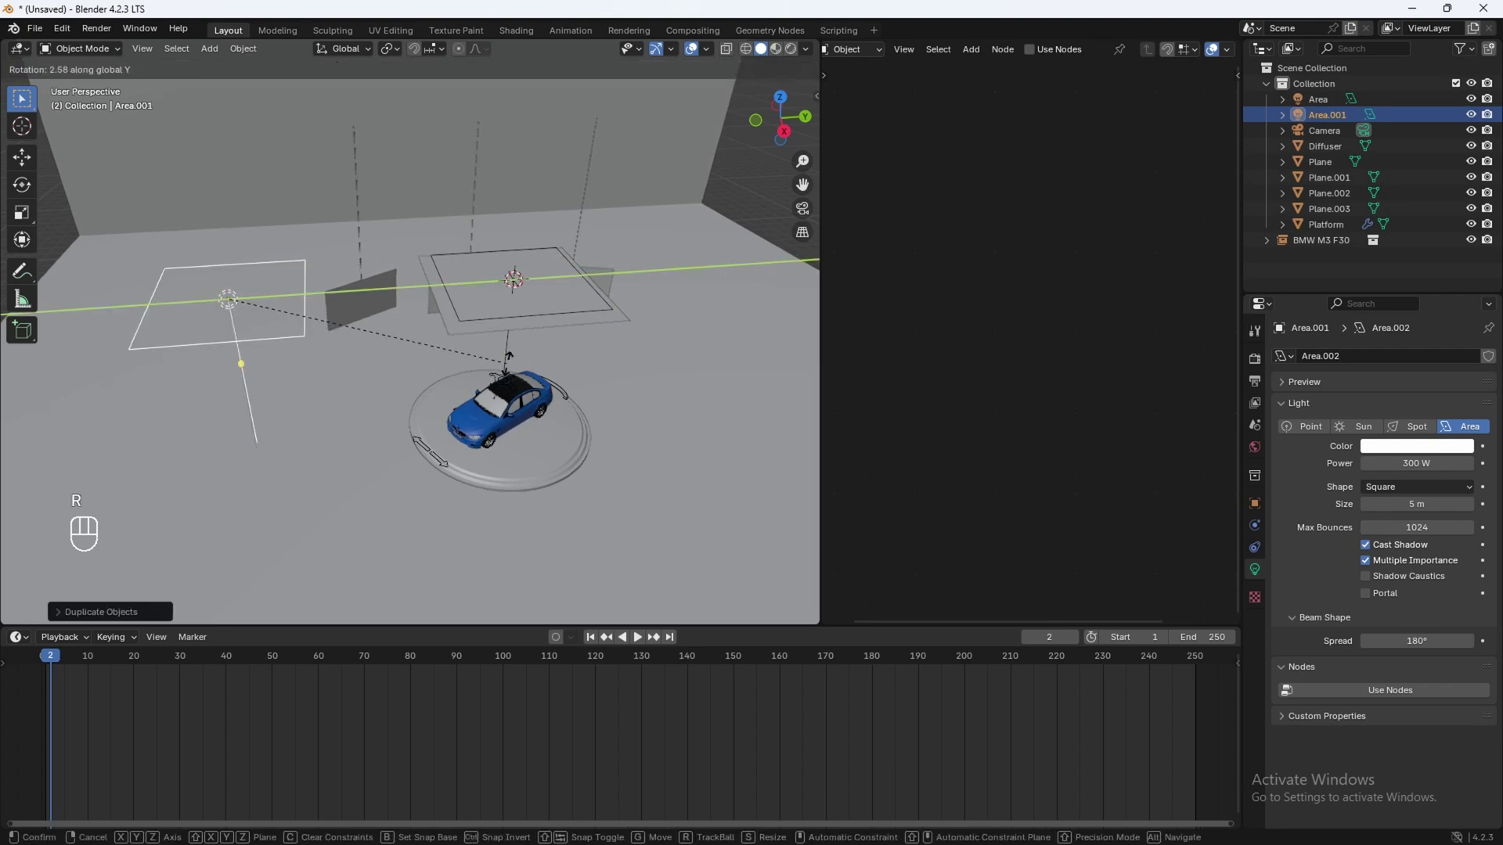
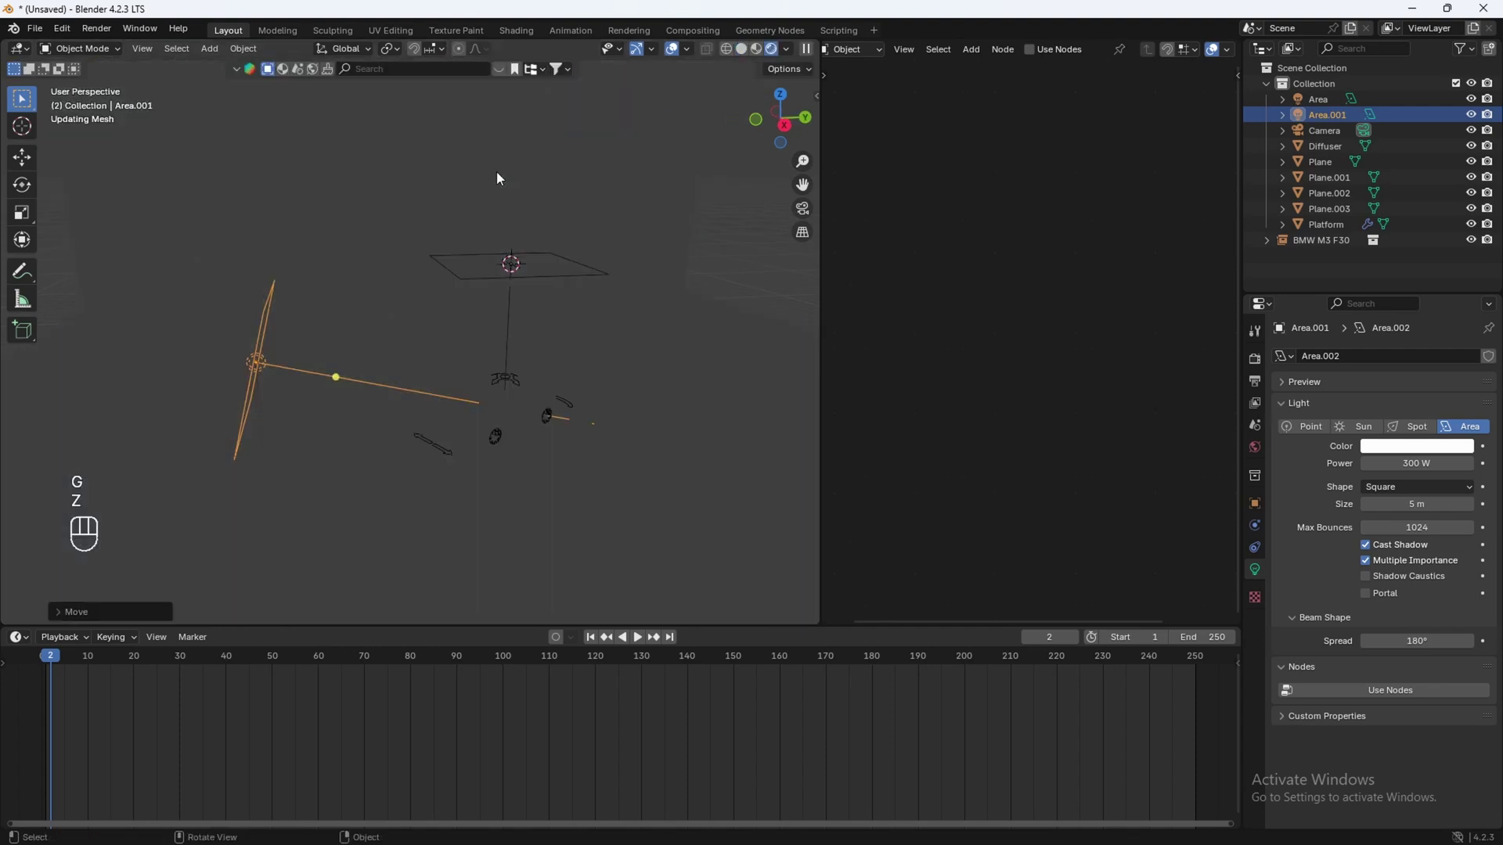
key("KP_0")
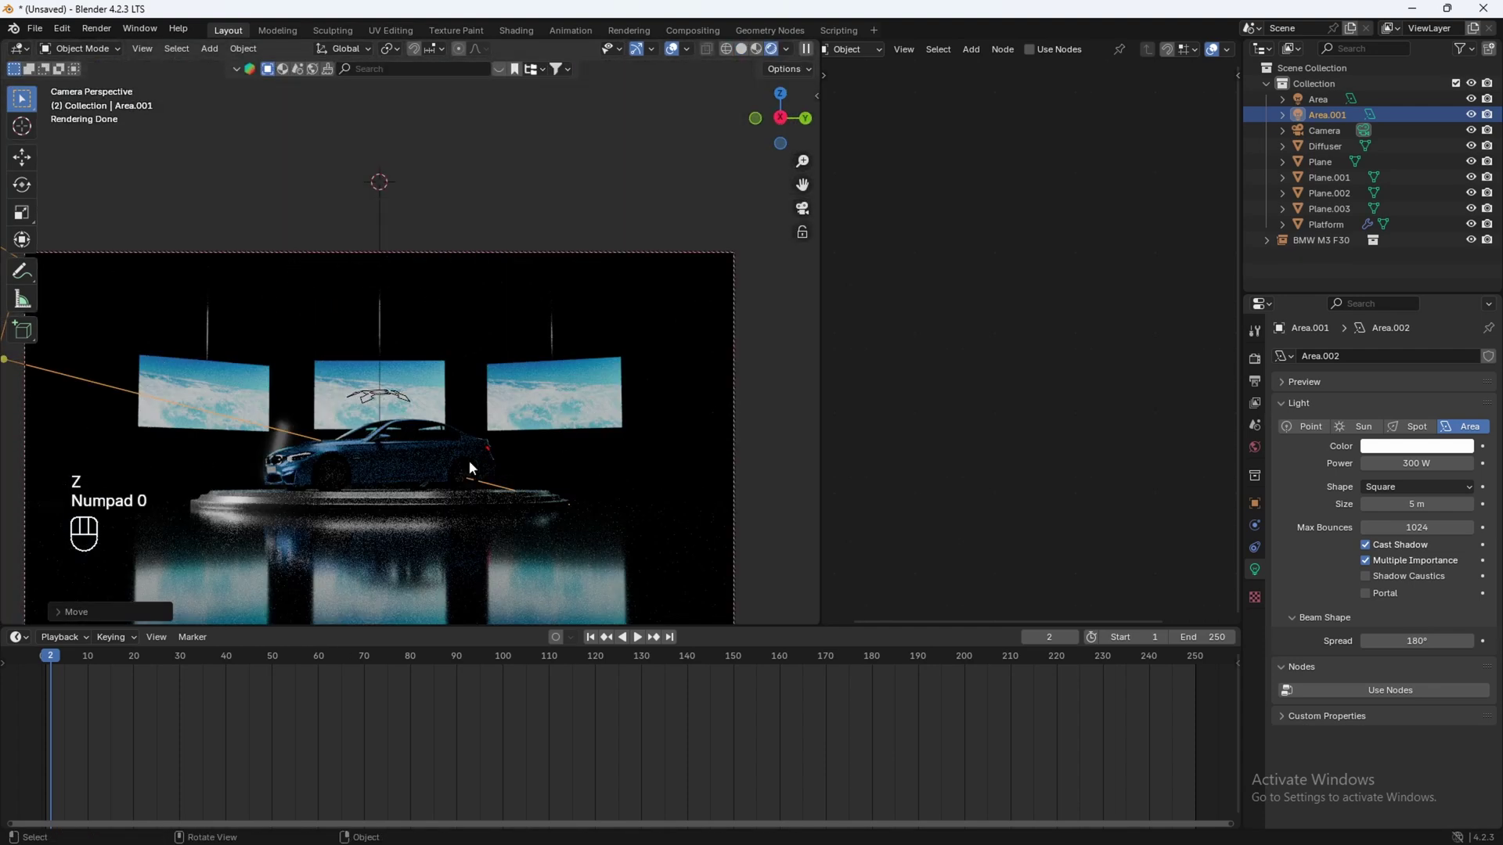
left_click_drag(387, 527, 544, 393)
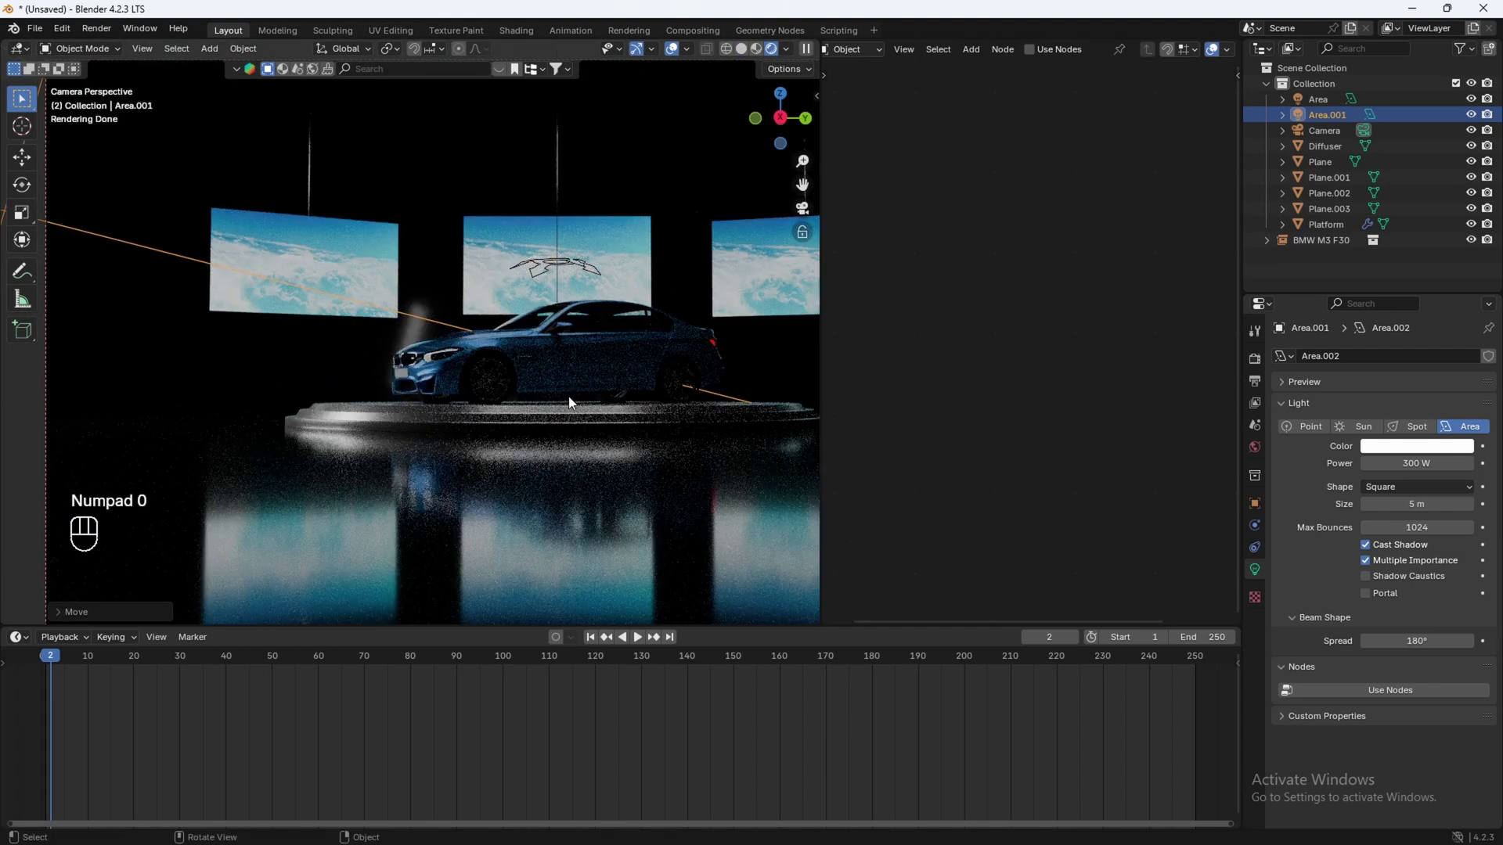
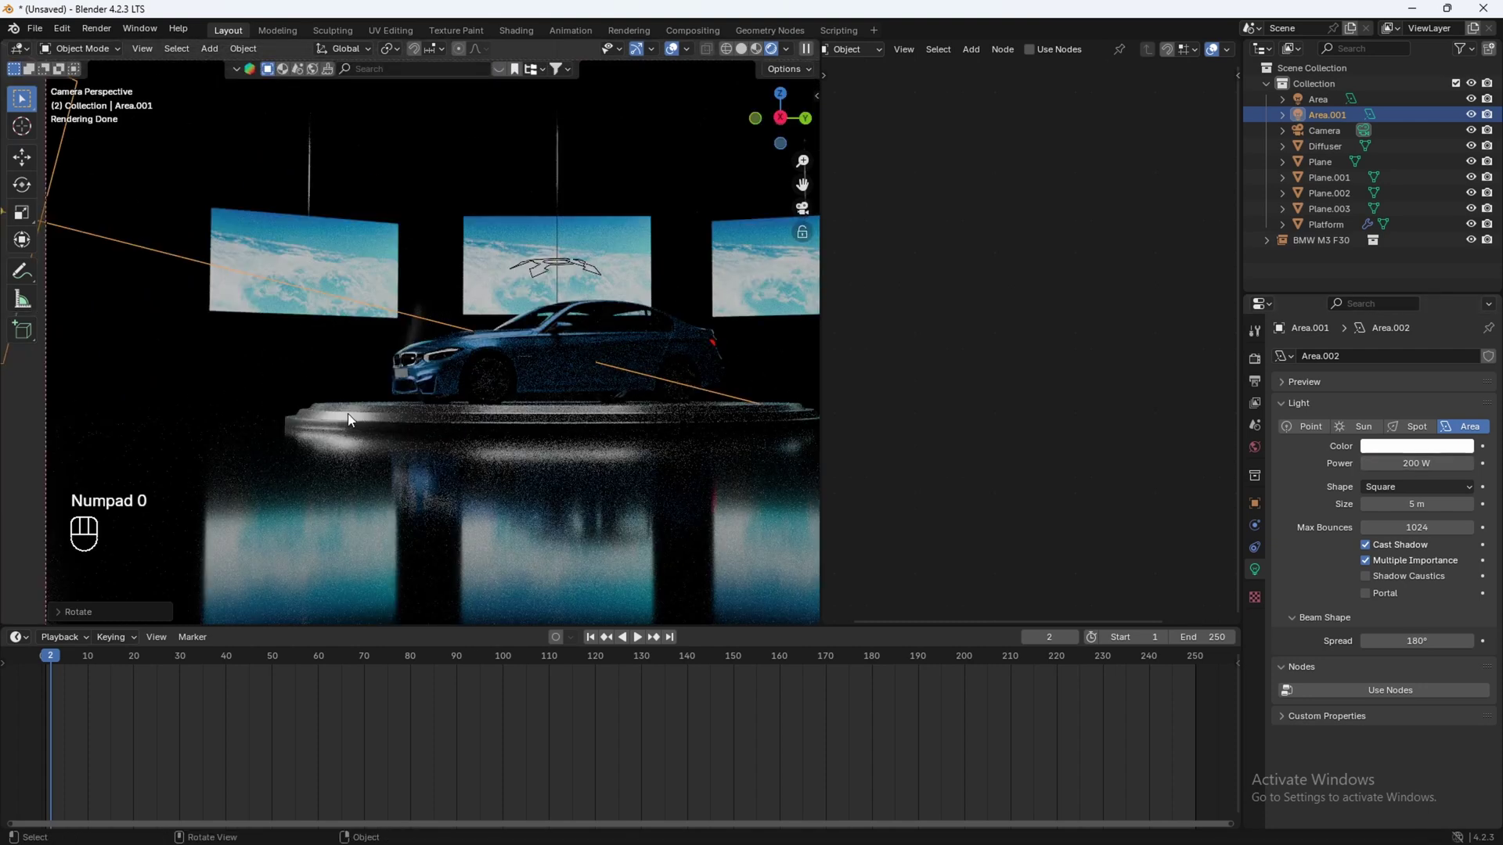
Step: Set the new light Area.001 to 200 W power and review the rendered preview
left_click_drag(374, 394, 402, 426)
middle_click(438, 392)
middle_click(445, 410)
middle_click(424, 361)
left_click_drag(468, 361, 435, 355)
key("shift+s")
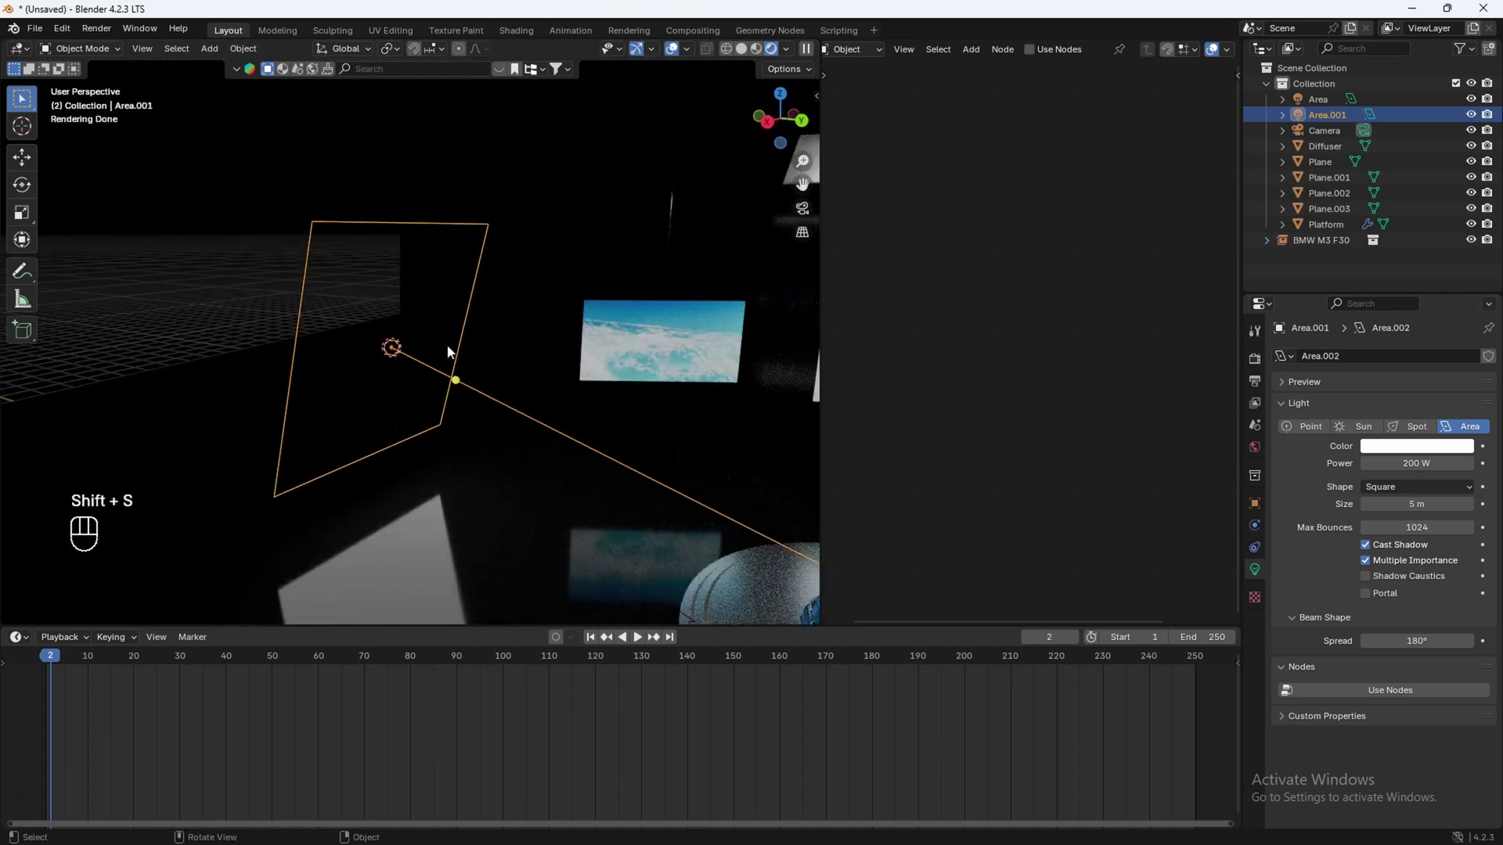
Step: Add a new mesh plane to the scene for a second diffuser panel
key("shift+a")
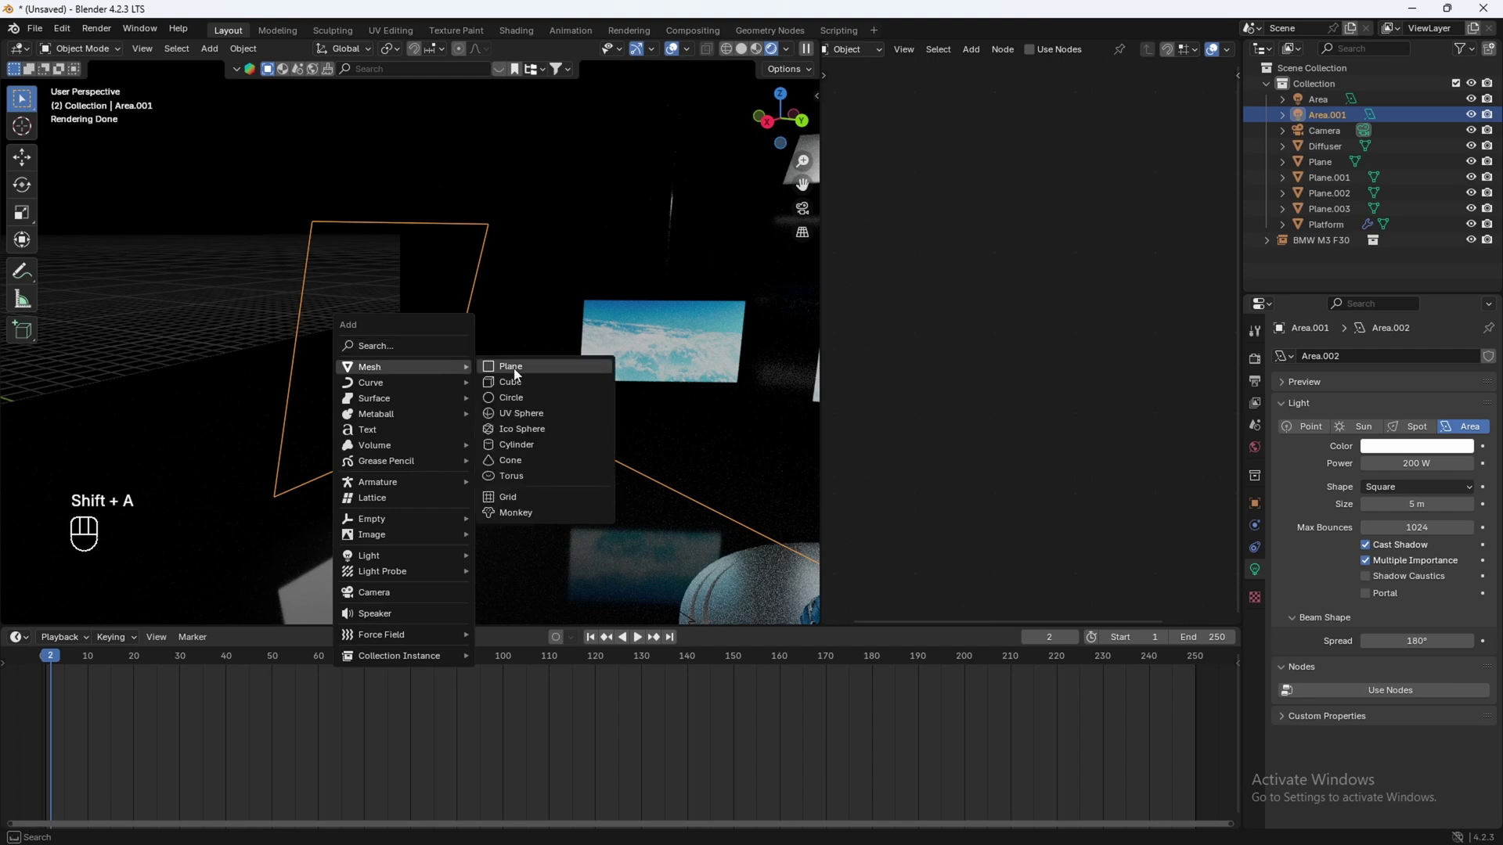
key("r")
key("ctrl+z")
key("r")
key("z")
left_click(500, 359)
left_click(480, 345)
Step: Rotate, scale and move the plane so it stands in front of the side light
key("g")
left_click(594, 382)
key("r")
left_click(656, 435)
left_click(608, 309)
key("s")
left_click(258, 475)
key("r")
left_click(664, 434)
key("g")
left_click(469, 422)
key("g")
left_click(450, 461)
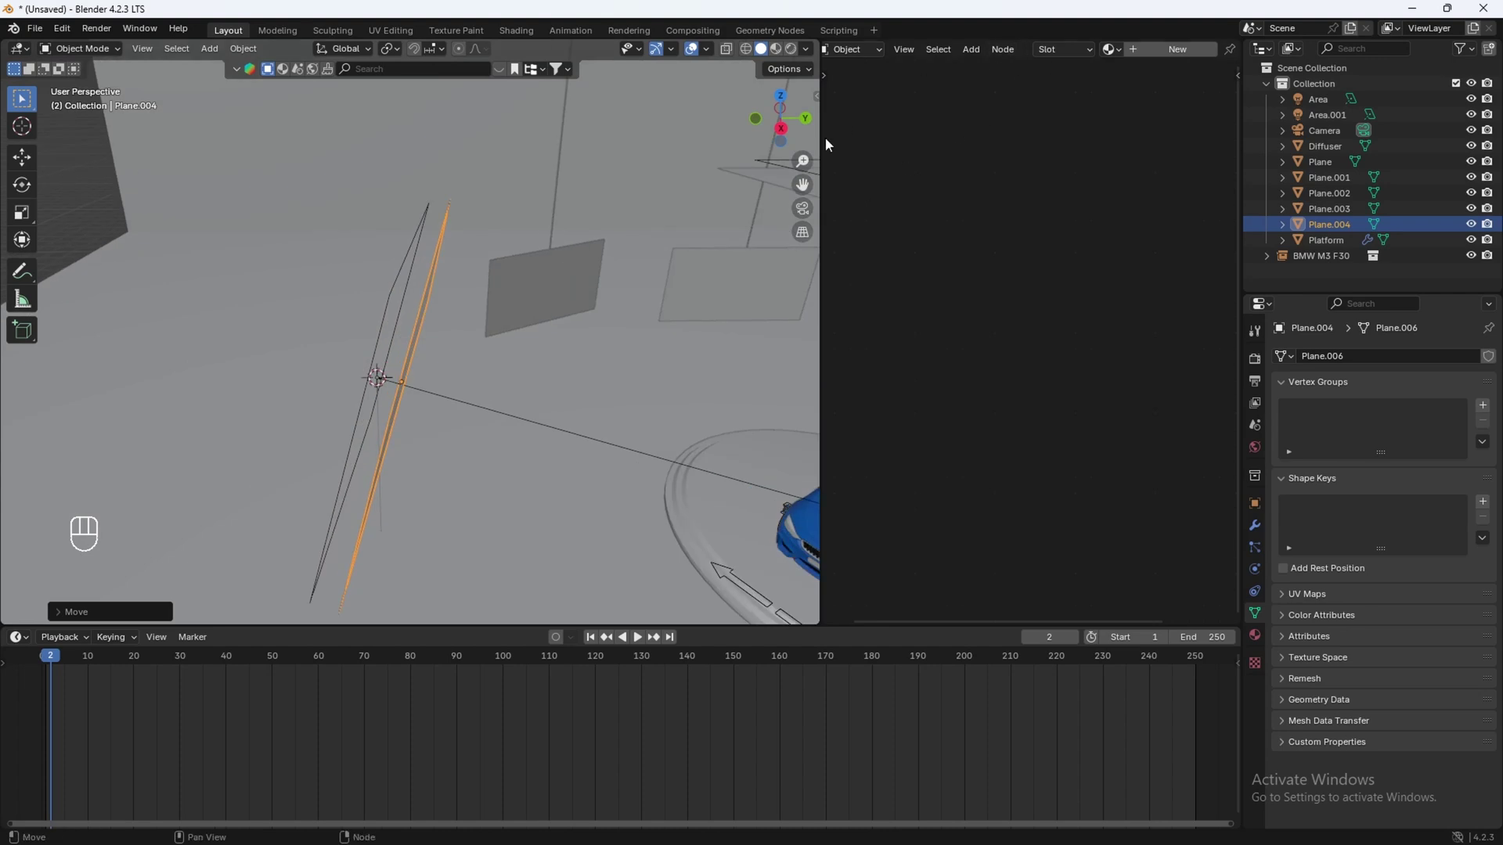
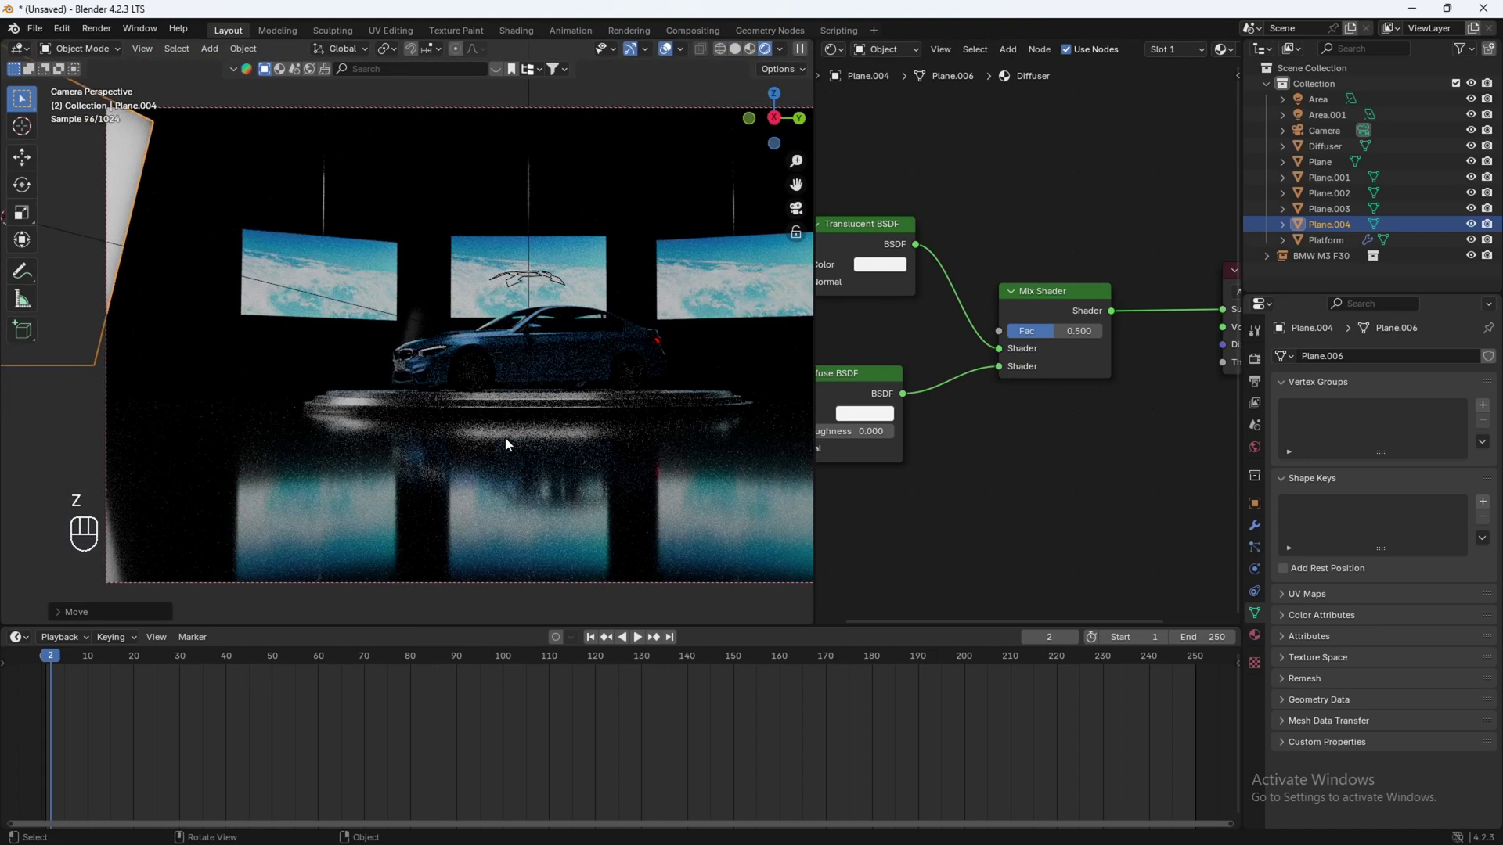
Step: Give Plane.004 the Diffuser material and fine-tune its position beside the car
left_click_drag(240, 305, 256, 361)
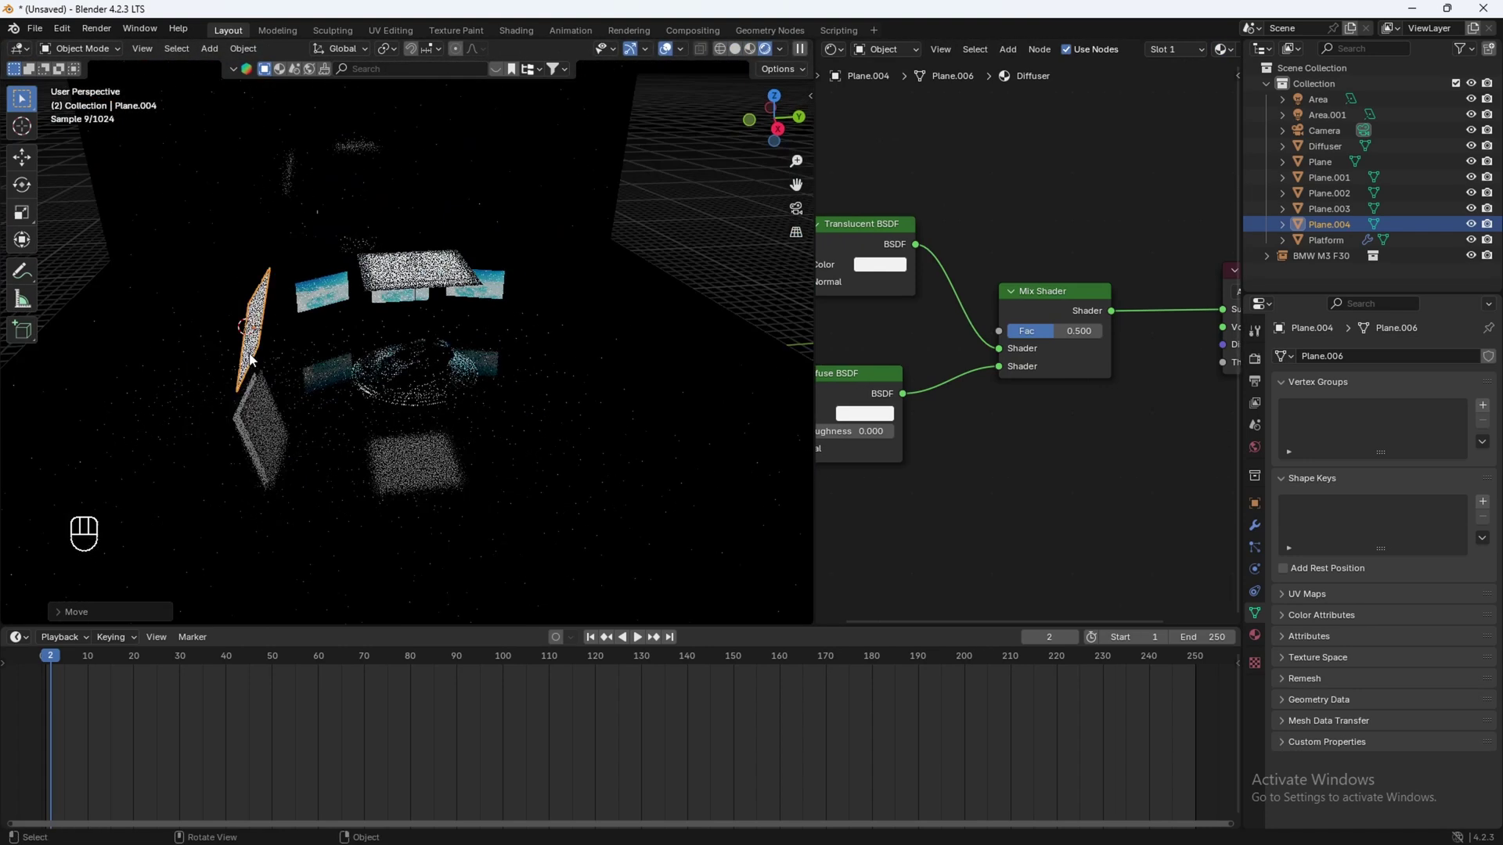
left_click_drag(248, 368, 350, 383)
left_click(285, 412)
key("z")
left_click(422, 394)
left_click(332, 404)
left_click(368, 407)
key("g")
left_click(344, 423)
left_click(427, 398)
left_click(390, 436)
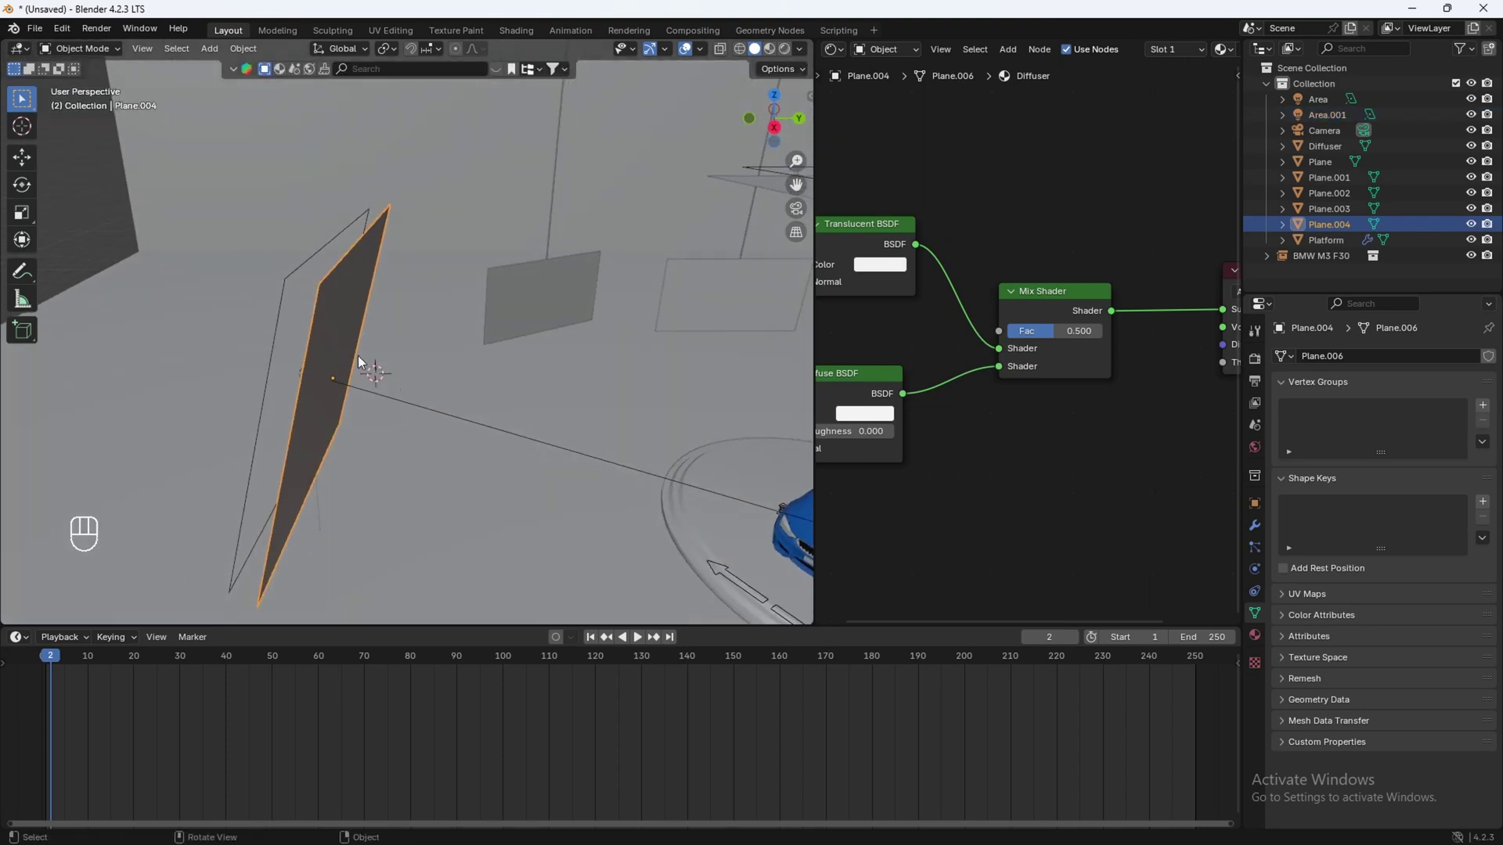
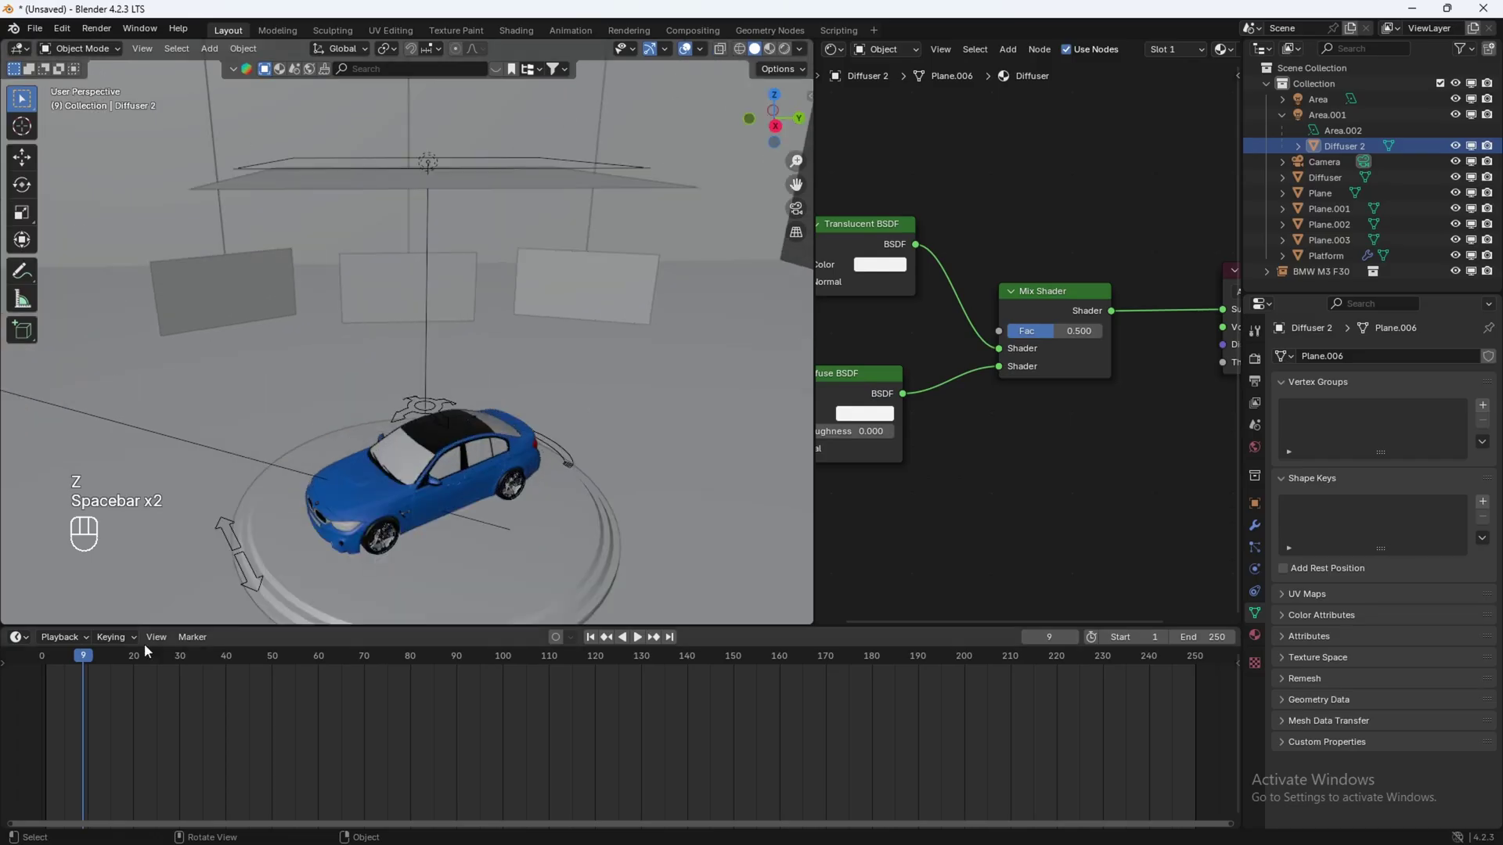
Step: Parent the Platform and BMW M3 F30 with Object (Keep Transform) and show the car's transform values
left_click_drag(73, 667, 55, 676)
left_click_drag(391, 486, 342, 402)
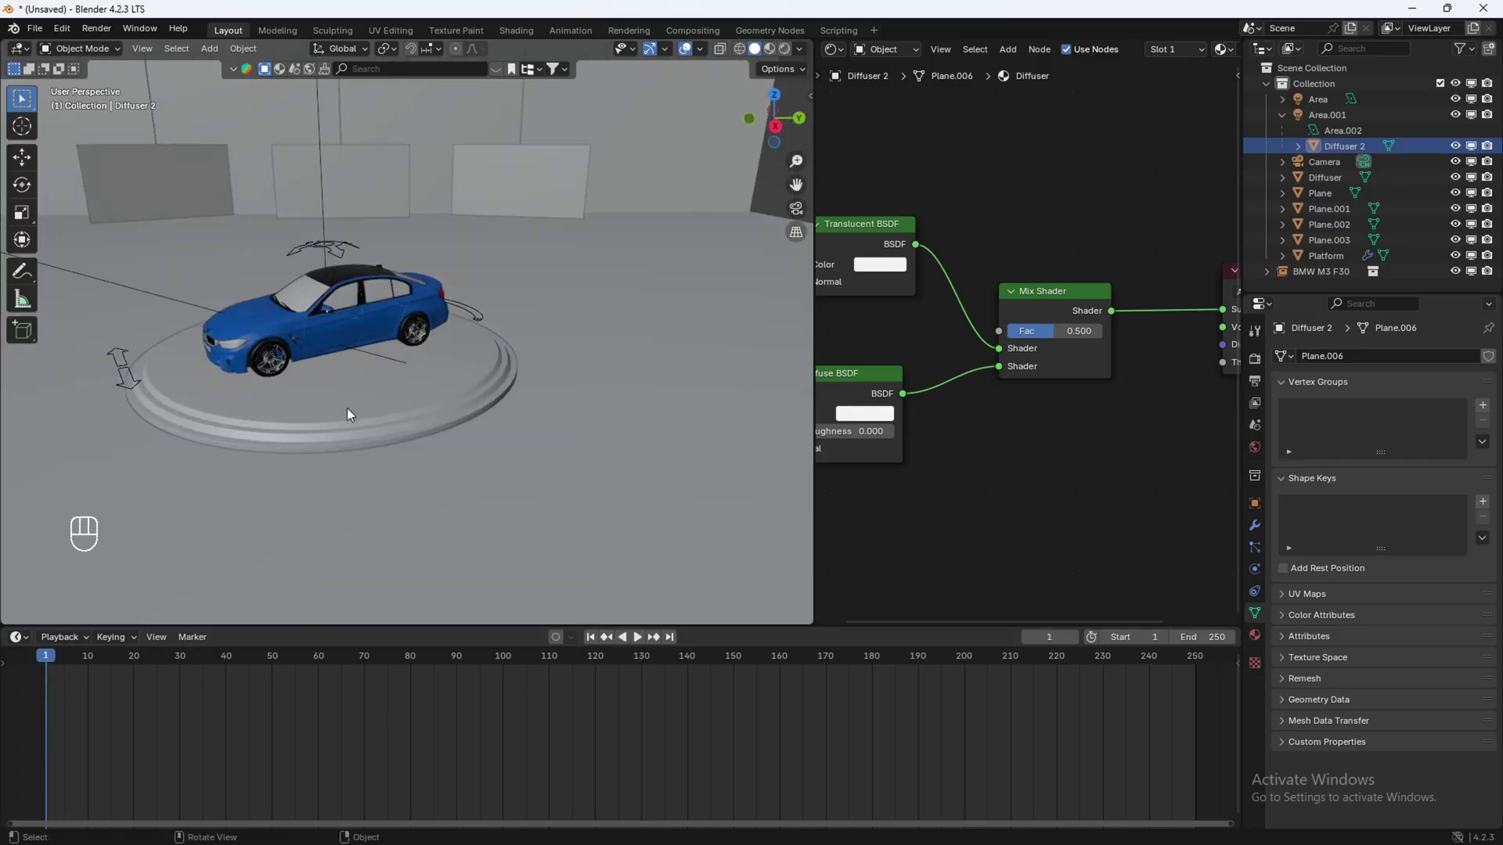
left_click(390, 423)
left_click_drag(546, 449, 484, 450)
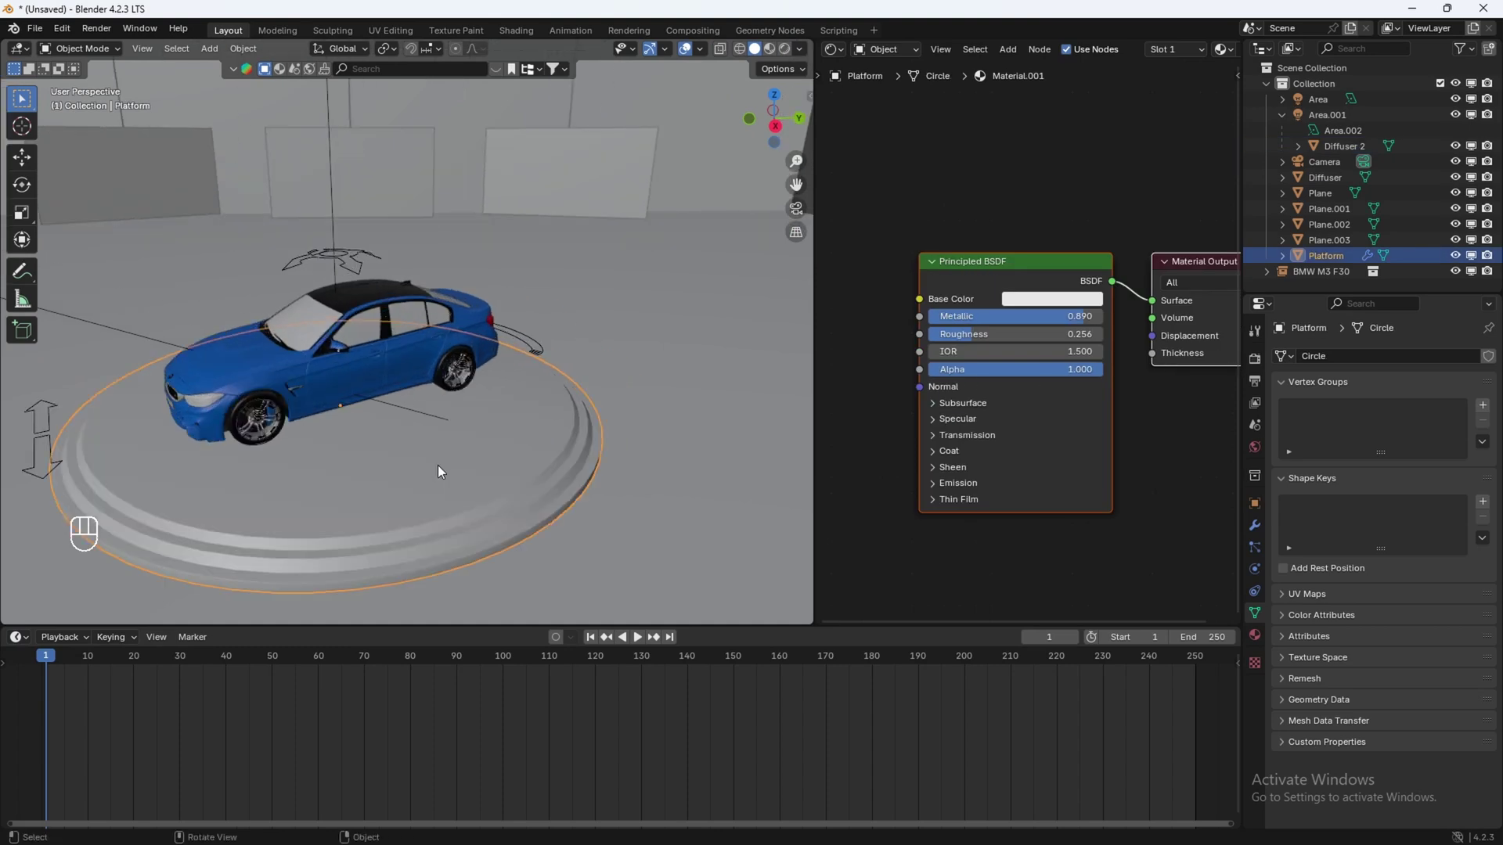
left_click(395, 481)
left_click(476, 261)
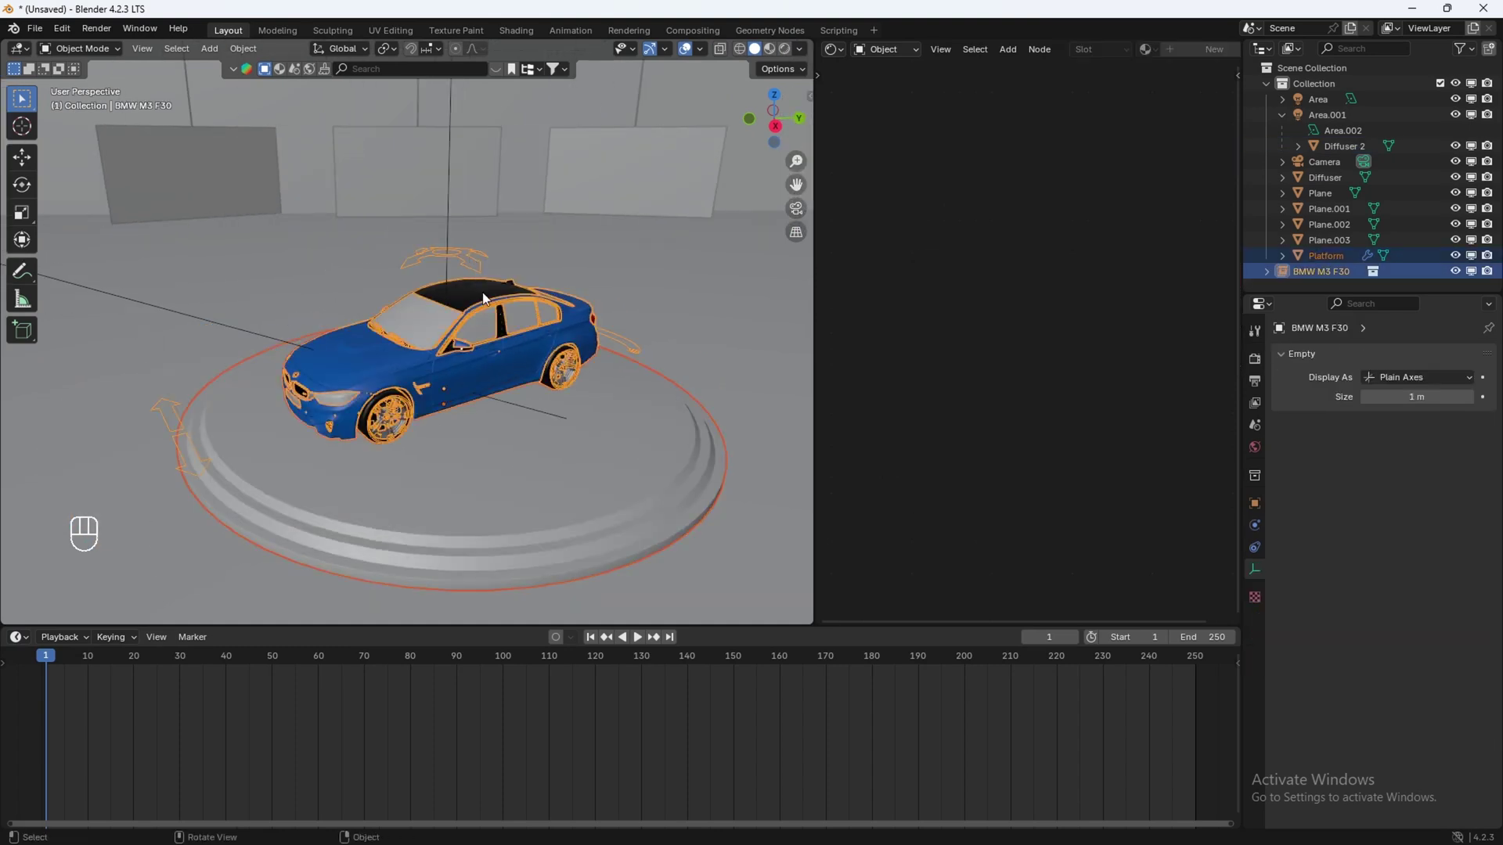
key("ctrl+p")
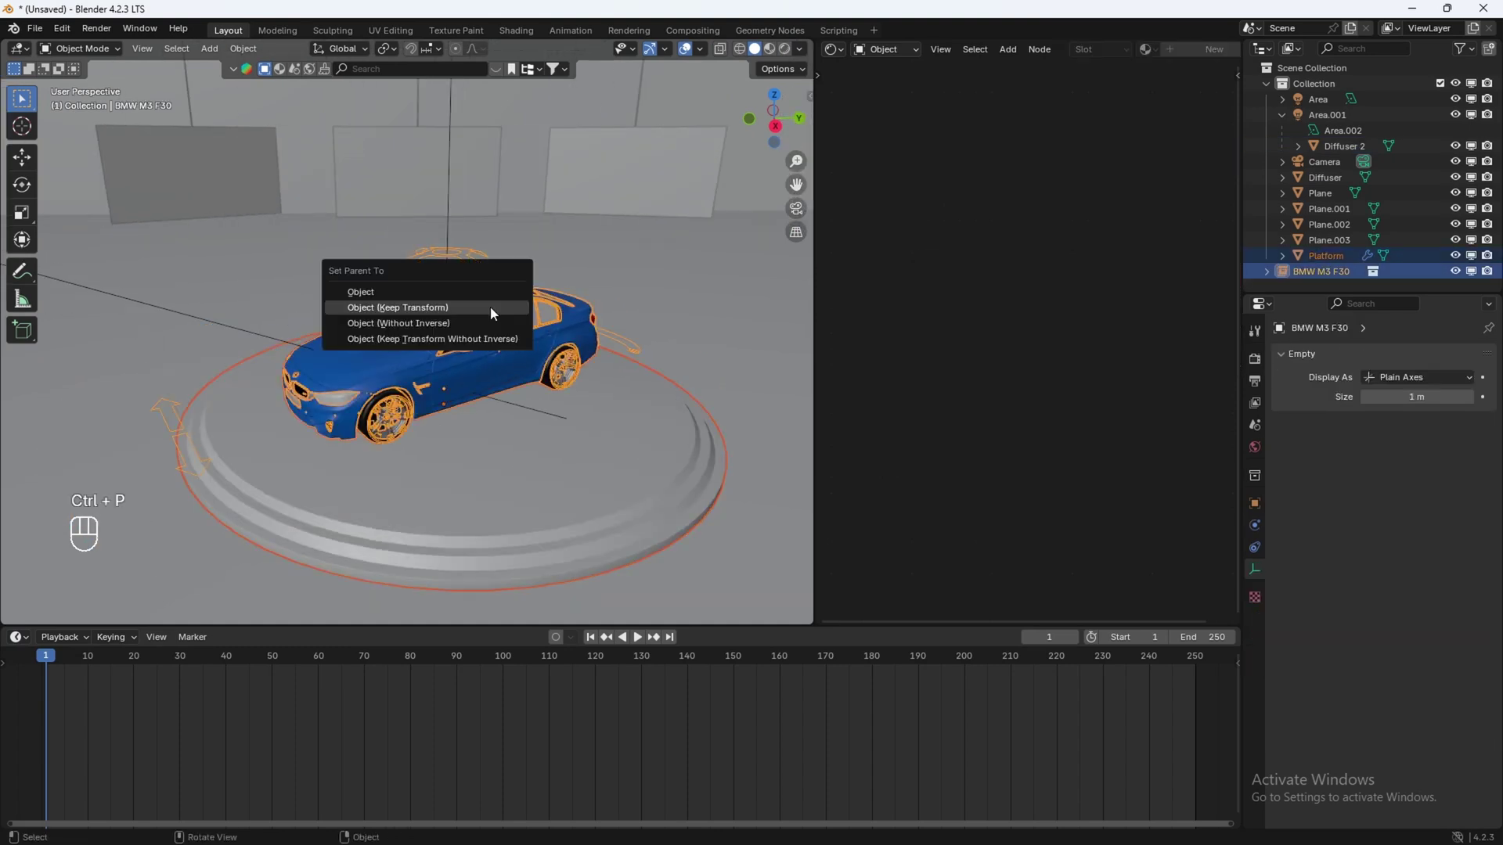
left_click(480, 257)
left_click(1268, 511)
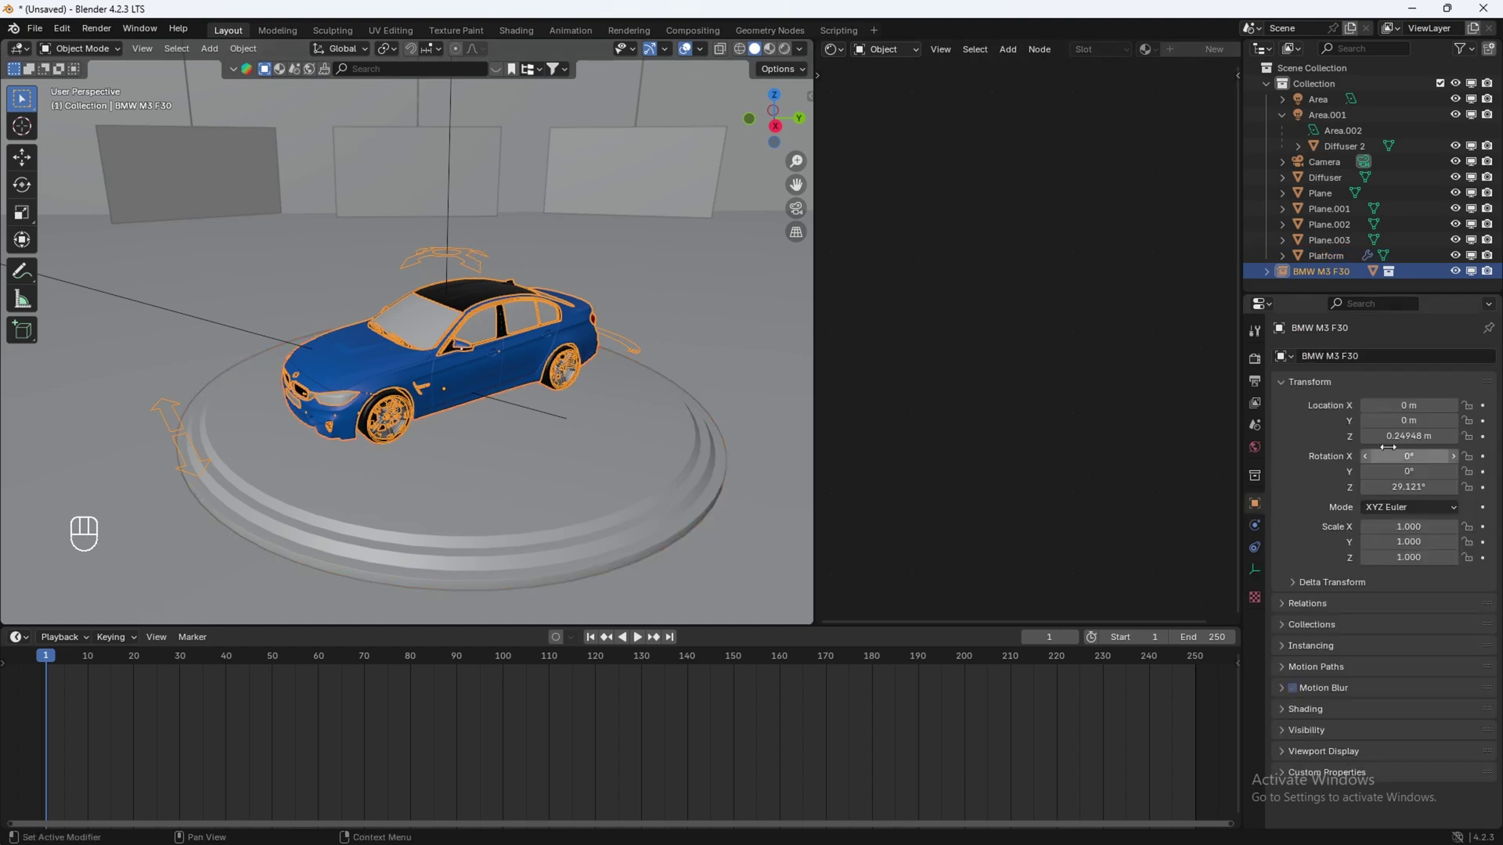
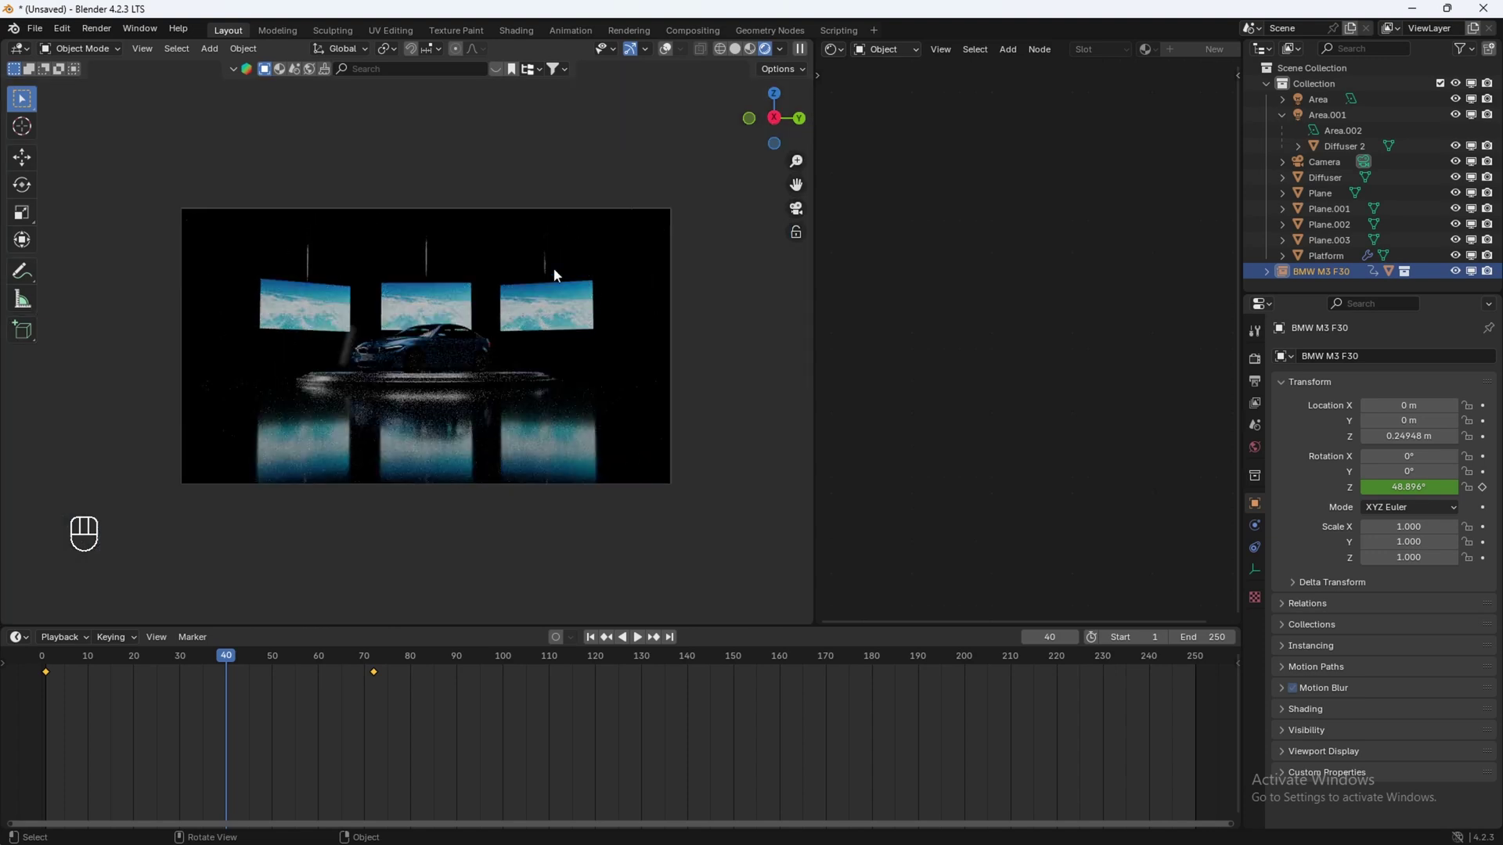
Step: Select Top Light and keyframe its power at 0 W on frame 65
left_click_drag(740, 337, 712, 318)
left_click(692, 252)
middle_click(691, 253)
right_click(692, 253)
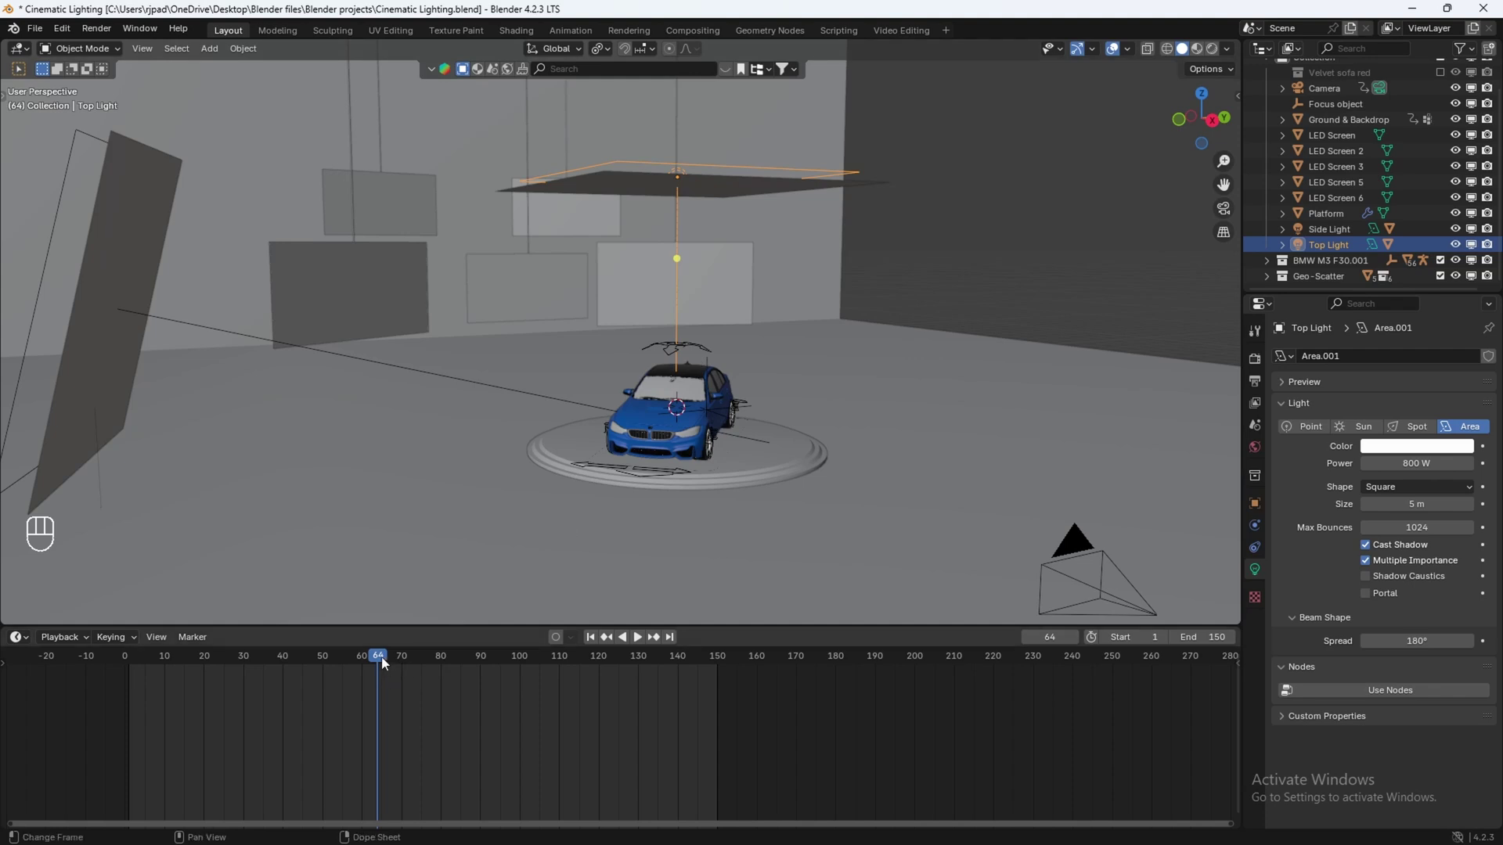
key("Right")
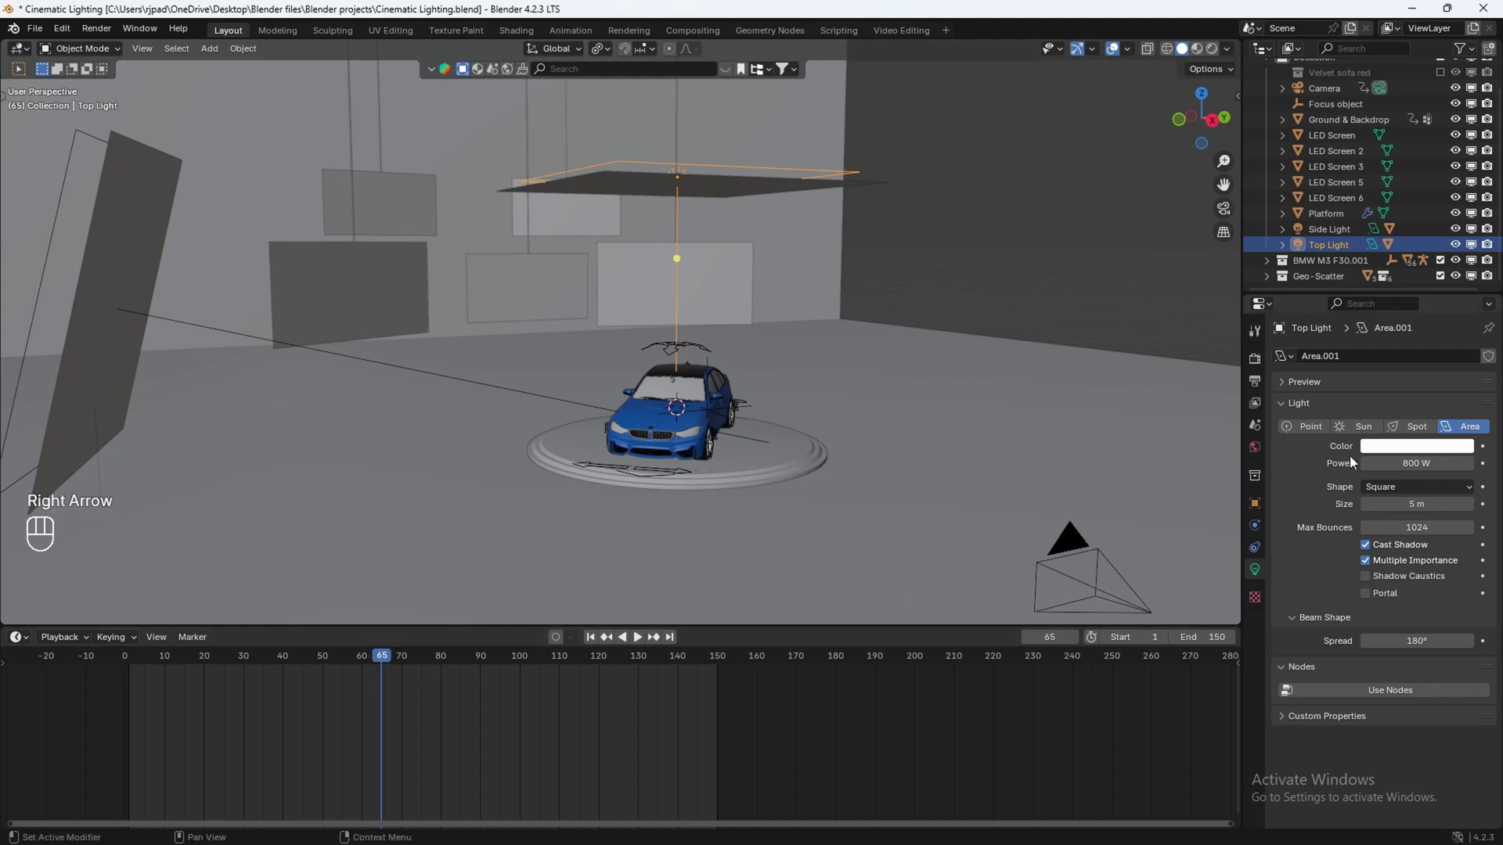
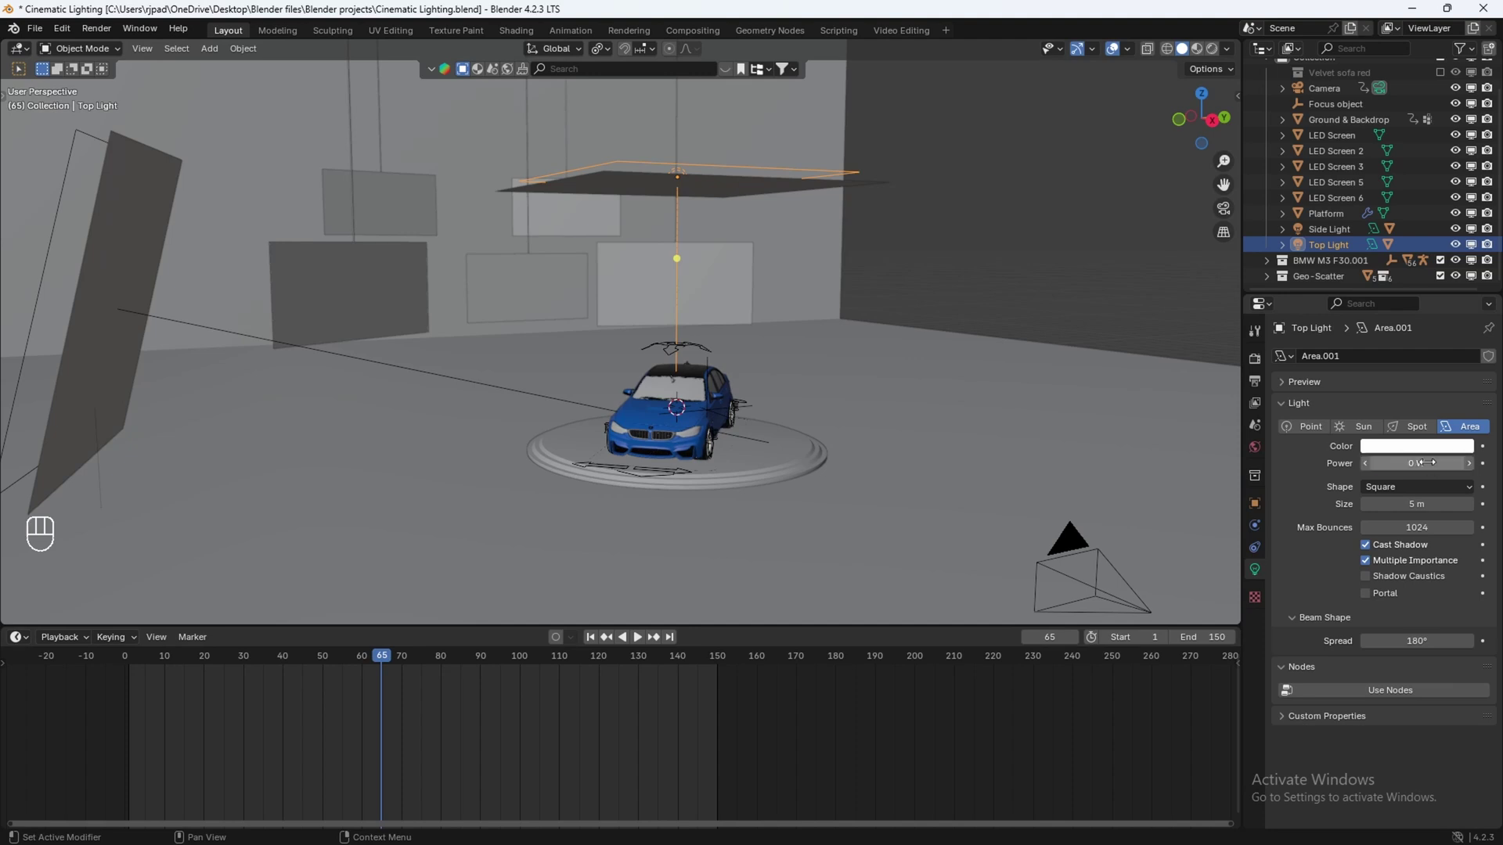
left_click(1490, 471)
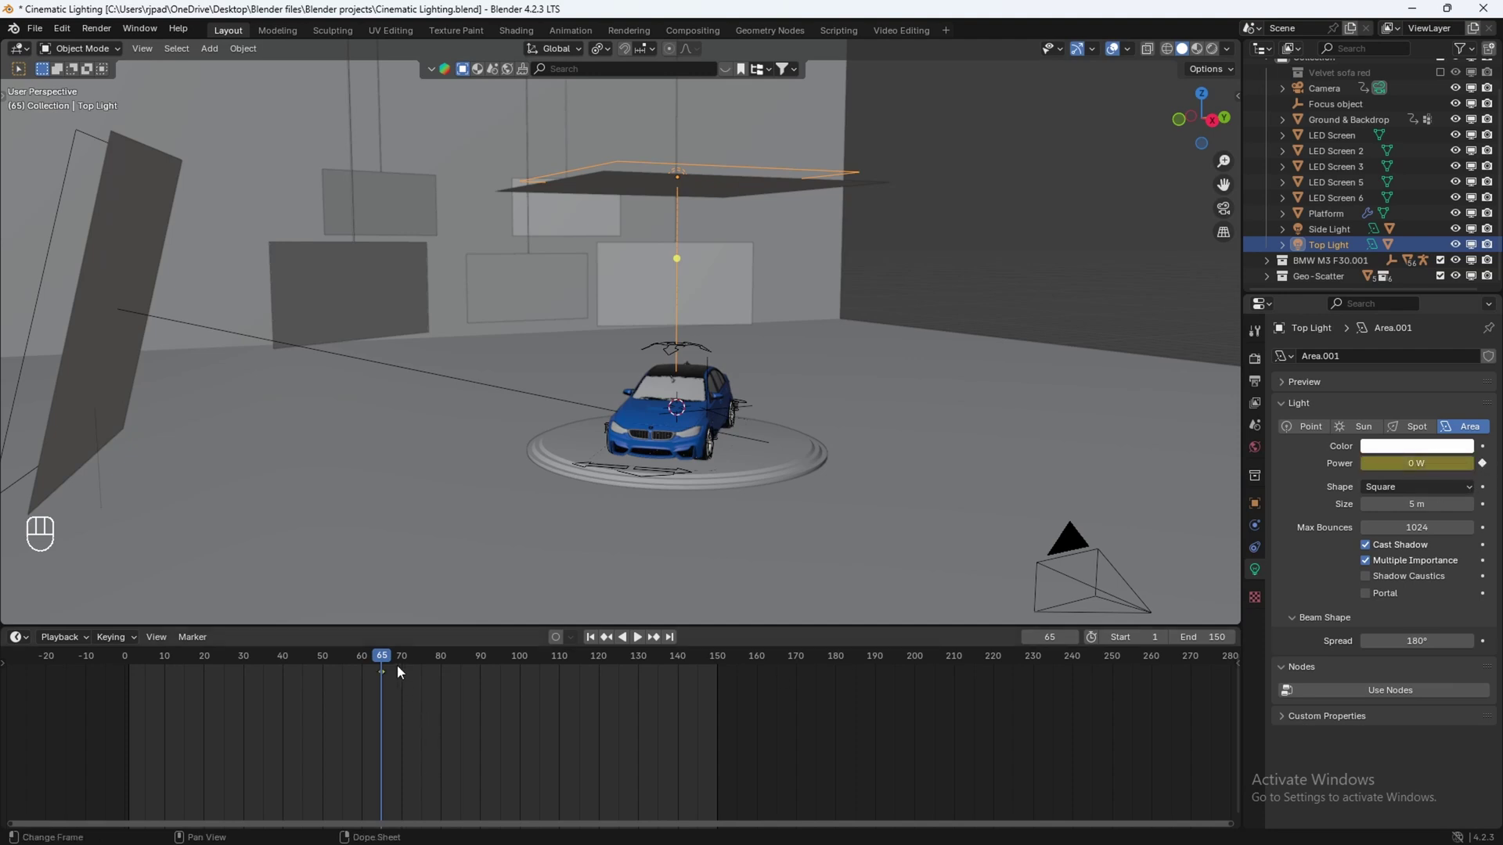
Step: Advance to frame 68 and keyframe the Top Light power at 800 W
key("Right")
key("Right")
key("Right")
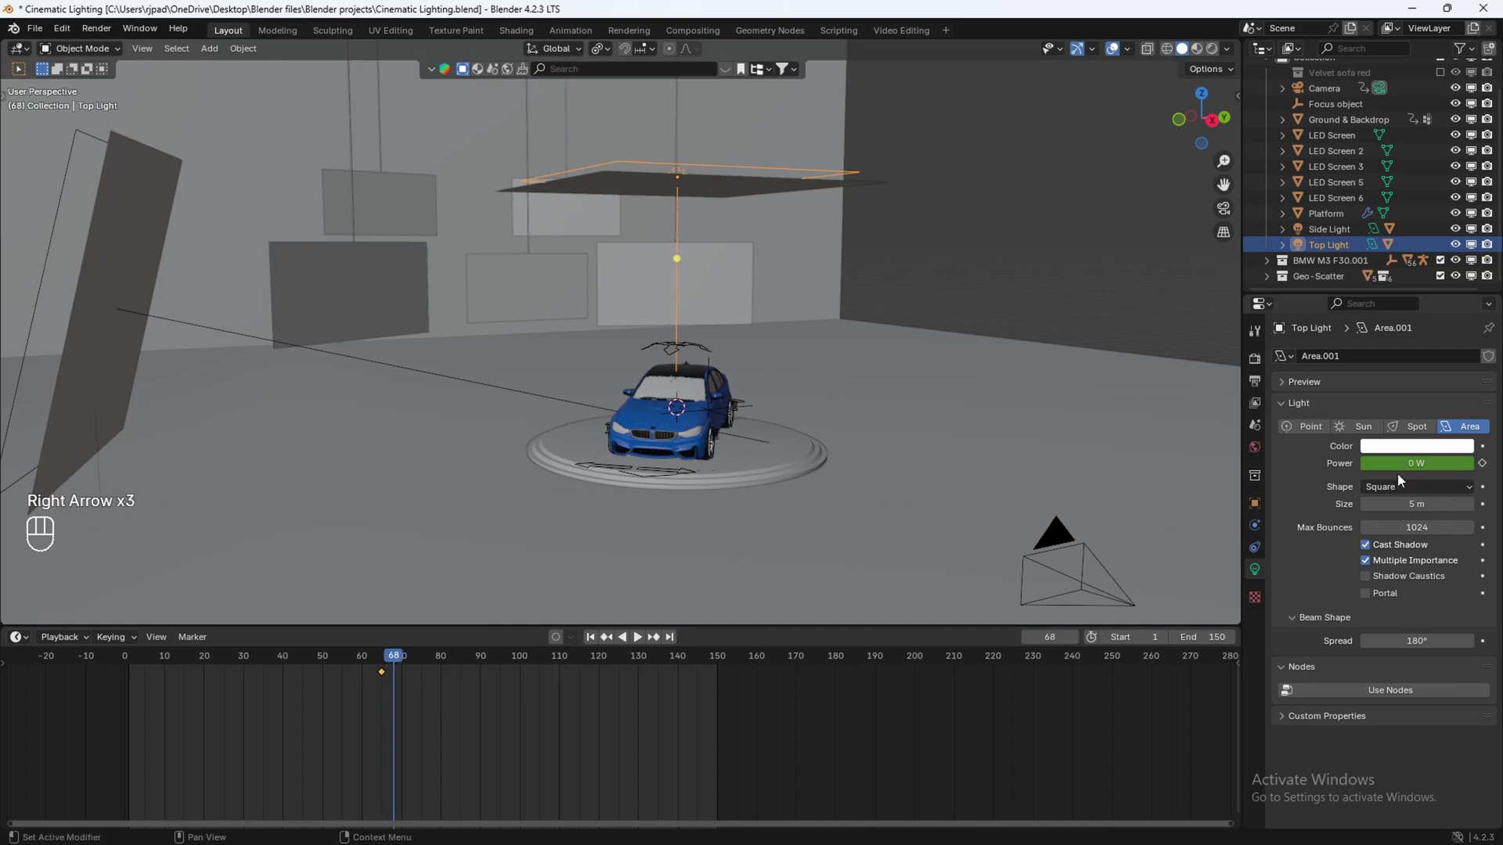
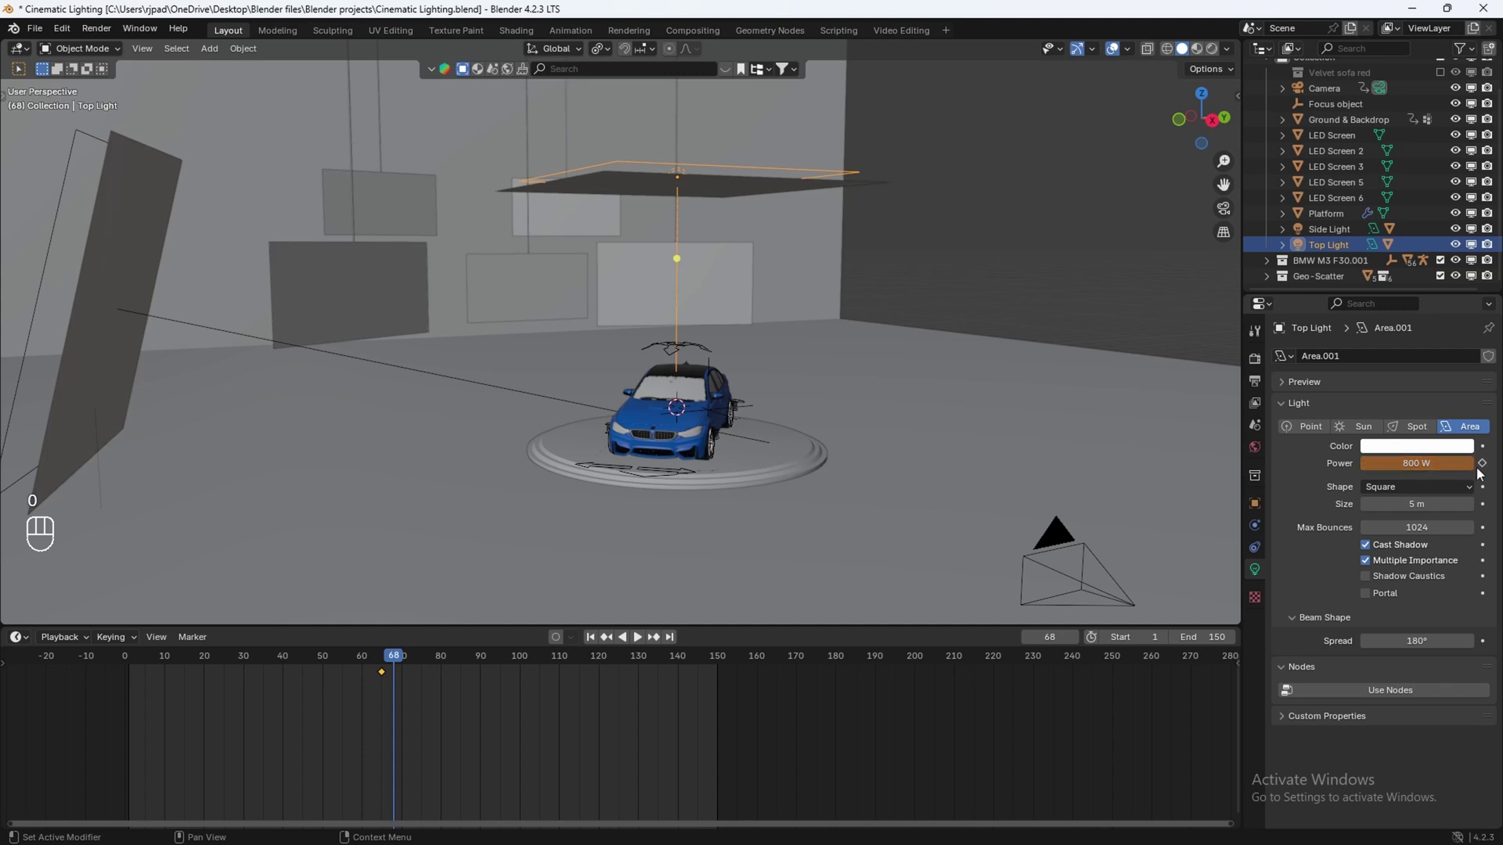
left_click(1489, 471)
left_click_drag(417, 688, 537, 698)
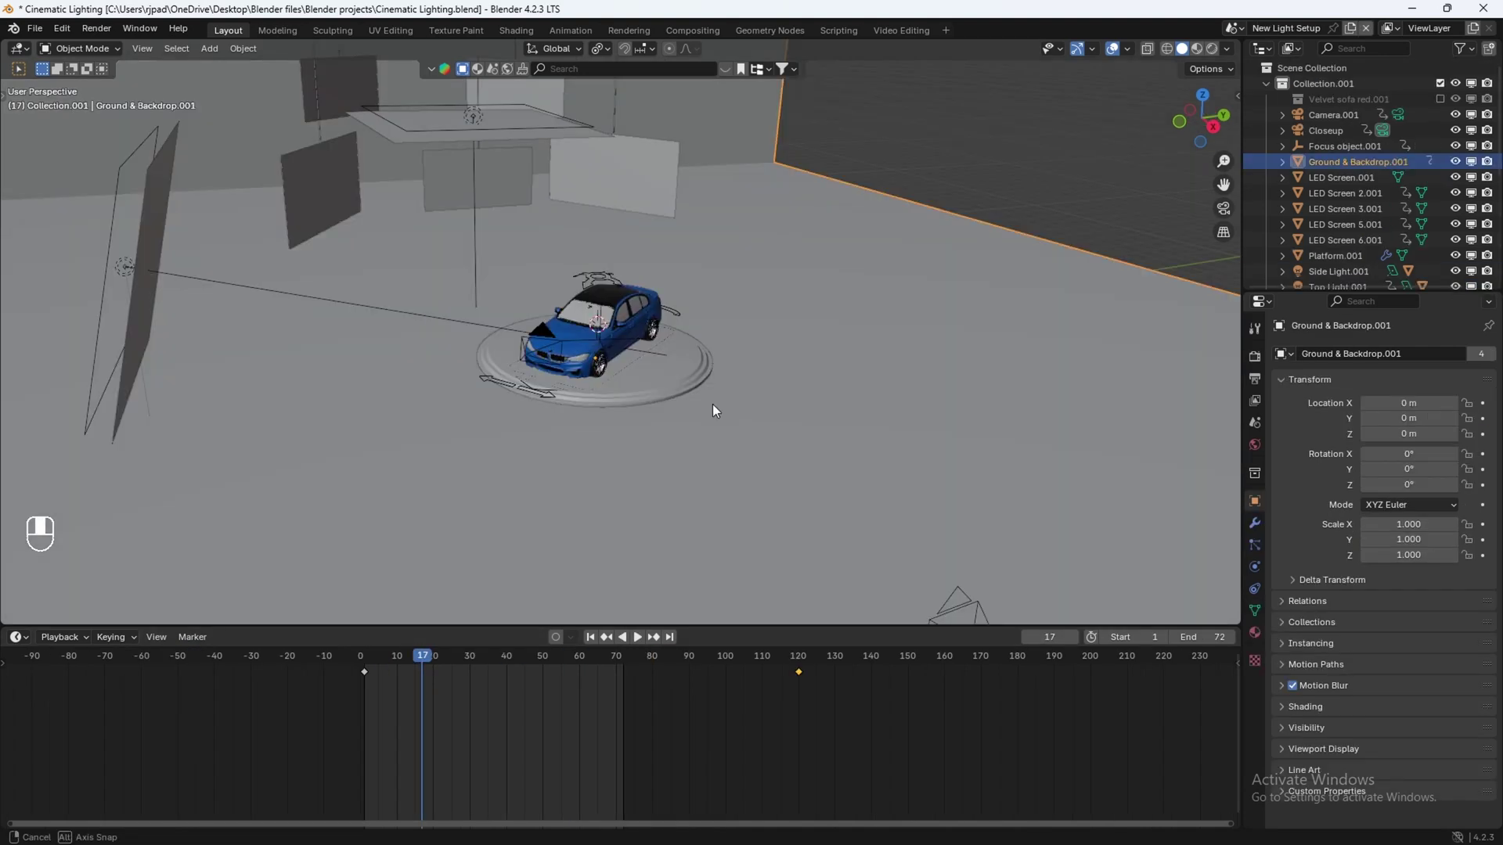